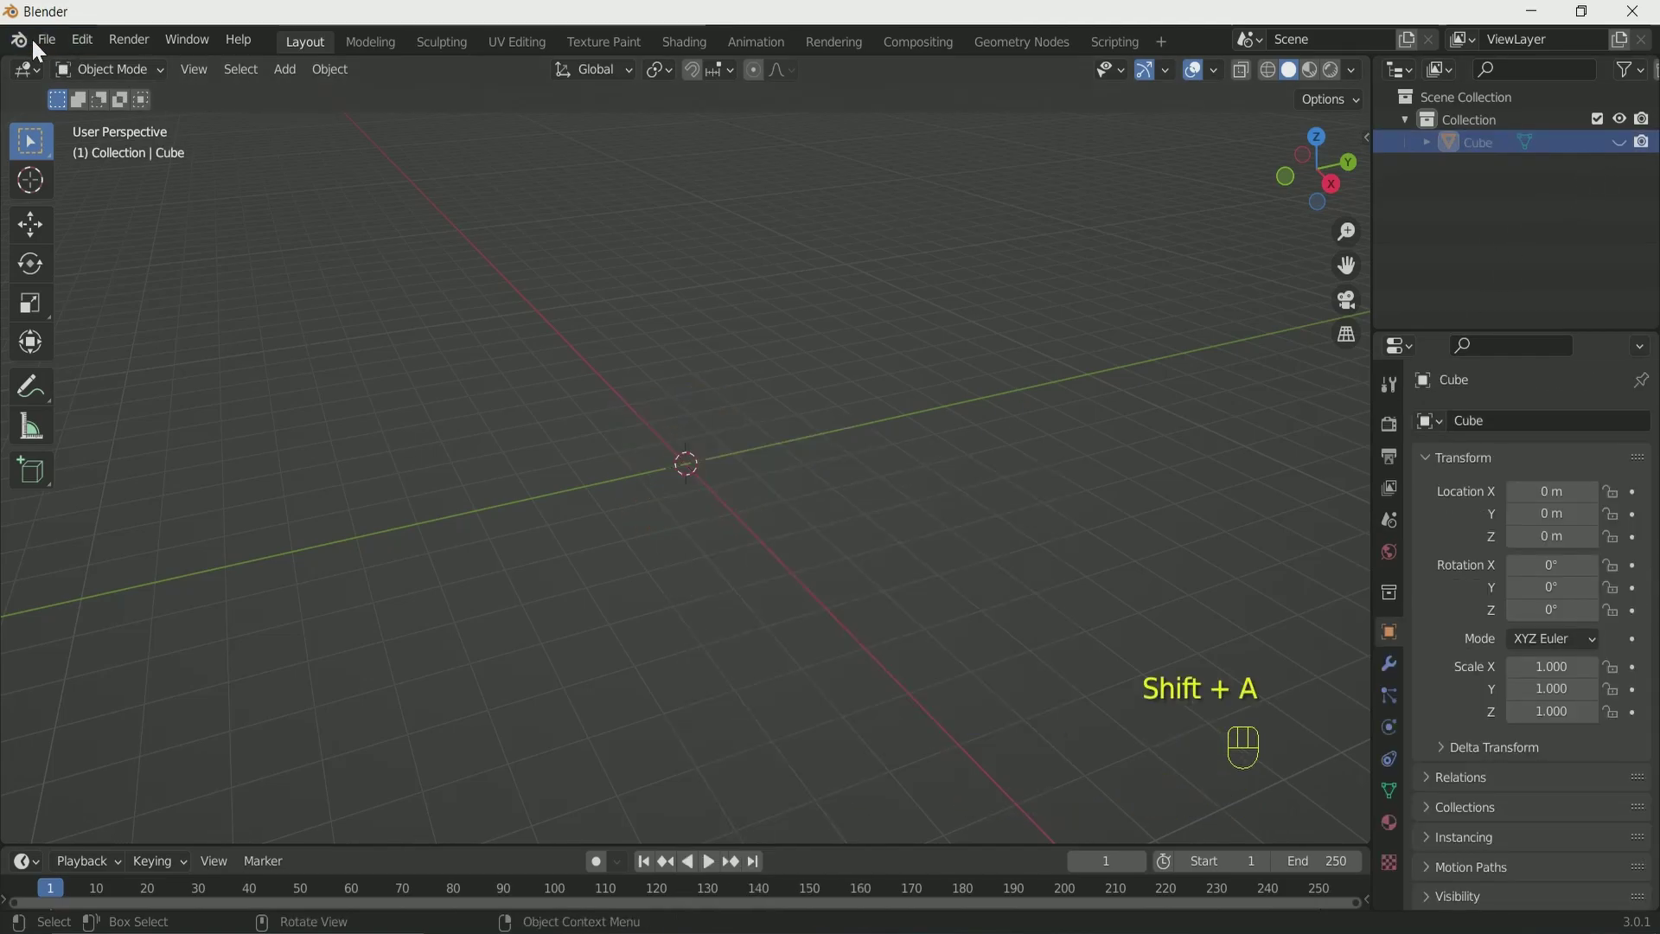
# Enable the Add Mesh: A.N.T.Landscape add-on in Preferences and add a Landscape mesh.
pyautogui.moveTo(47, 55); pyautogui.dragTo(153, 186)
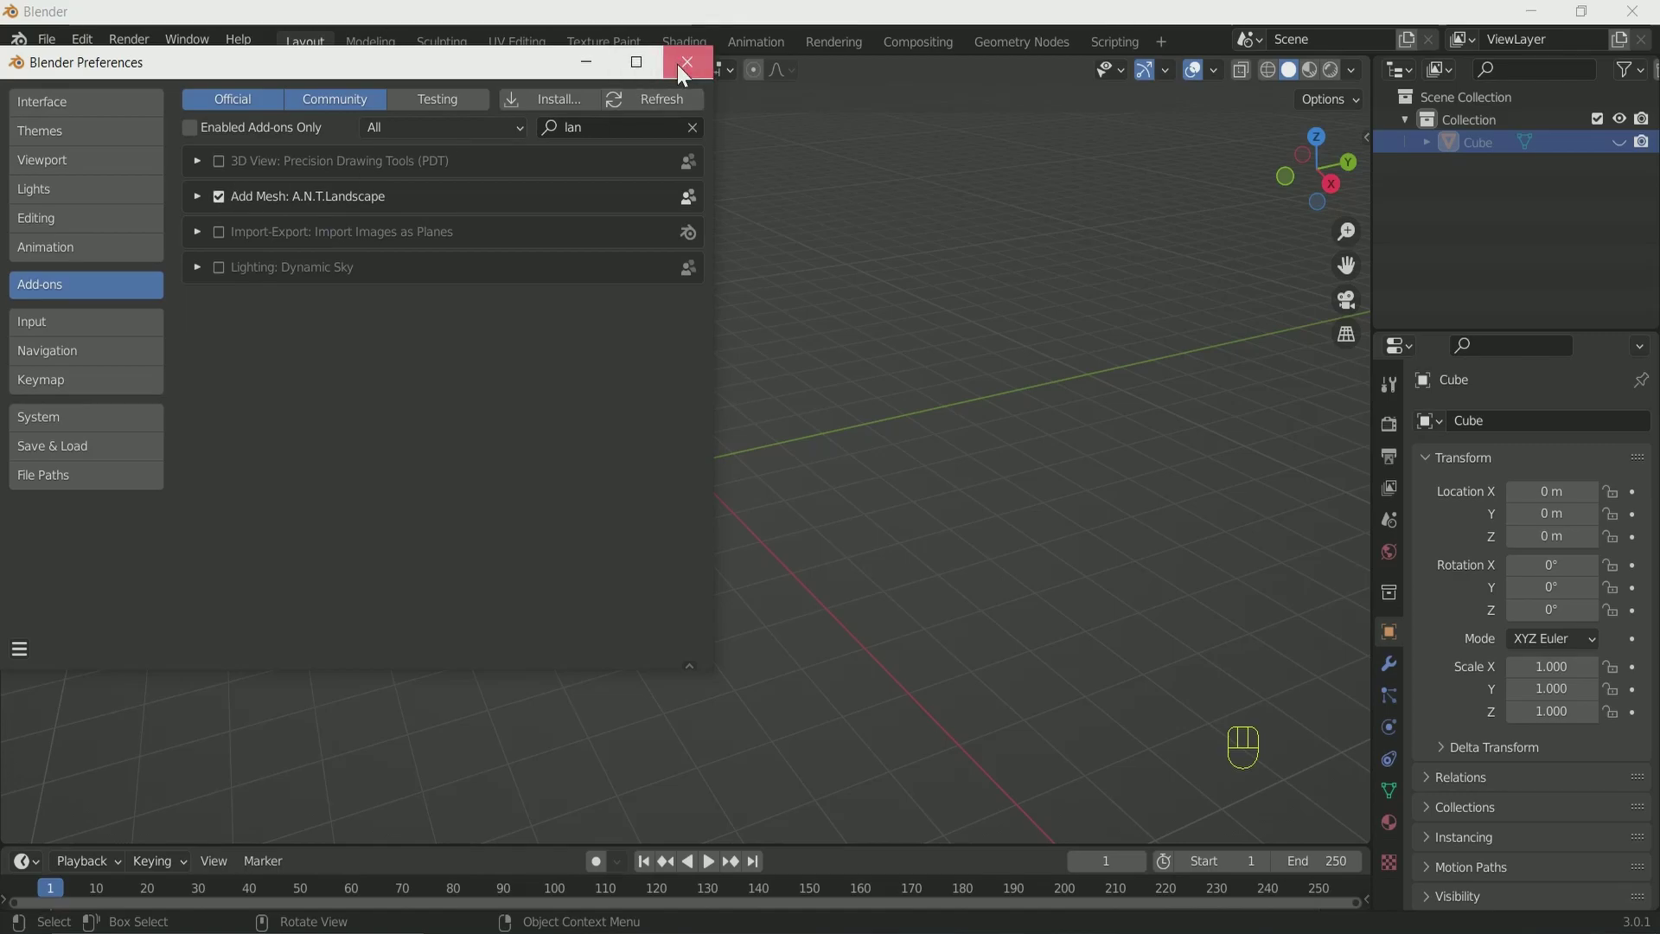
pyautogui.press('shift+a')
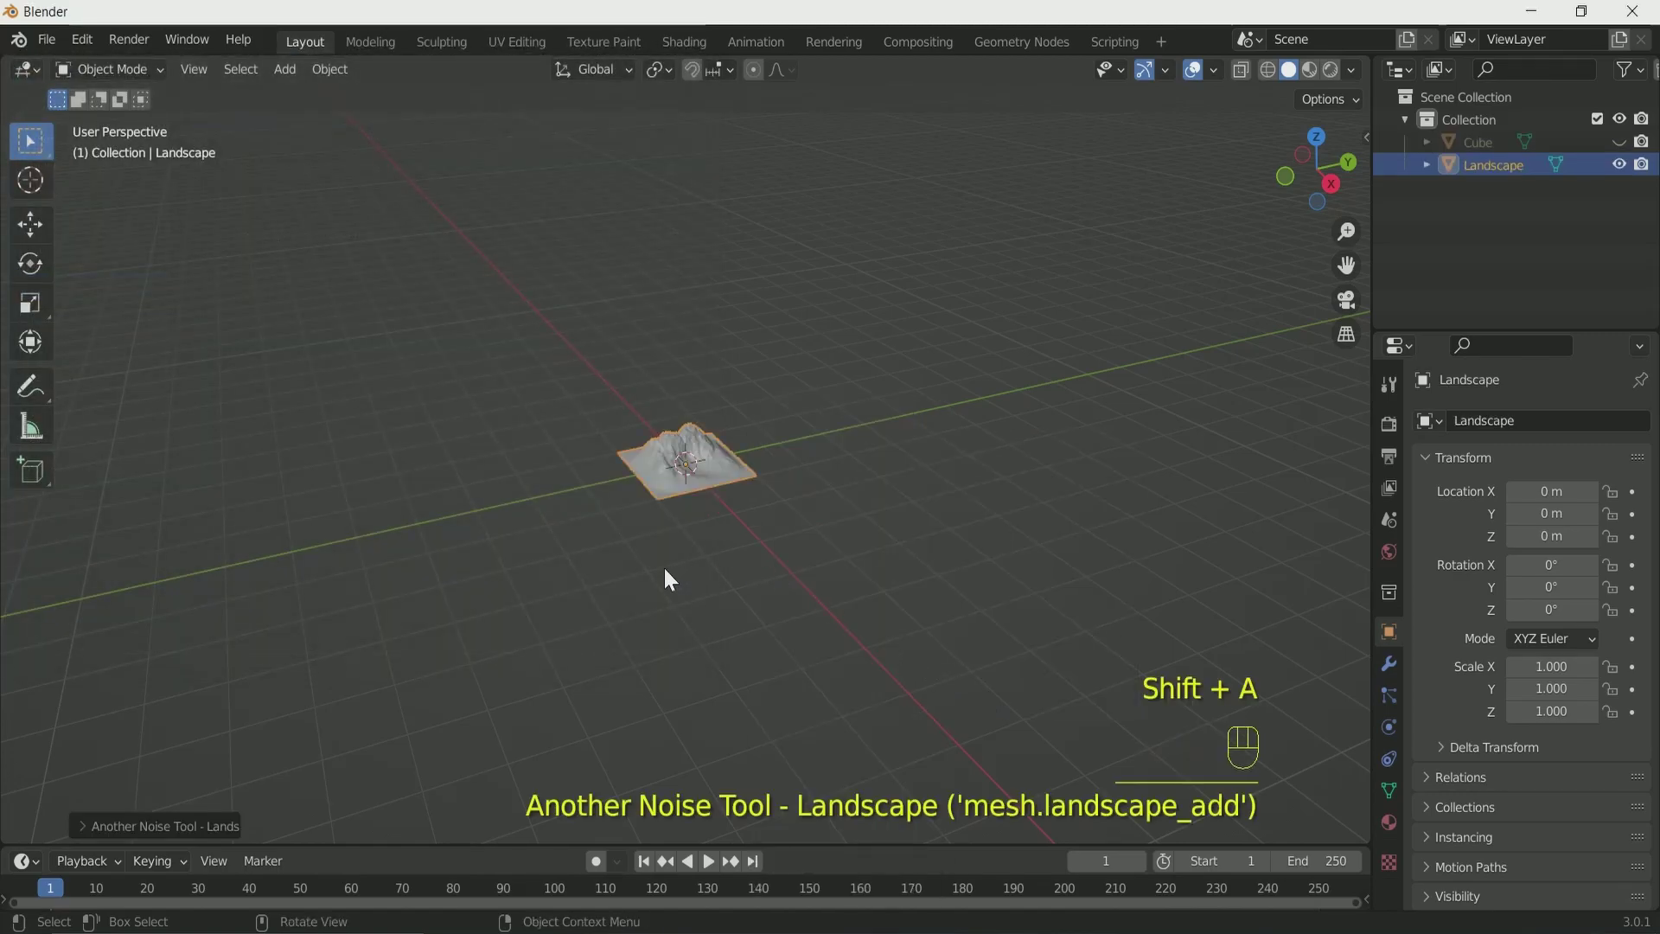
pyautogui.press('KP_Decimal')
# Set the landscape to Marble noise, Ring shape and Tri bias for a volcano cone.
pyautogui.moveTo(682, 557); pyautogui.dragTo(733, 494)
pyautogui.click(734, 494)
pyautogui.click(187, 831)
pyautogui.click(179, 176)
pyautogui.moveTo(621, 583); pyautogui.dragTo(1039, 609)
pyautogui.moveTo(277, 606); pyautogui.dragTo(263, 721)
pyautogui.moveTo(682, 540); pyautogui.dragTo(711, 572)
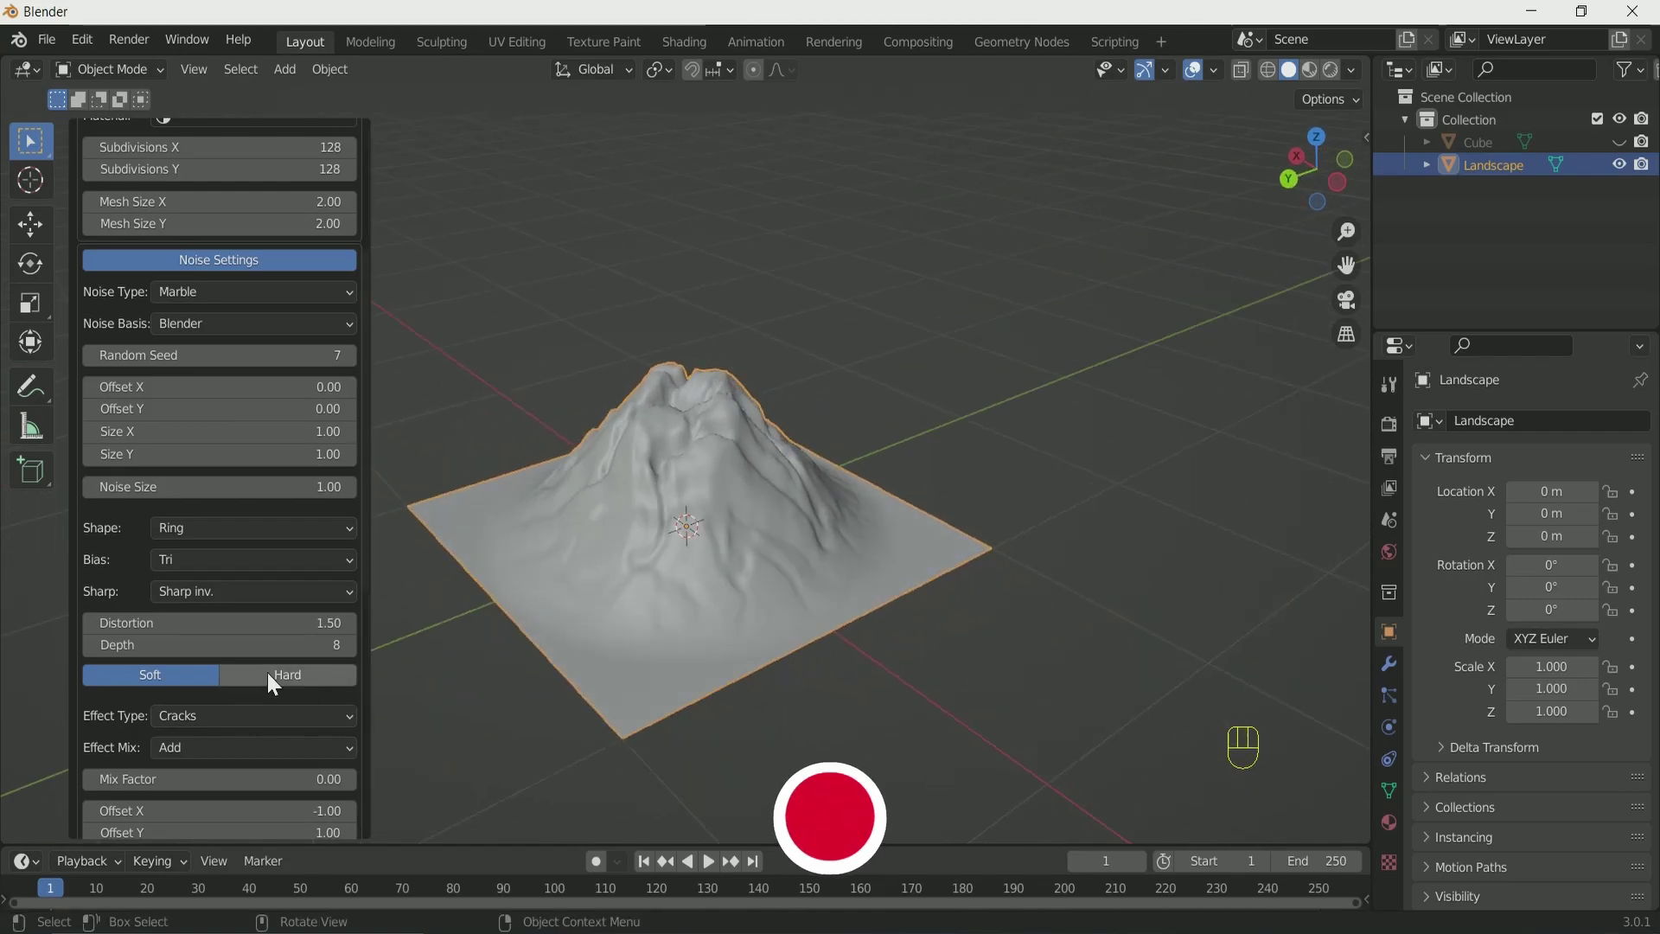
# Adjust the sharpness profile to Soft inv. for a taller, sharper peak.
pyautogui.moveTo(268, 605); pyautogui.dragTo(293, 747)
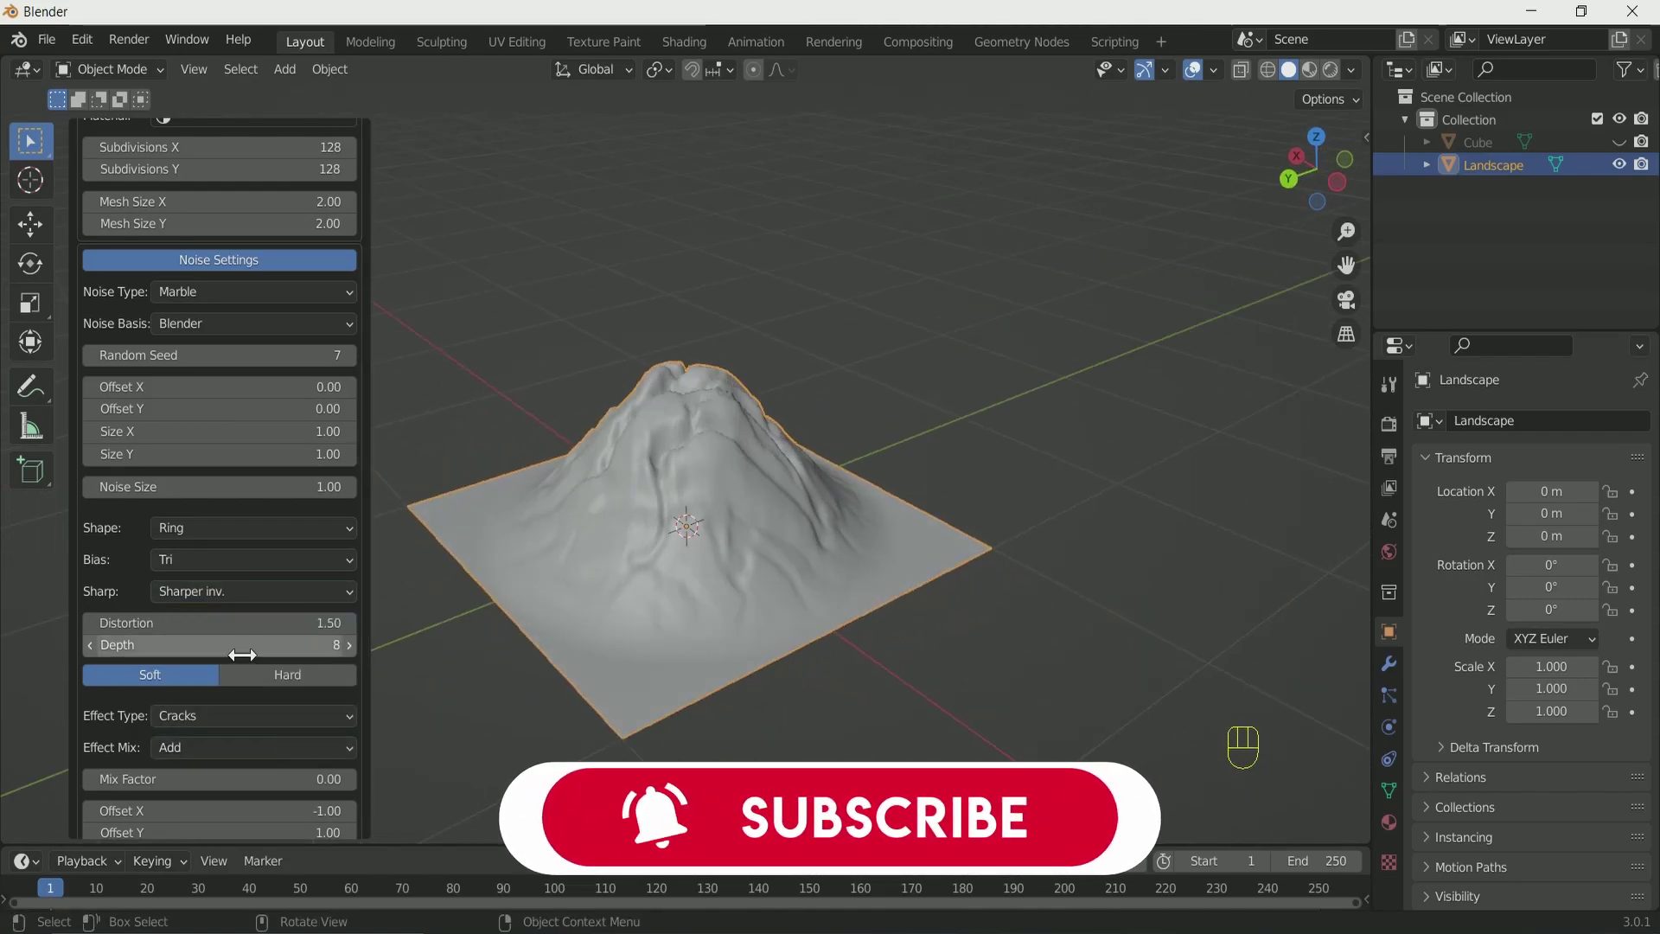
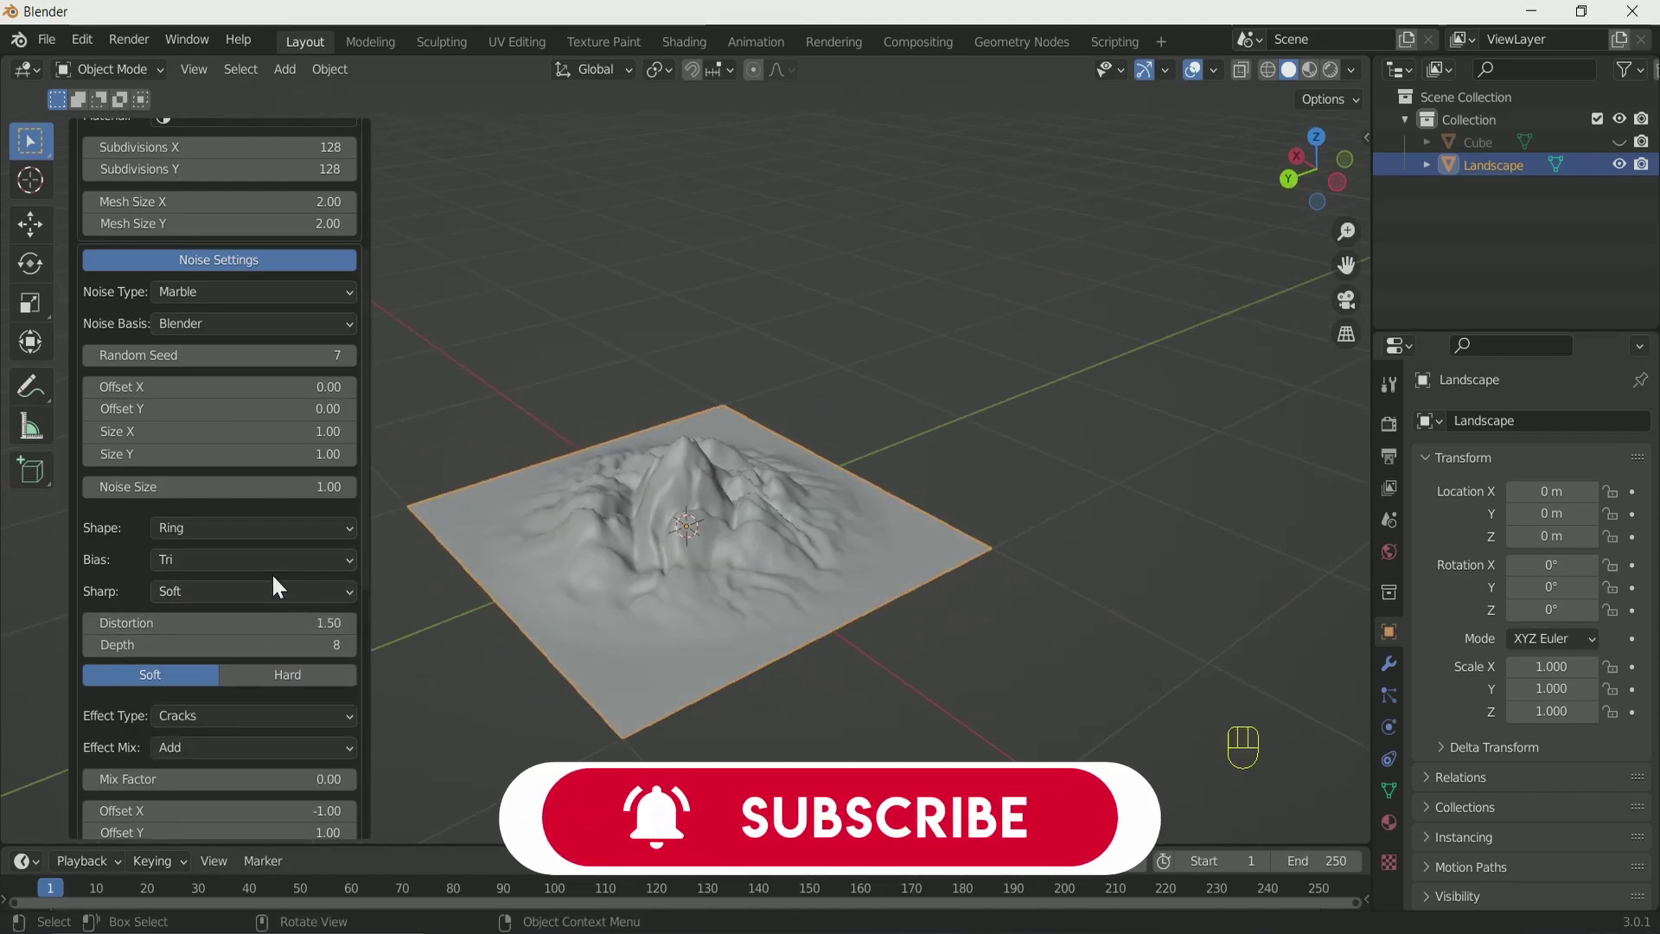
pyautogui.moveTo(281, 599); pyautogui.dragTo(284, 692)
pyautogui.middleClick(736, 504)
pyautogui.moveTo(612, 508); pyautogui.dragTo(737, 546)
pyautogui.middleClick(736, 547)
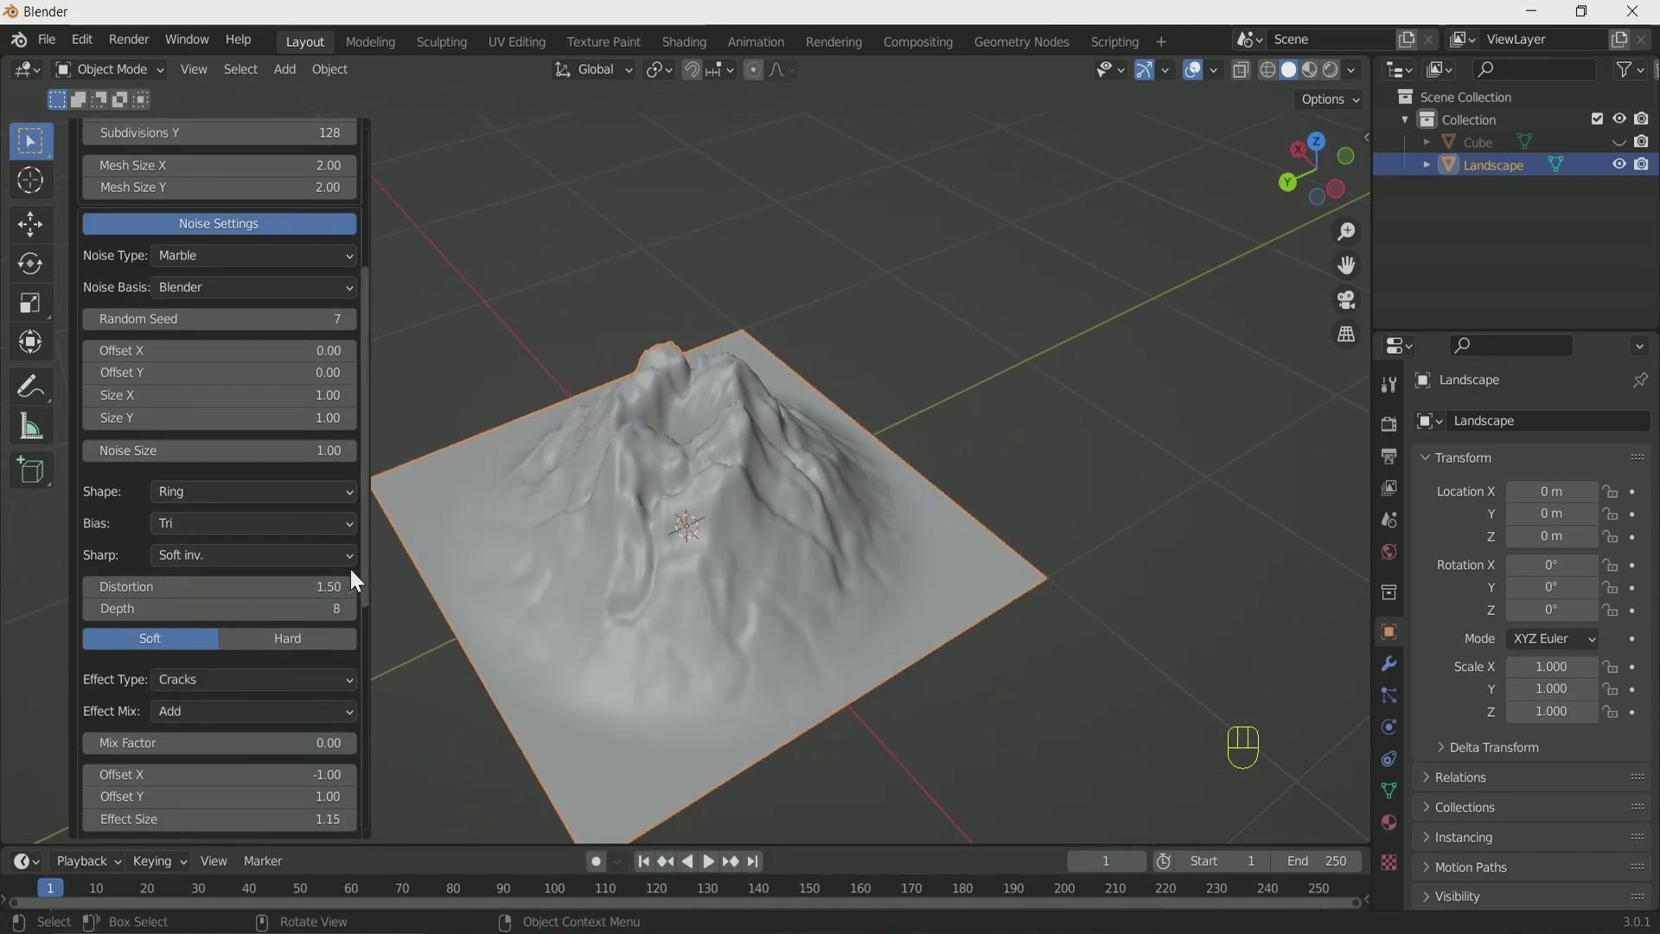
pyautogui.moveTo(682, 579); pyautogui.dragTo(677, 512)
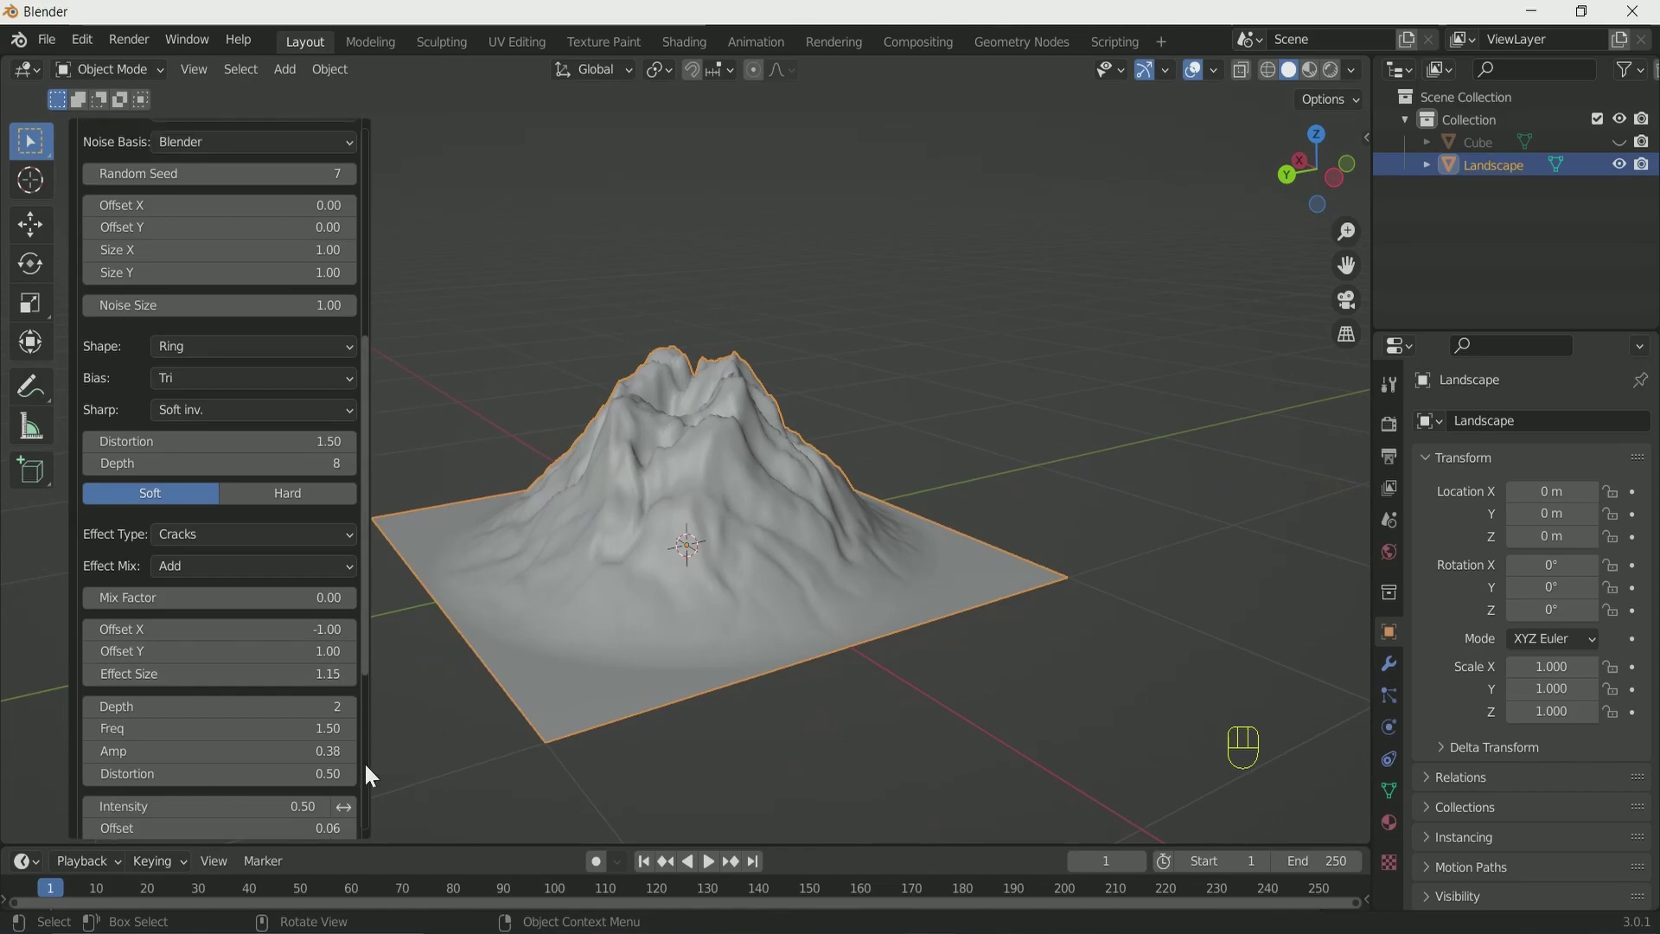
# Set the Cracks effect's horizontal and vertical offsets, size and amplitude for a jagged crater.
pyautogui.click(328, 684)
pyautogui.click(328, 684)
pyautogui.click(327, 684)
pyautogui.click(946, 485)
pyautogui.middleClick(632, 511)
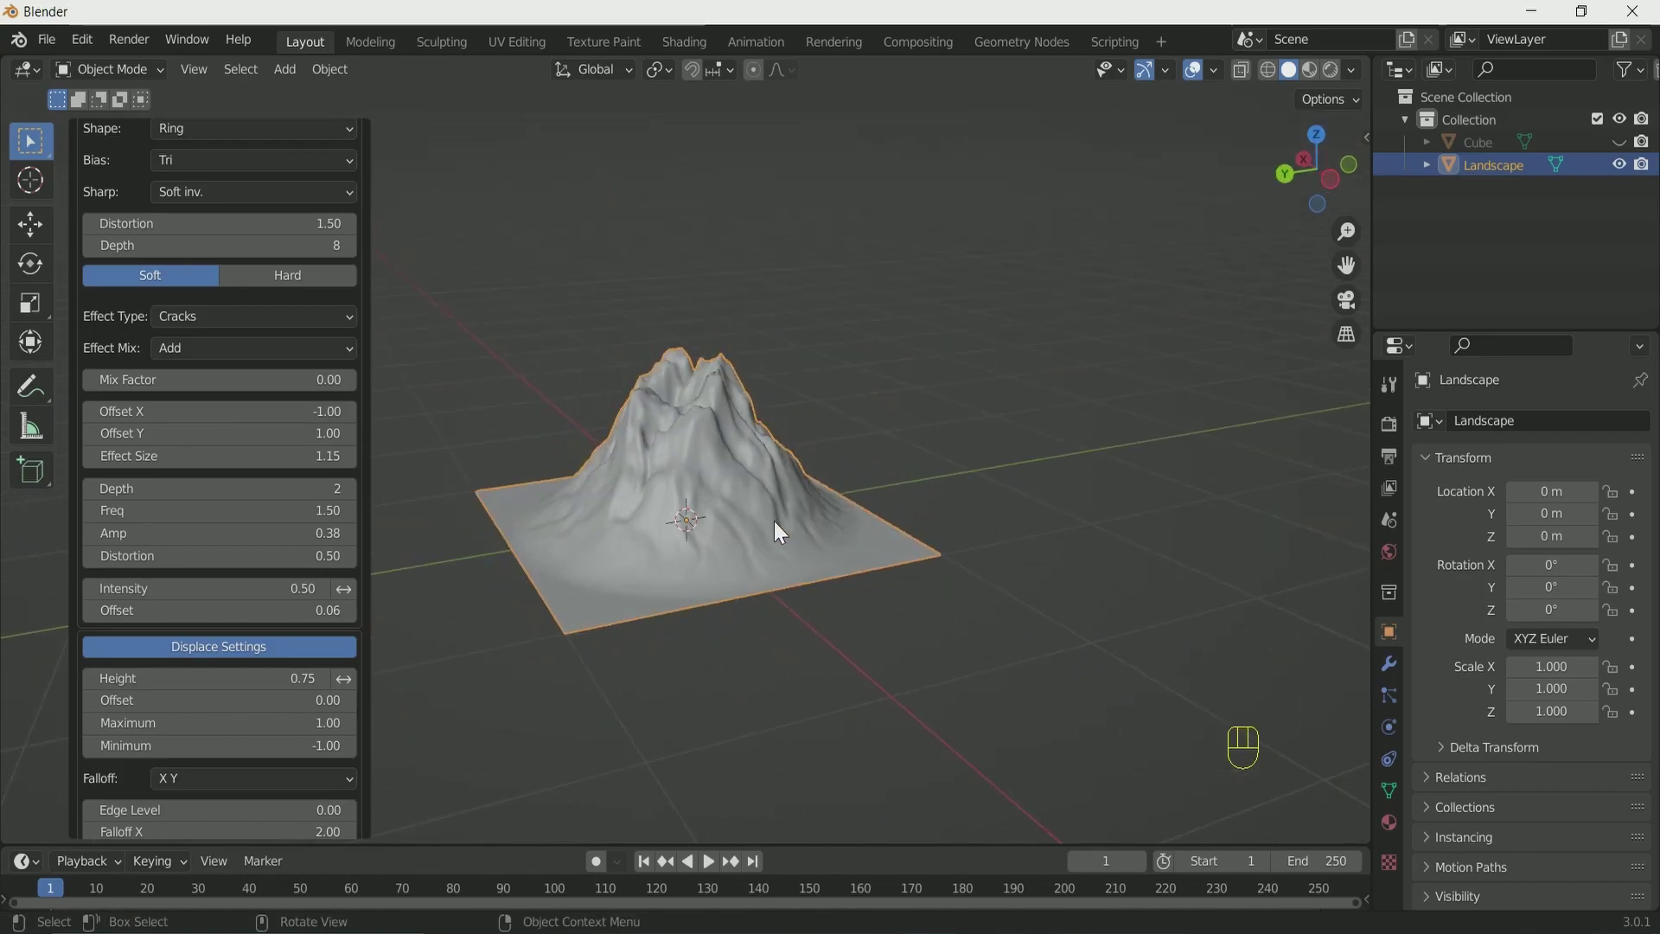
# From front view, move the landscape down along Z to about -0.4 m.
pyautogui.press('KP_1')
pyautogui.press('g')
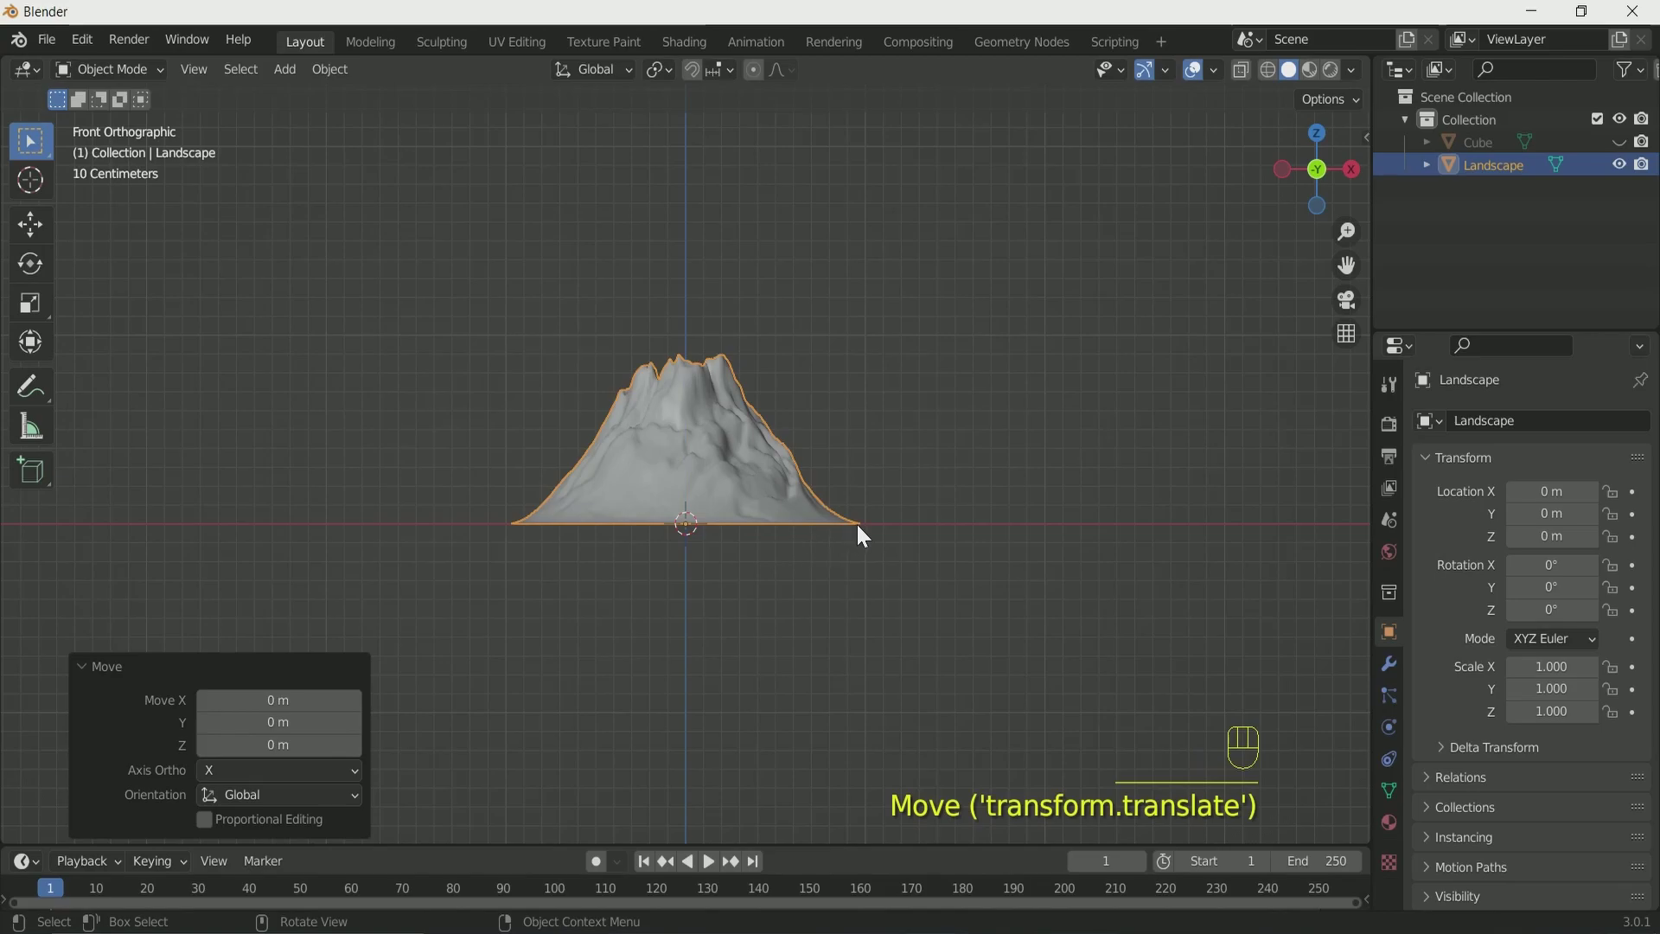
pyautogui.press('g')
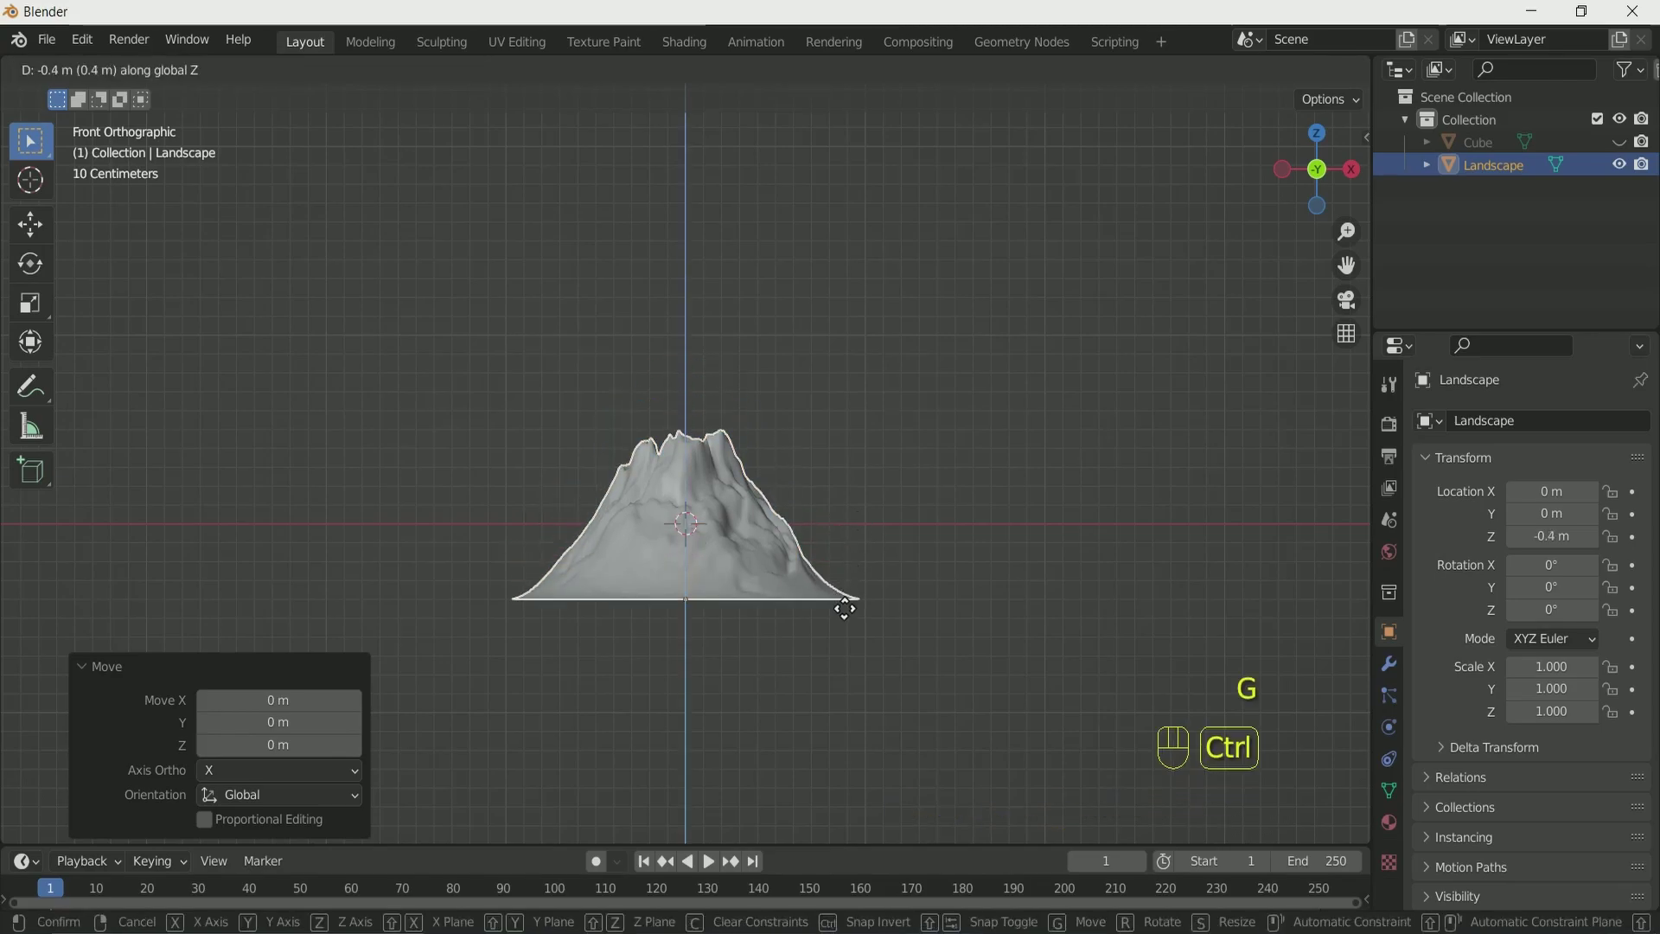
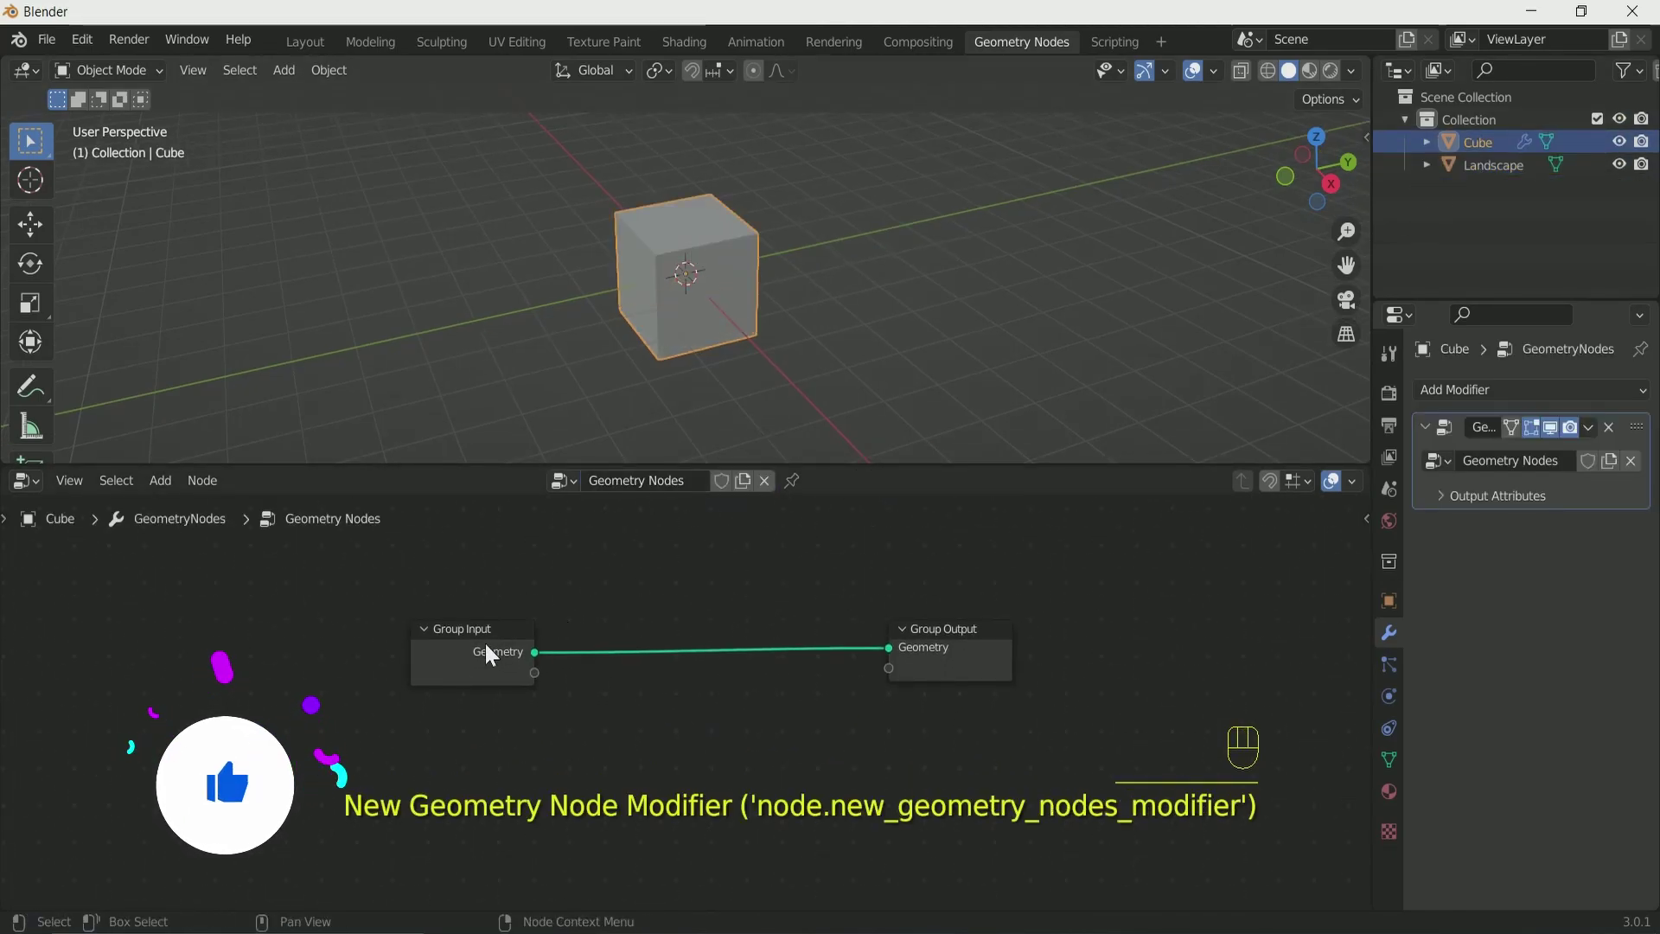
# Build a Grid → Instance on Points → Group Output chain with a Cube mesh as the instance.
pyautogui.press('x')
pyautogui.press('shift+a')
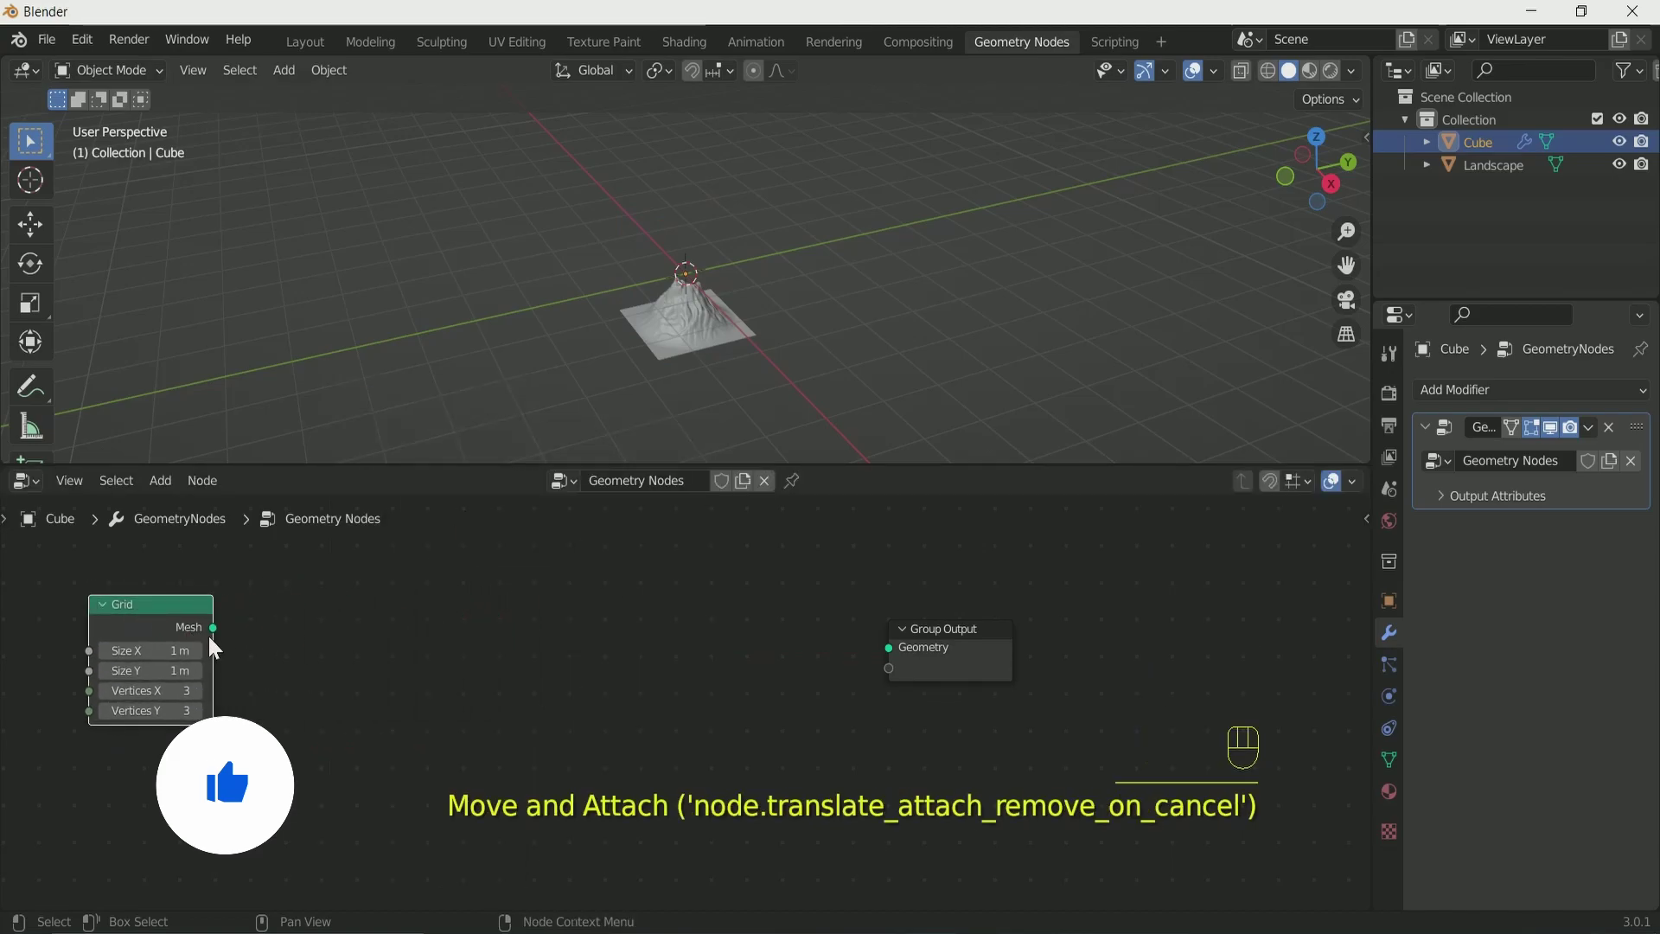
pyautogui.click(219, 637)
pyautogui.click(977, 637)
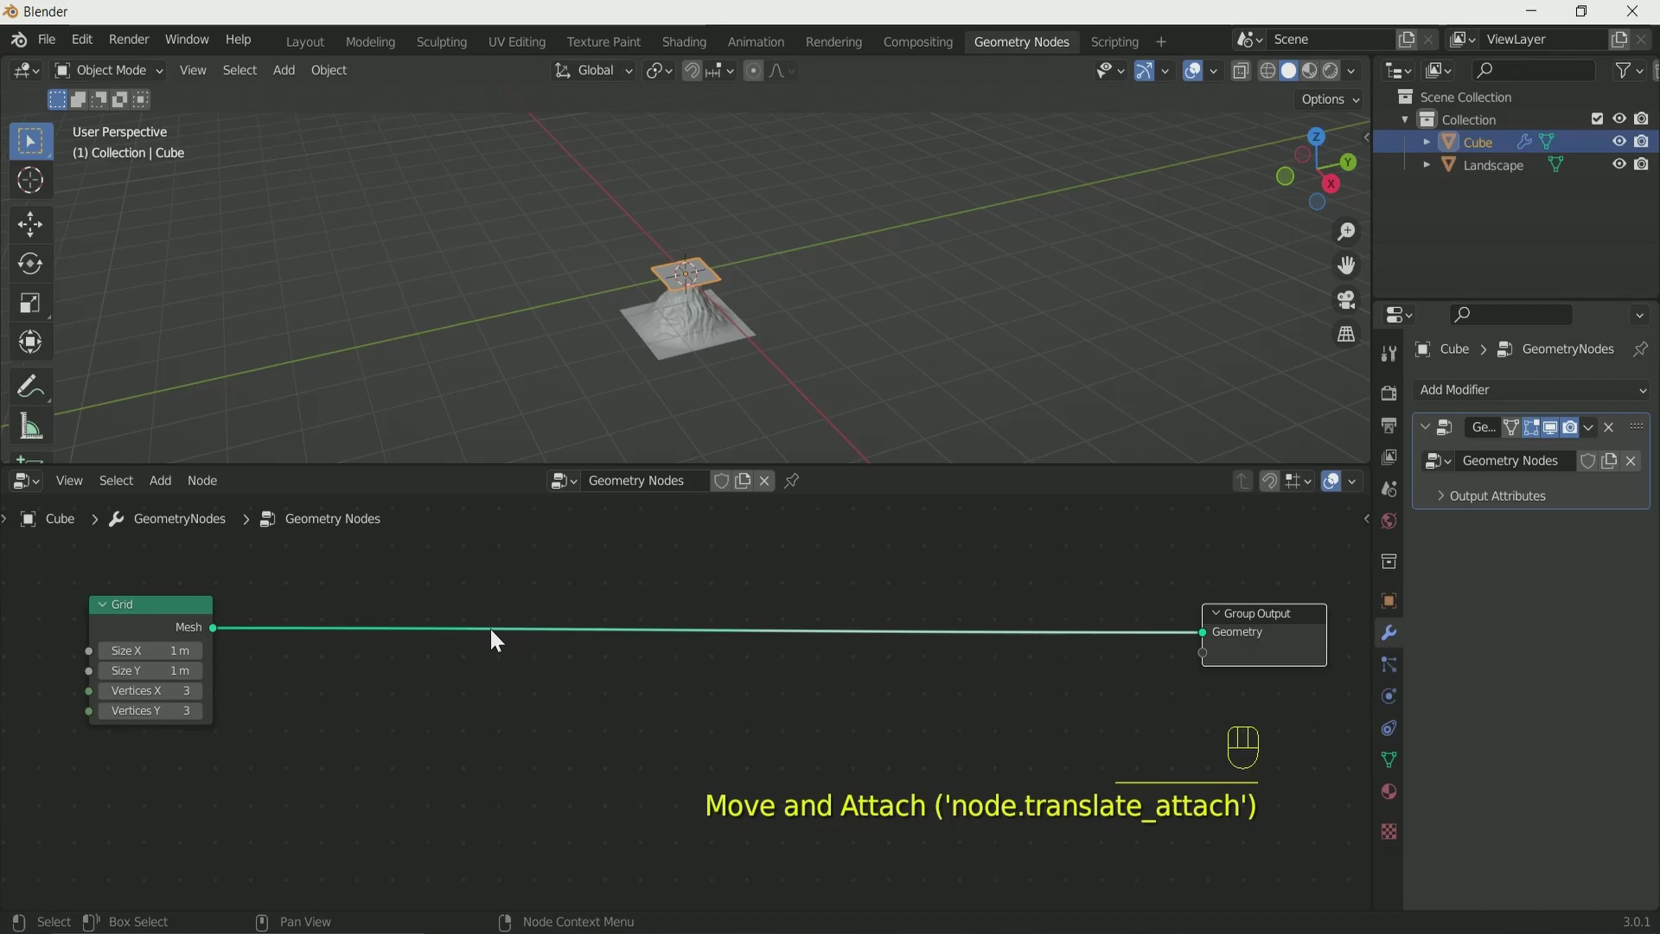
pyautogui.press('shift+a')
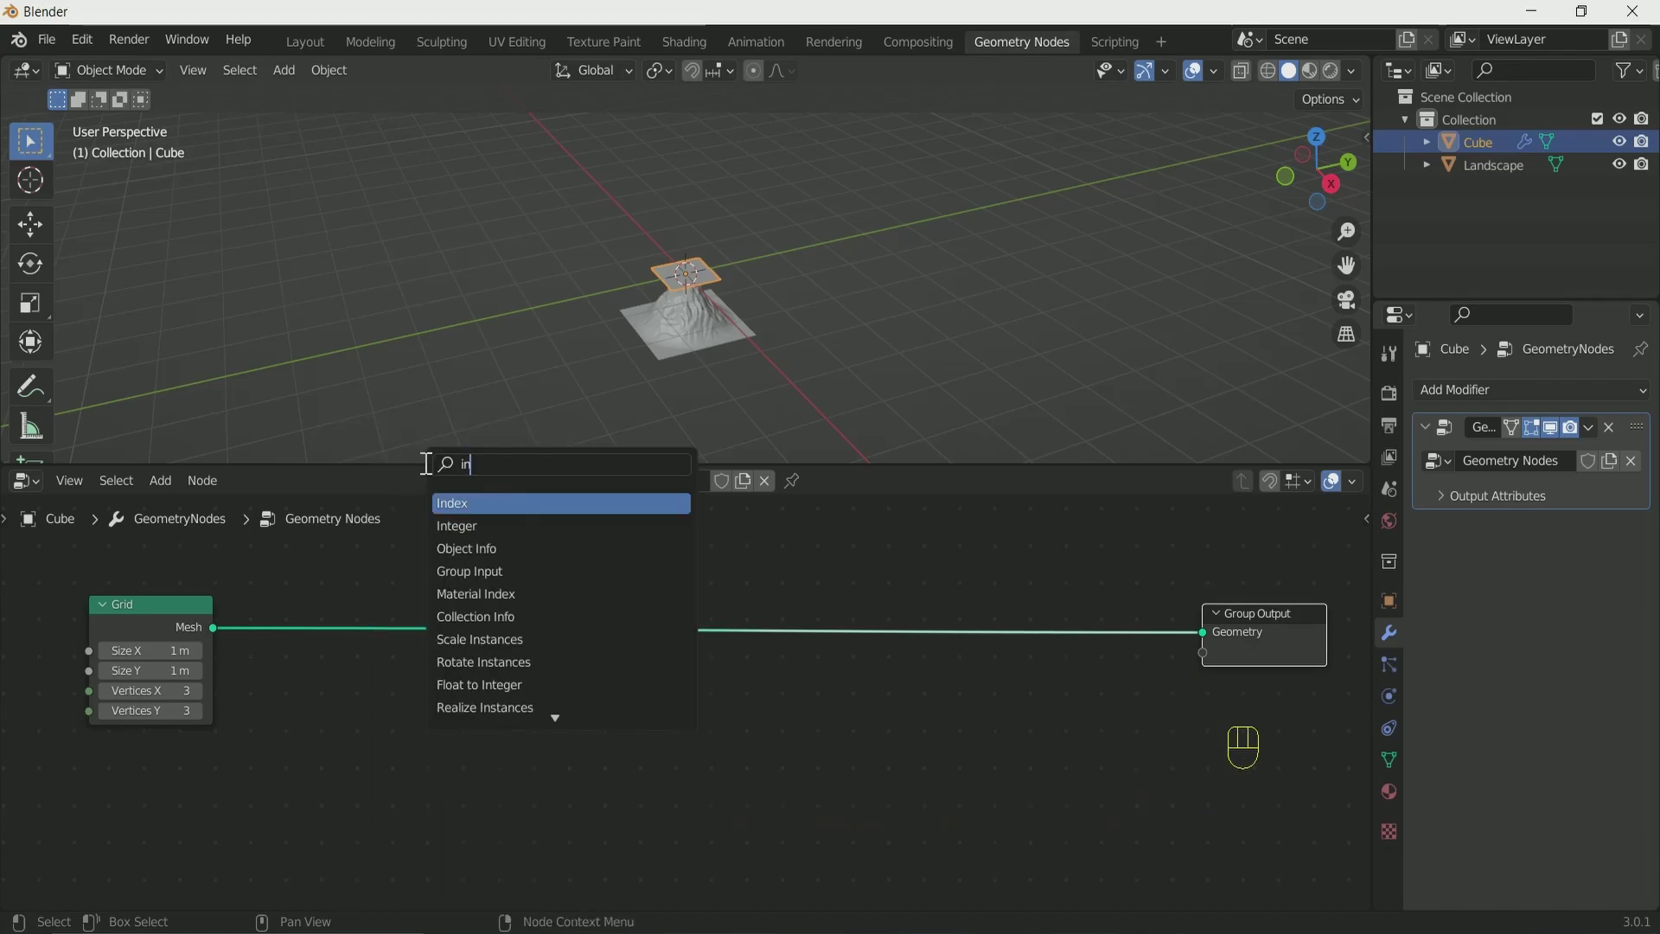
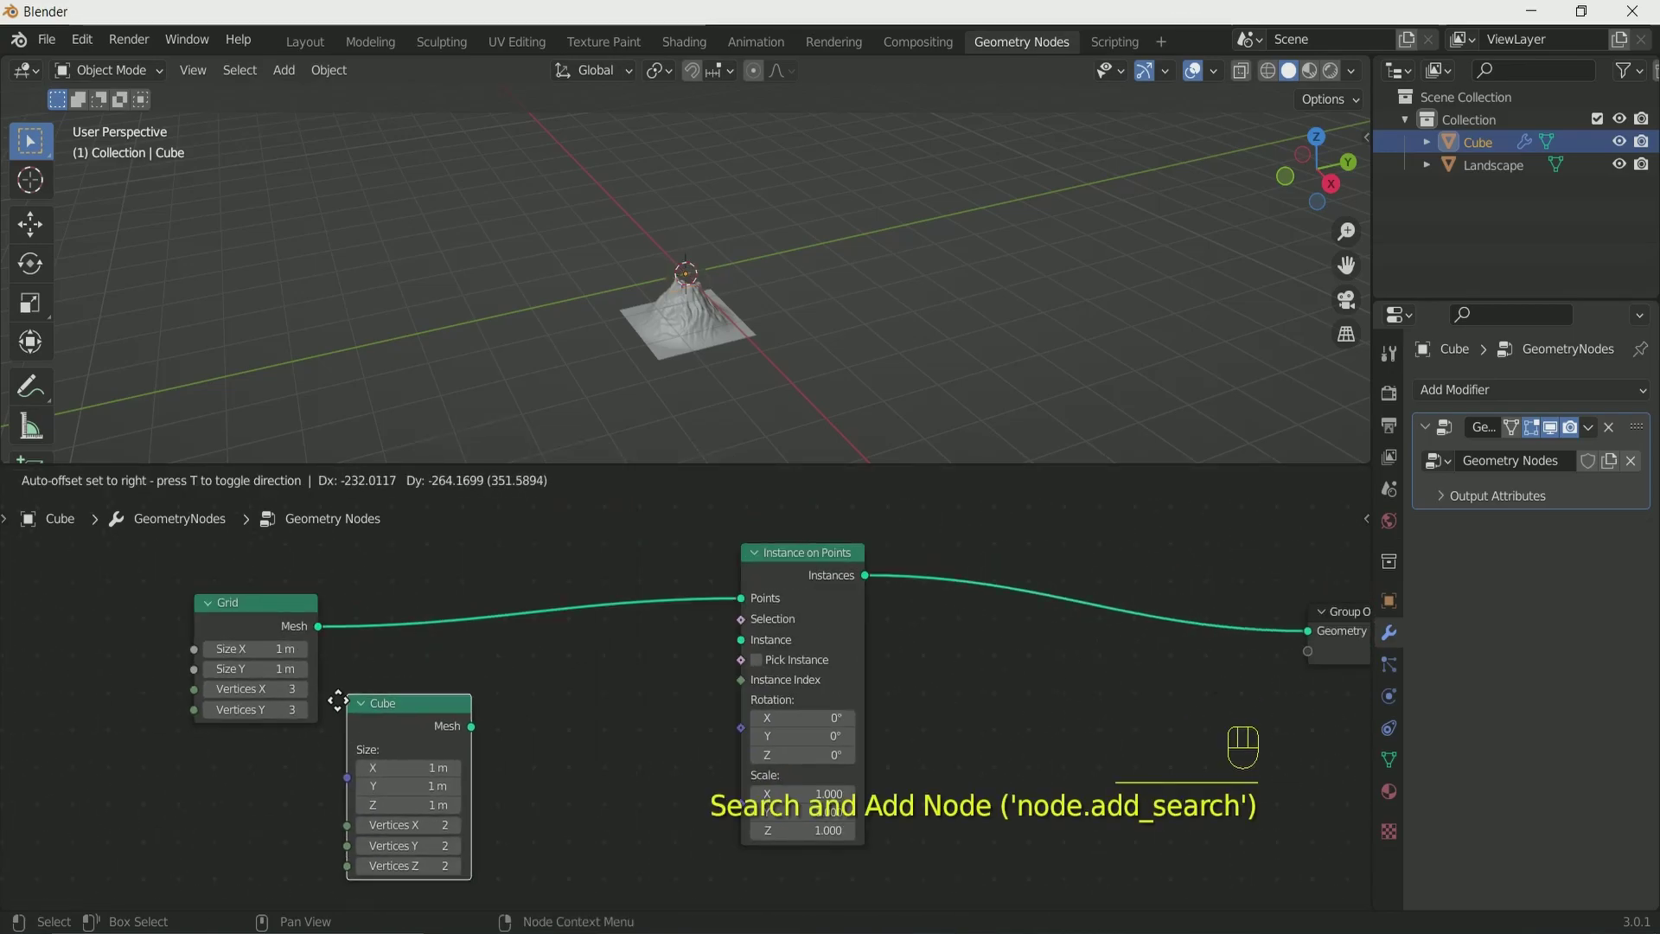
pyautogui.click(332, 771)
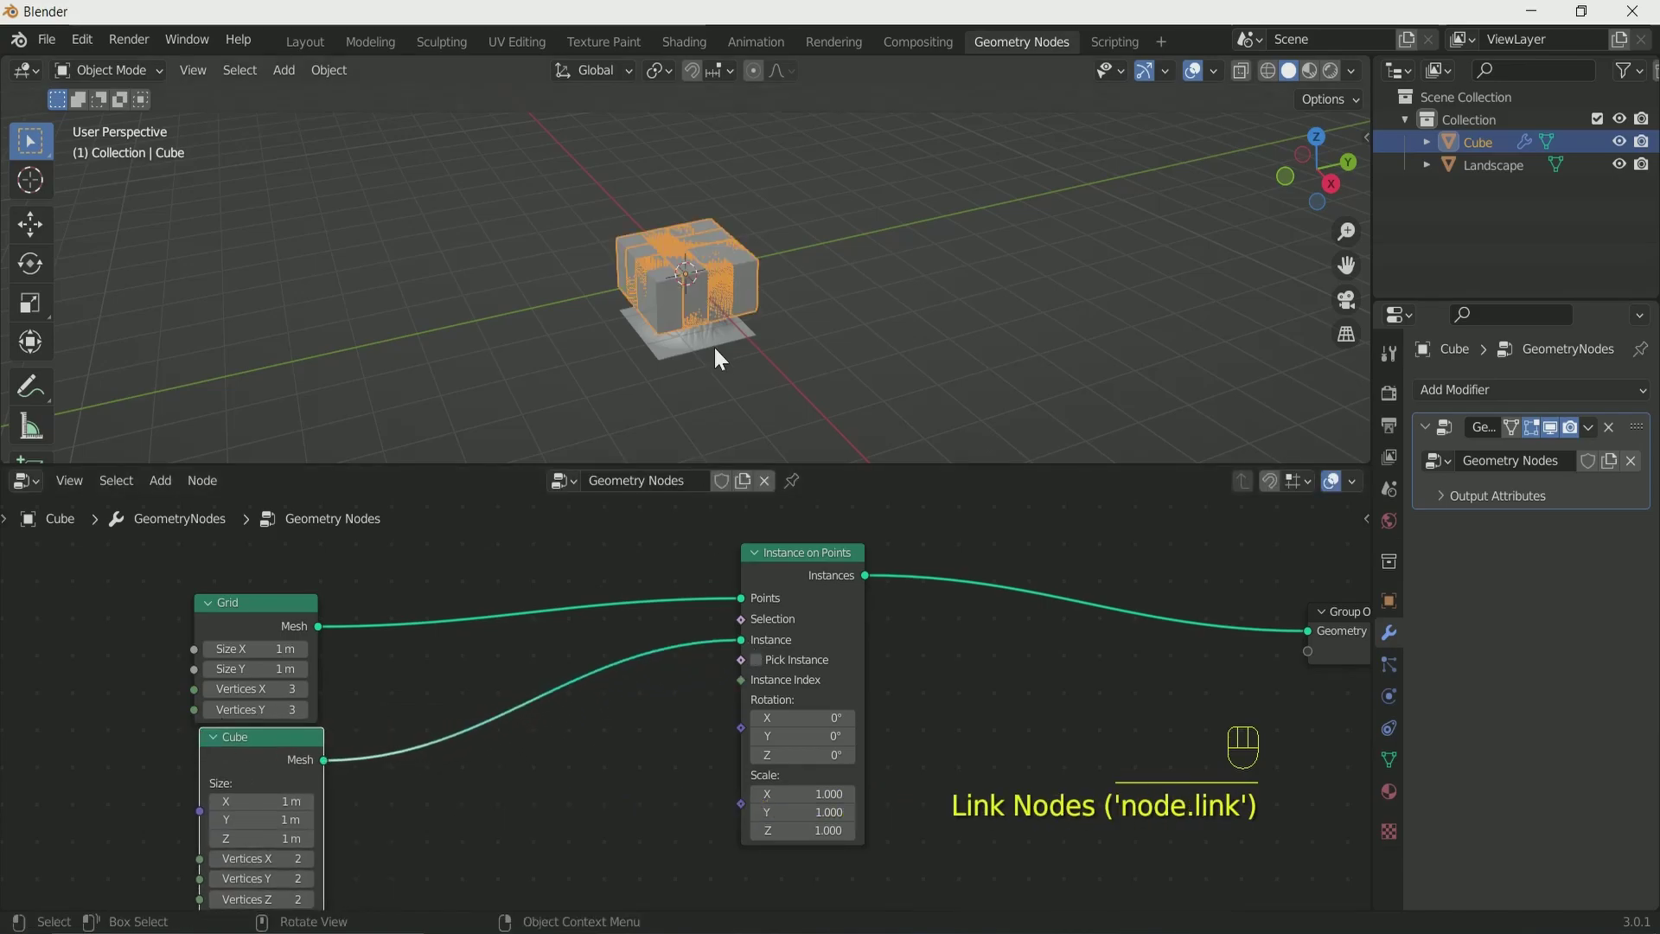
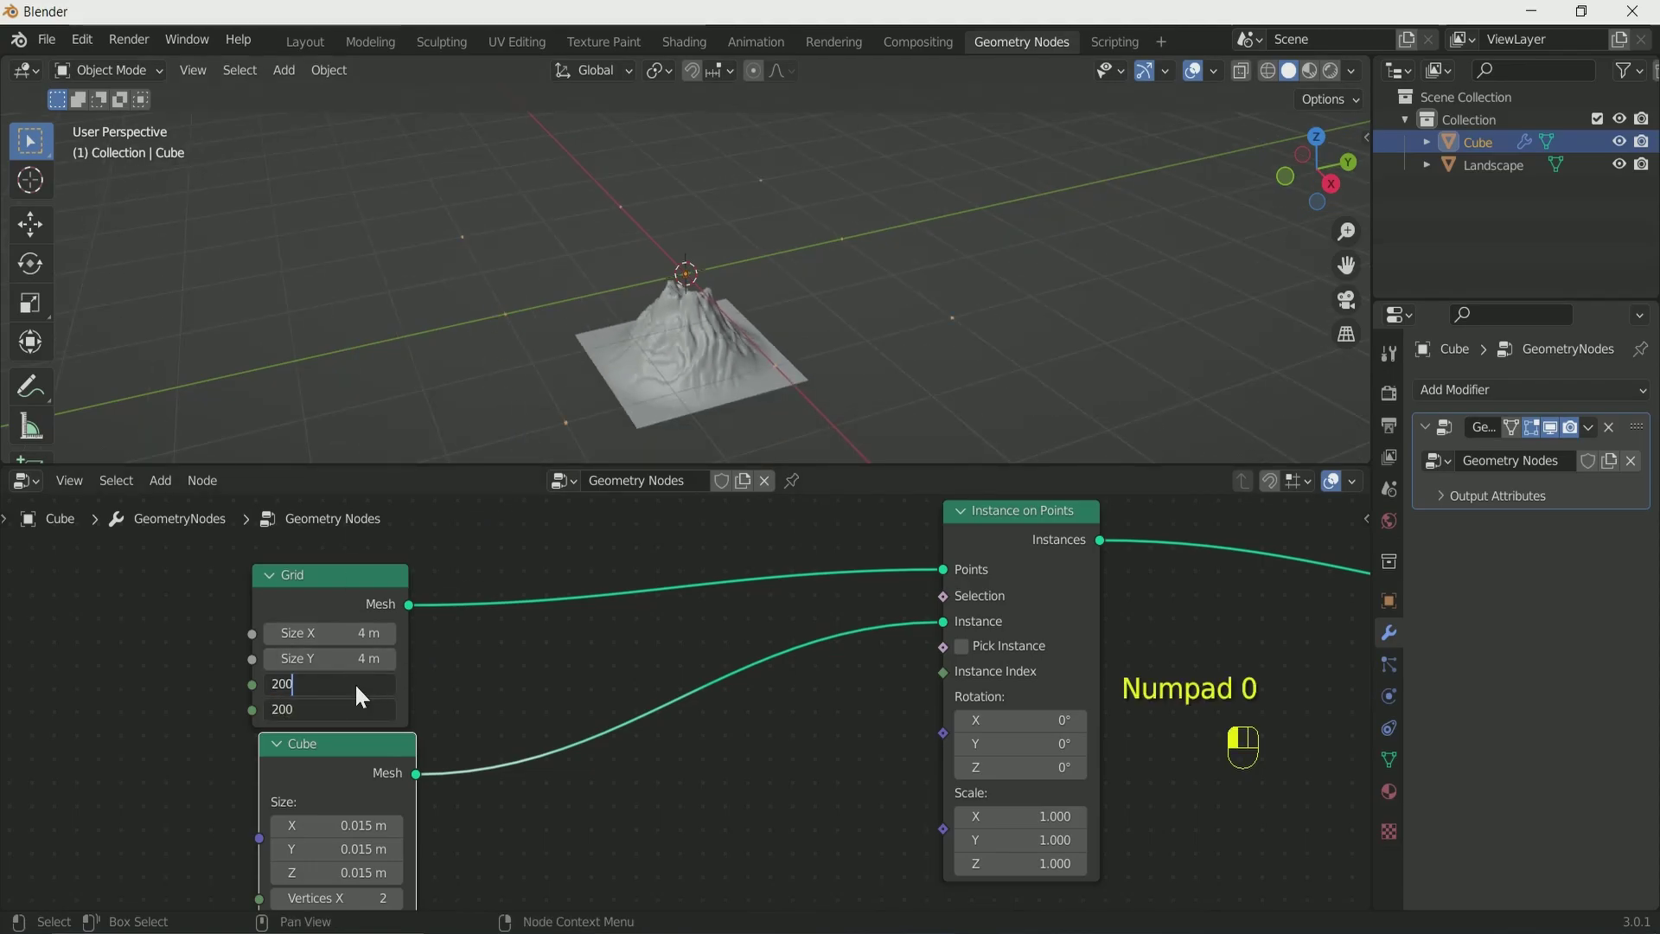
# Set the grid to 5 m with 200 by 200 vertices and the cube size to 0.015 m.
pyautogui.click(1075, 252)
pyautogui.moveTo(952, 276); pyautogui.dragTo(948, 270)
pyautogui.click(943, 270)
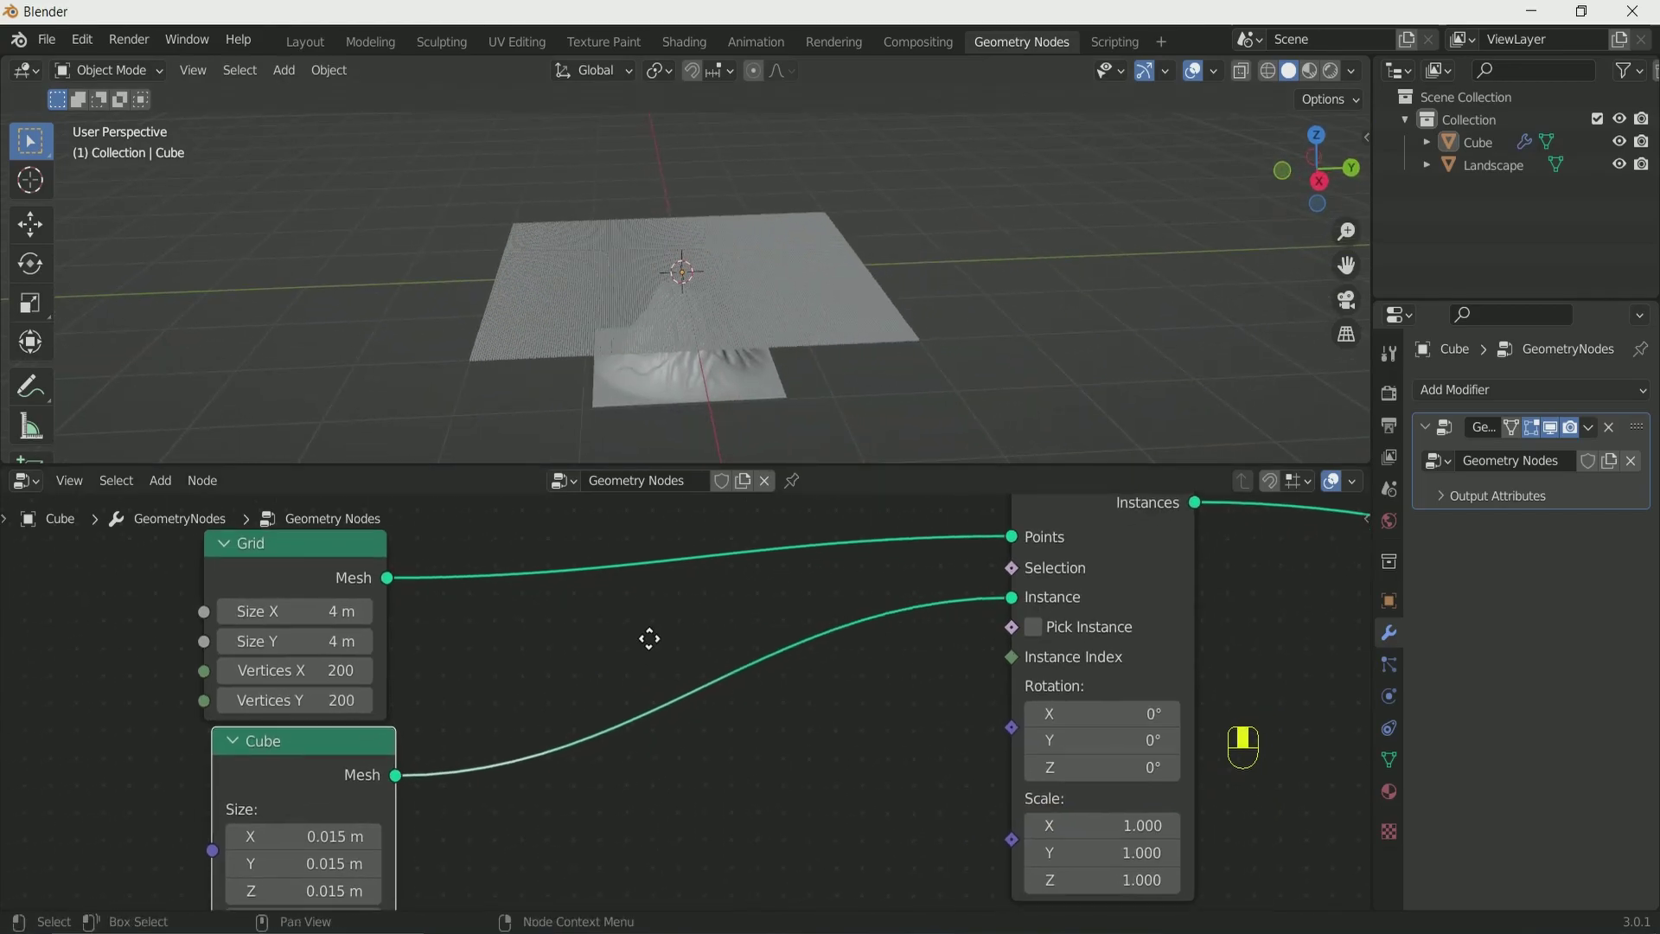
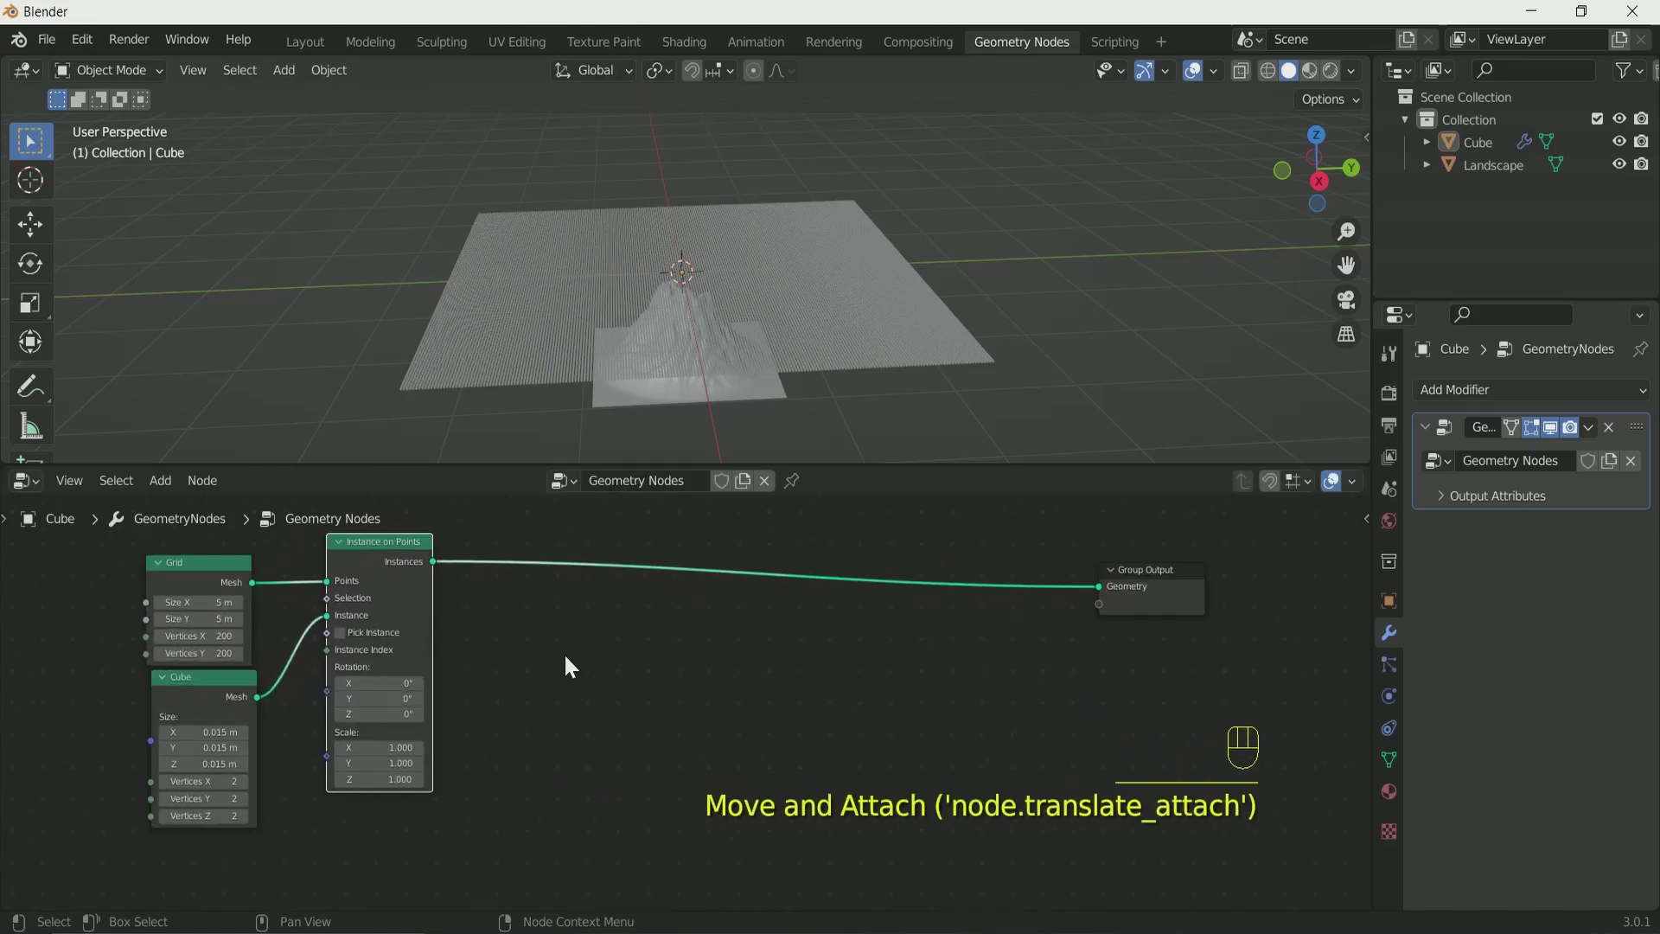
# Add Set Position and Raycast nodes into the cube's node tree.
pyautogui.press('shift+a')
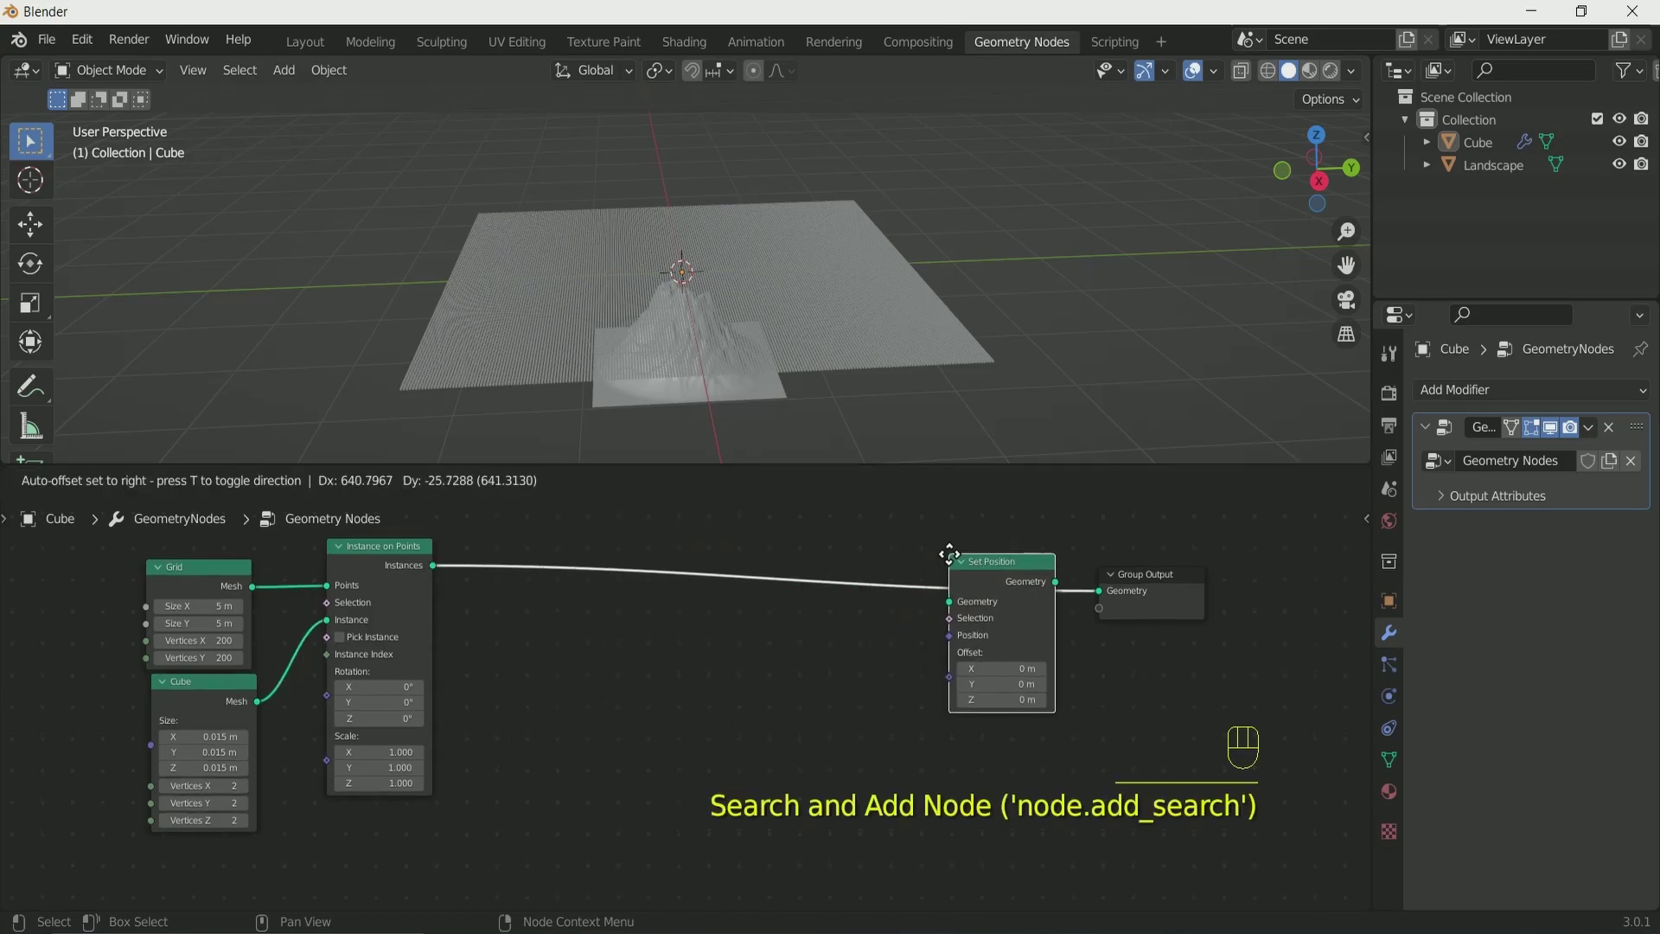
pyautogui.press('shift+a')
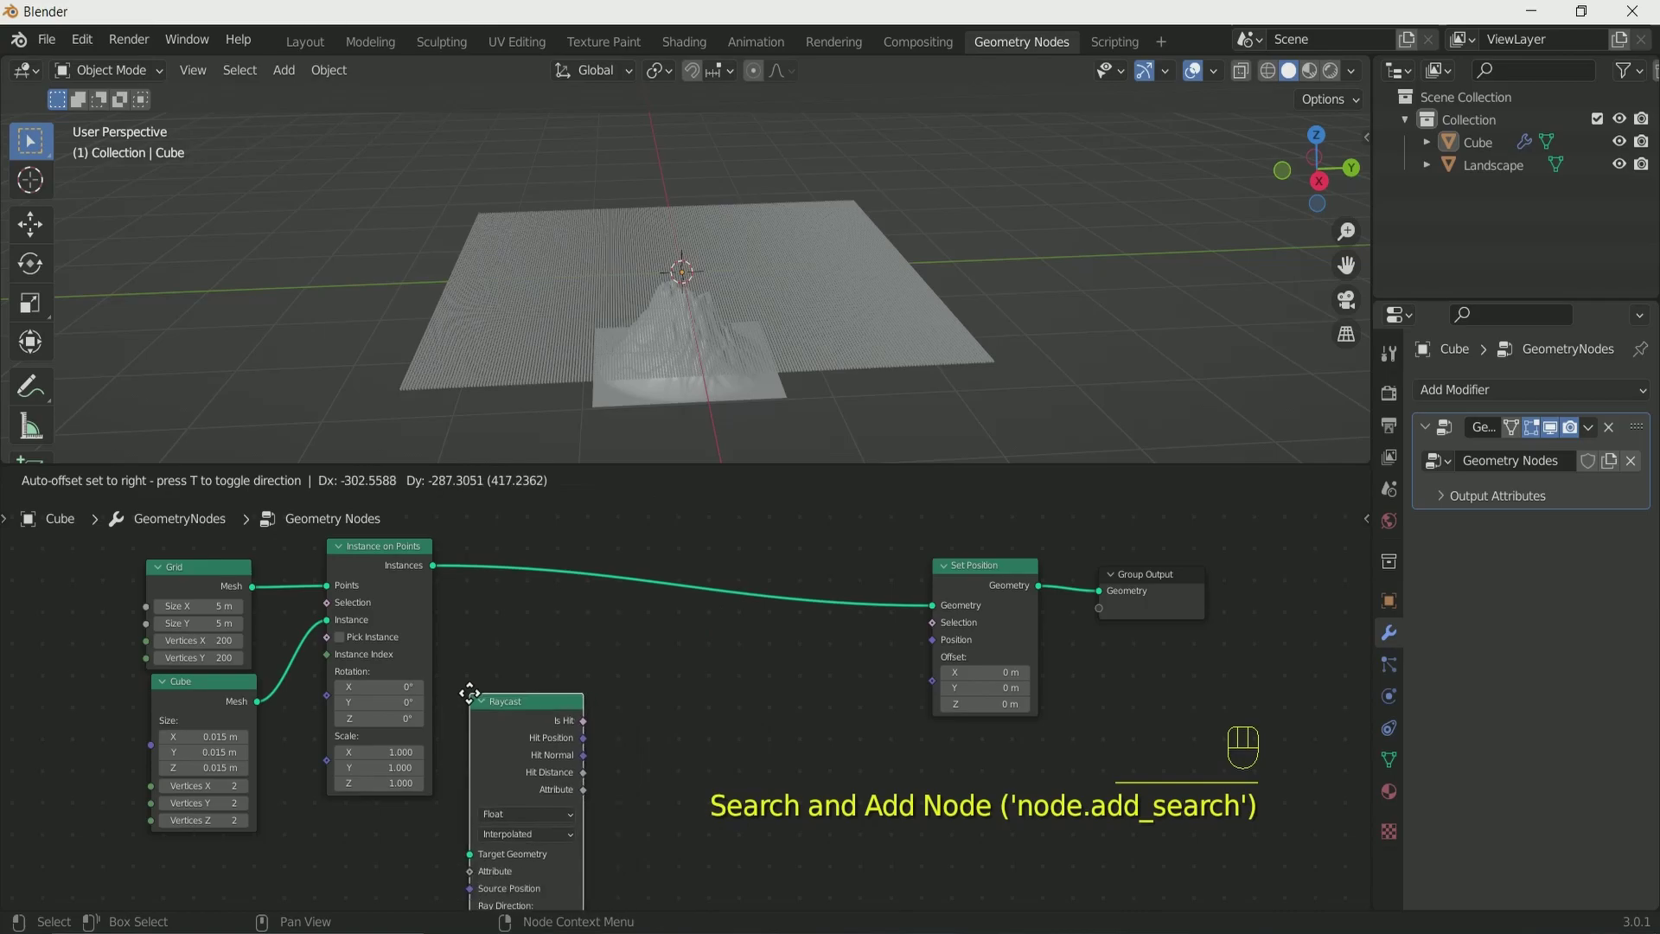
pyautogui.click(681, 619)
pyautogui.click(669, 603)
# Wire raycast hit position and hit result into Set Position and bring the Landscape in as Object Info.
pyautogui.moveTo(543, 690); pyautogui.dragTo(947, 566)
pyautogui.moveTo(543, 712); pyautogui.dragTo(944, 584)
pyautogui.moveTo(712, 399); pyautogui.dragTo(719, 345)
pyautogui.moveTo(728, 349); pyautogui.dragTo(745, 358)
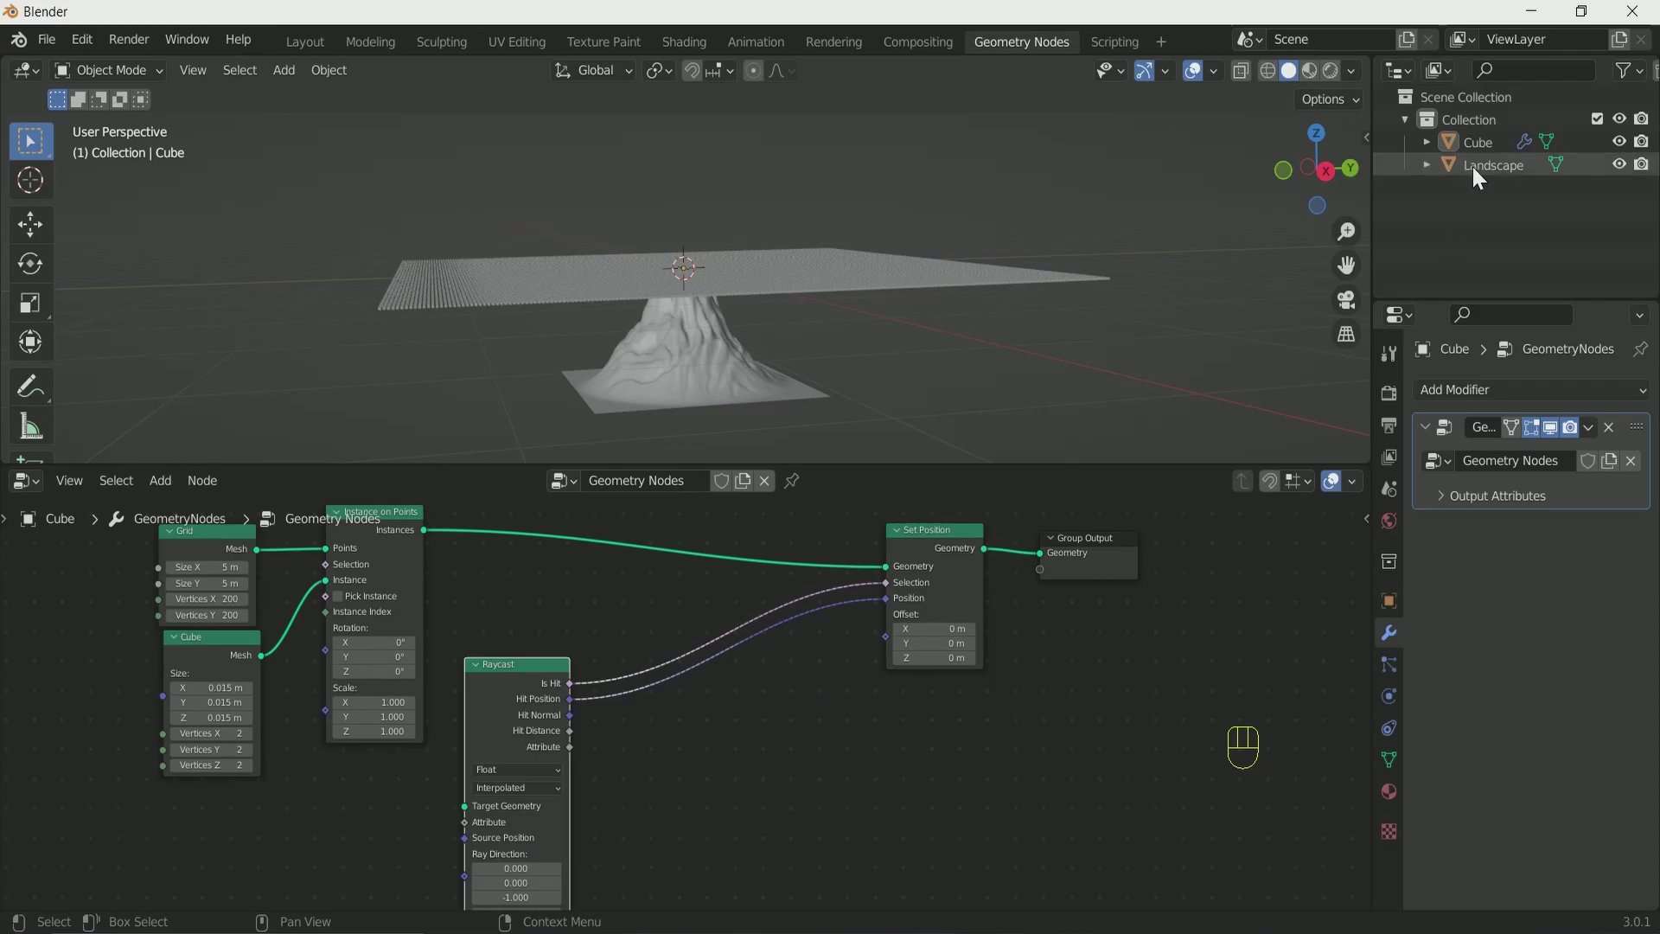
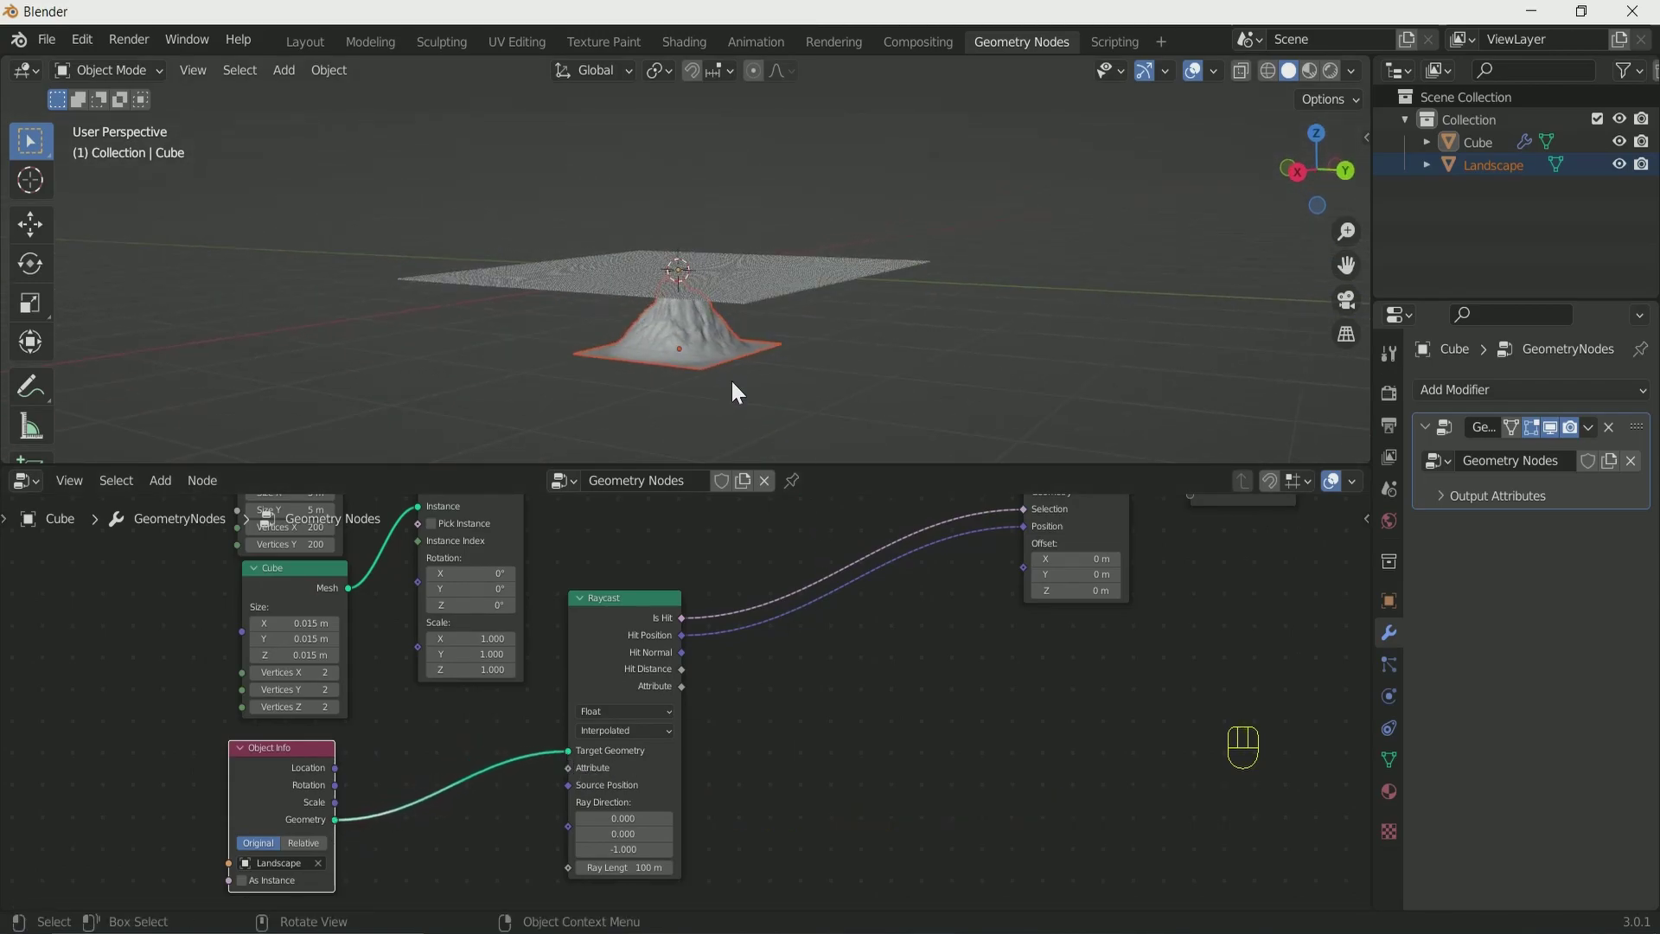
# Apply All Transforms on the Landscape so the cube grid reacts to it, then reselect the Cube.
pyautogui.click(998, 356)
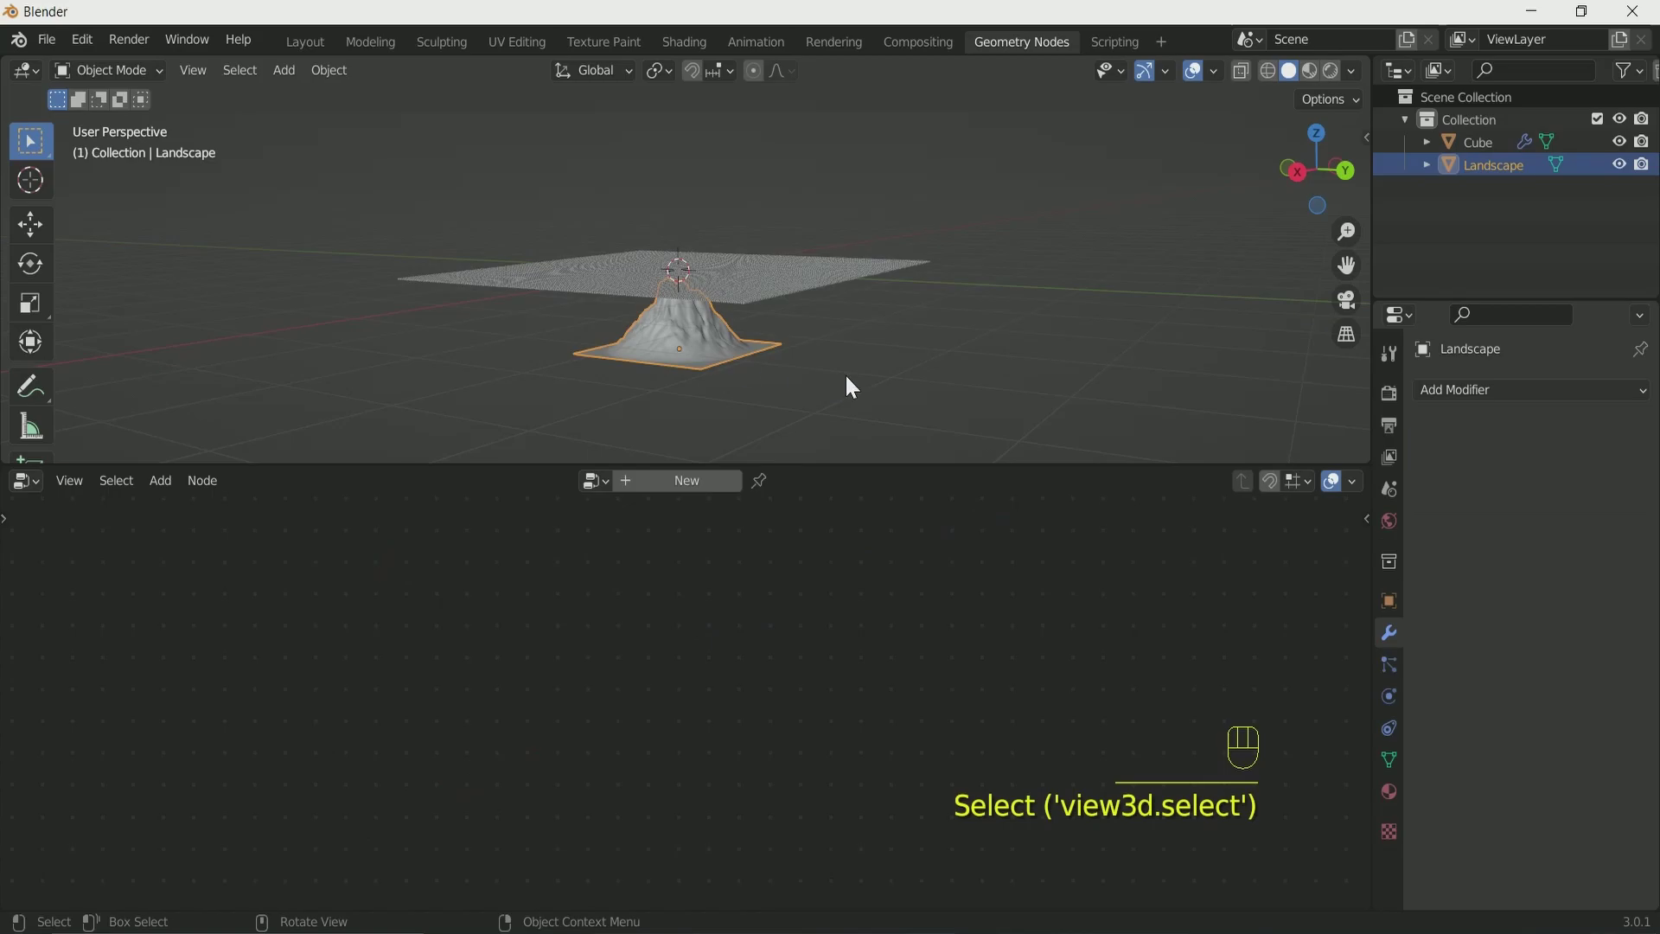
pyautogui.press('ctrl+a')
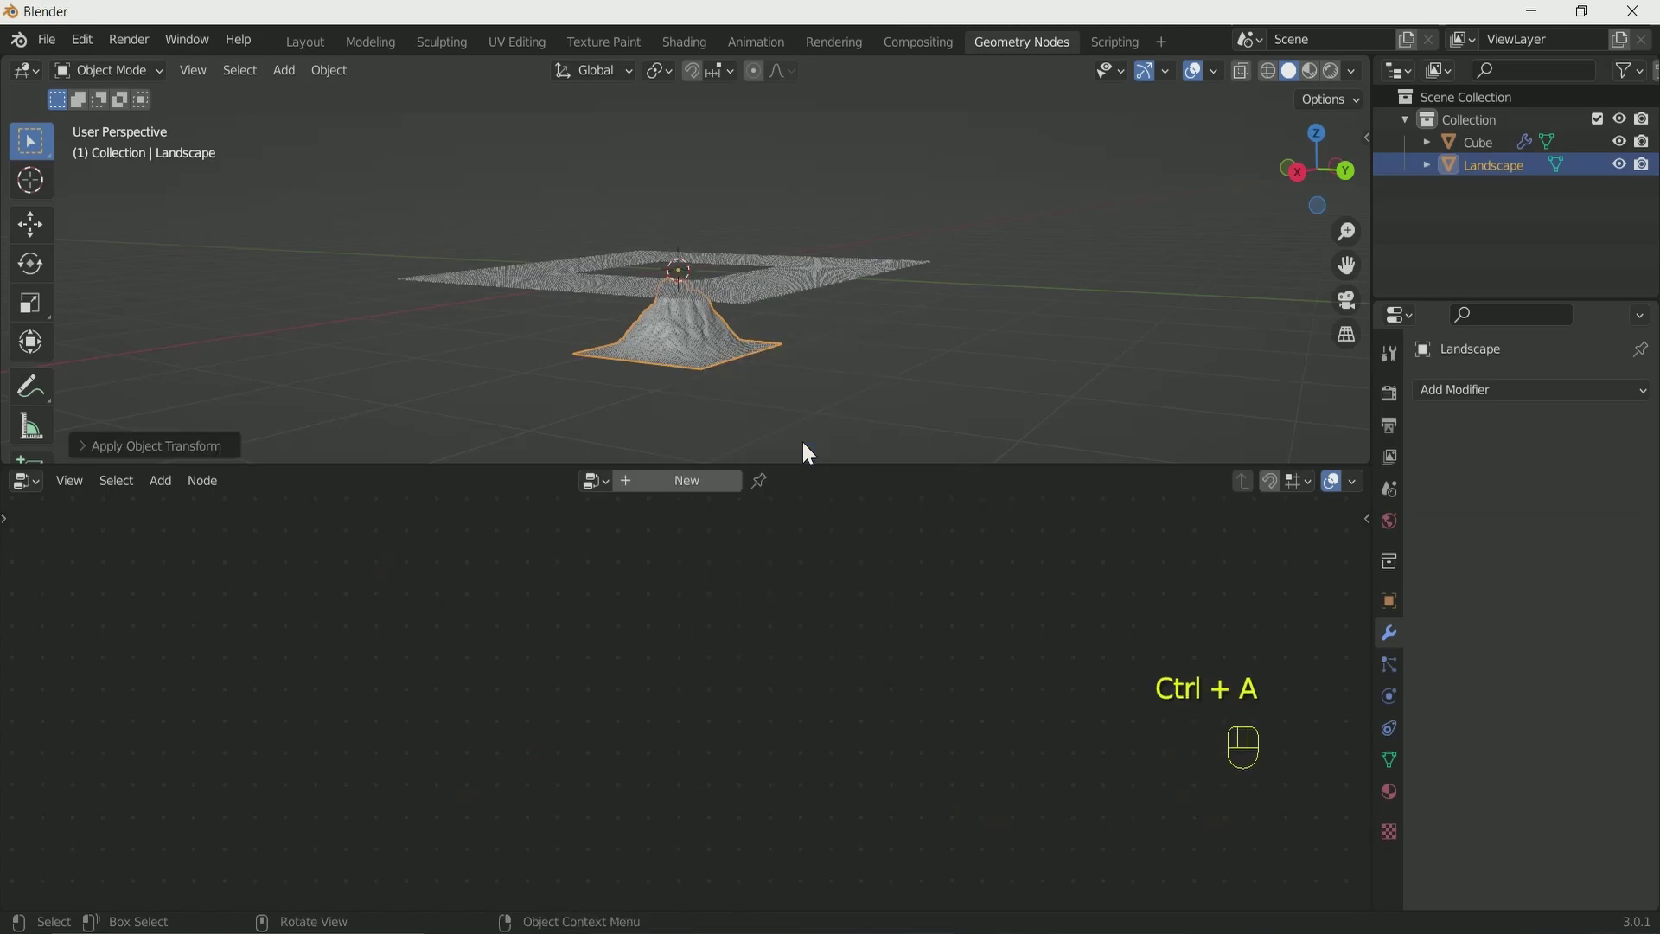
pyautogui.moveTo(746, 366); pyautogui.dragTo(765, 384)
pyautogui.moveTo(720, 283); pyautogui.dragTo(929, 358)
pyautogui.moveTo(903, 358); pyautogui.dragTo(818, 381)
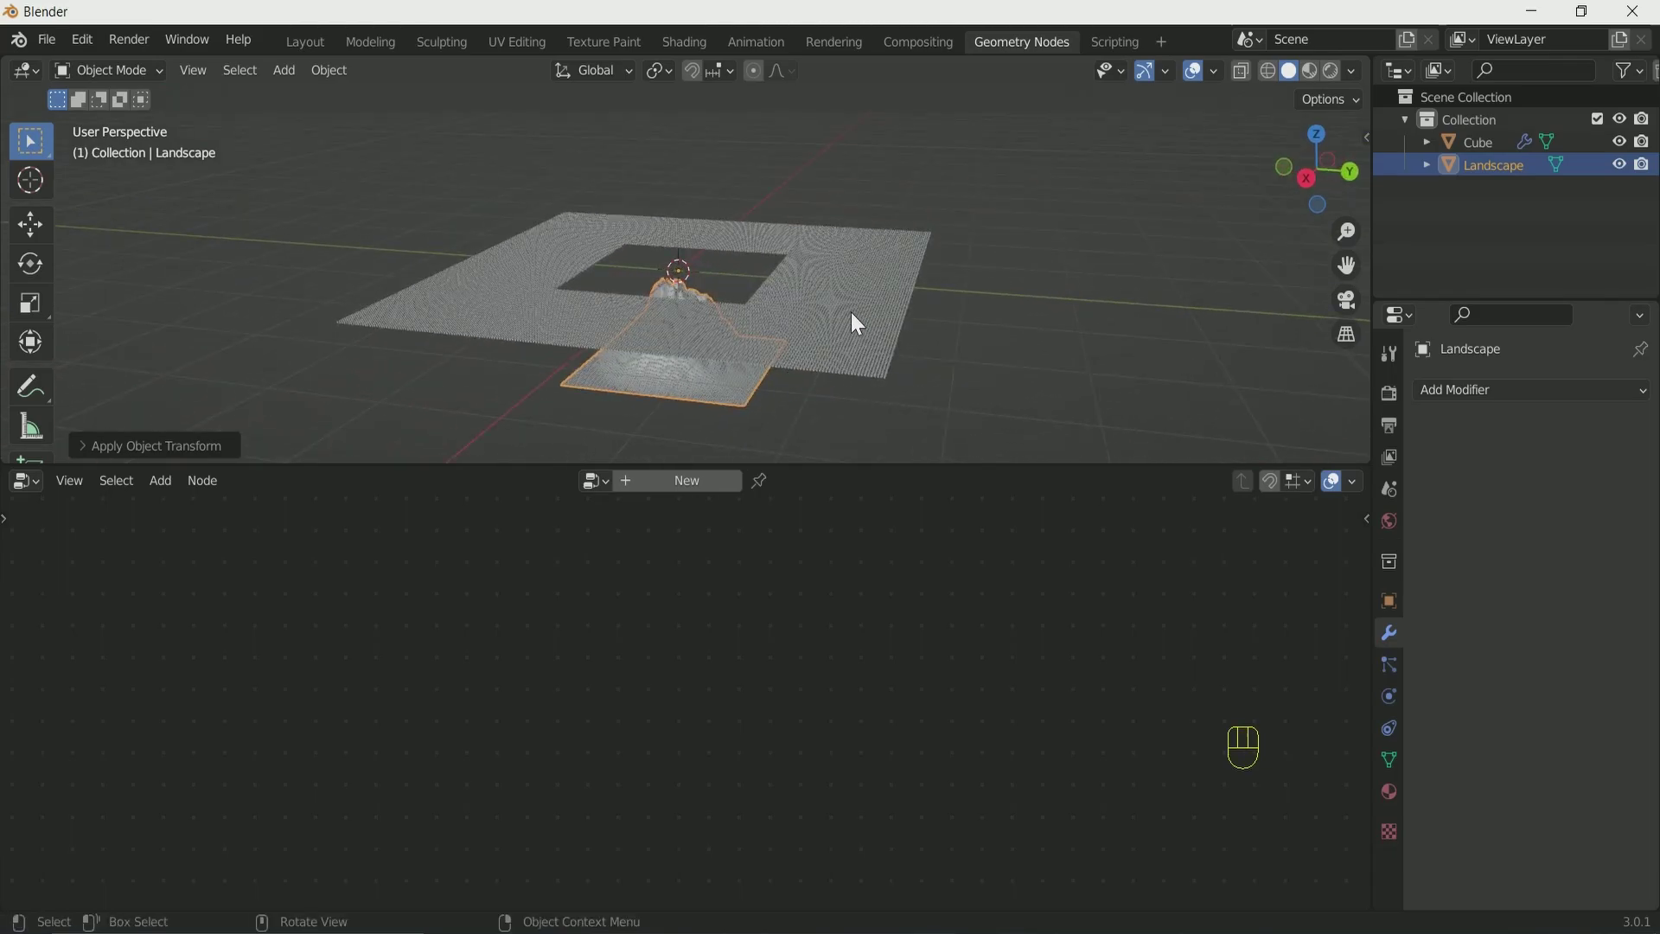
pyautogui.click(1065, 319)
# Link the Landscape Object Info geometry into Raycast and feed hit data into the Set Position offset.
pyautogui.click(1050, 356)
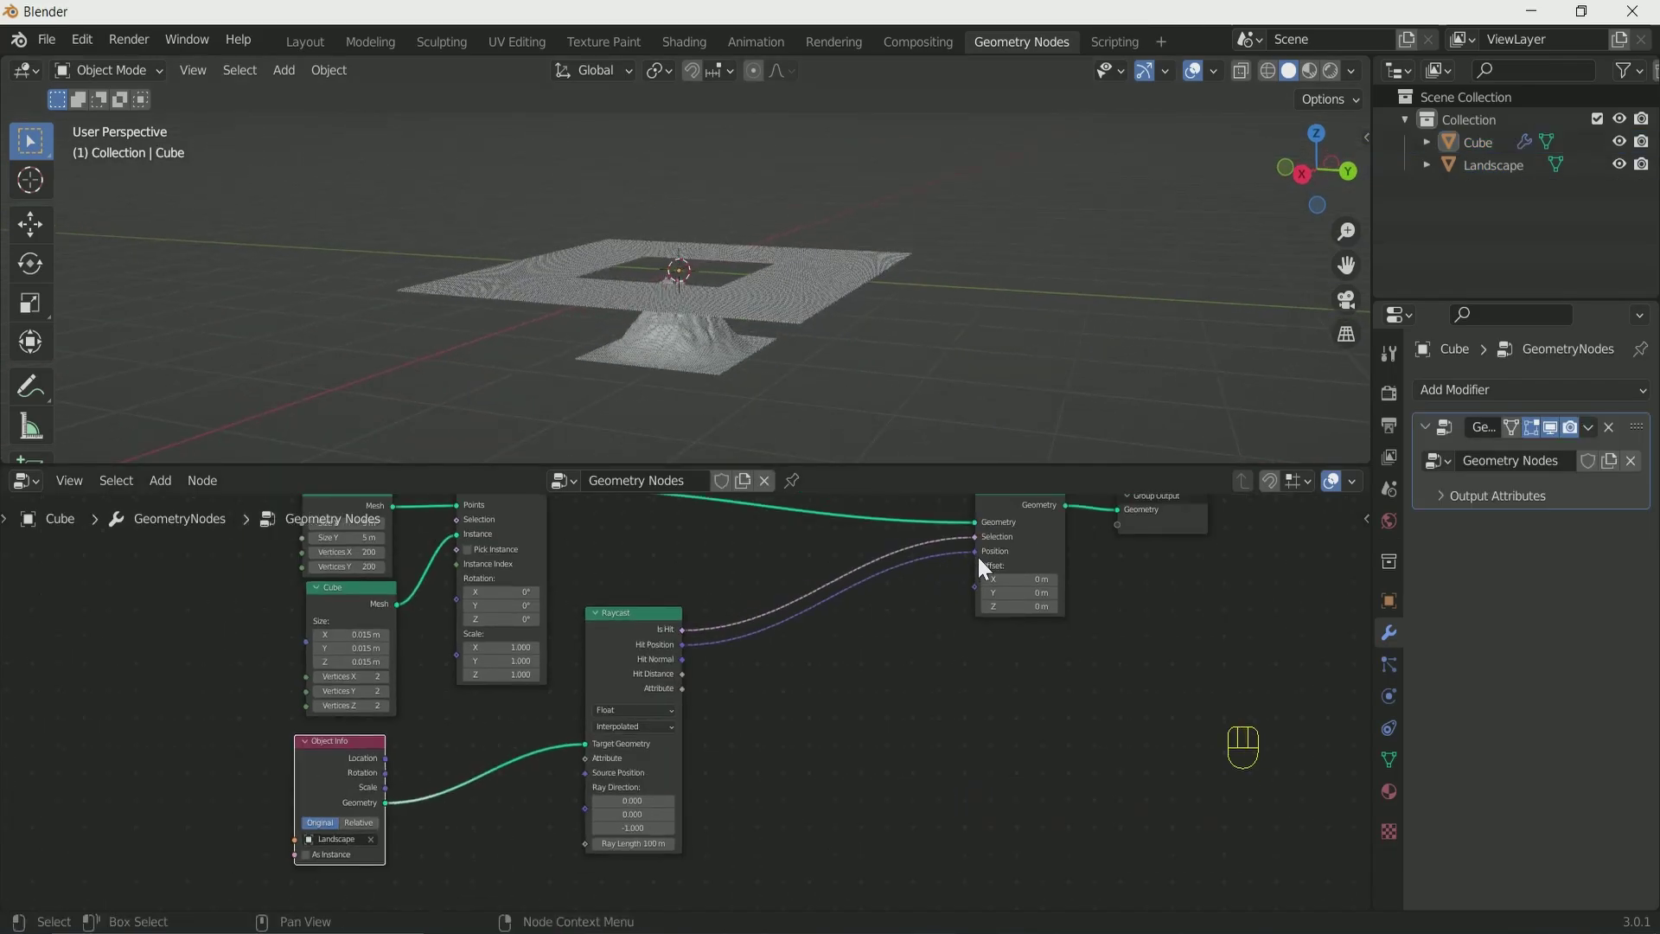
pyautogui.click(980, 564)
pyautogui.press('shift+a')
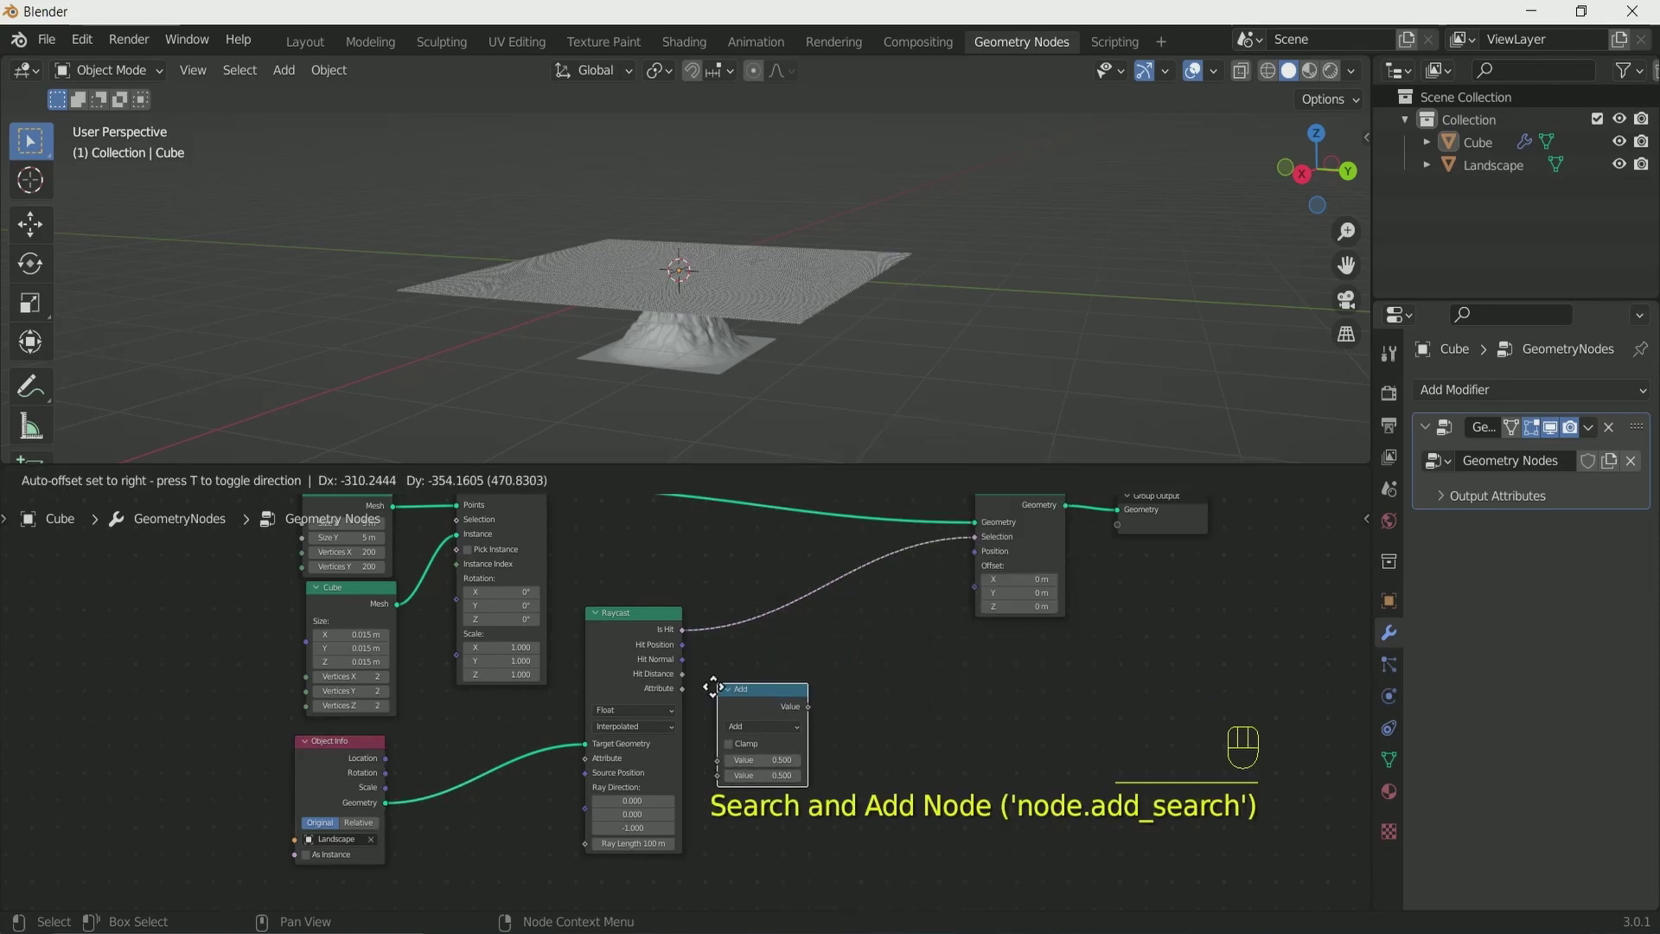
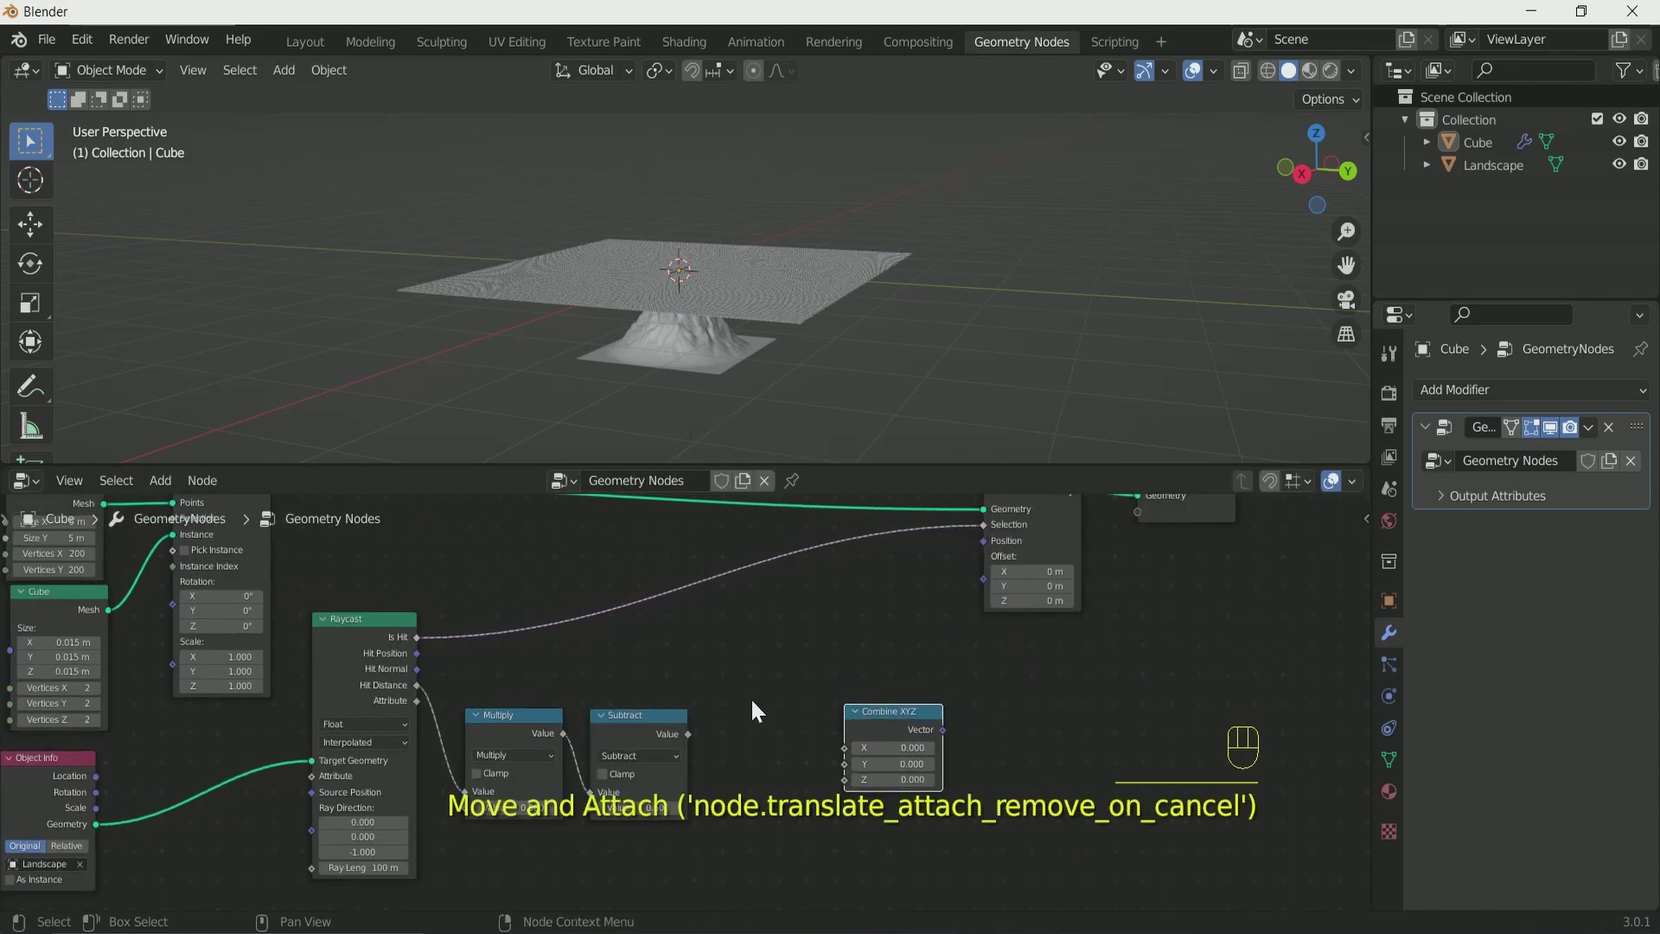
pyautogui.press('shift+a')
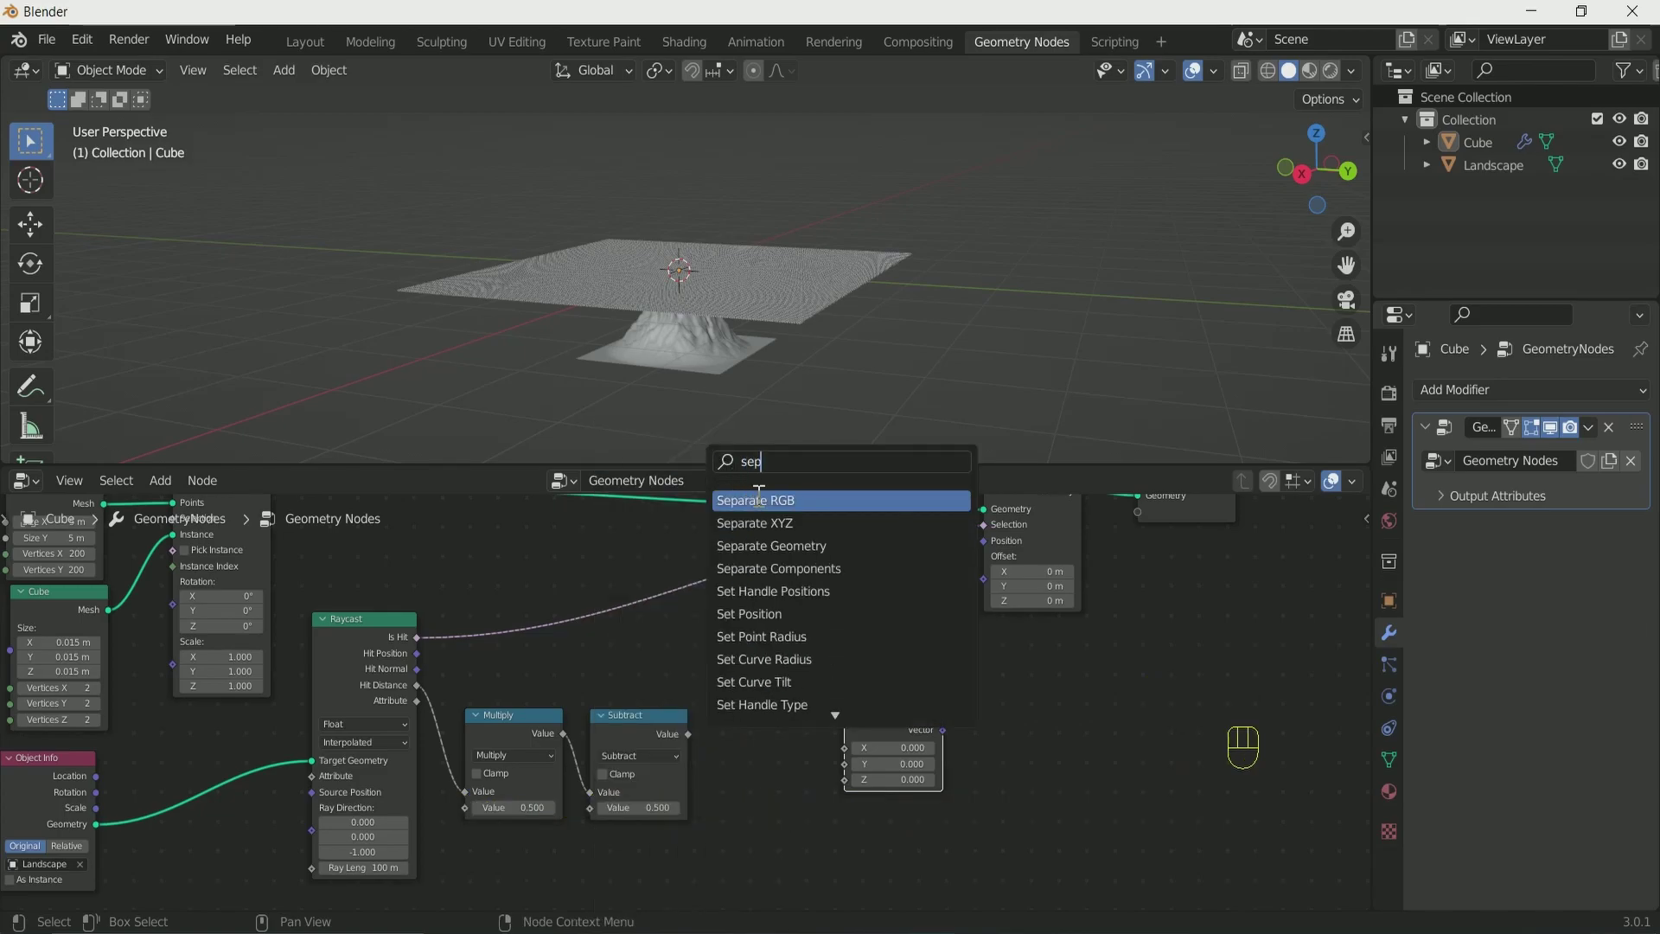
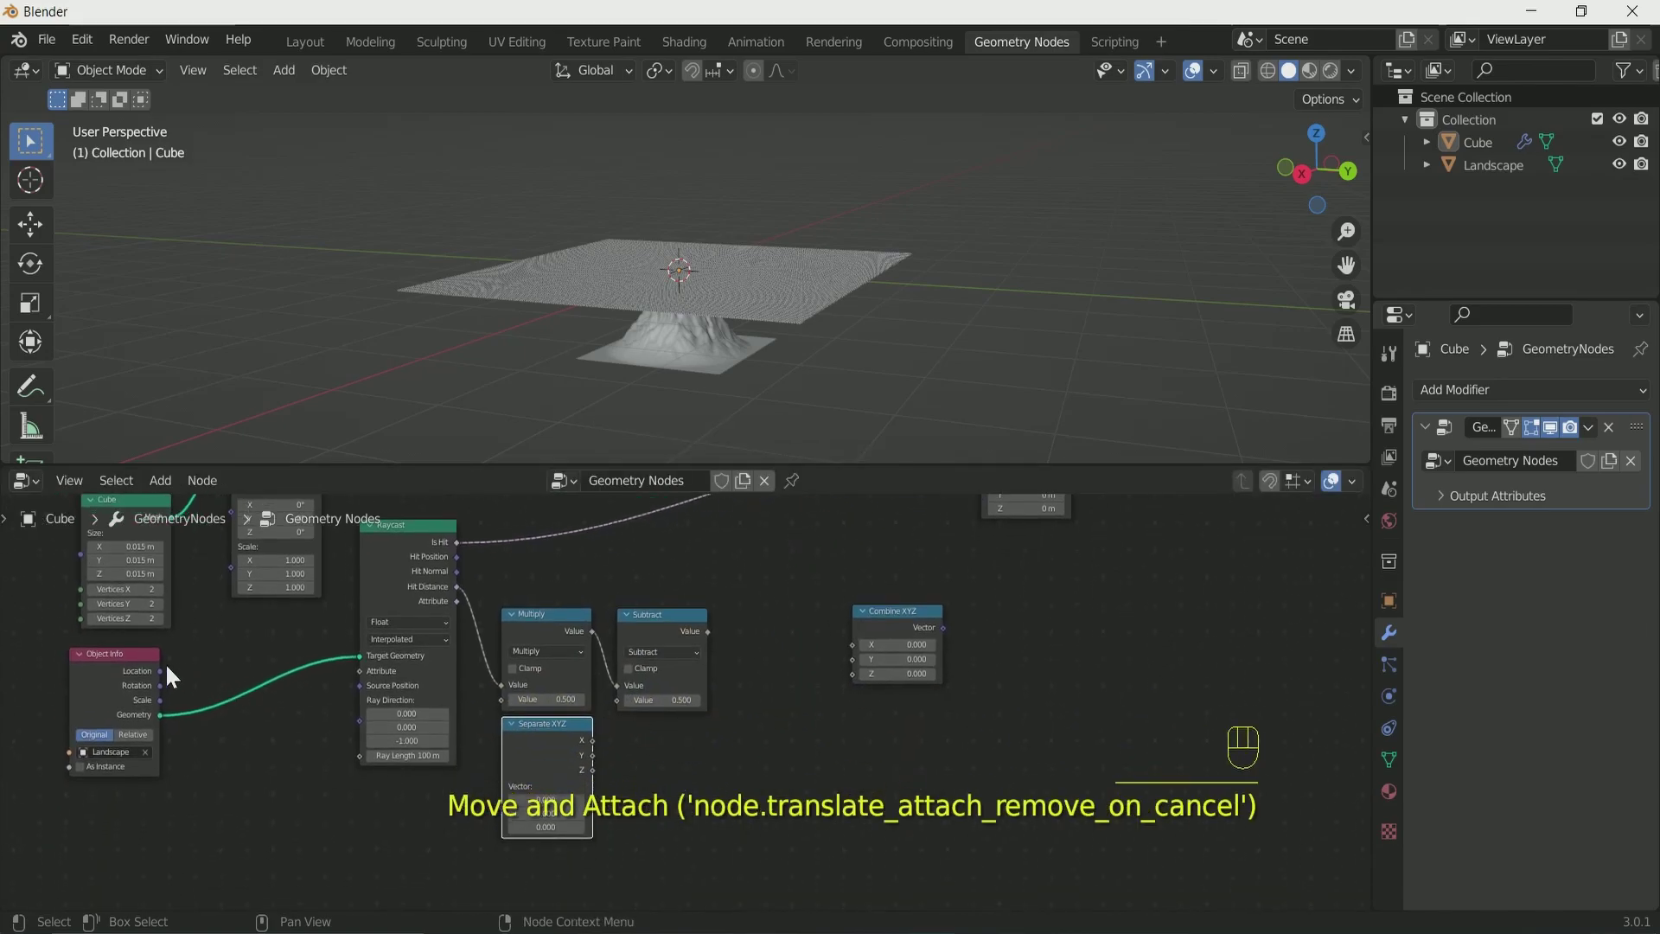
pyautogui.moveTo(165, 679); pyautogui.dragTo(517, 815)
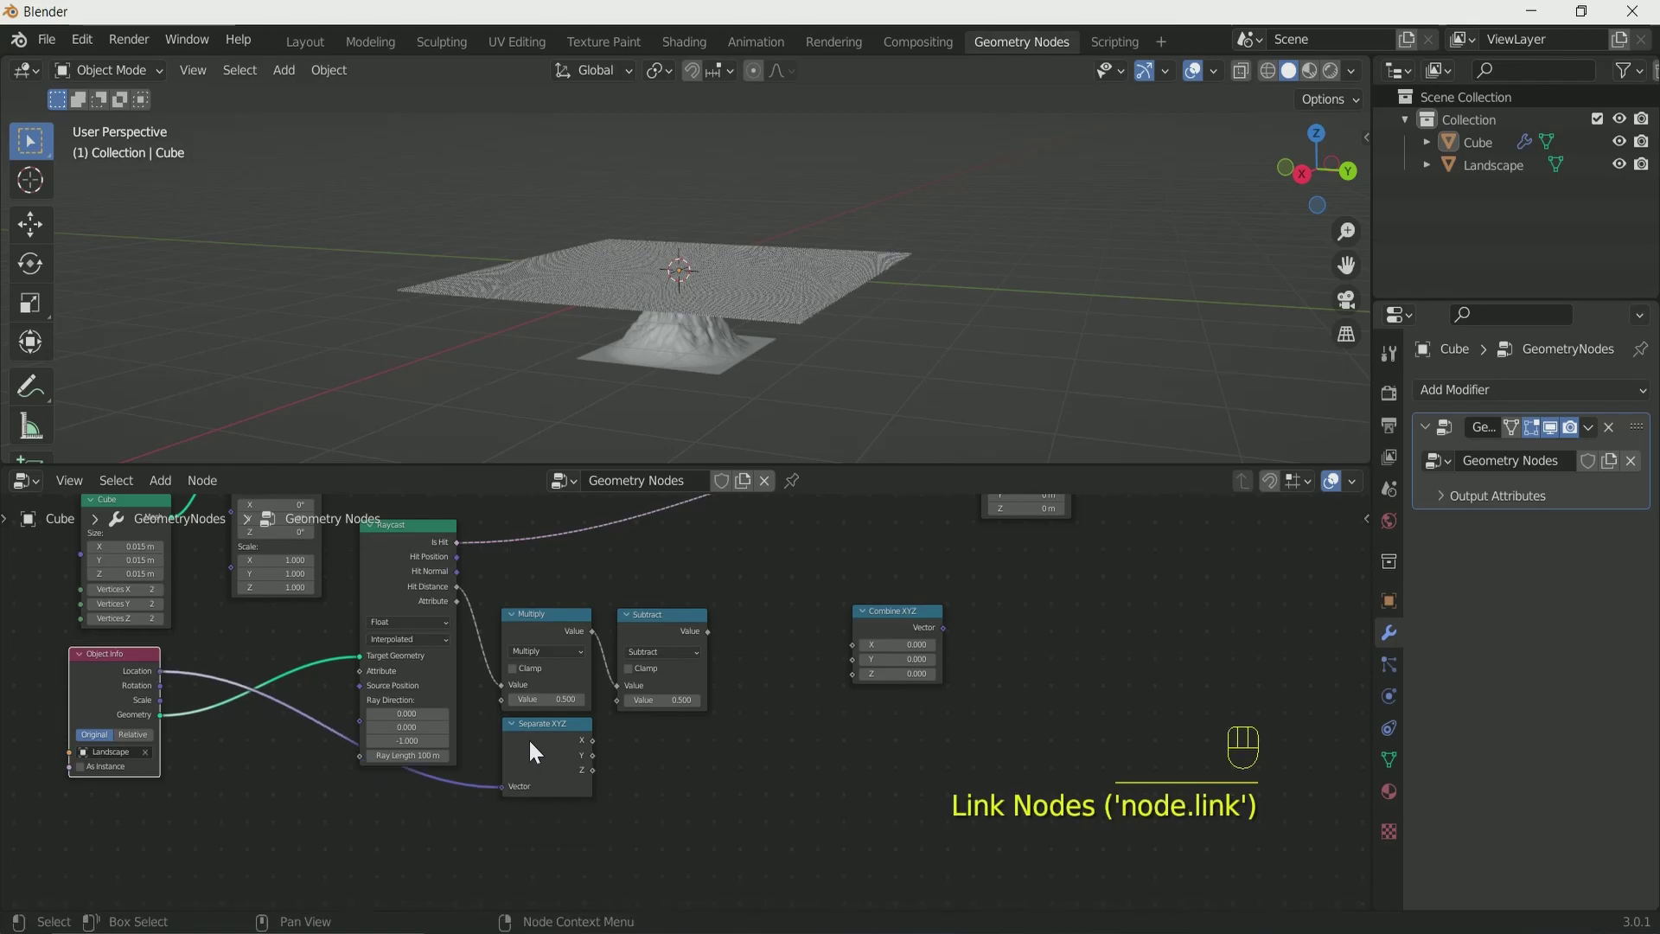
pyautogui.click(547, 737)
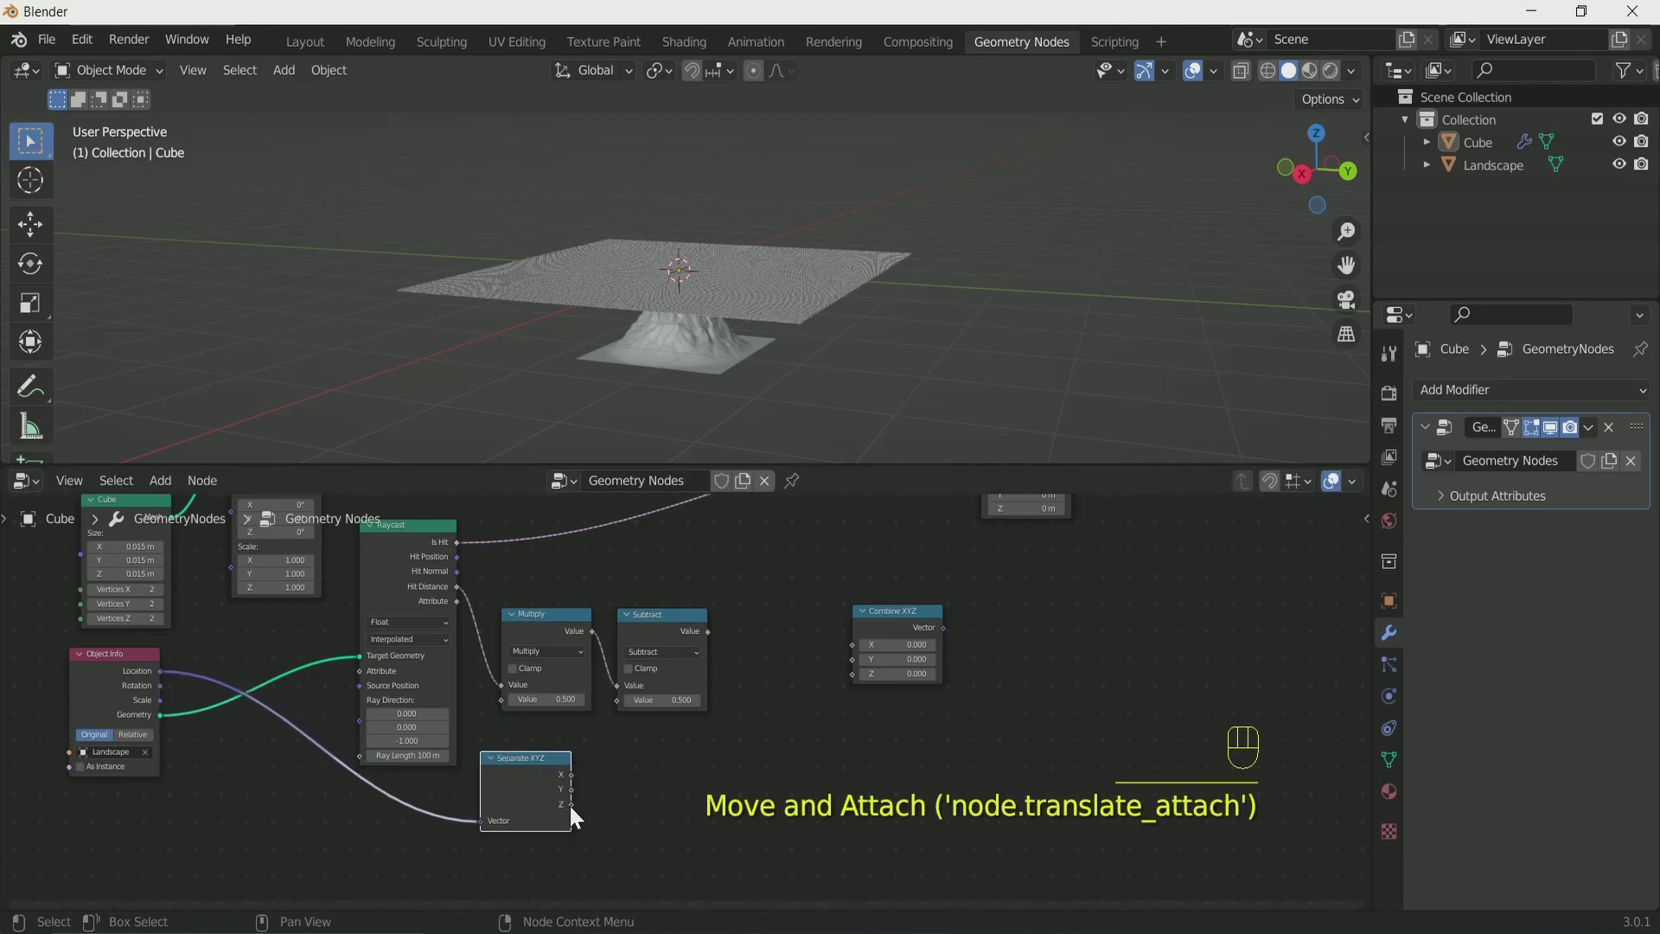
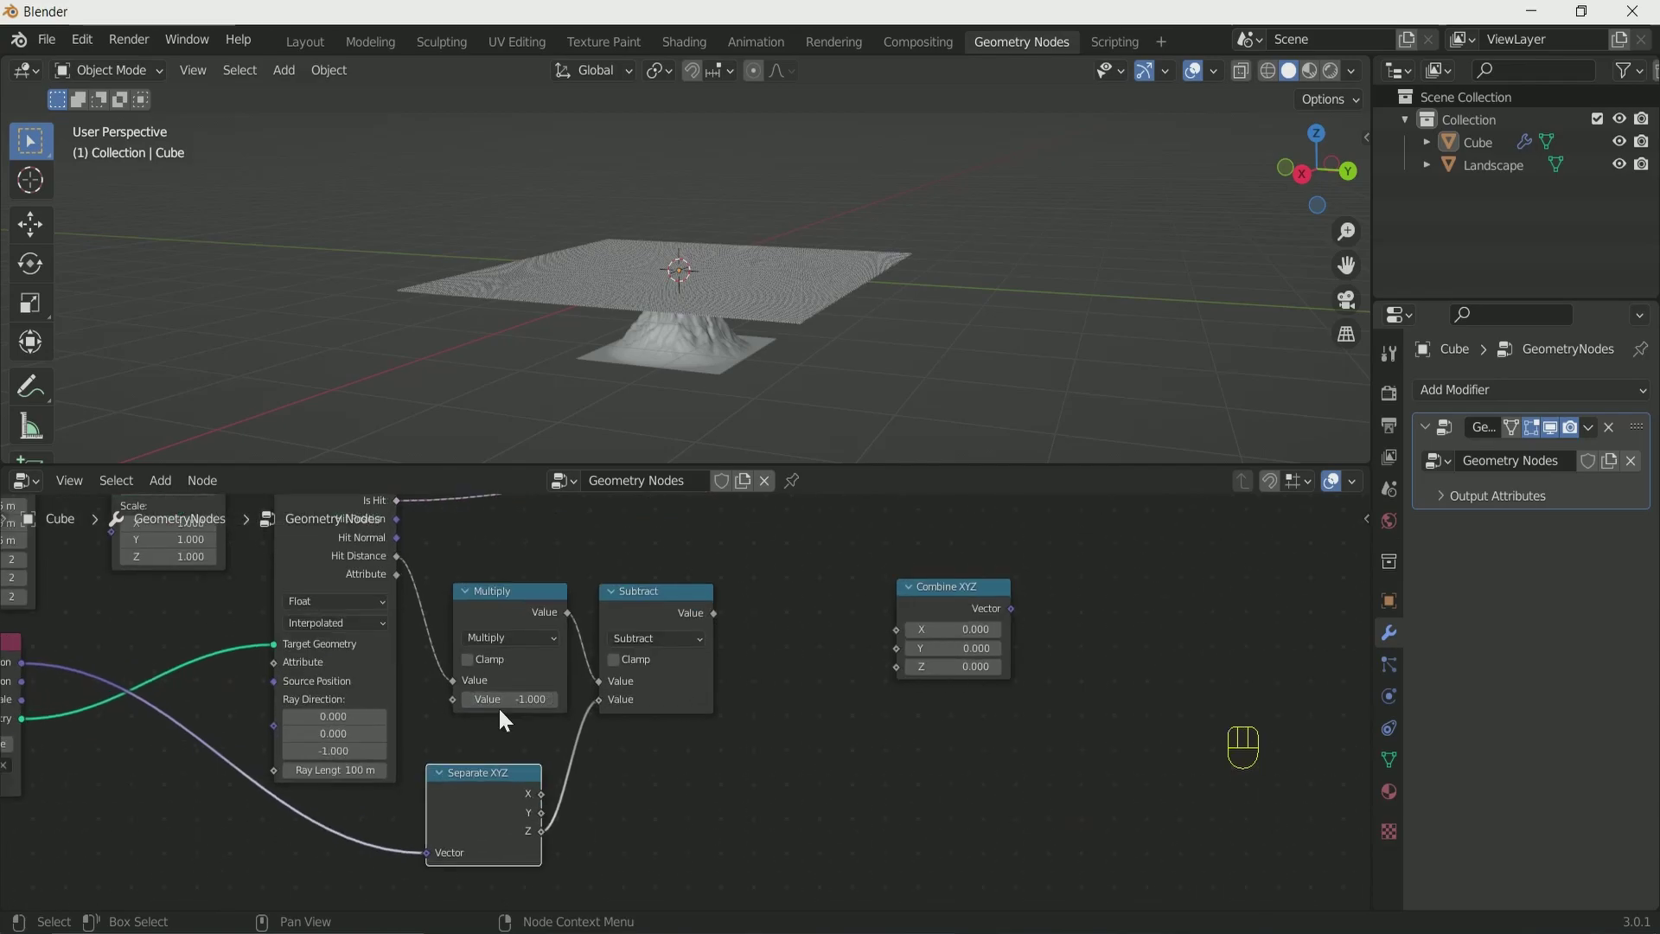
pyautogui.moveTo(715, 637); pyautogui.dragTo(746, 851)
pyautogui.moveTo(821, 721); pyautogui.dragTo(859, 584)
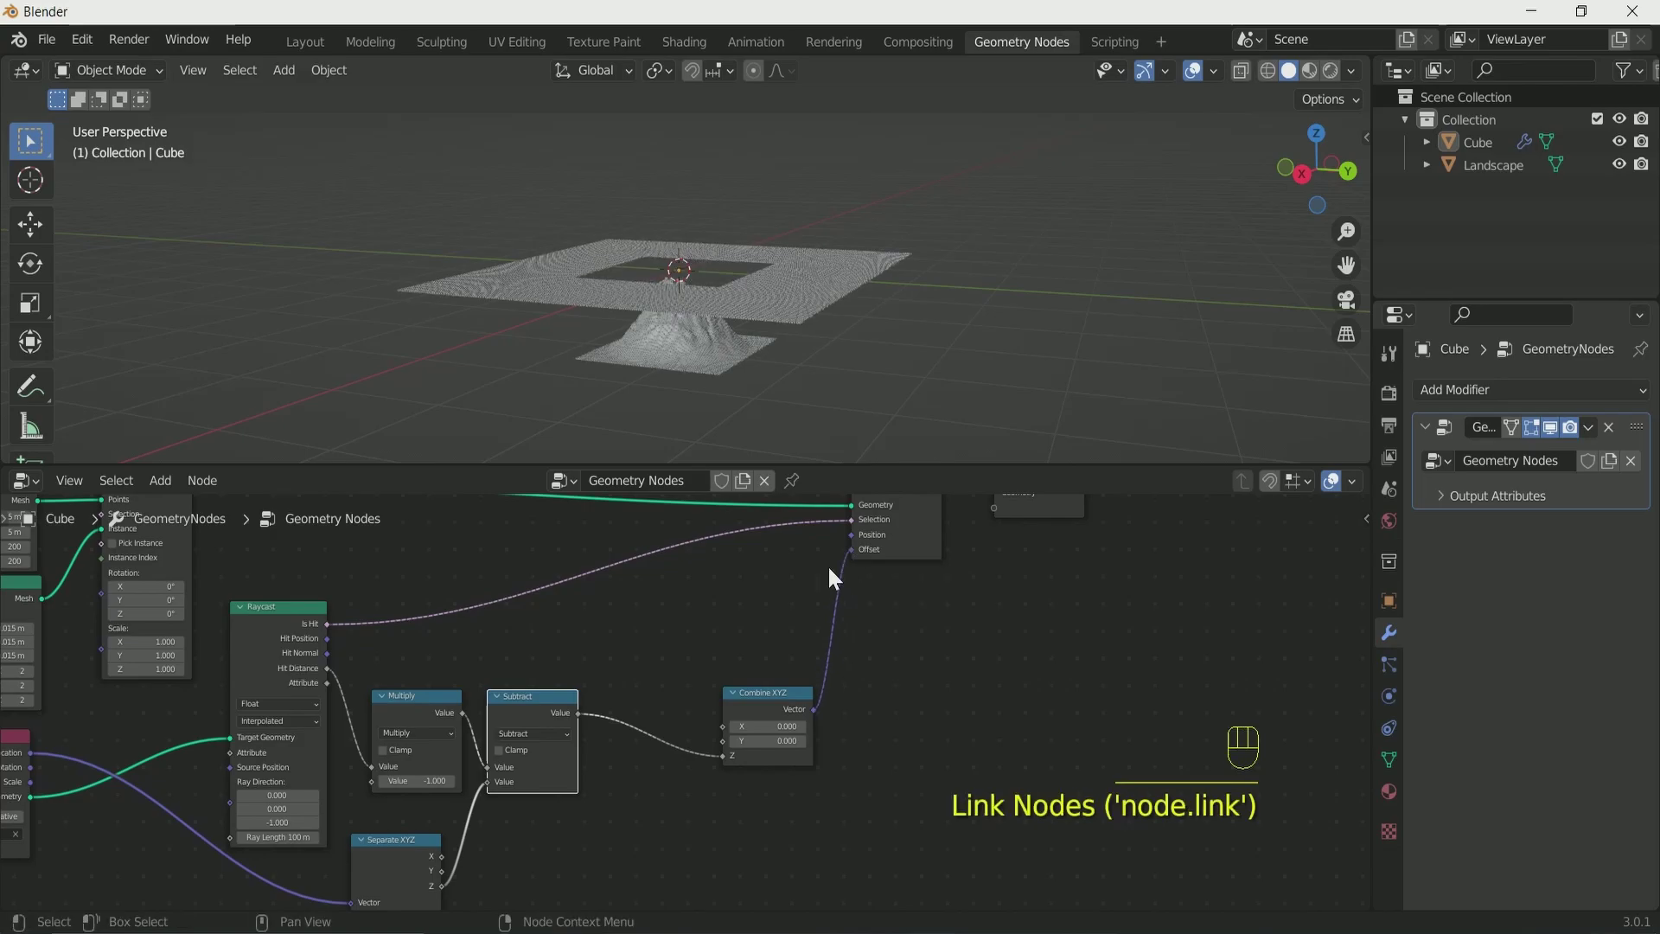
# Insert a Map Range node into the offset link so the grid rises along the mountain shape.
pyautogui.click(695, 409)
pyautogui.moveTo(715, 380); pyautogui.dragTo(736, 359)
pyautogui.click(702, 423)
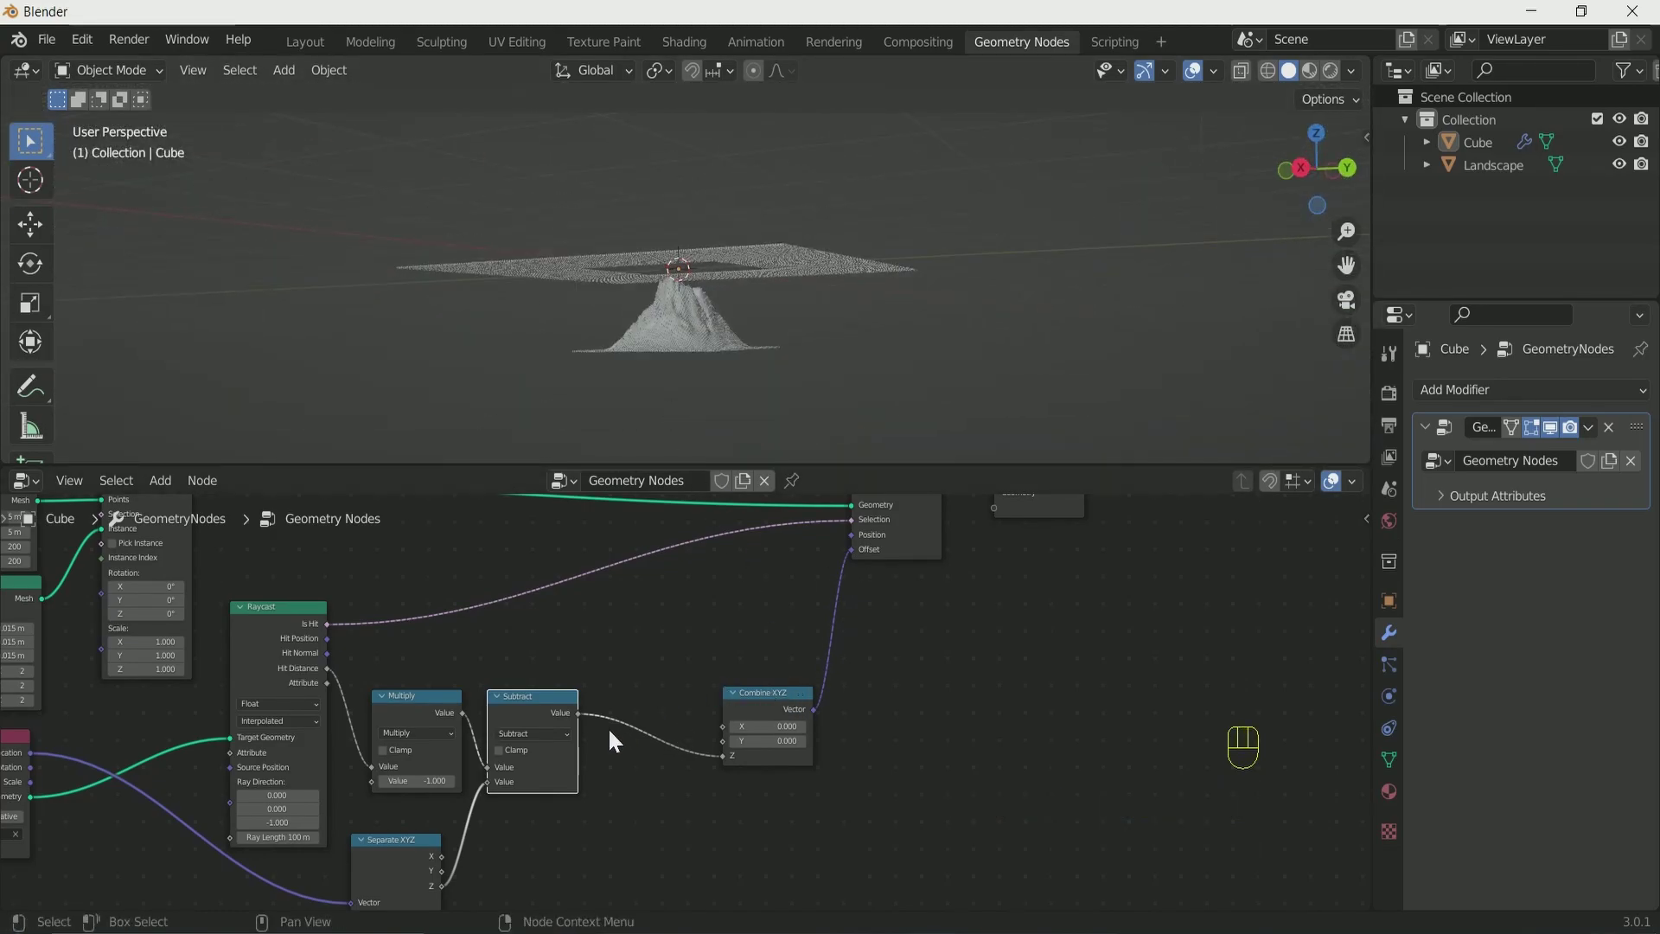
pyautogui.press('shift+a')
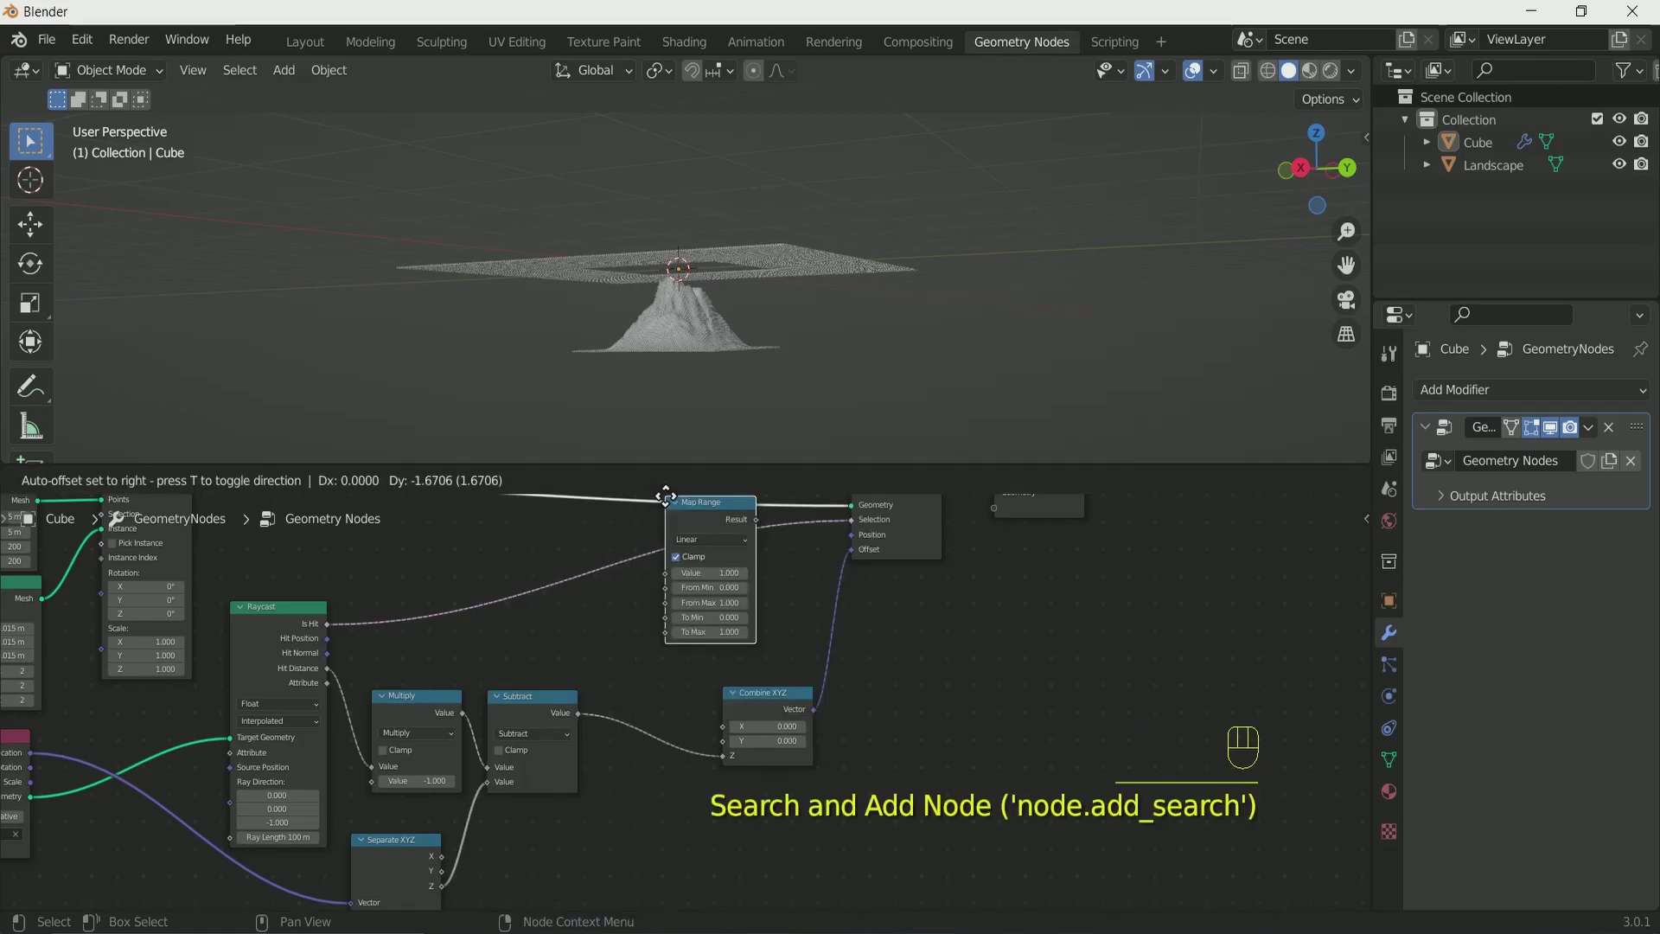
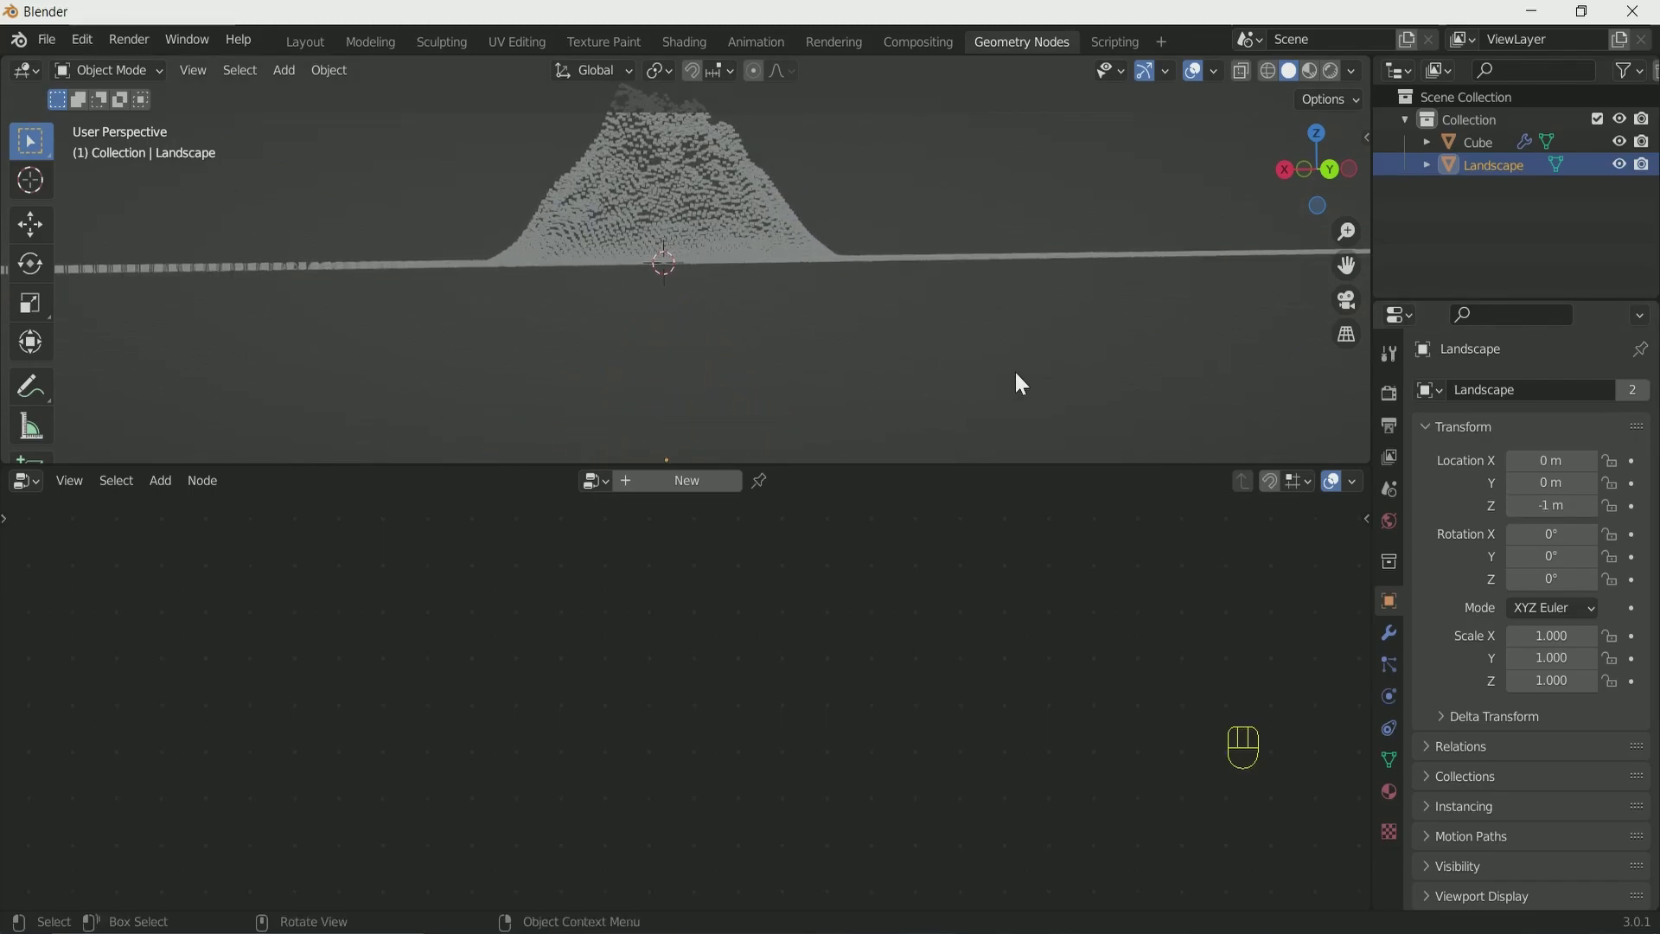
# Select the instanced Cube and create a new material in Material Properties.
pyautogui.moveTo(960, 377); pyautogui.dragTo(961, 398)
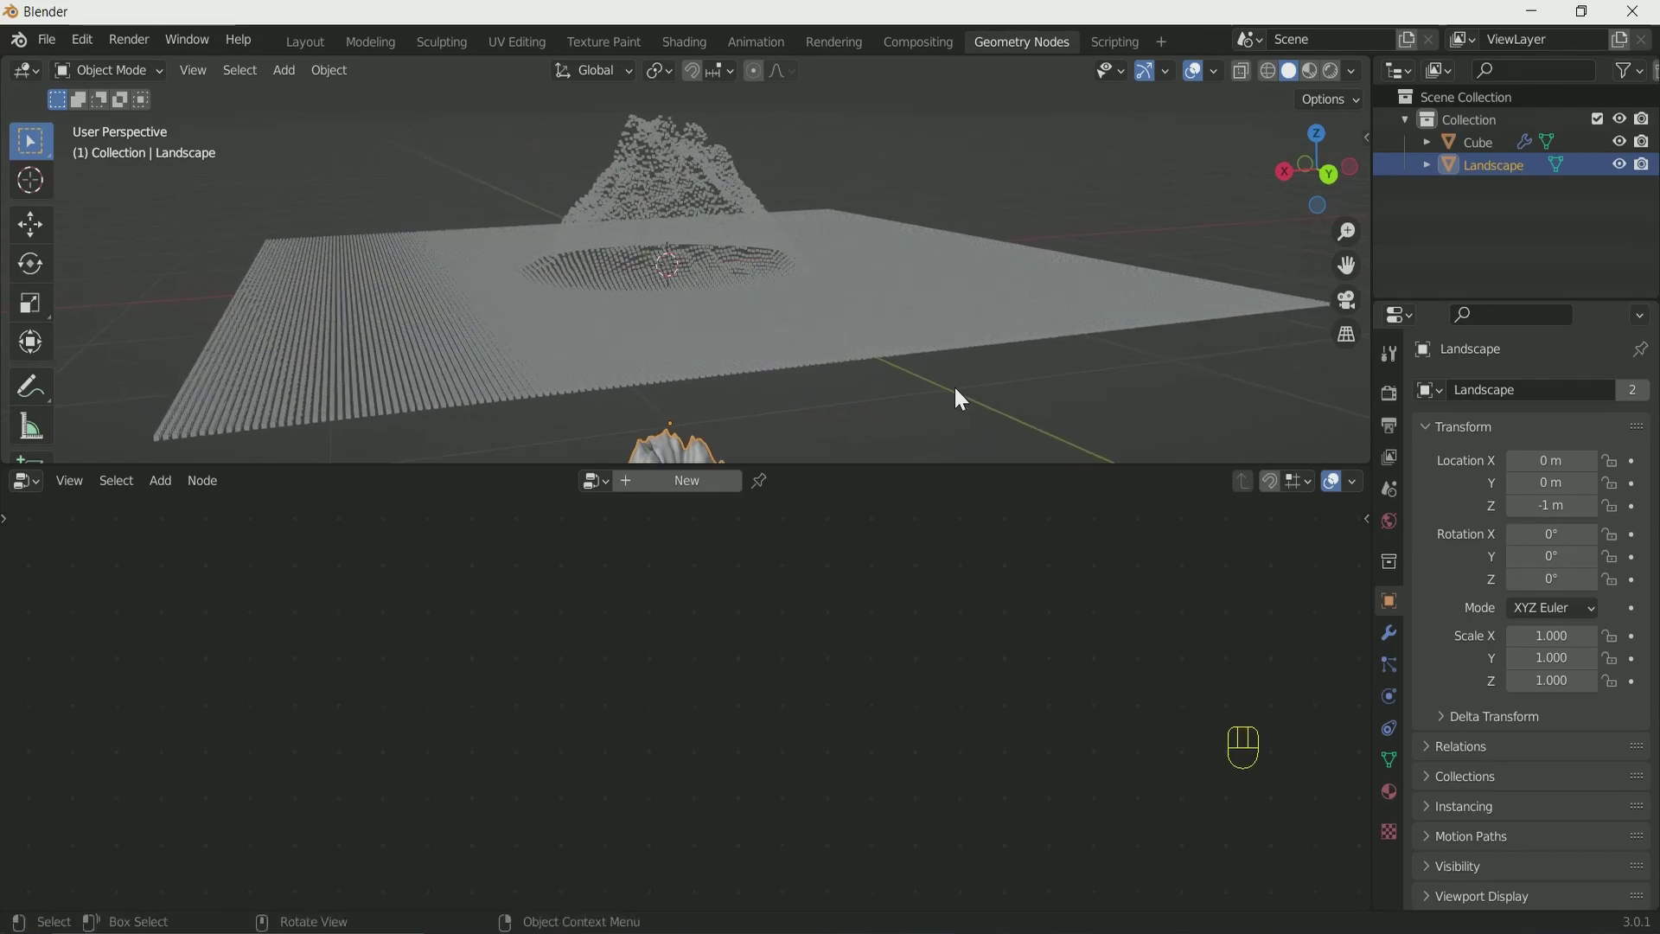
pyautogui.click(880, 324)
pyautogui.click(994, 629)
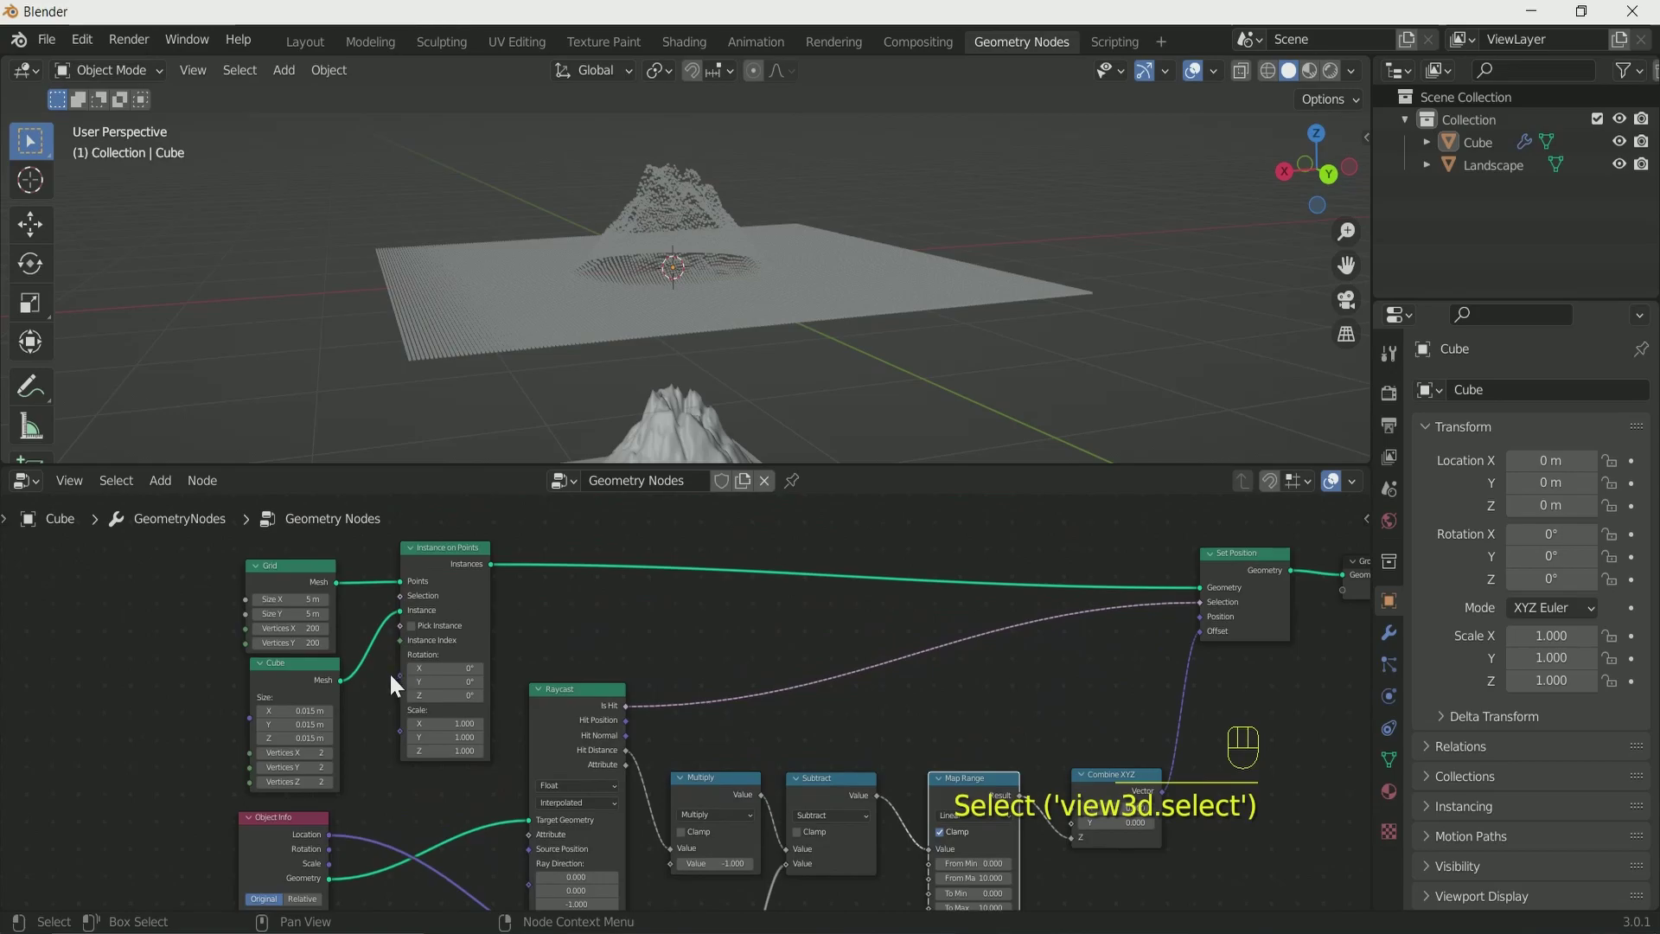
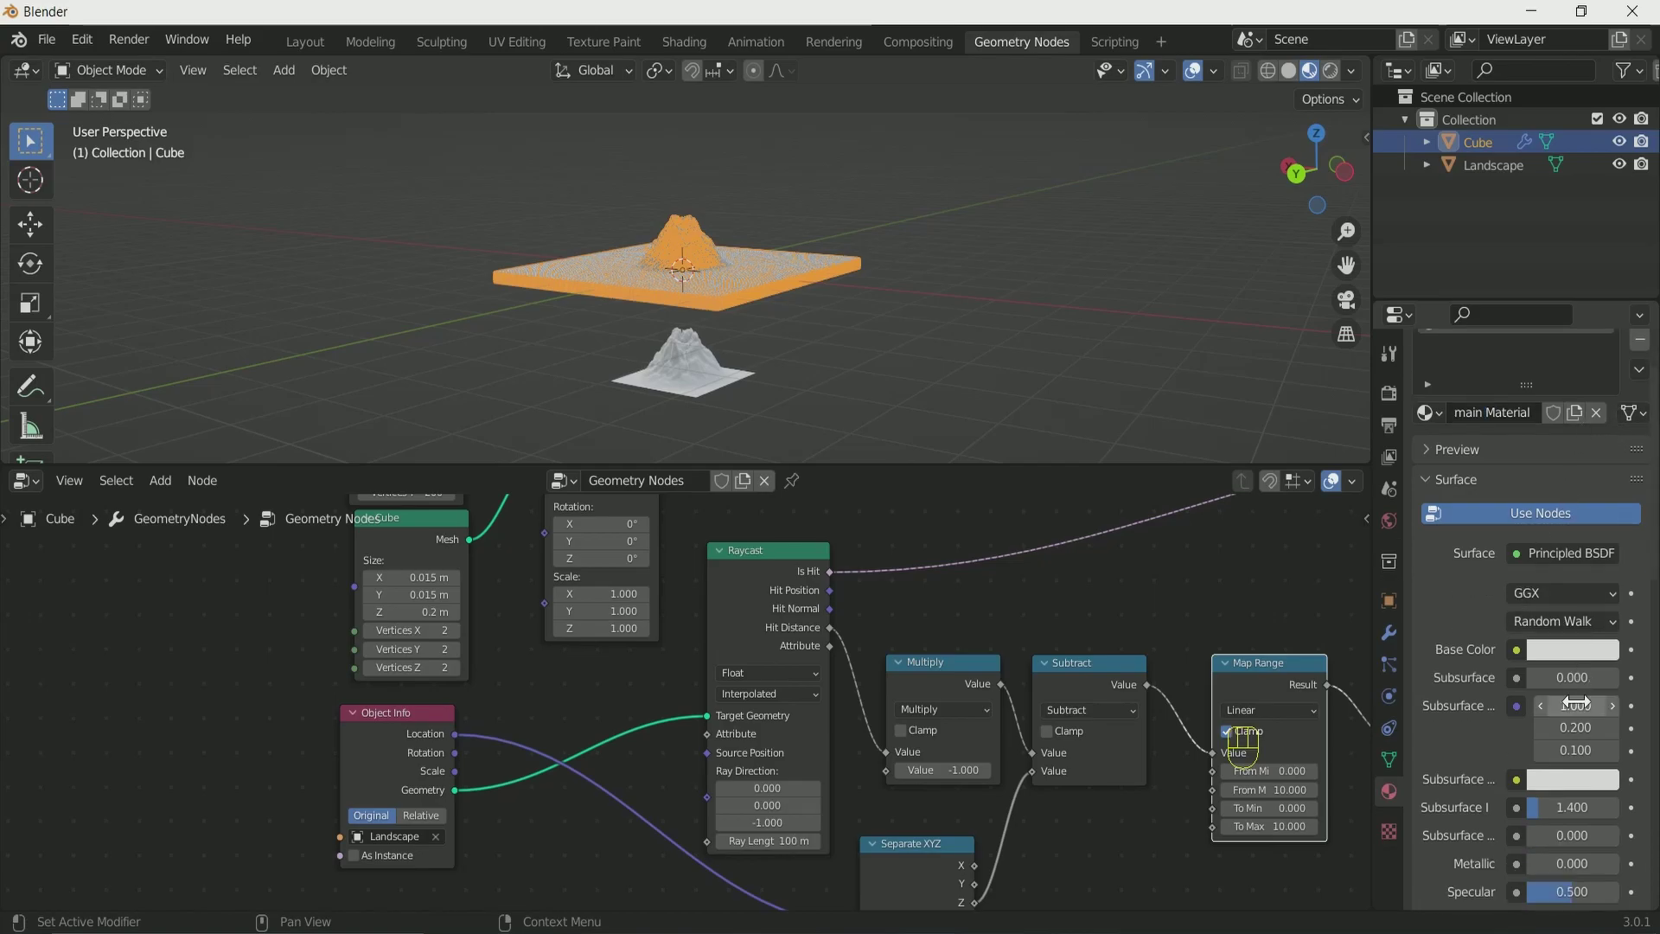
# Rename the material to 'main Material' and tweak Principled BSDF values, raising a surface value to 1.000.
pyautogui.click(1559, 731)
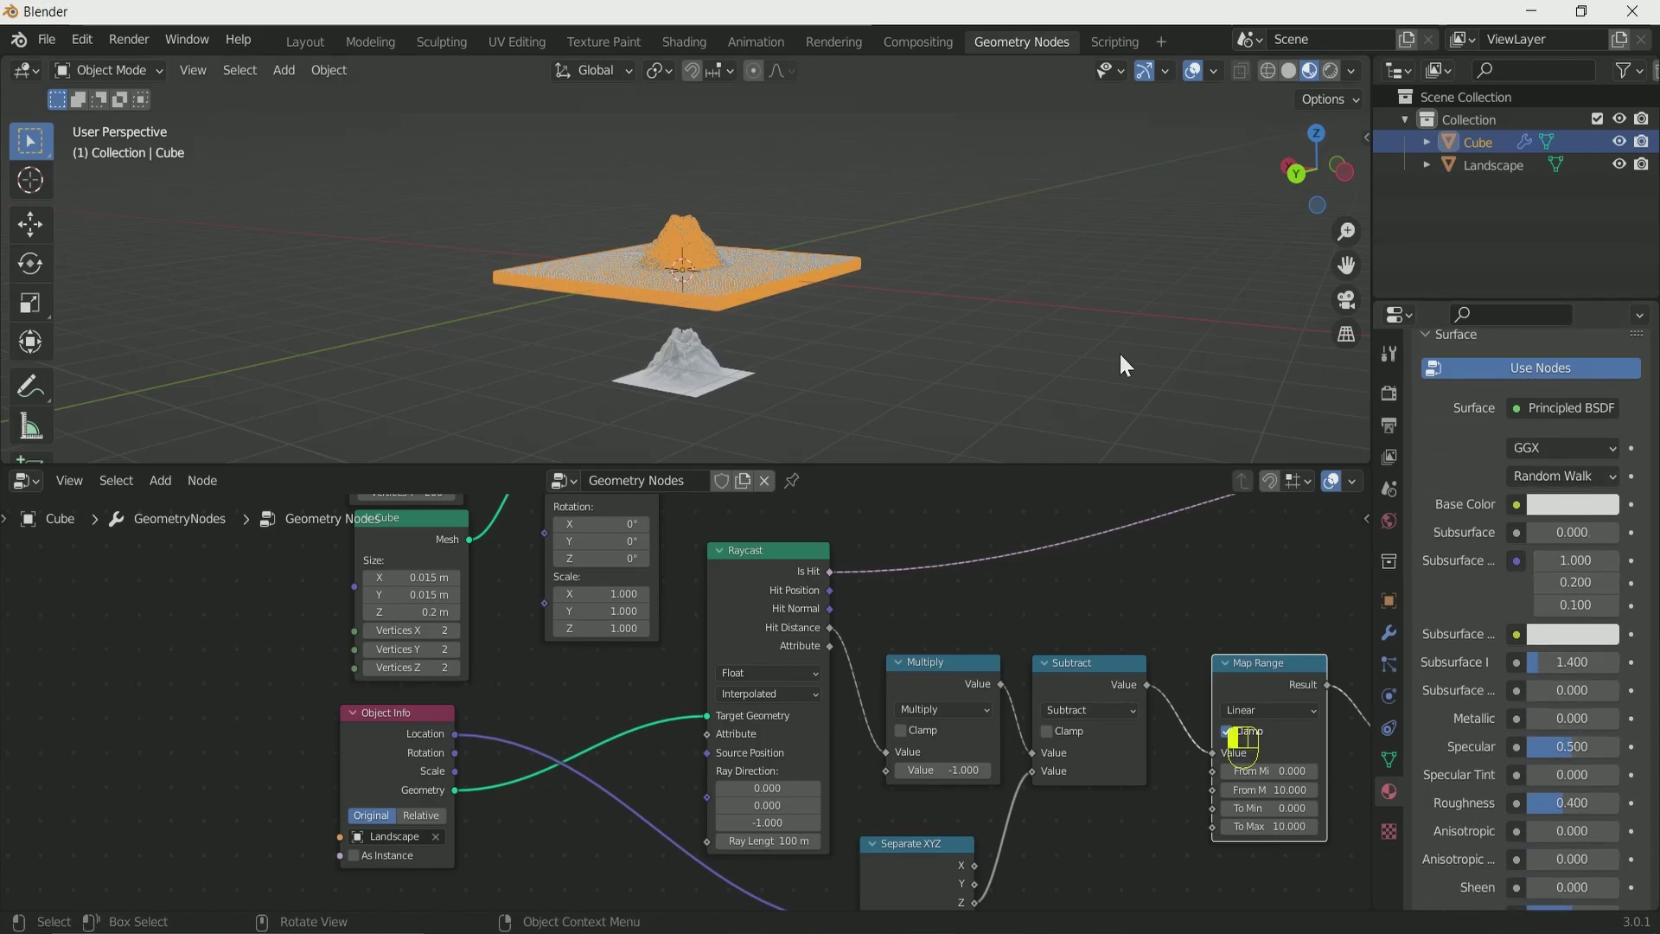
pyautogui.click(1550, 723)
pyautogui.click(1071, 375)
pyautogui.moveTo(1038, 370); pyautogui.dragTo(1063, 383)
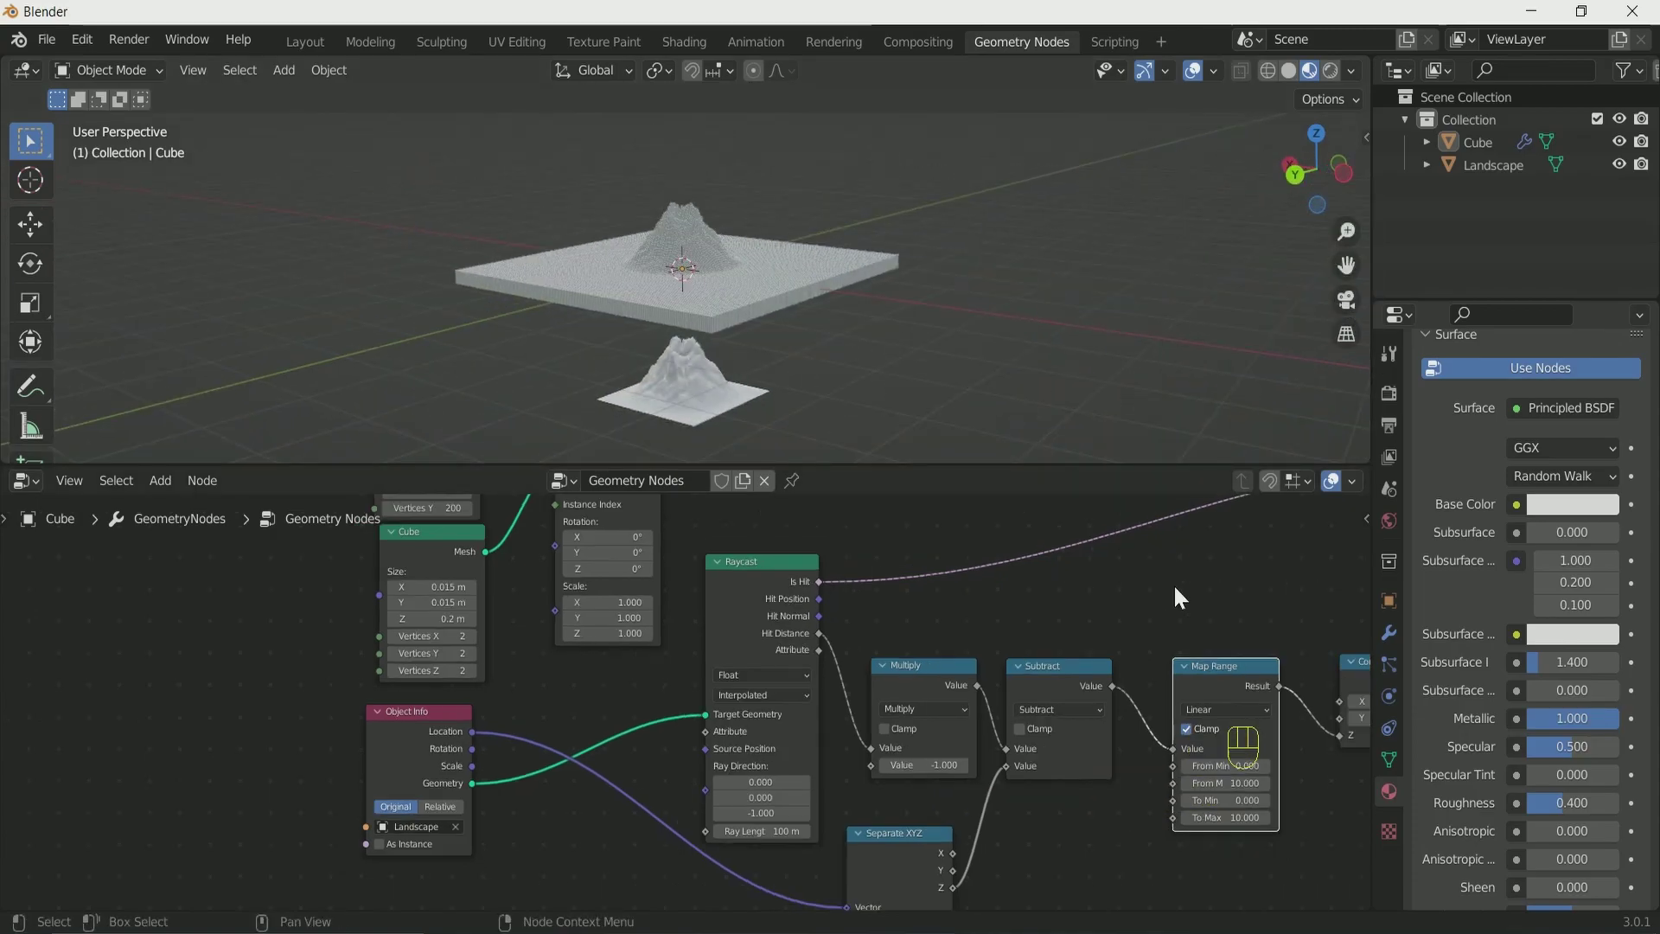
pyautogui.click(1178, 595)
pyautogui.click(1022, 665)
pyautogui.click(1034, 579)
pyautogui.click(1048, 619)
# Add a Set Material node before Group Output and return to the Layout workspace.
pyautogui.press('shift+a')
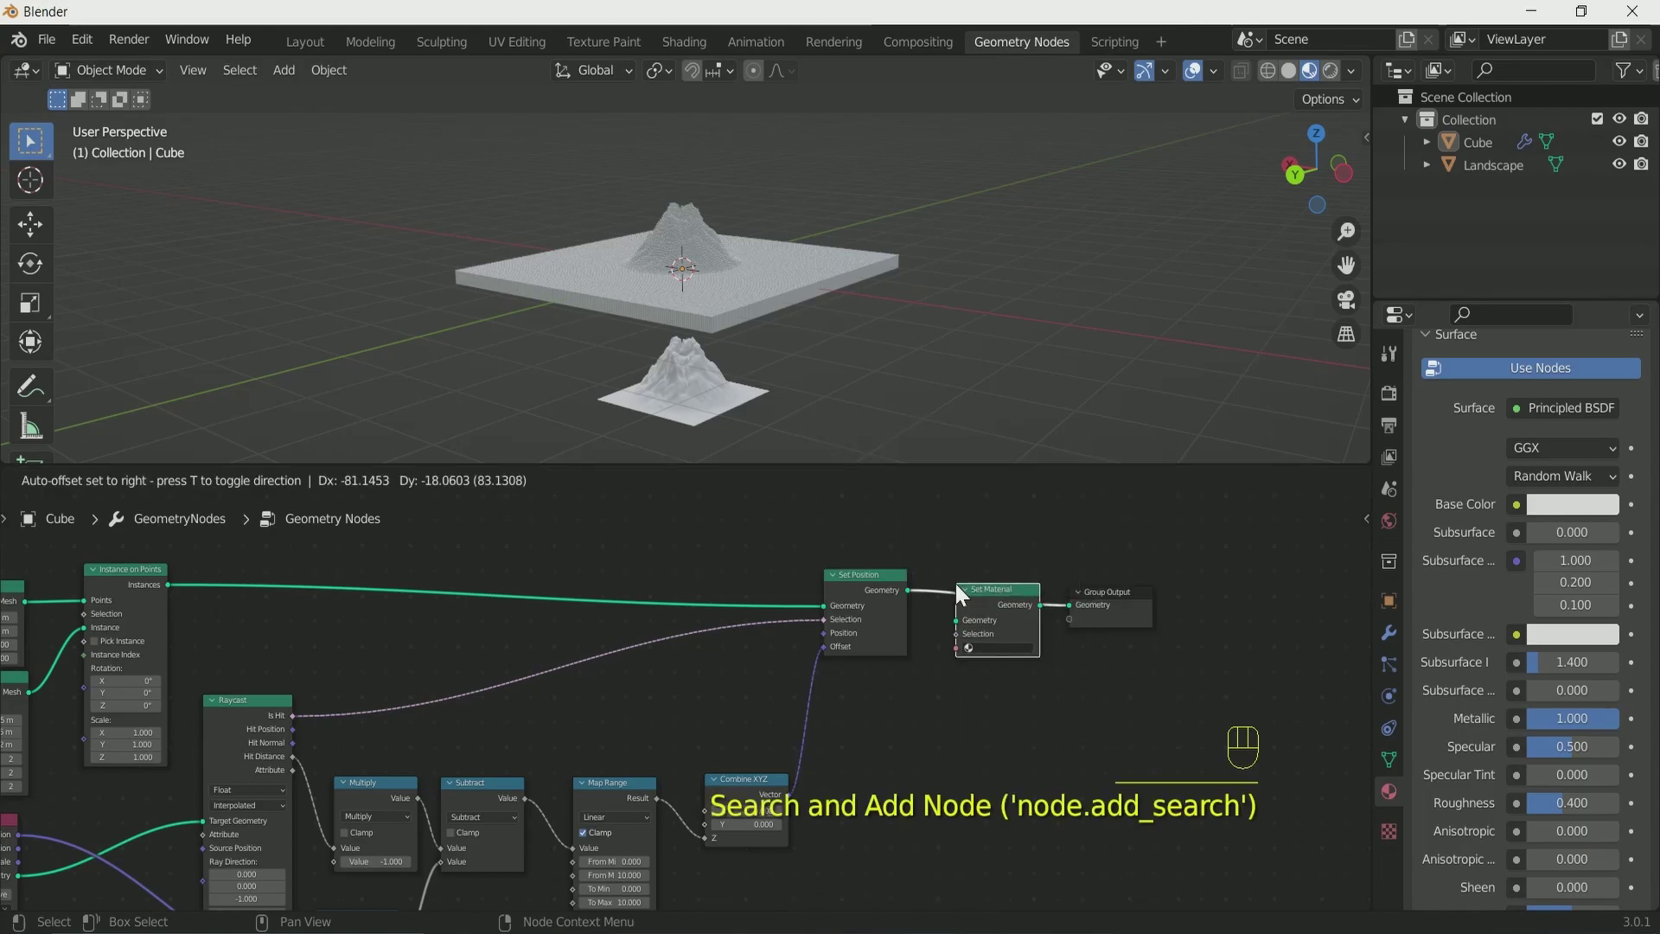
pyautogui.moveTo(1075, 655); pyautogui.dragTo(1084, 678)
pyautogui.click(943, 369)
pyautogui.moveTo(938, 373); pyautogui.dragTo(1000, 360)
pyautogui.moveTo(934, 362); pyautogui.dragTo(859, 359)
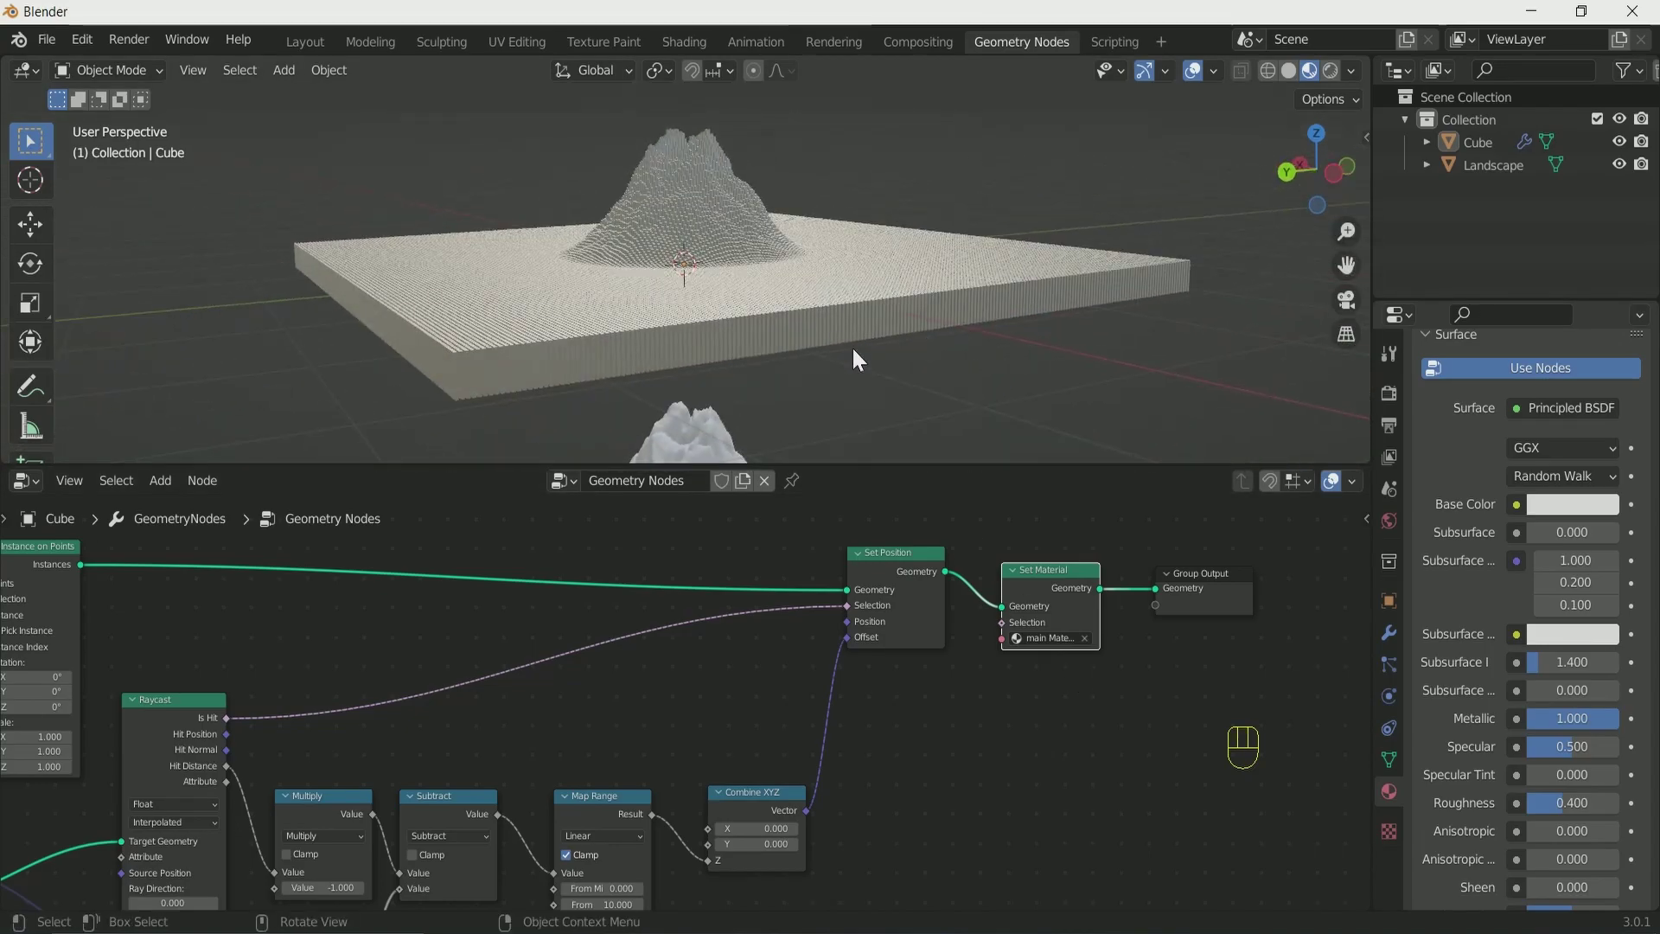
pyautogui.click(328, 54)
pyautogui.moveTo(747, 471); pyautogui.dragTo(652, 436)
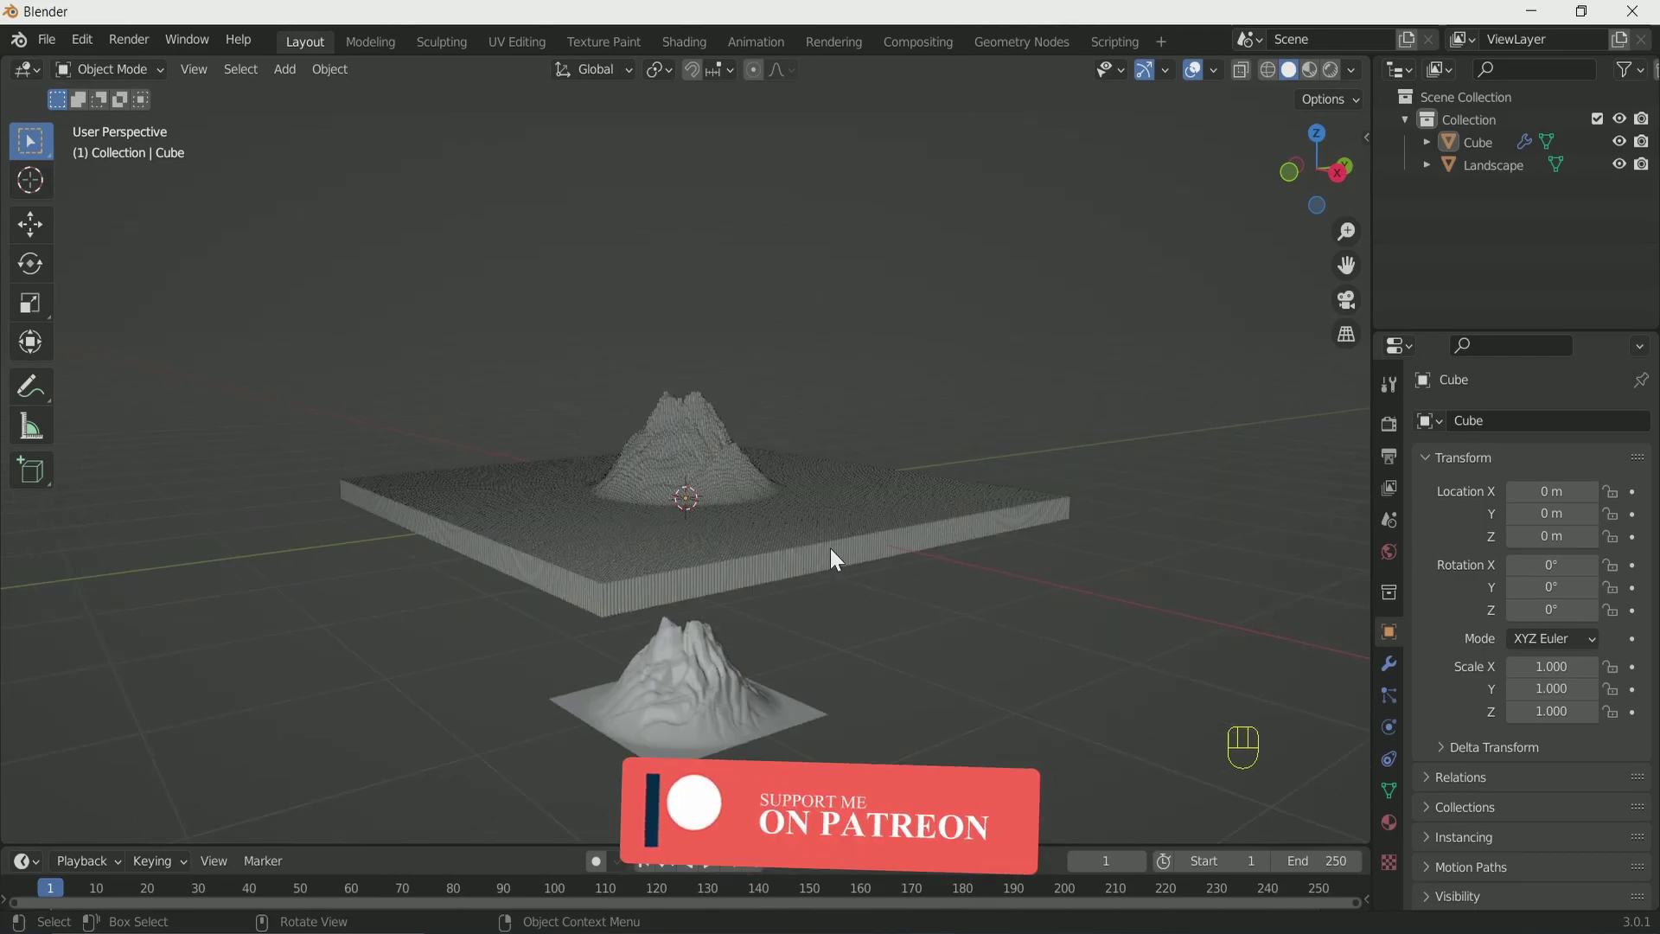
# Orbit to face the mountain, add a camera and look through it.
pyautogui.moveTo(1104, 655); pyautogui.dragTo(1123, 640)
pyautogui.click(1122, 640)
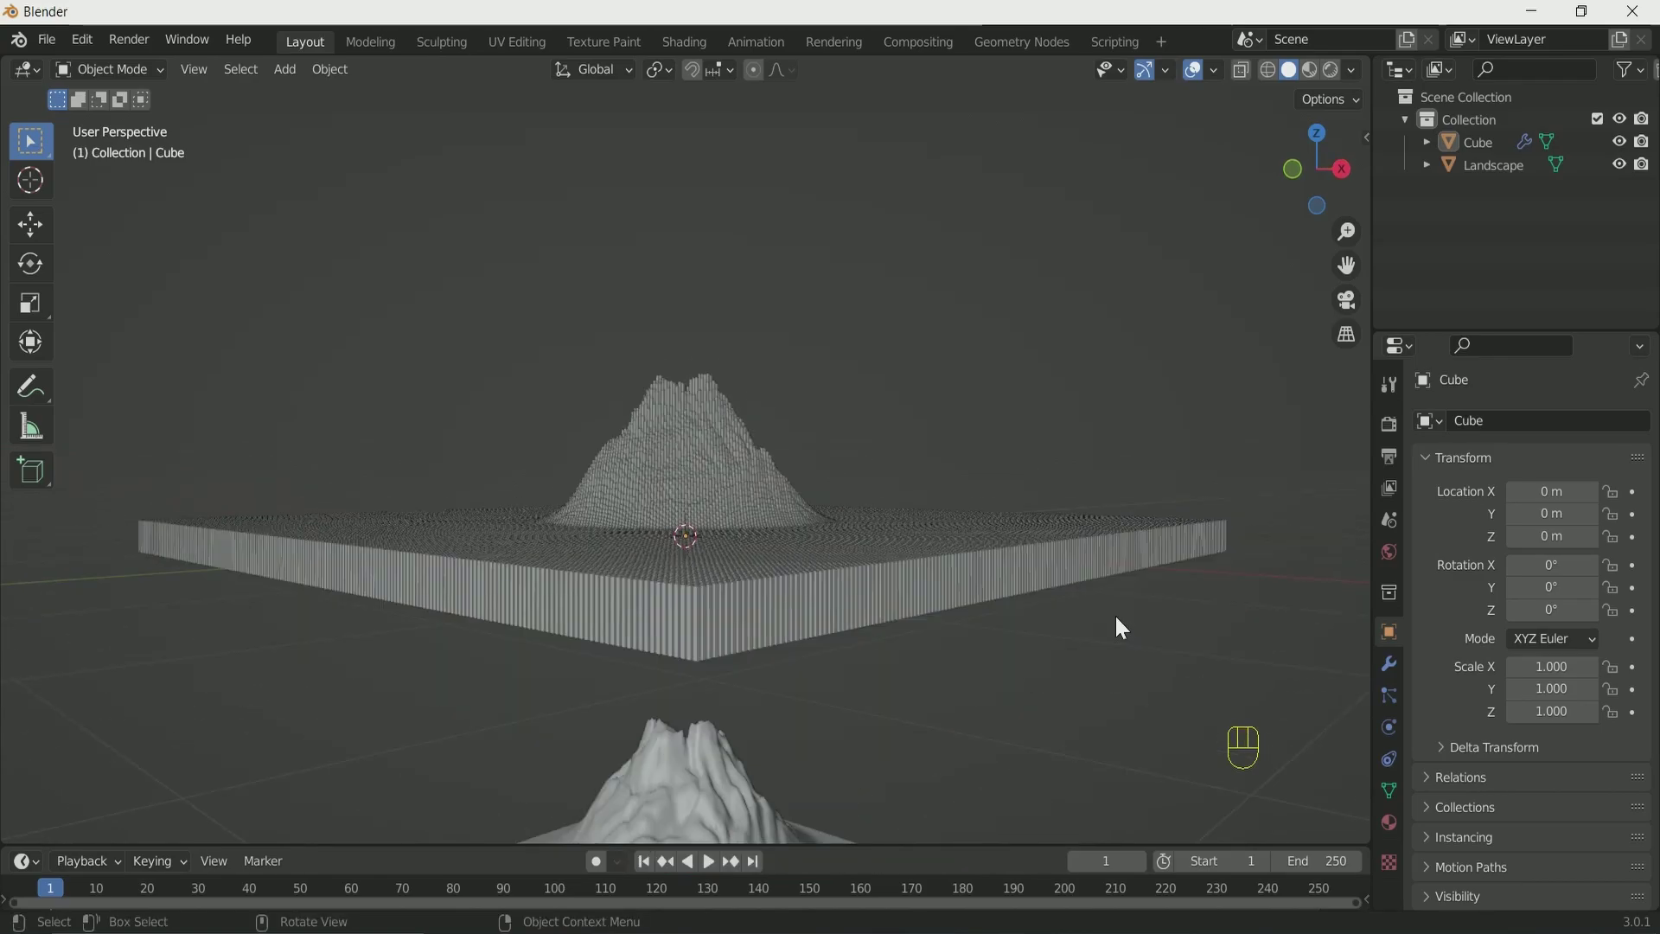
pyautogui.click(1120, 624)
pyautogui.press('shift+a')
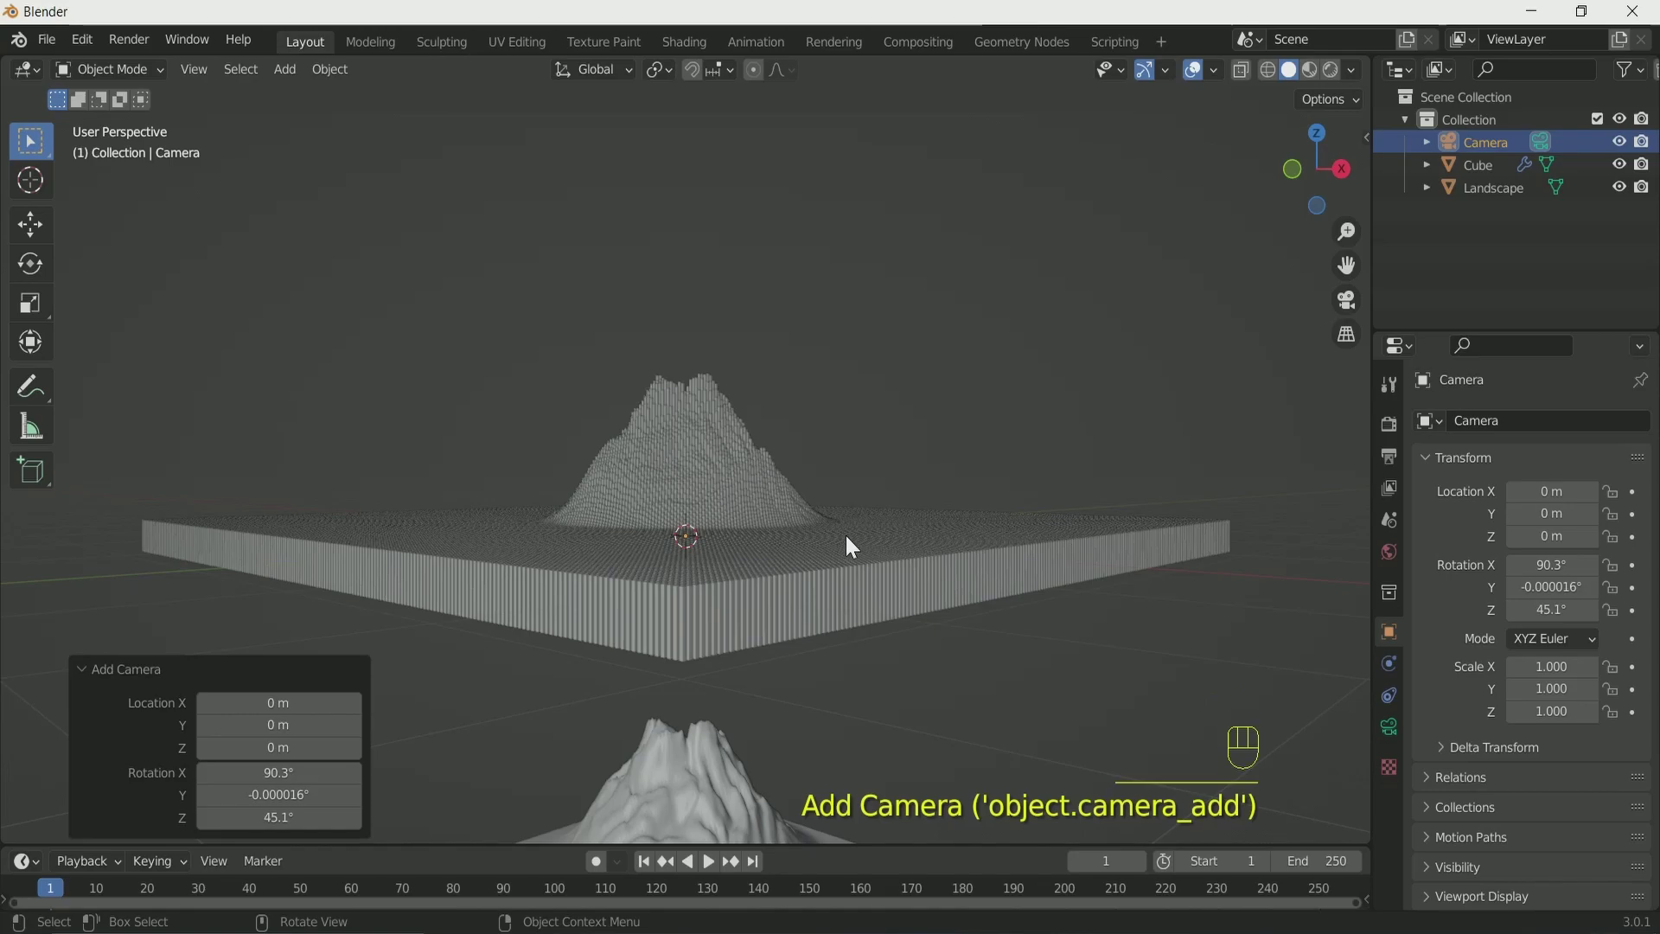
pyautogui.press('KP_0')
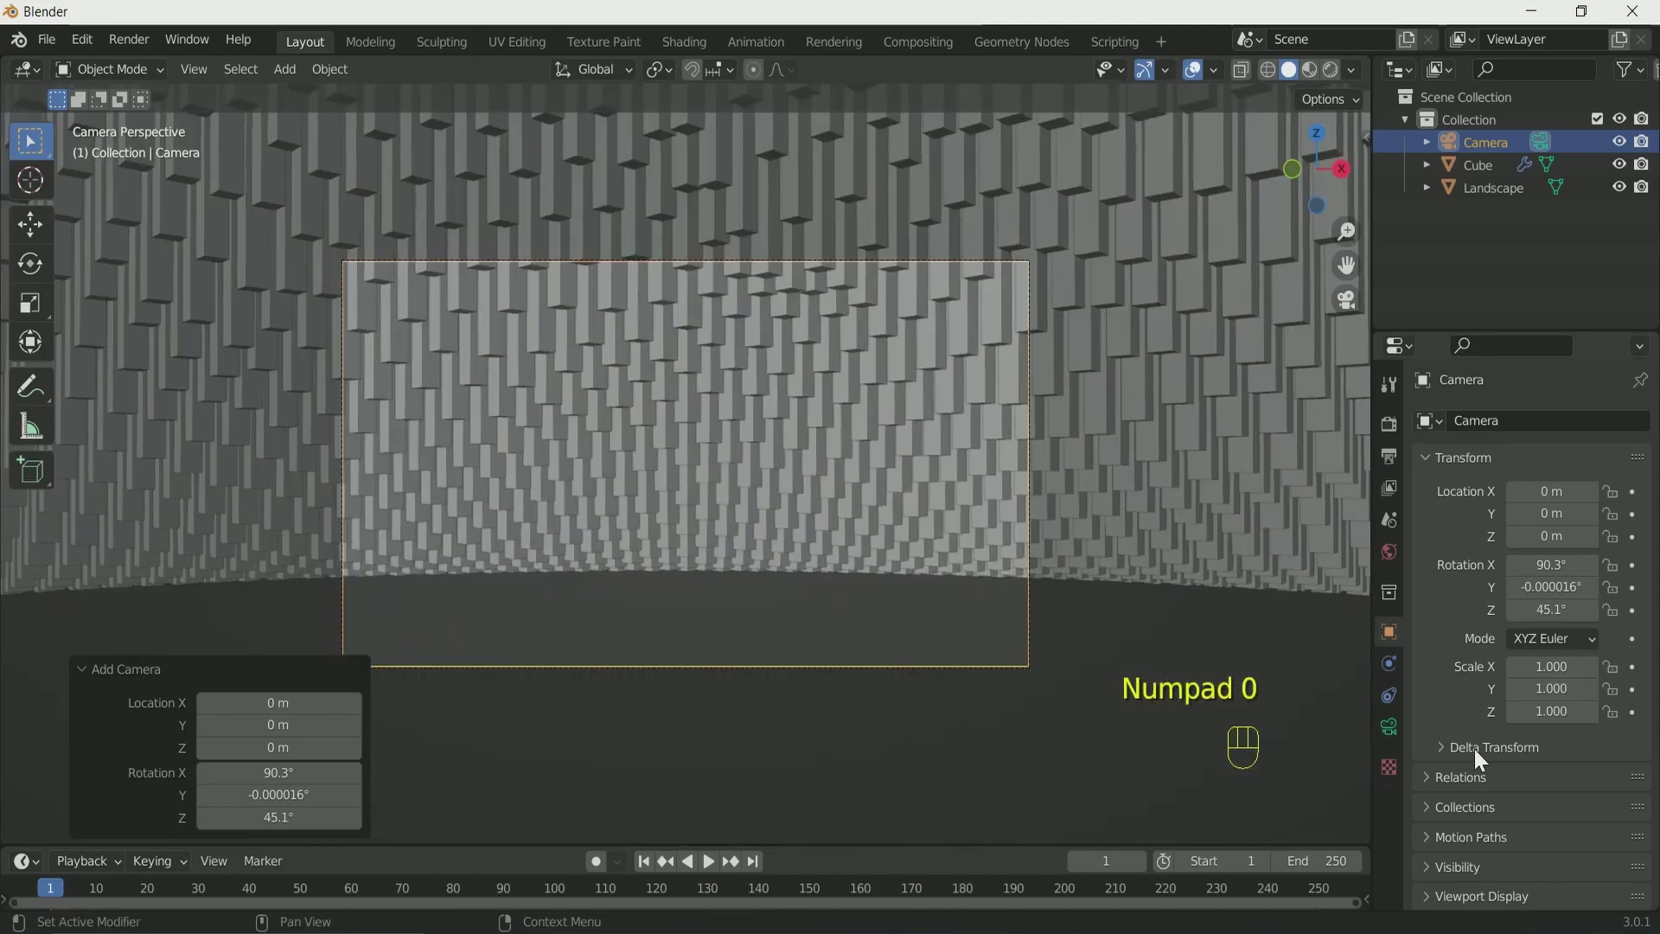
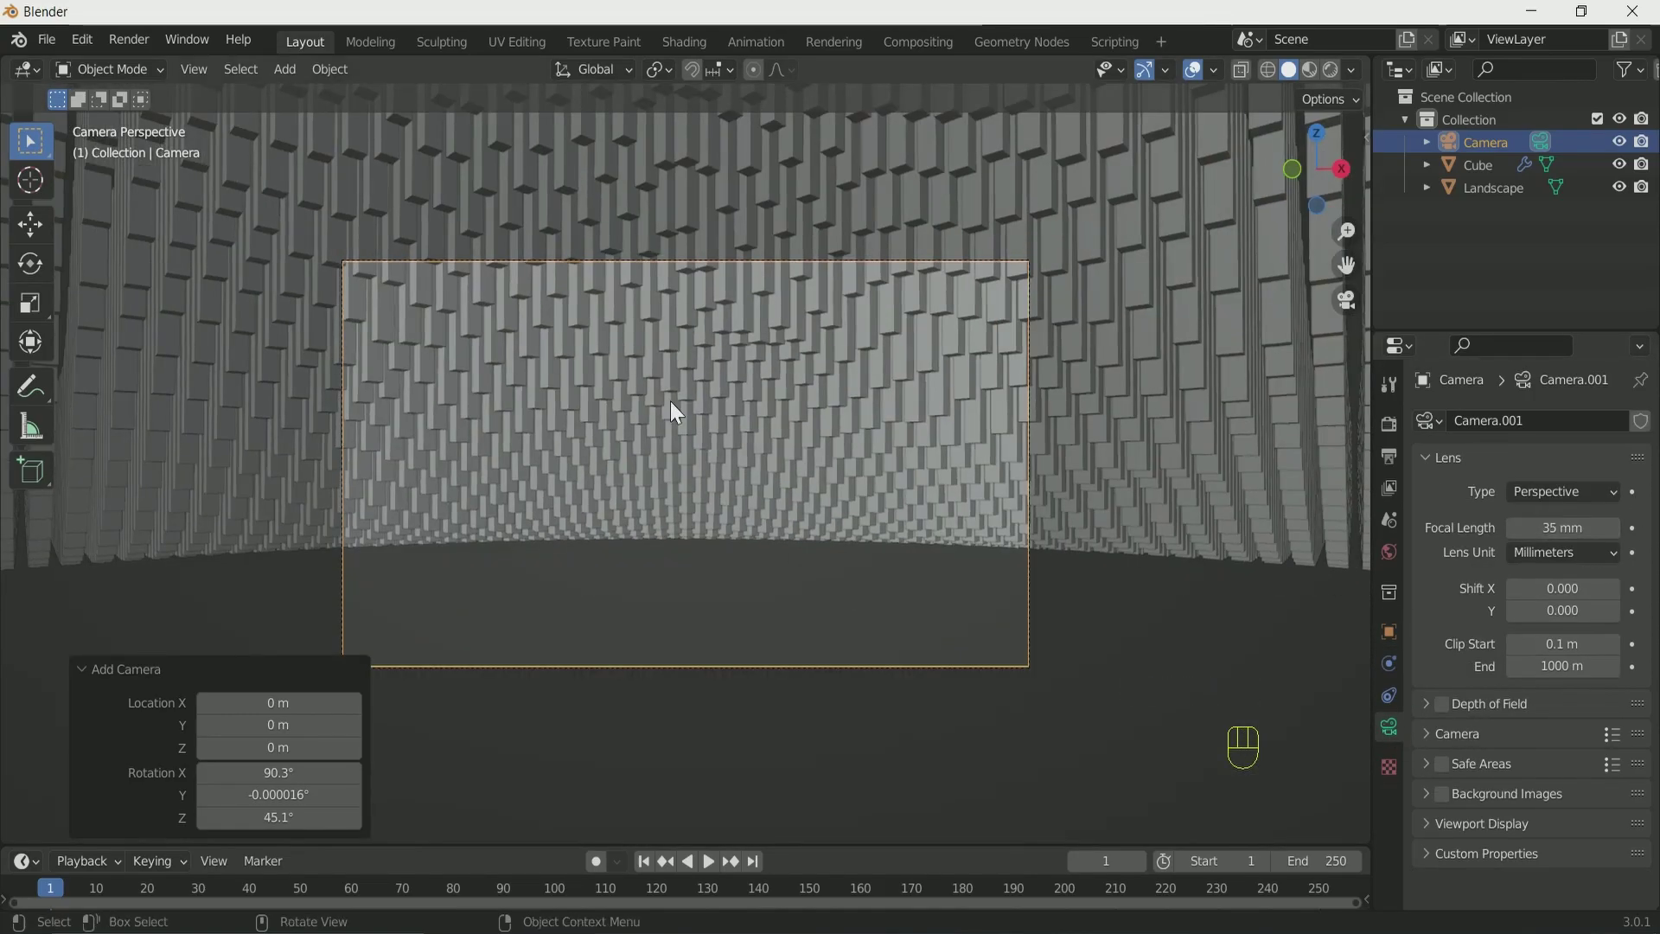
# Enable Lock Camera to View and navigate to frame the cube mountain.
pyautogui.press('n')
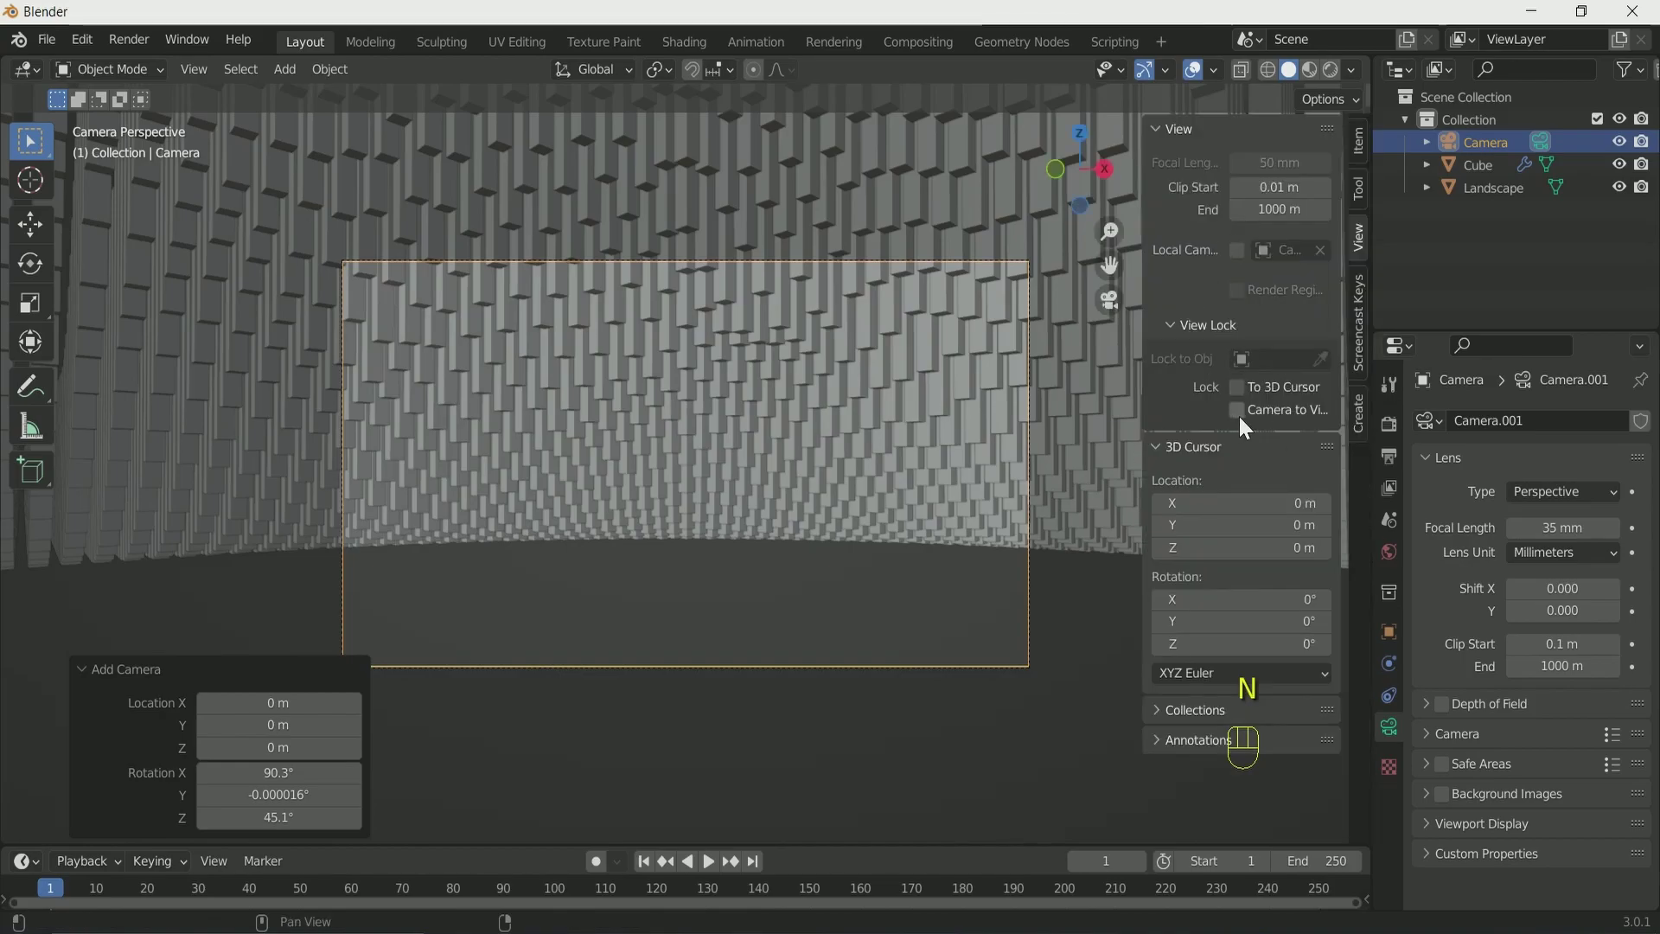
pyautogui.click(1245, 424)
pyautogui.press('n')
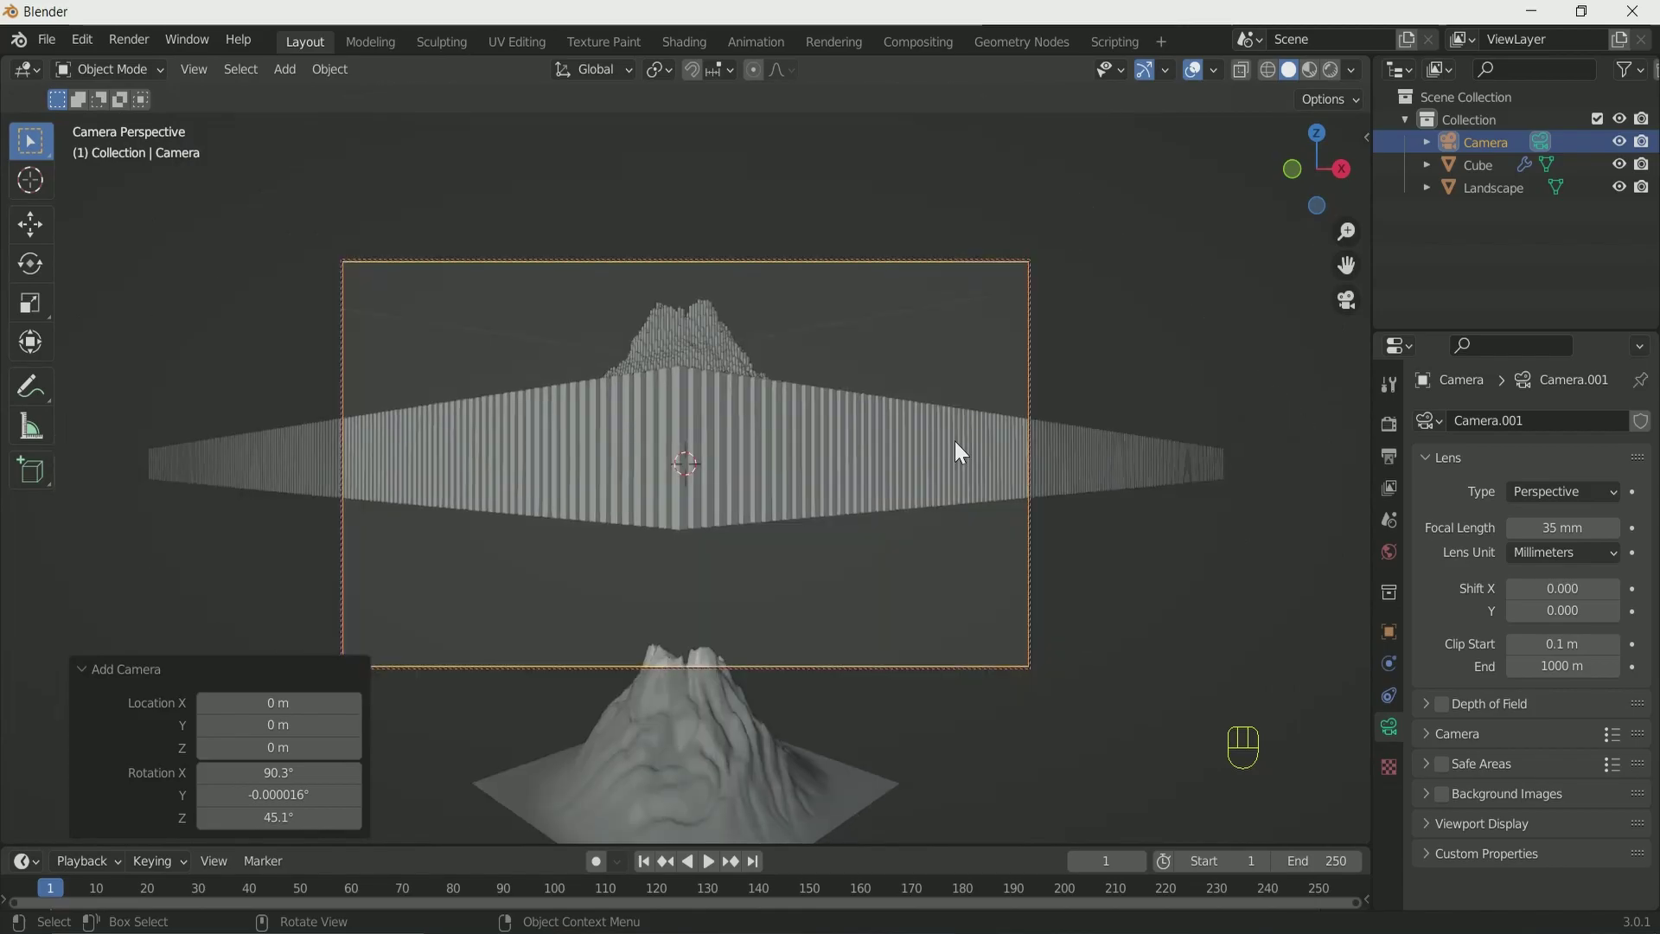
pyautogui.click(962, 453)
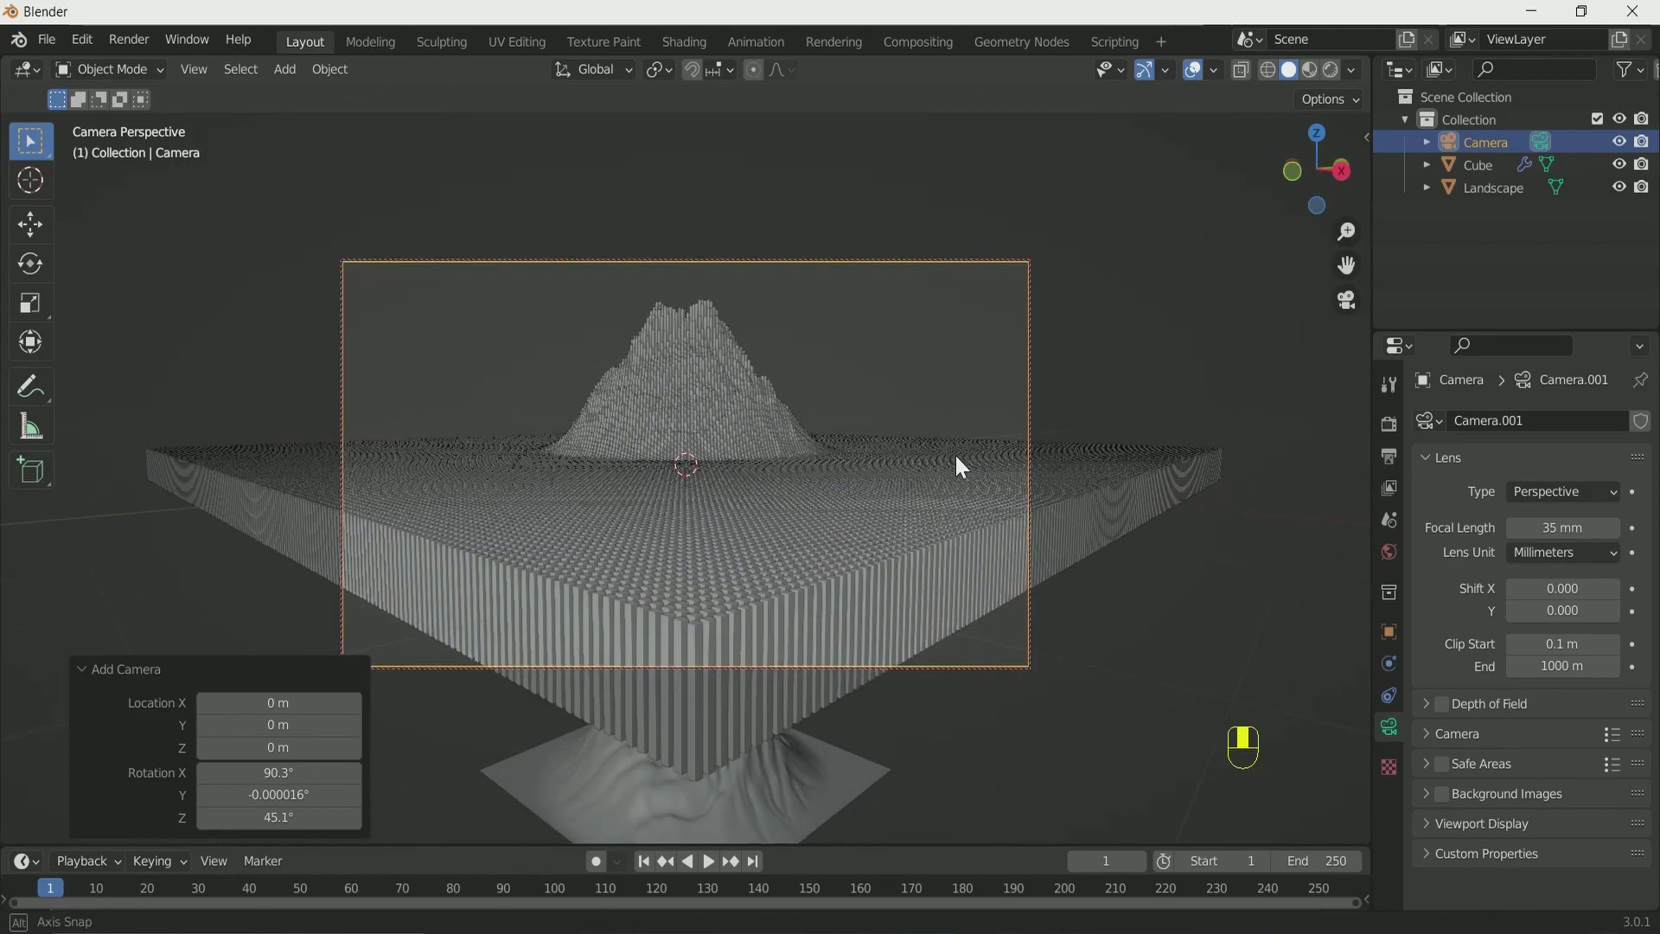
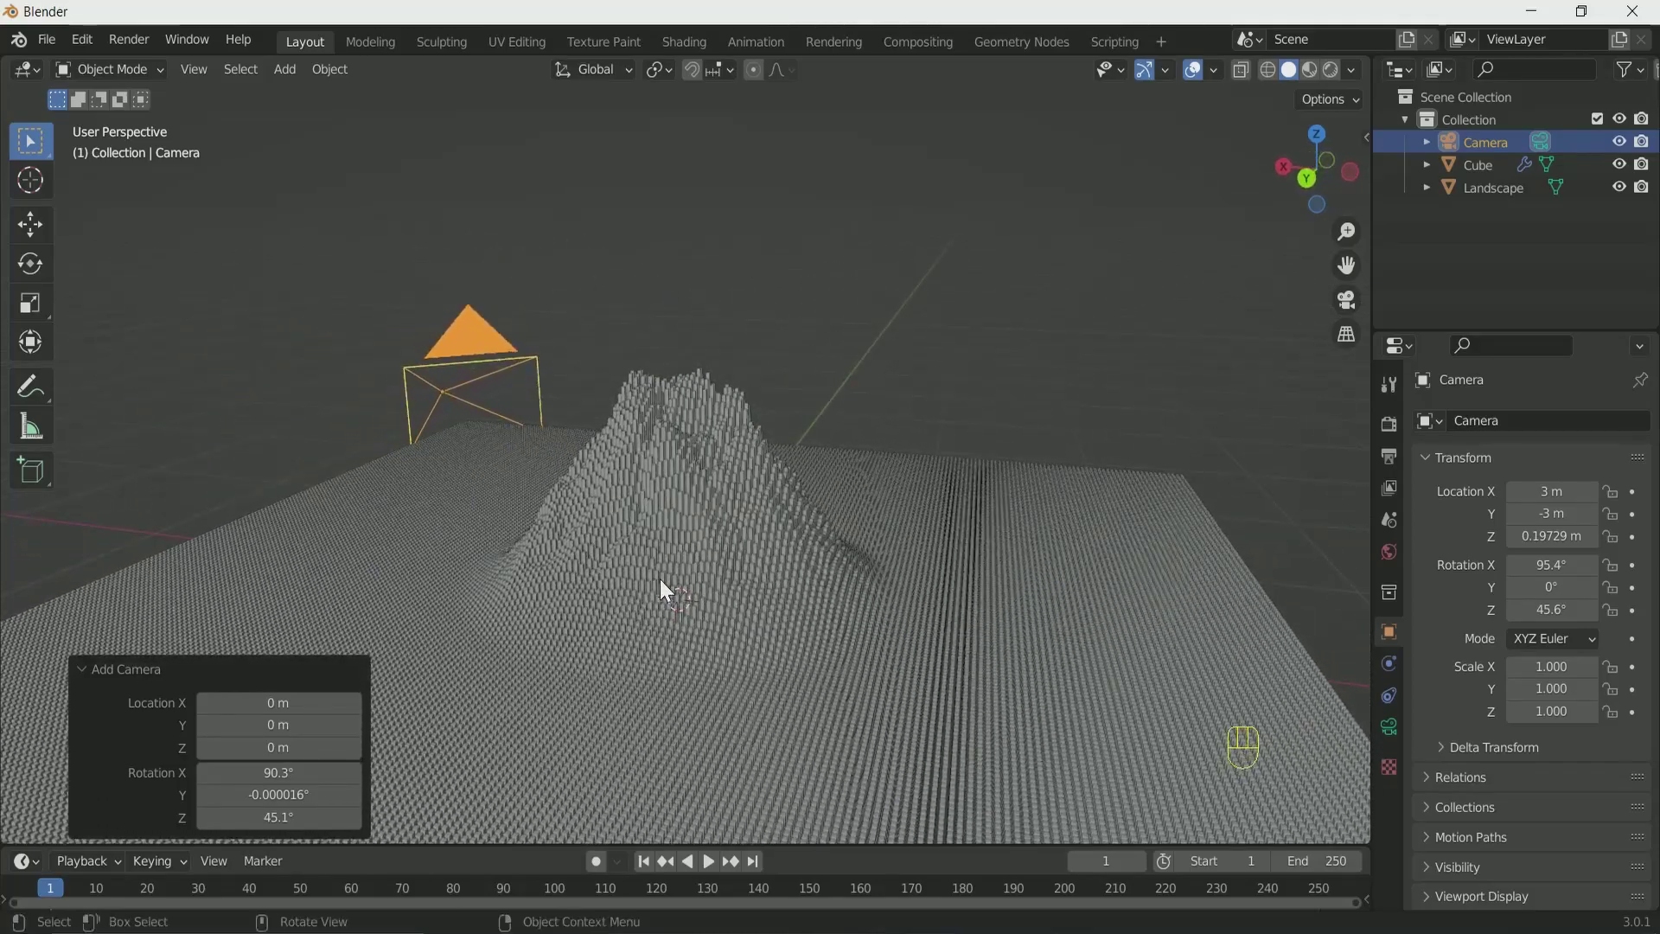
# Look through Camera.001 and enable Lock Camera to View in the sidebar View settings.
pyautogui.middleClick(671, 584)
pyautogui.press('shift+a')
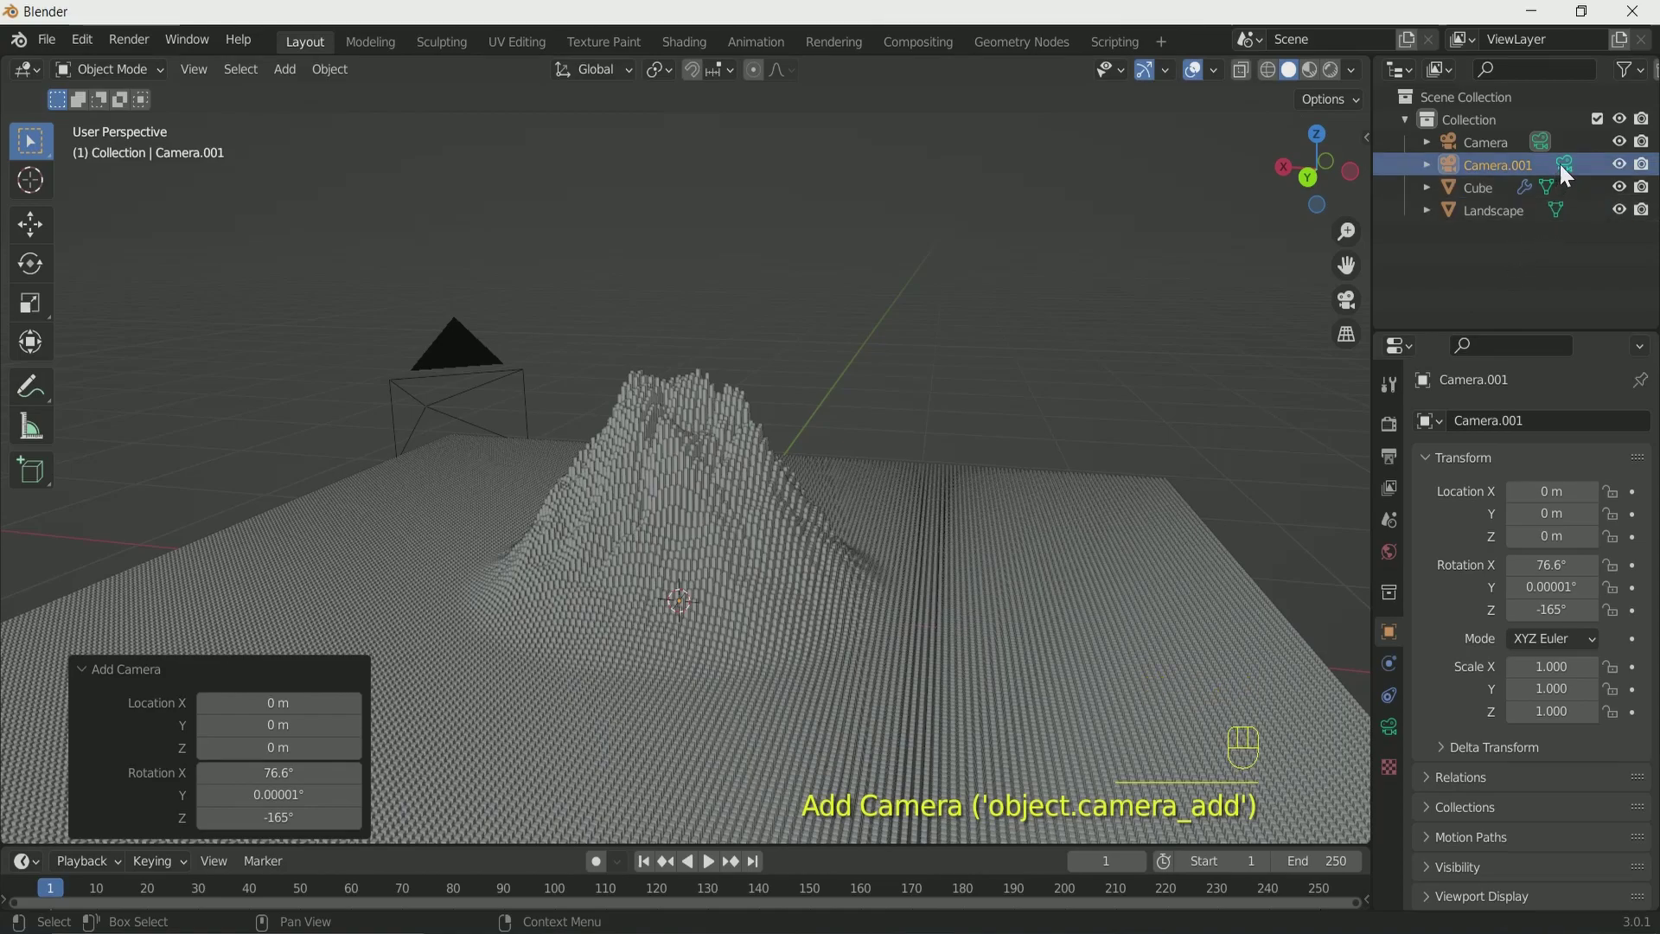
pyautogui.press('KP_0')
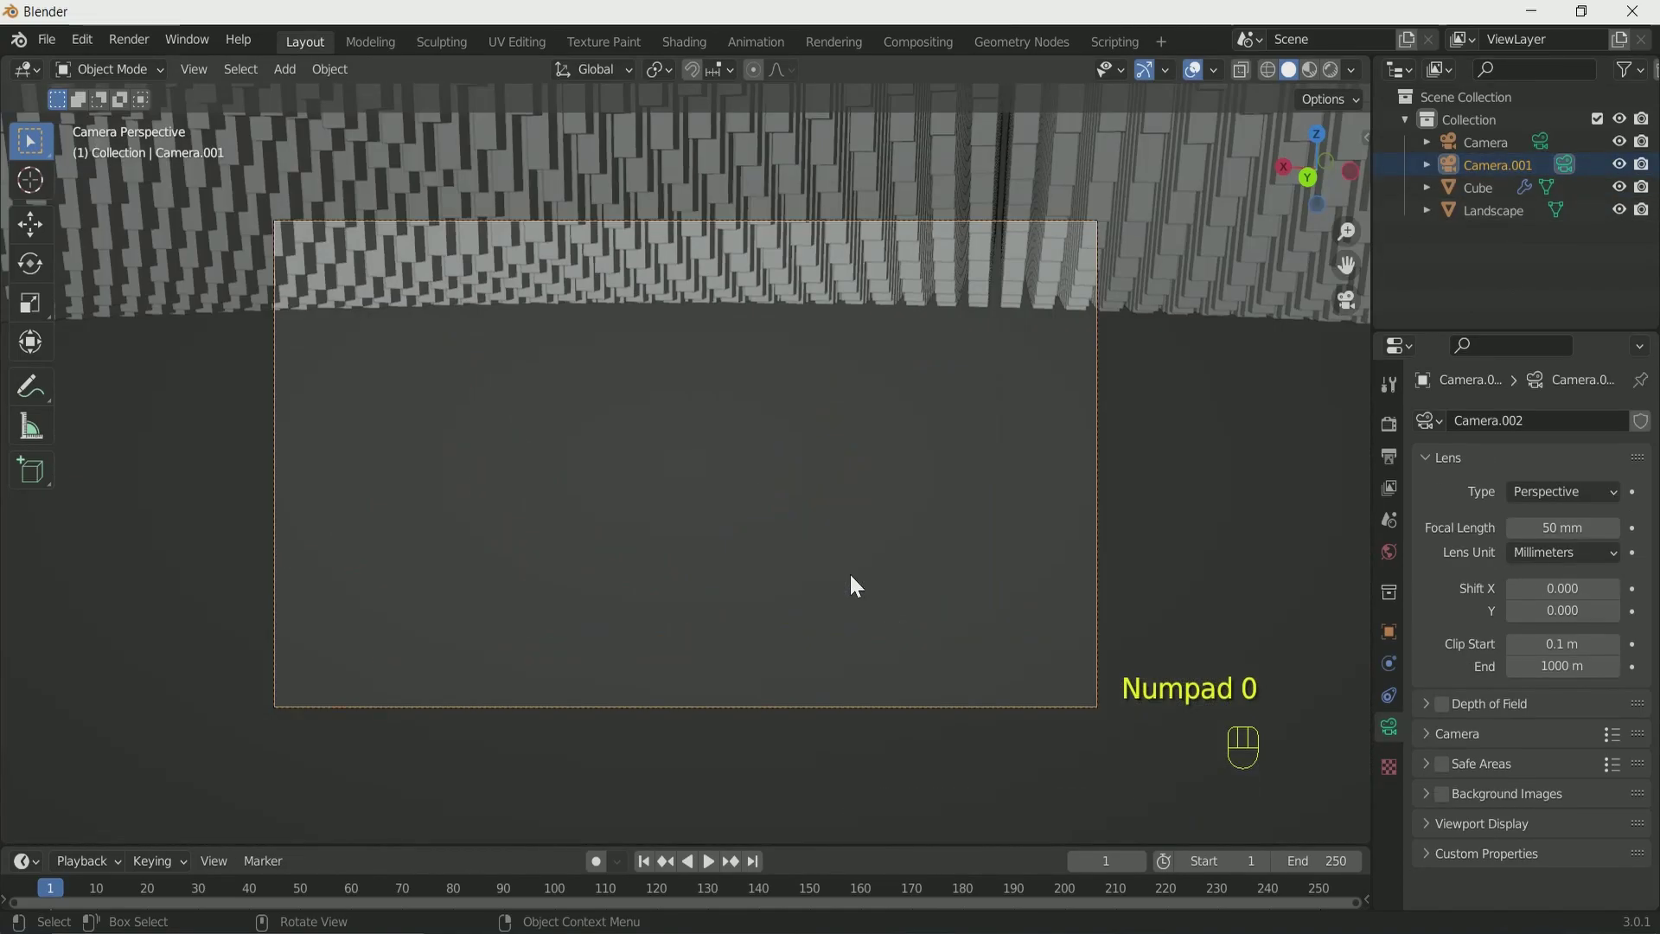
pyautogui.press('n')
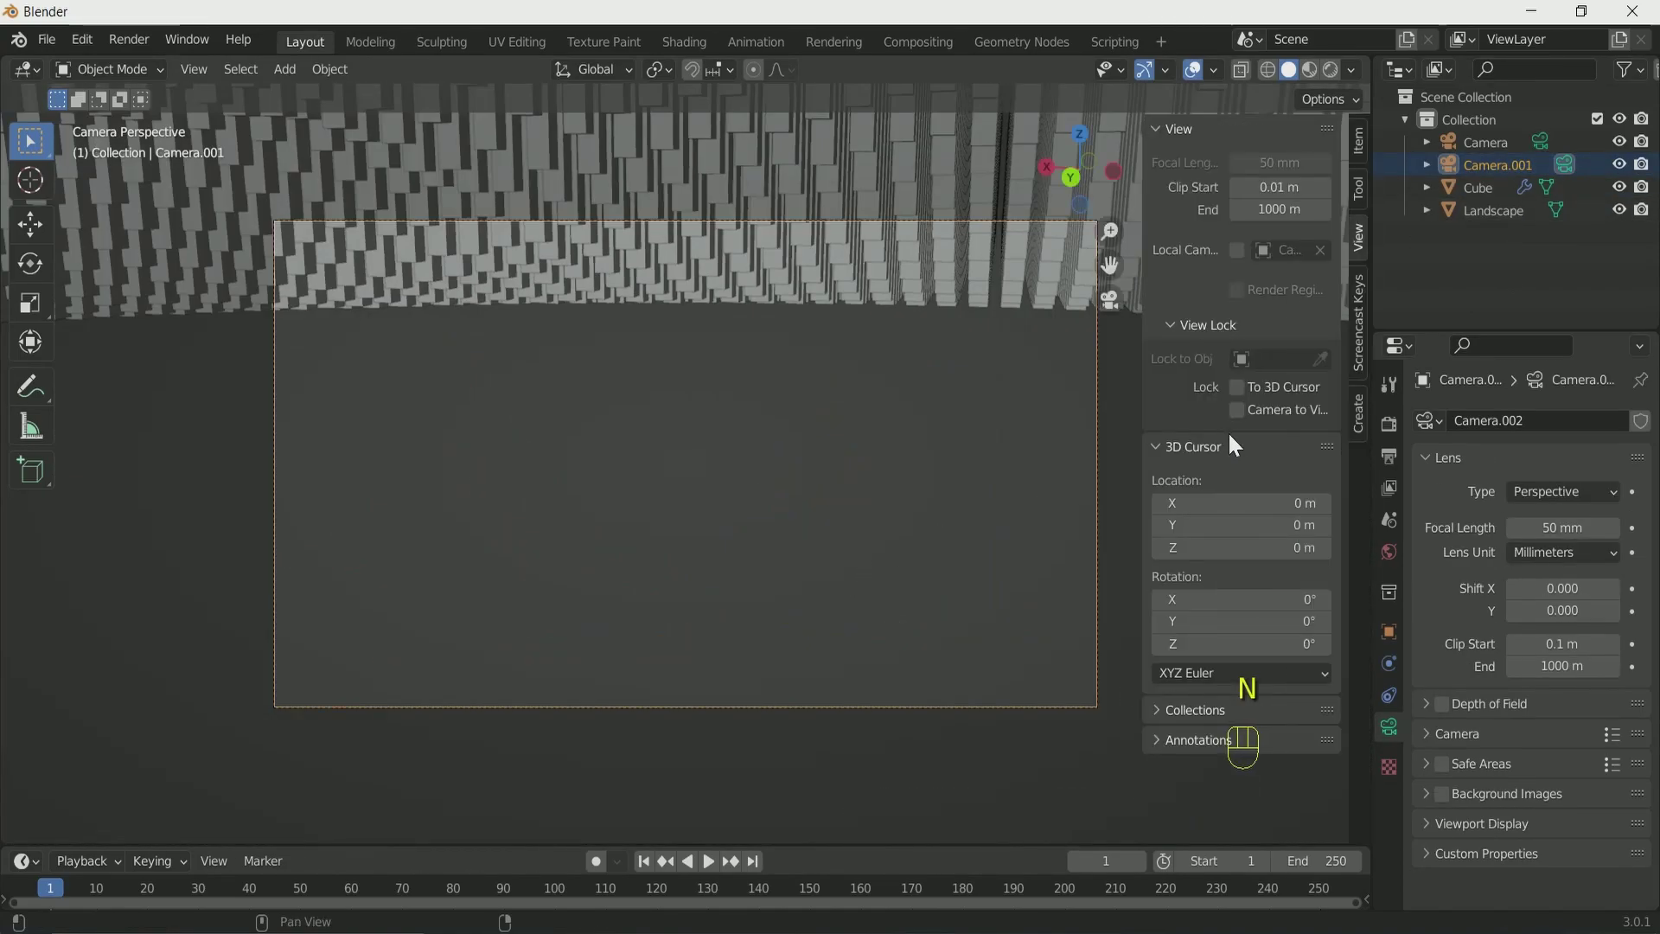
pyautogui.click(1241, 422)
pyautogui.press('n')
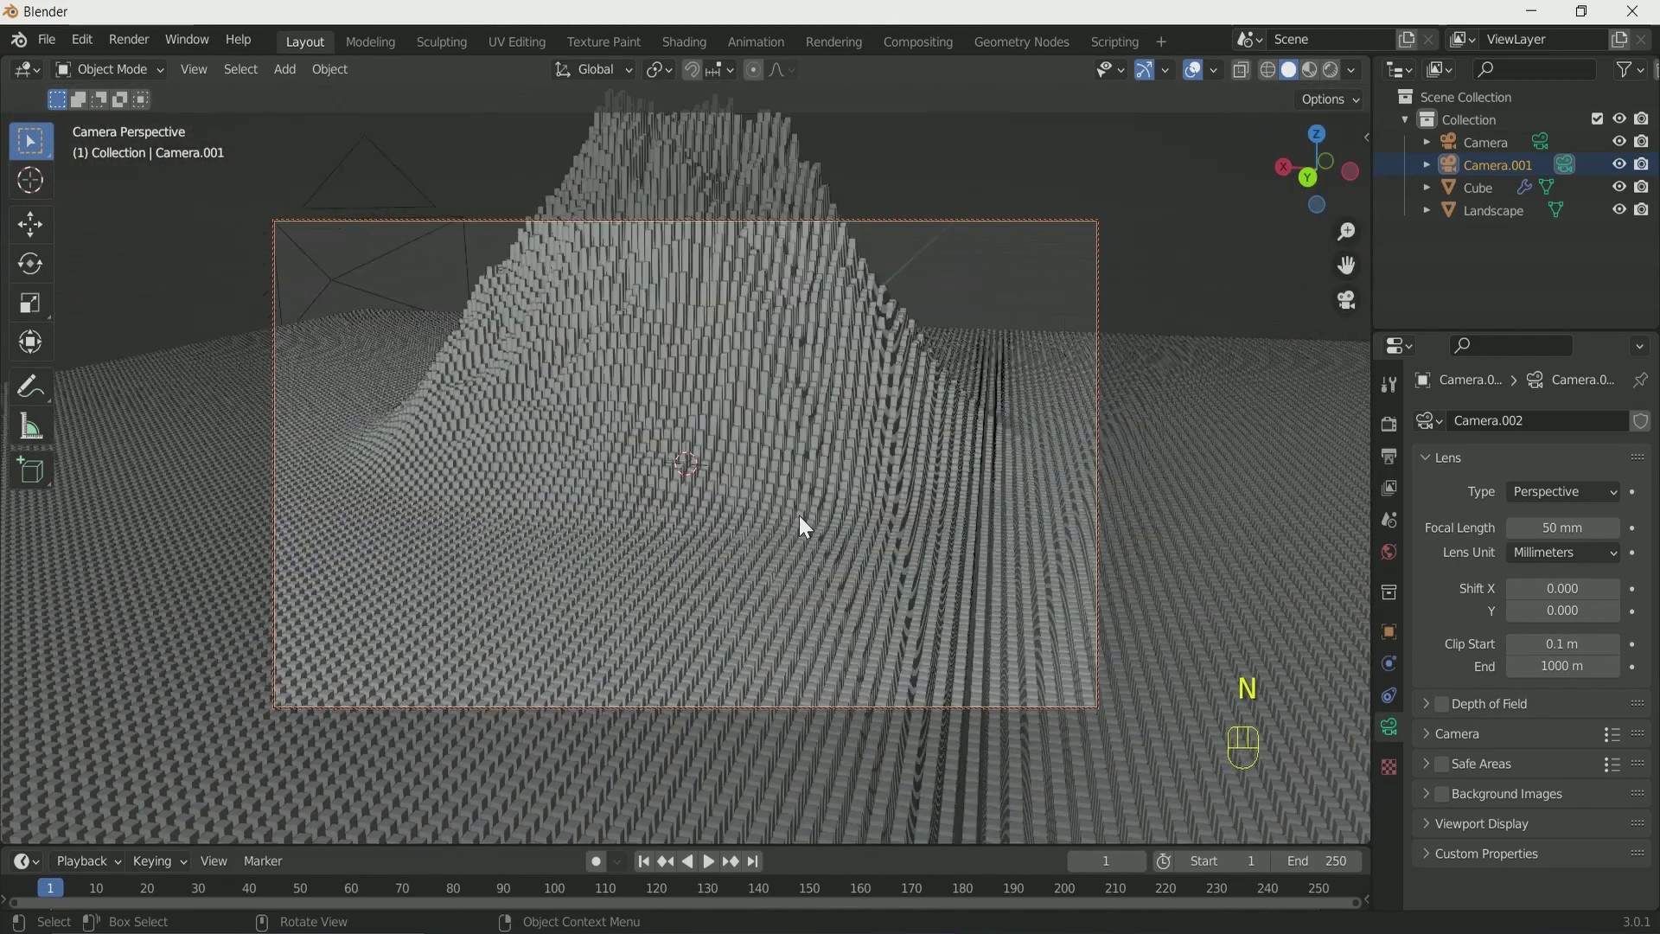
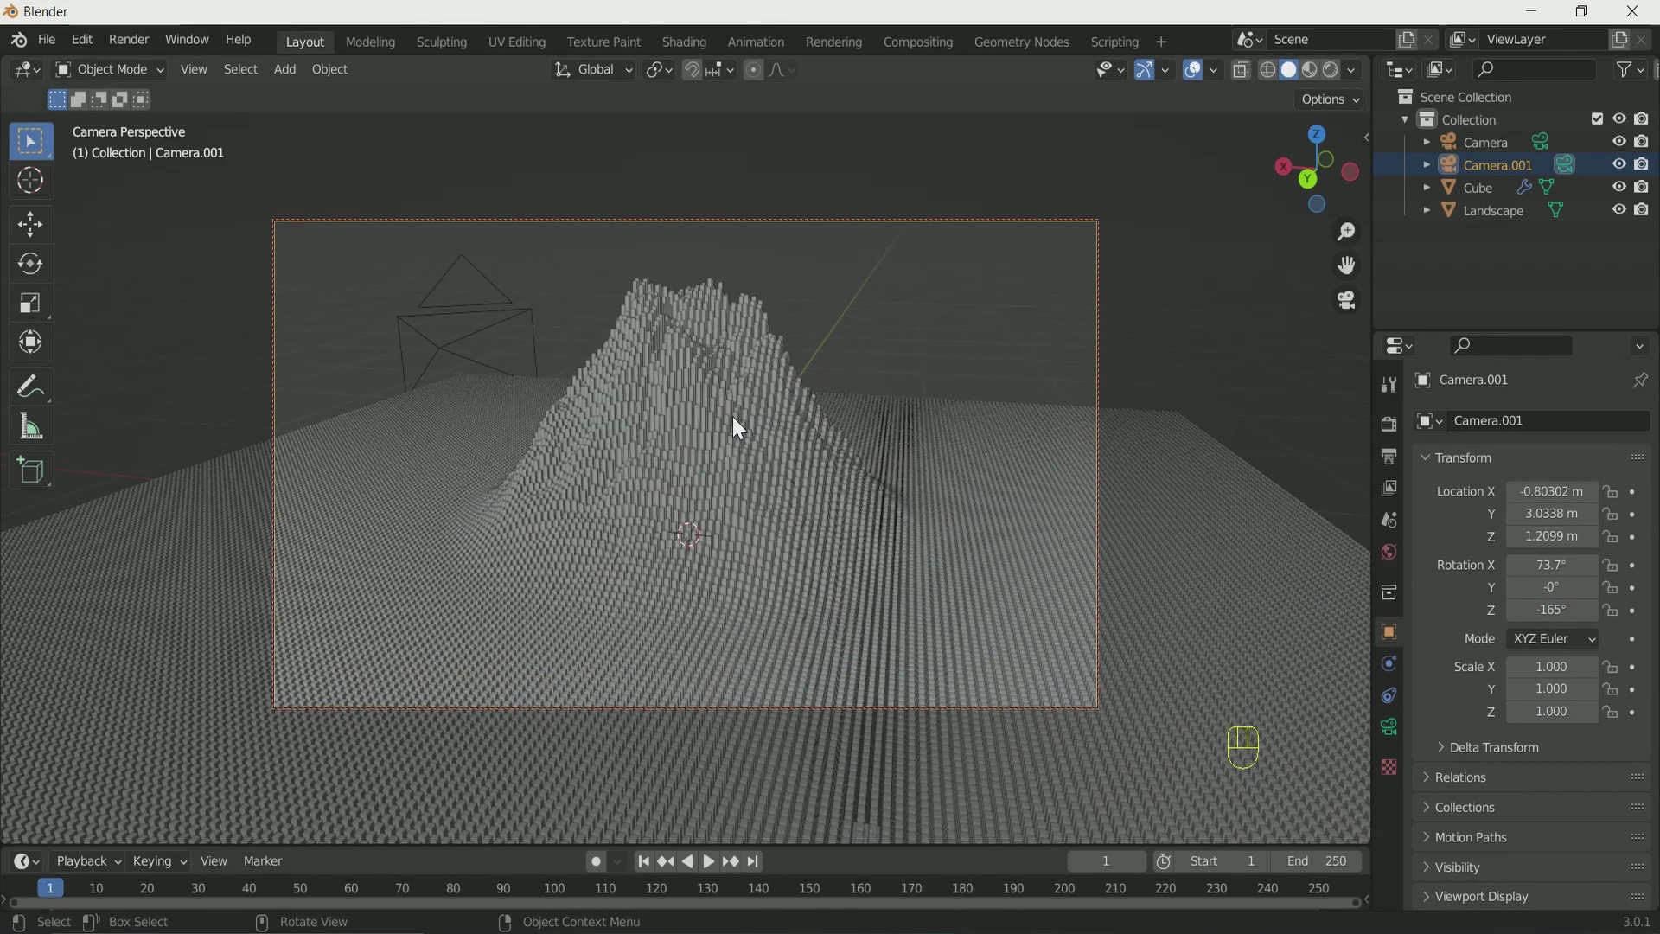
# Navigate the locked camera view so the cube mountain sits centred in frame.
pyautogui.moveTo(891, 513); pyautogui.dragTo(830, 510)
pyautogui.moveTo(738, 458); pyautogui.dragTo(801, 467)
pyautogui.doubleClick(796, 467)
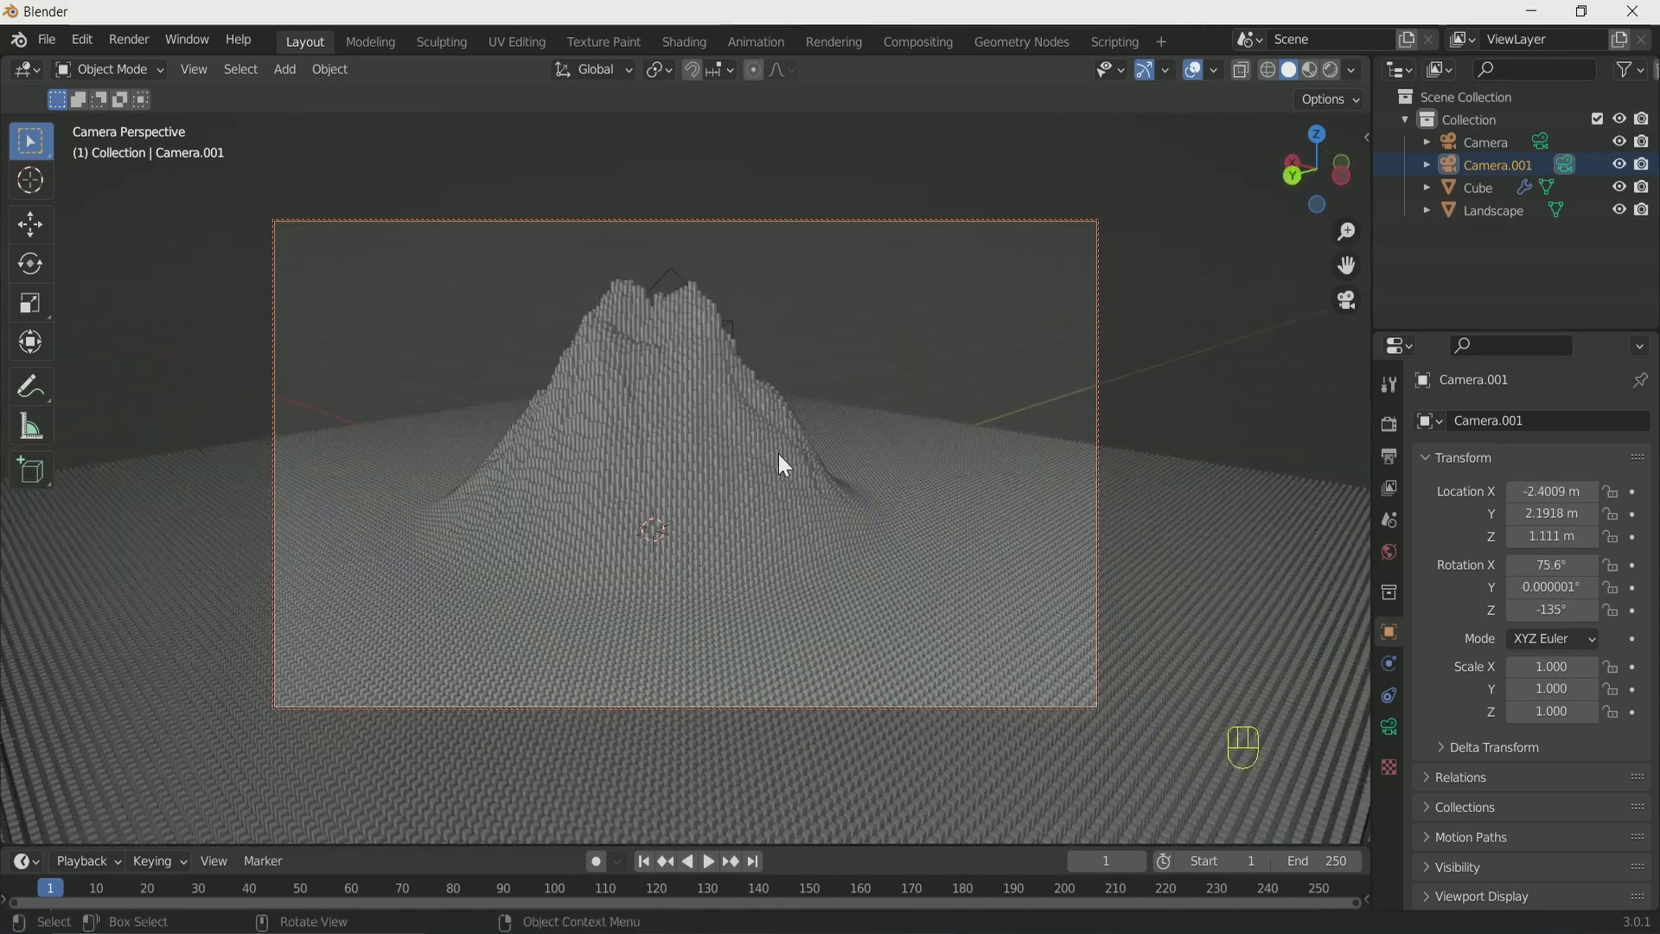
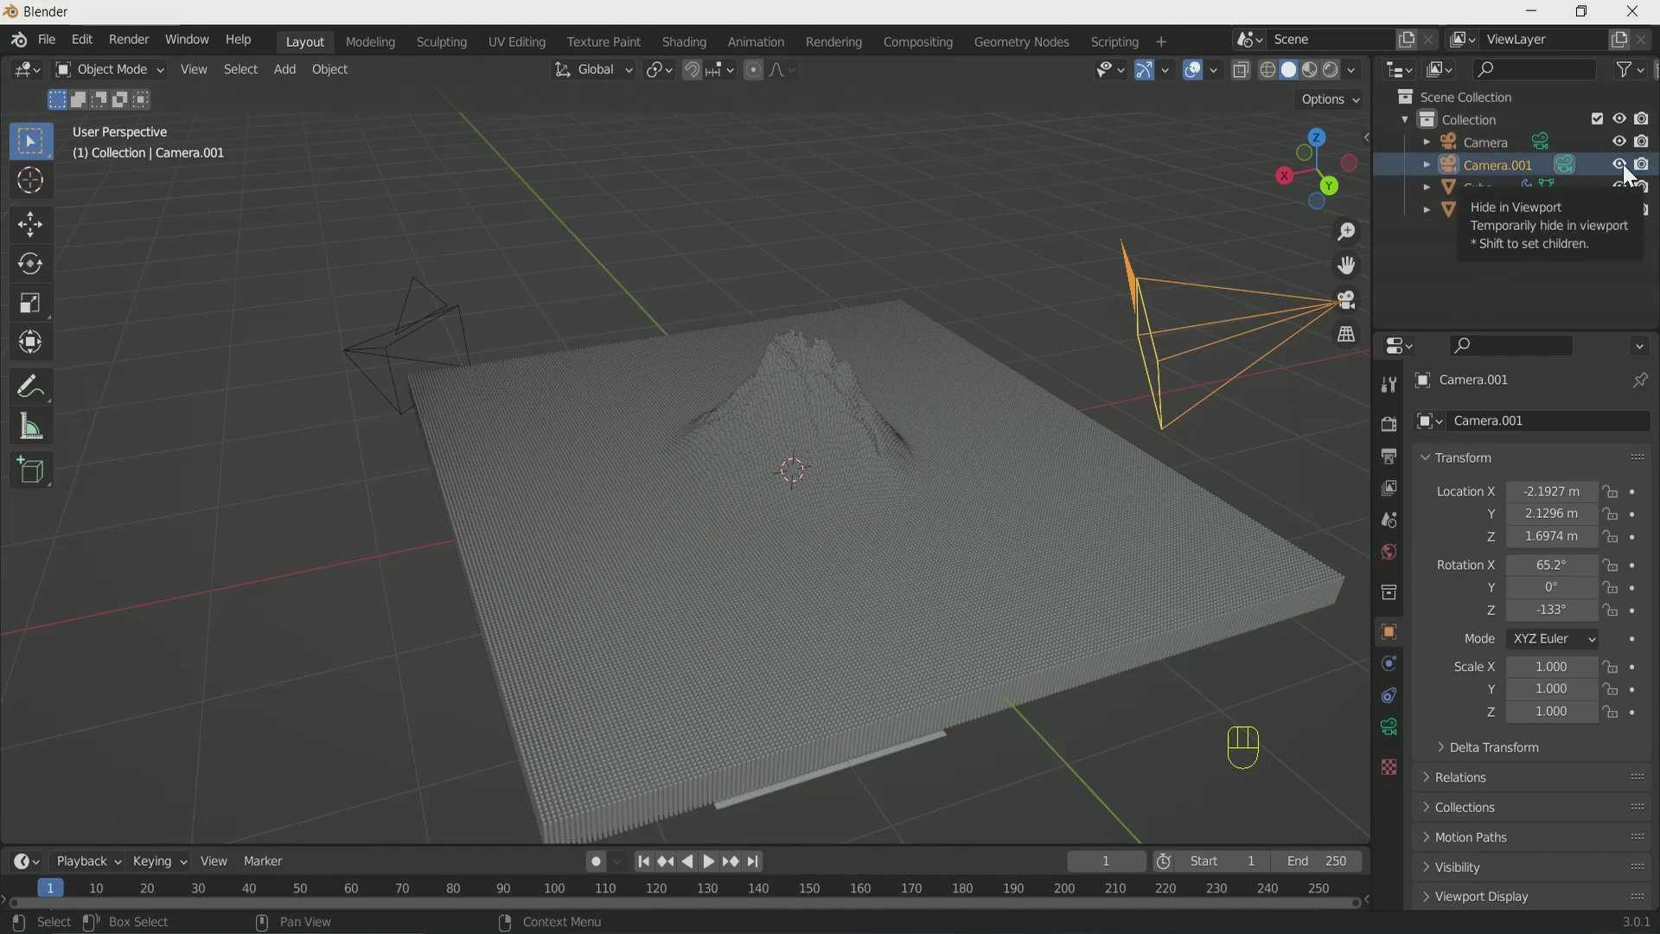
pyautogui.click(1397, 442)
# Switch to Cycles on GPU Compute with 16 viewport and 32 render samples, then view the landscape from above.
pyautogui.moveTo(1589, 437); pyautogui.dragTo(1589, 511)
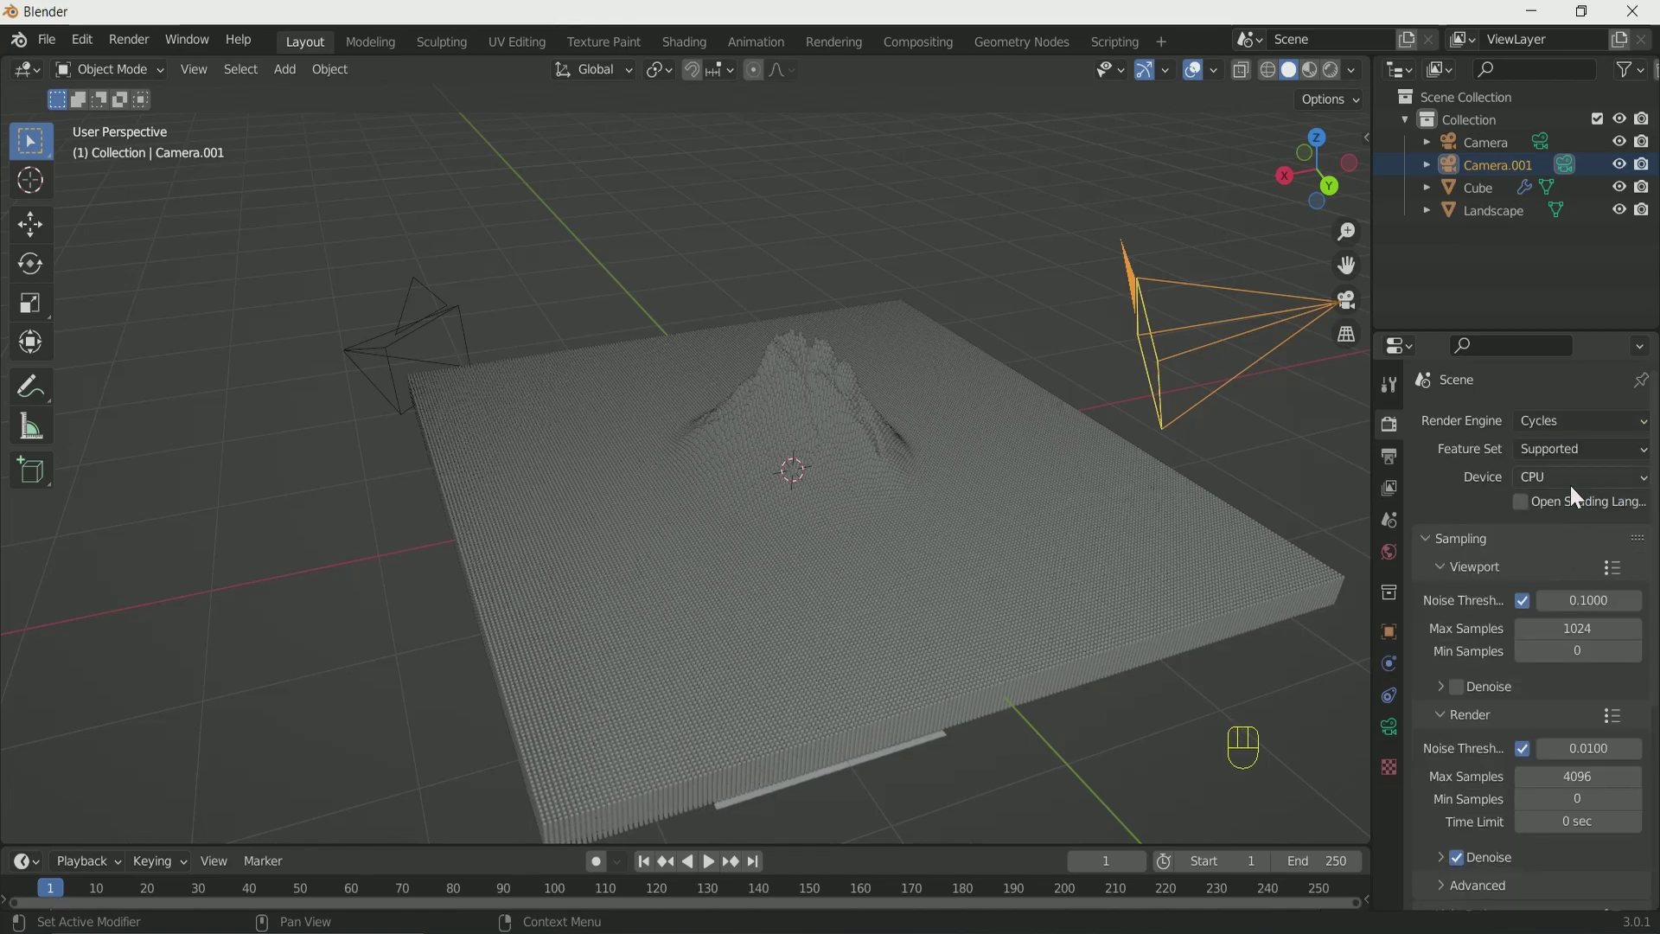
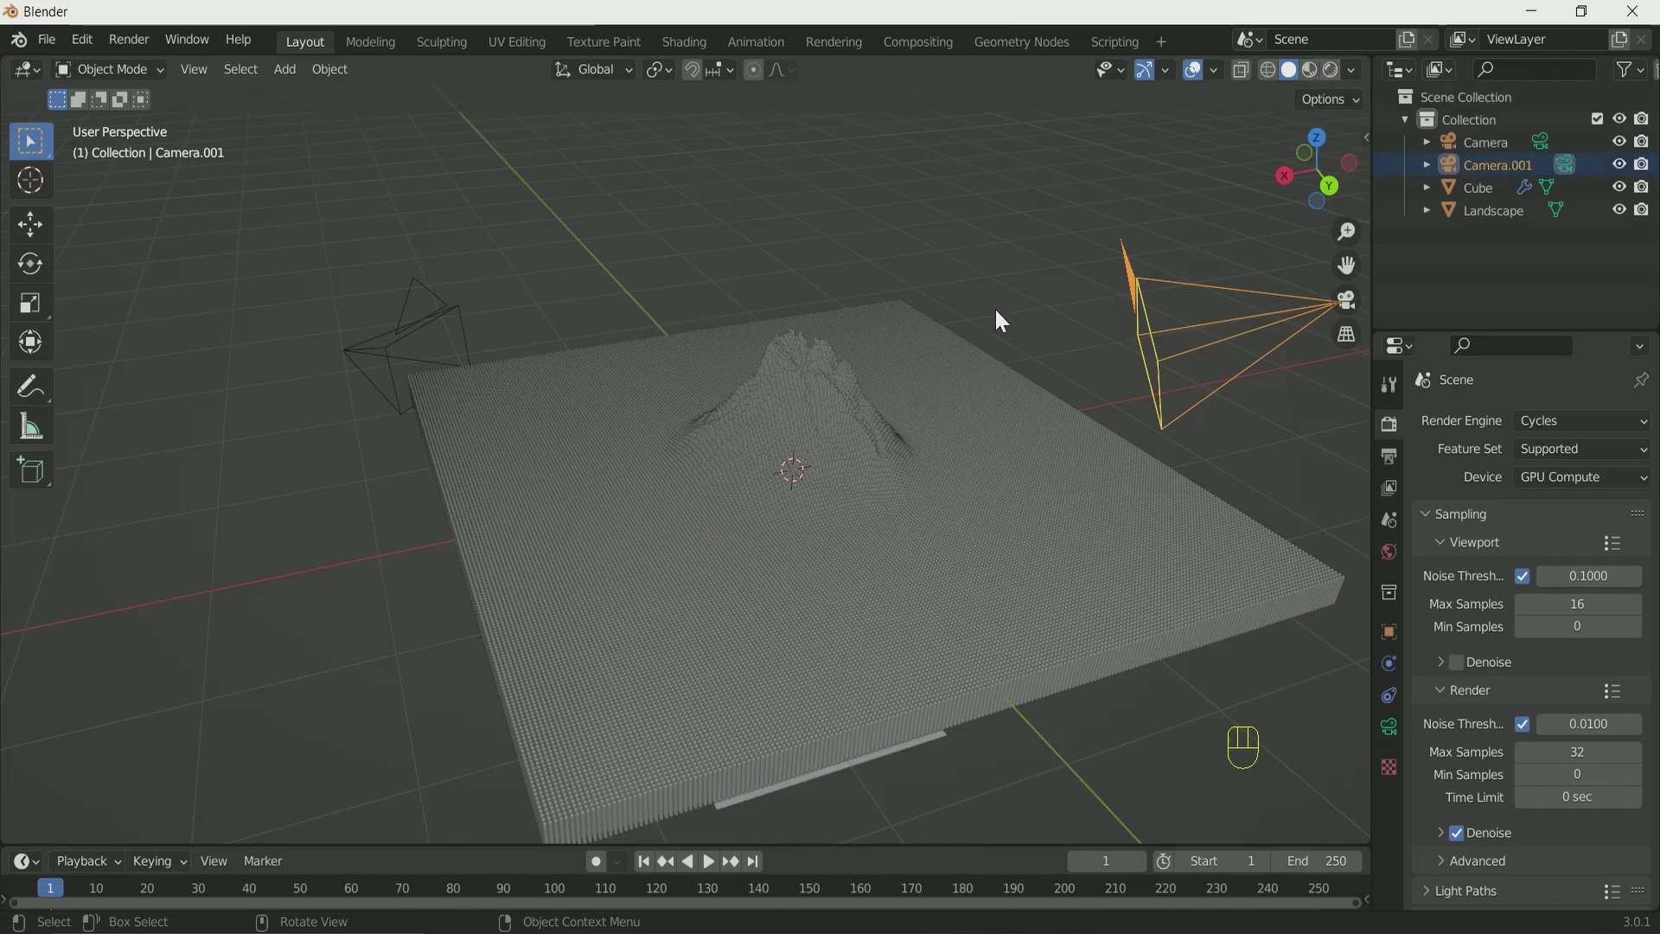
pyautogui.press('KP_7')
pyautogui.click(755, 347)
pyautogui.press('KP_Decimal')
pyautogui.click(1131, 309)
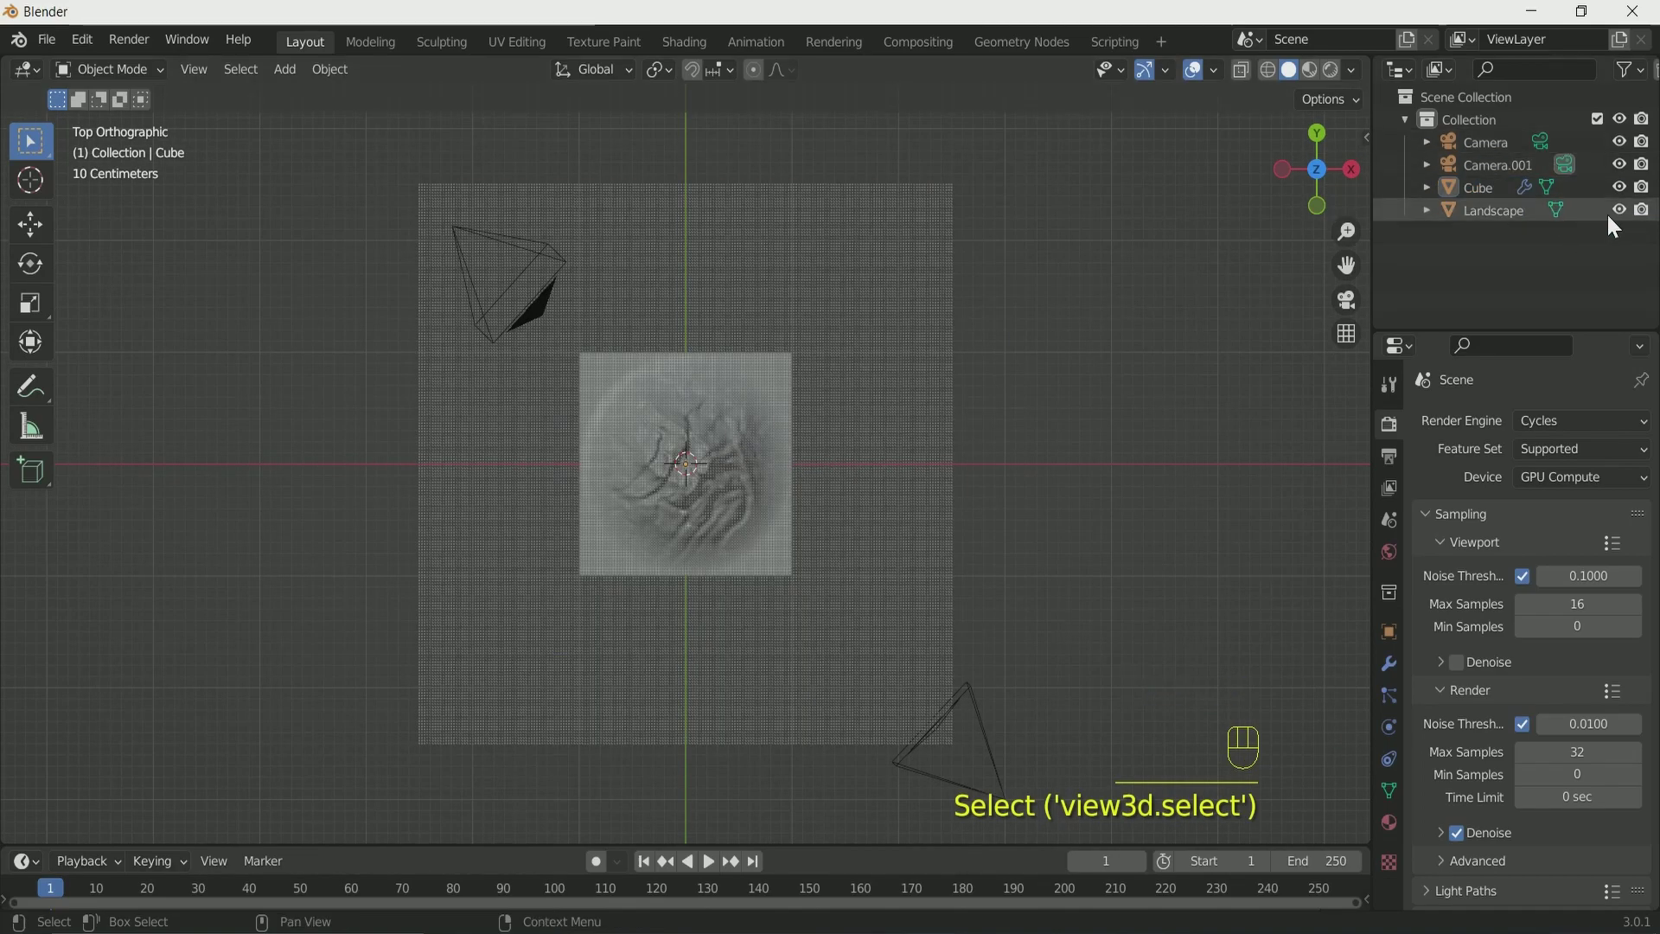
# Add an Area light rotated 180° on X to face down and scale it to about 2 over the mountain.
pyautogui.press('shift+a')
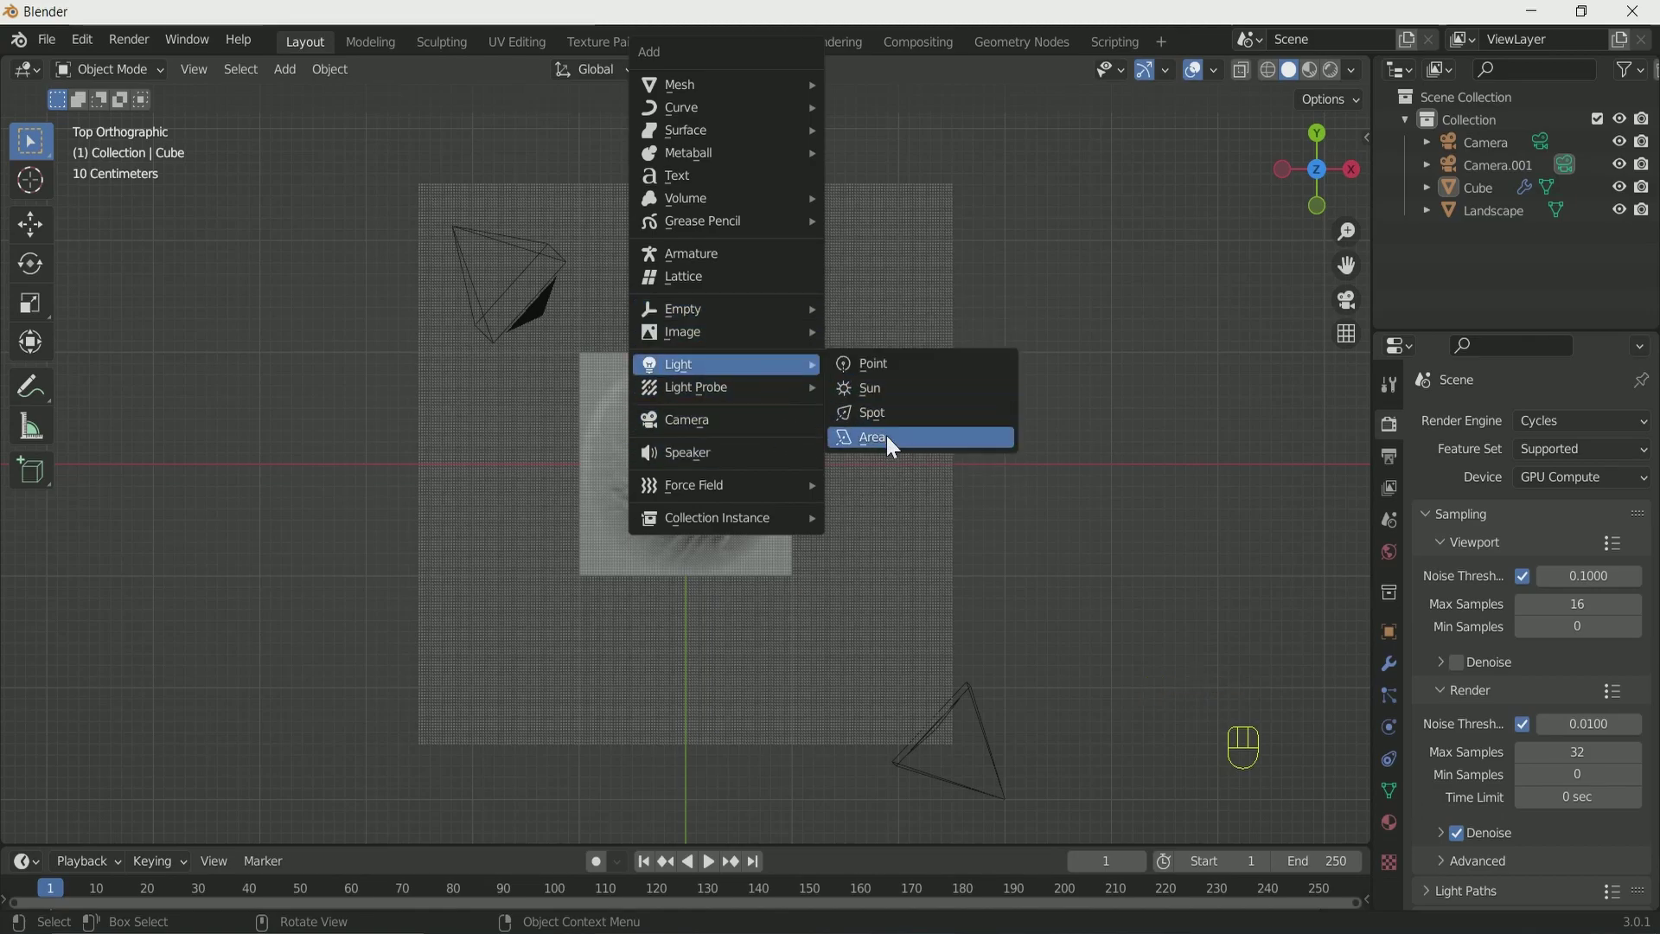
pyautogui.moveTo(1075, 541); pyautogui.dragTo(908, 379)
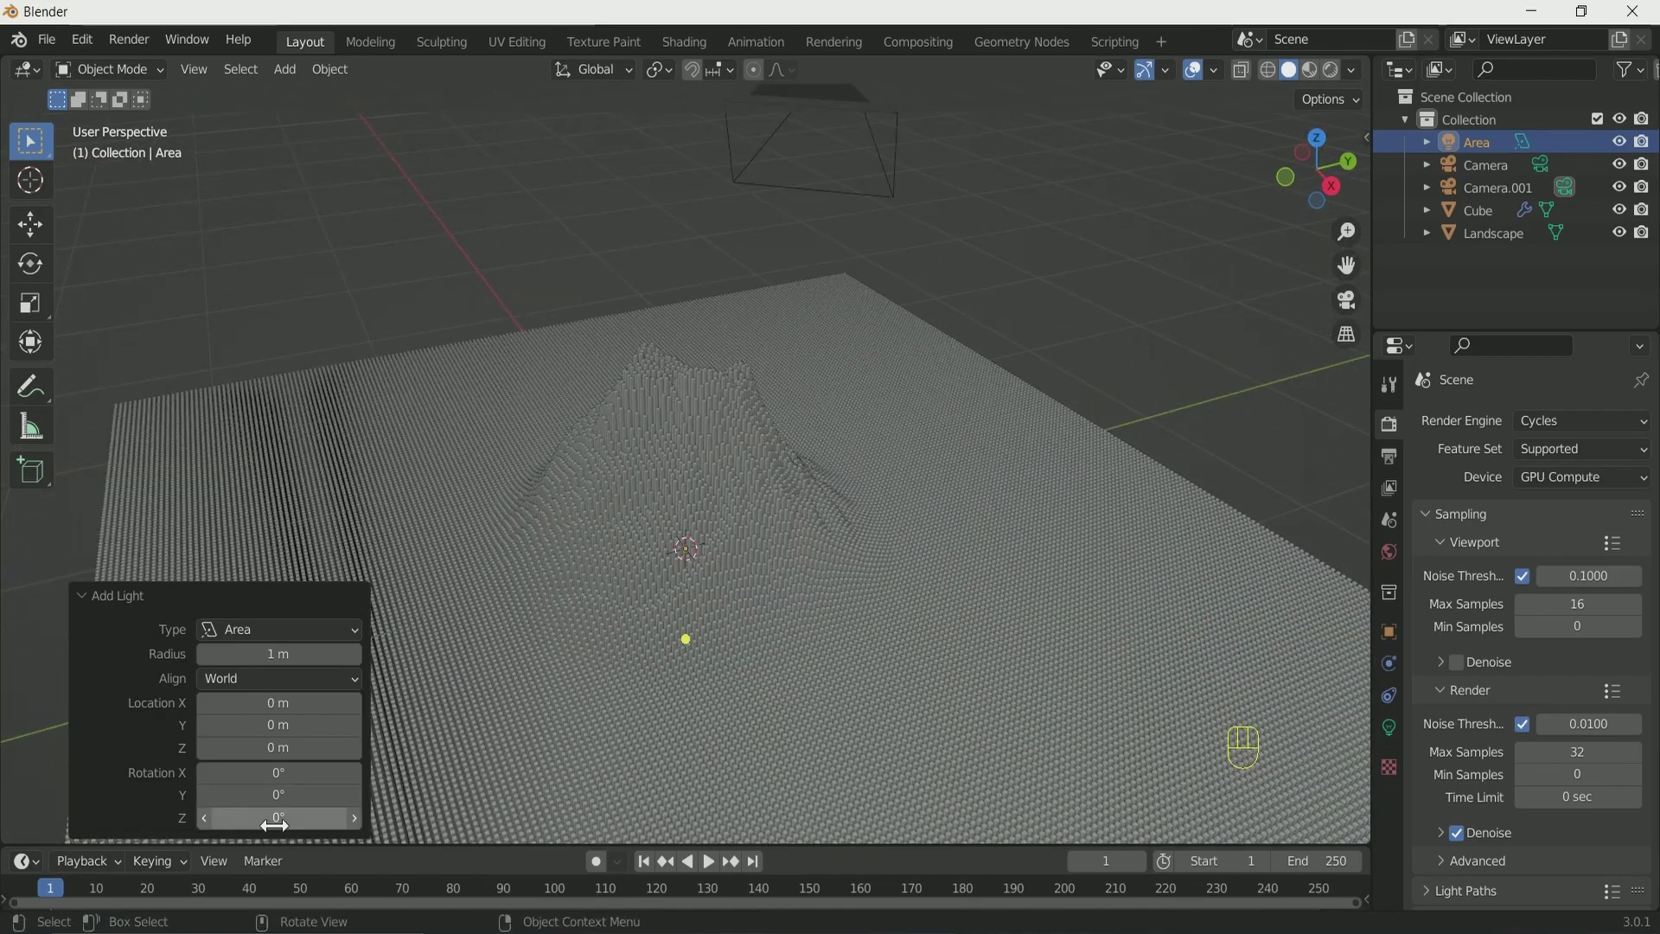
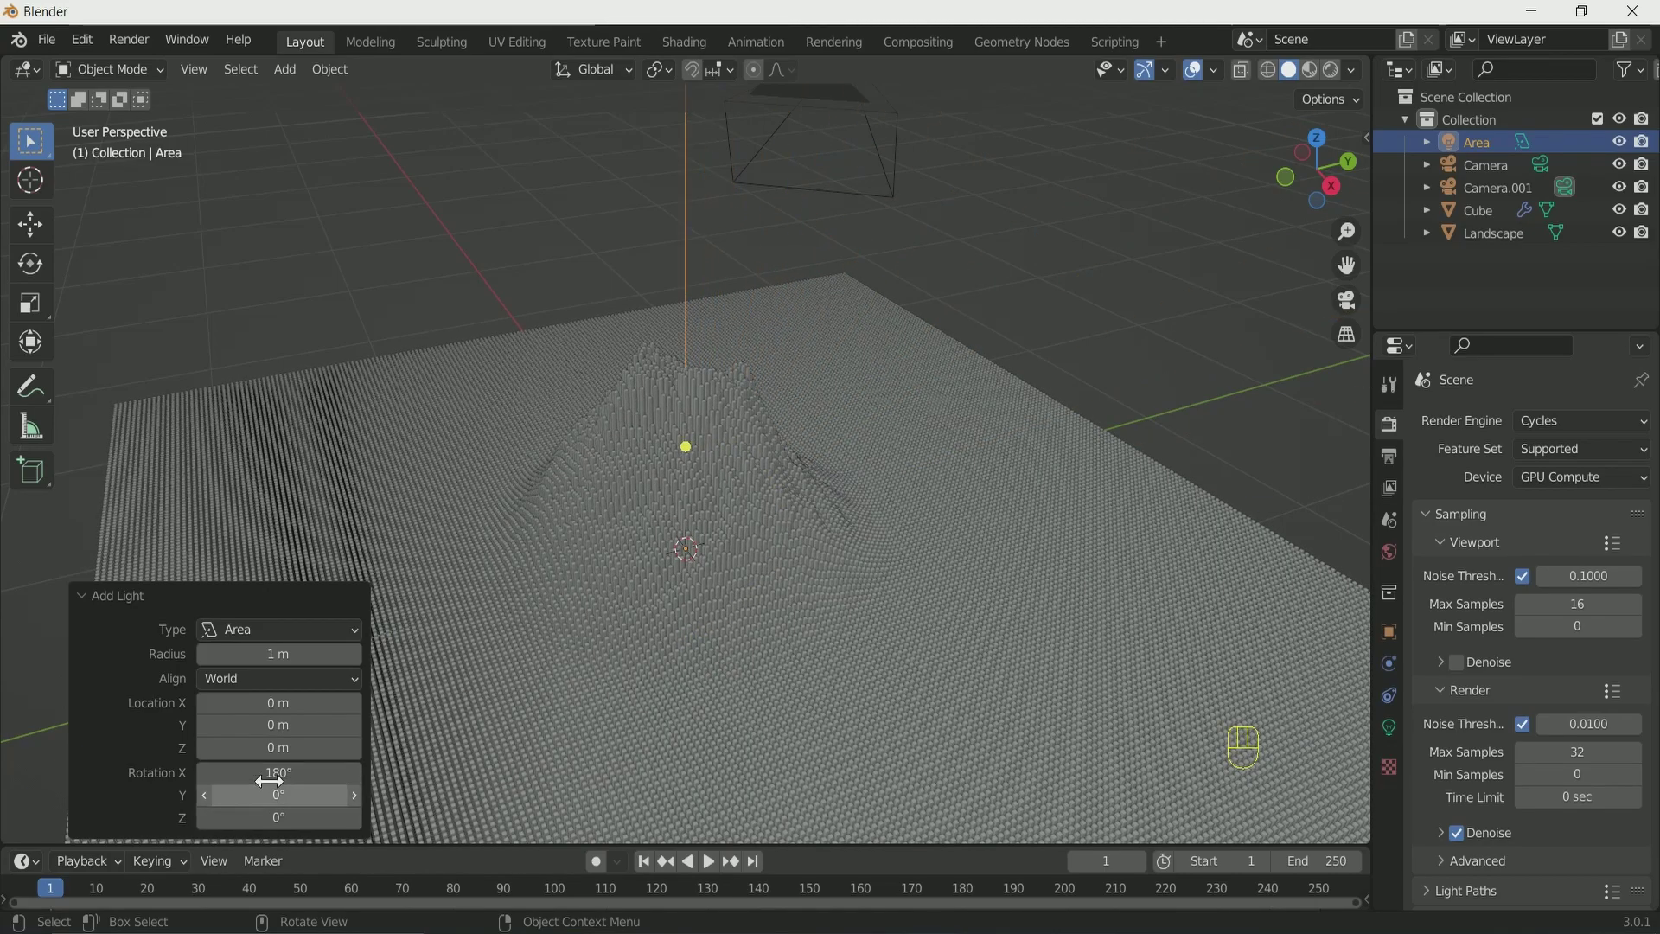
pyautogui.press('KP_7')
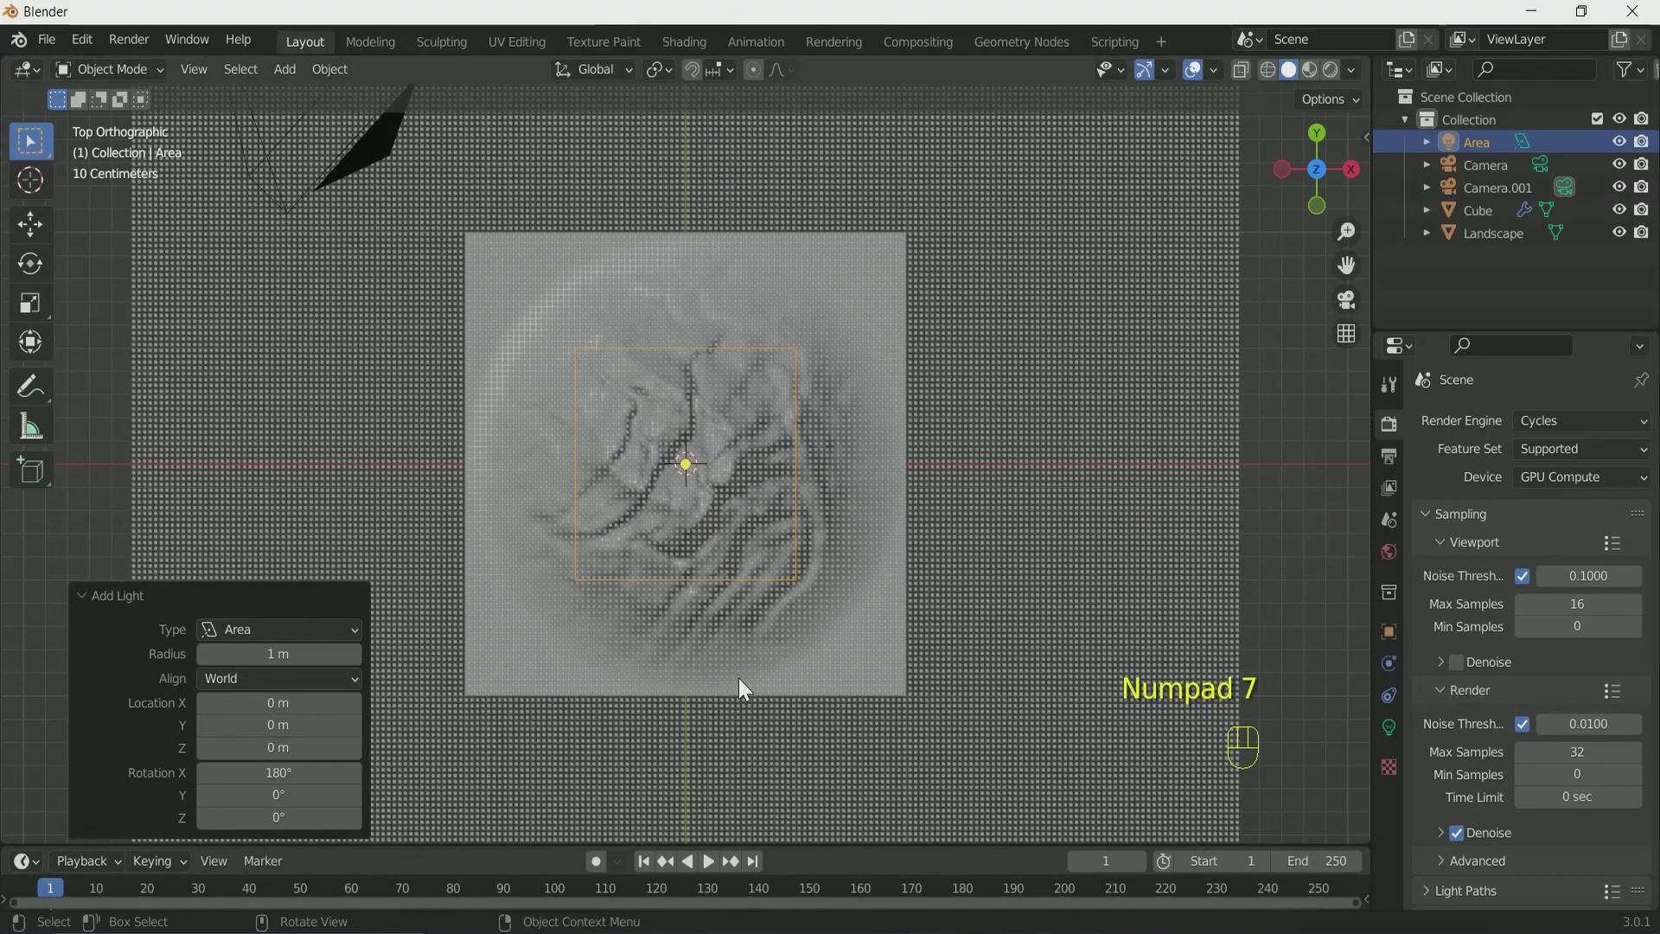
pyautogui.press('s')
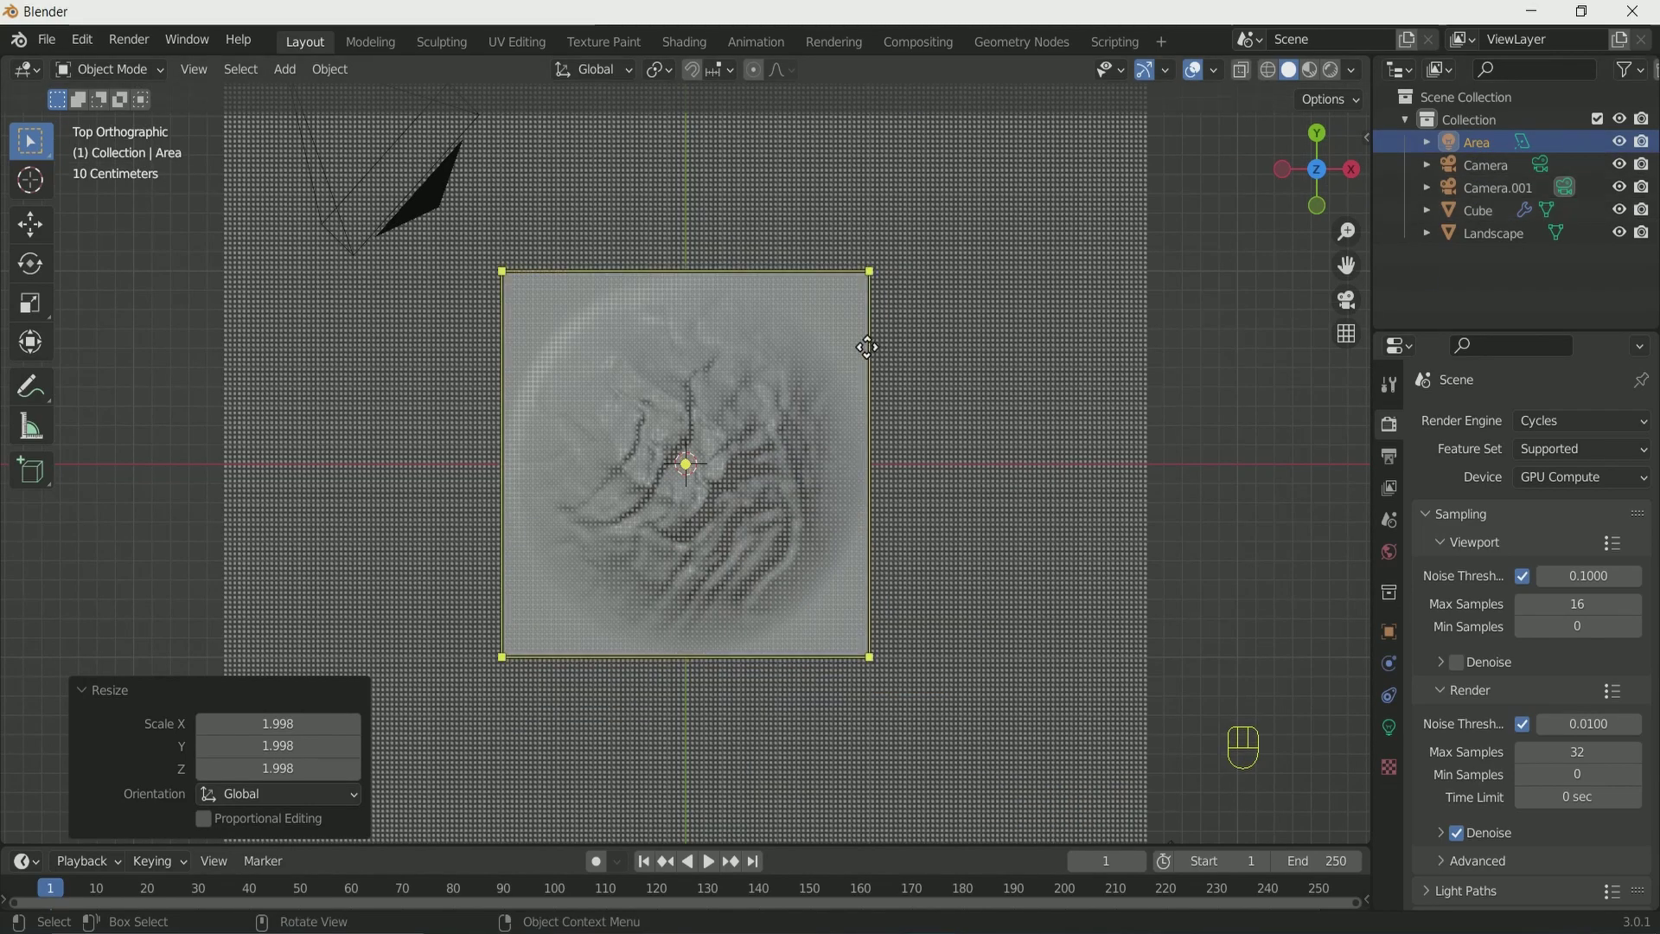
# Duplicate the area light into a larger one covering the whole ground and preview with Rendered shading.
pyautogui.press('shift+d')
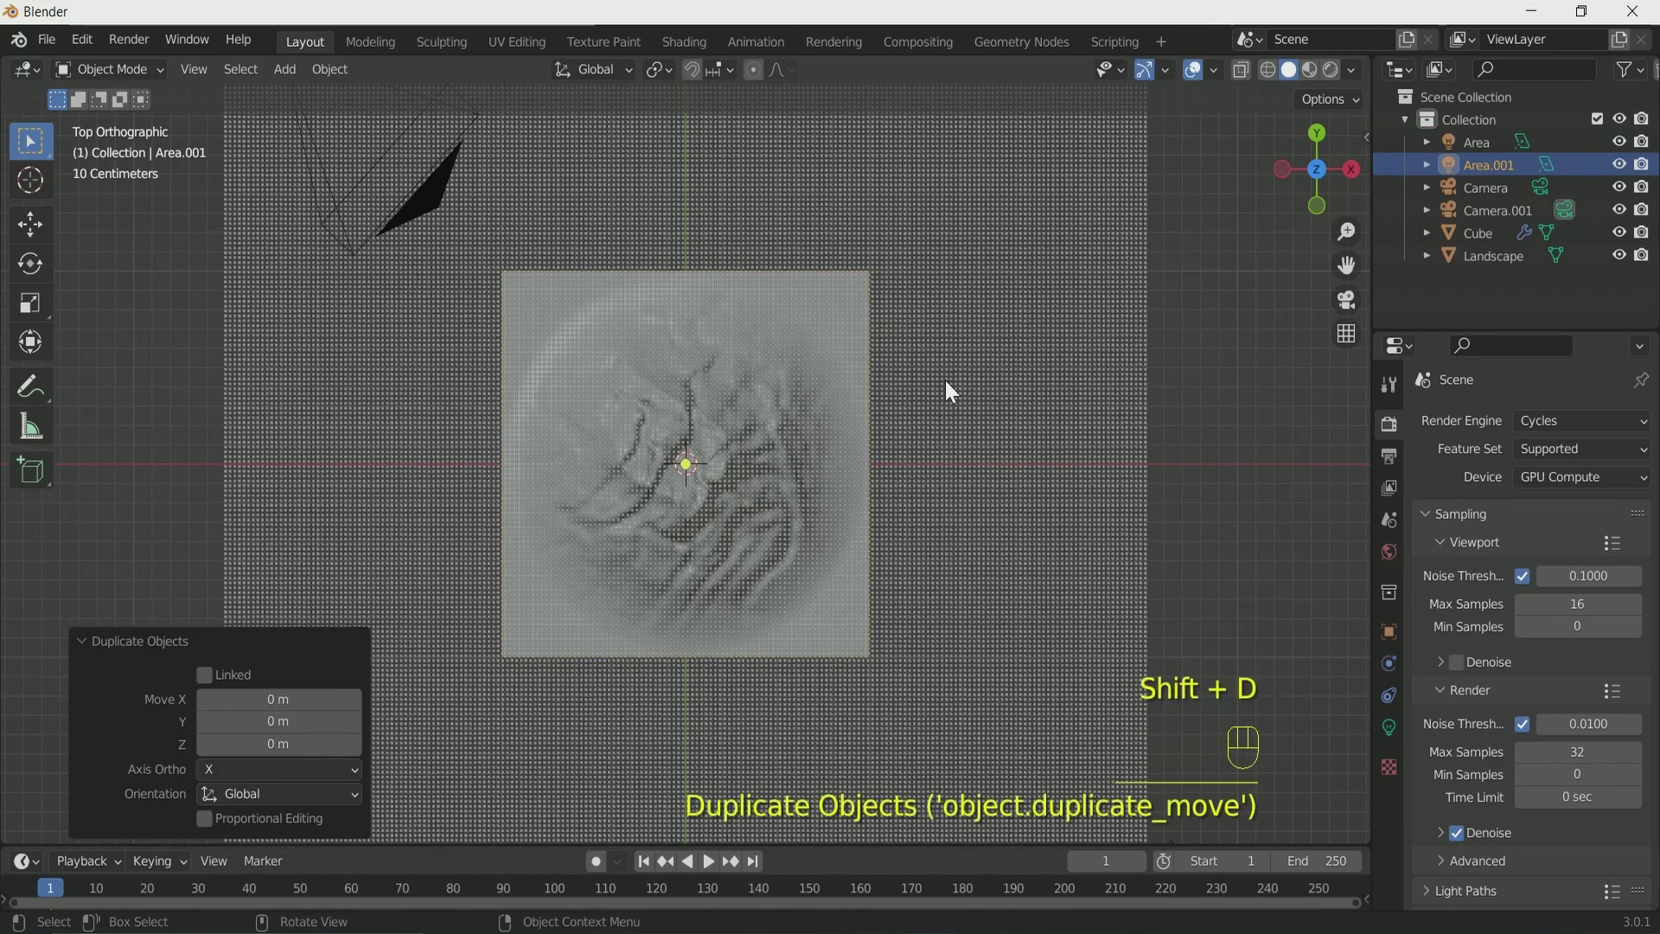
pyautogui.press('s')
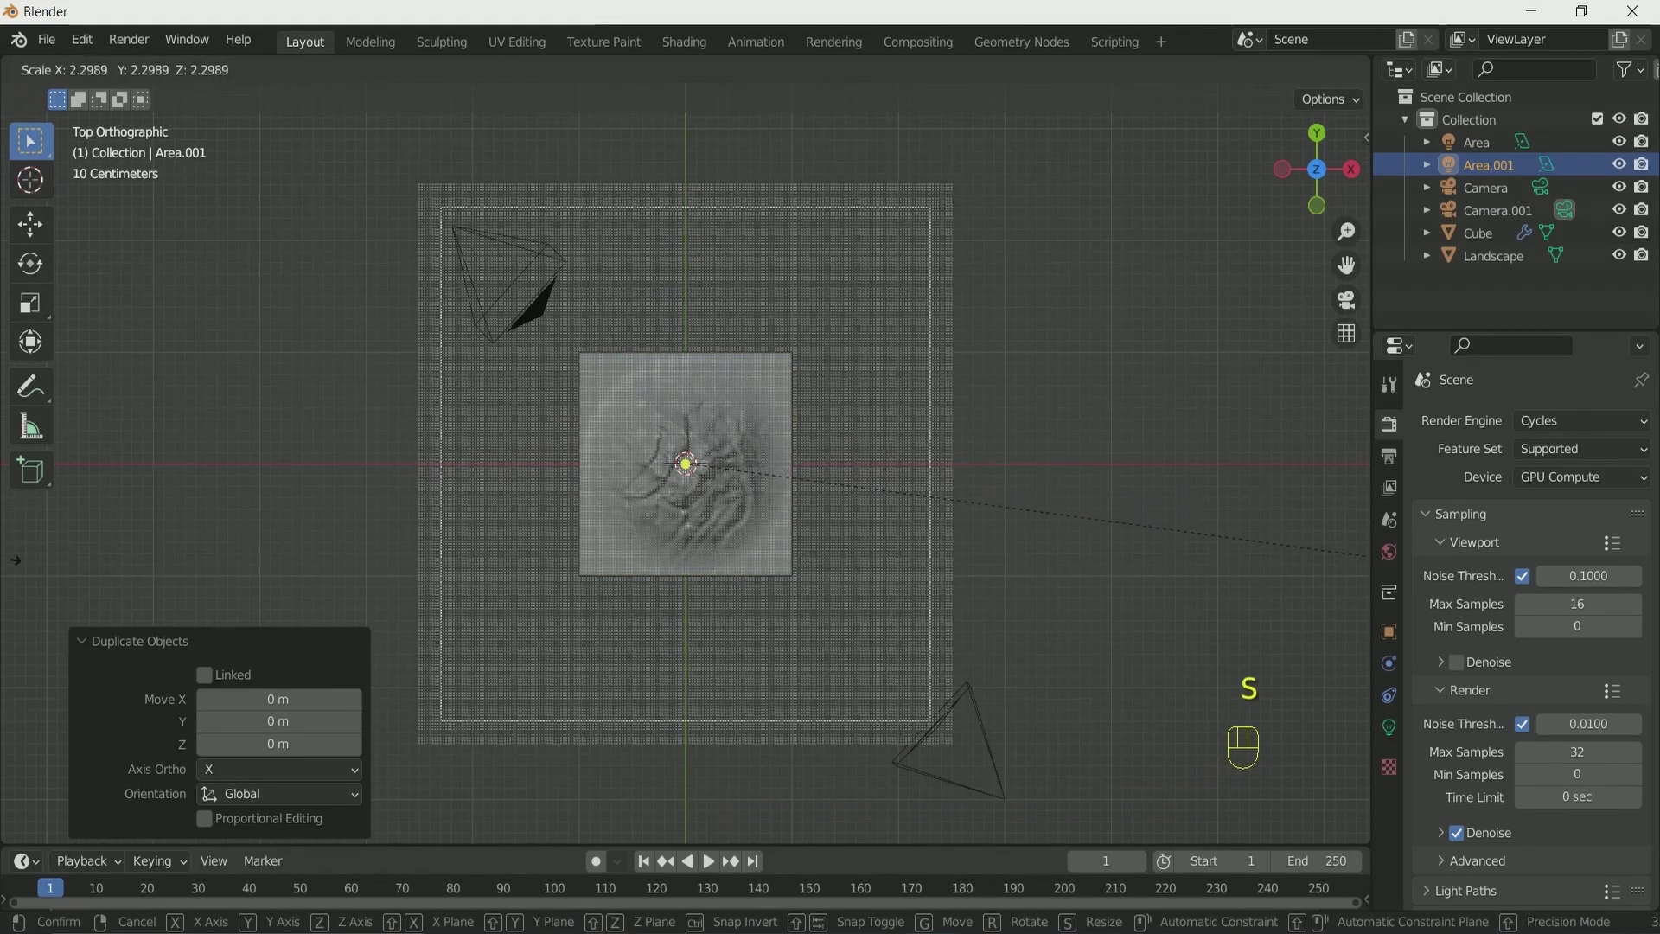
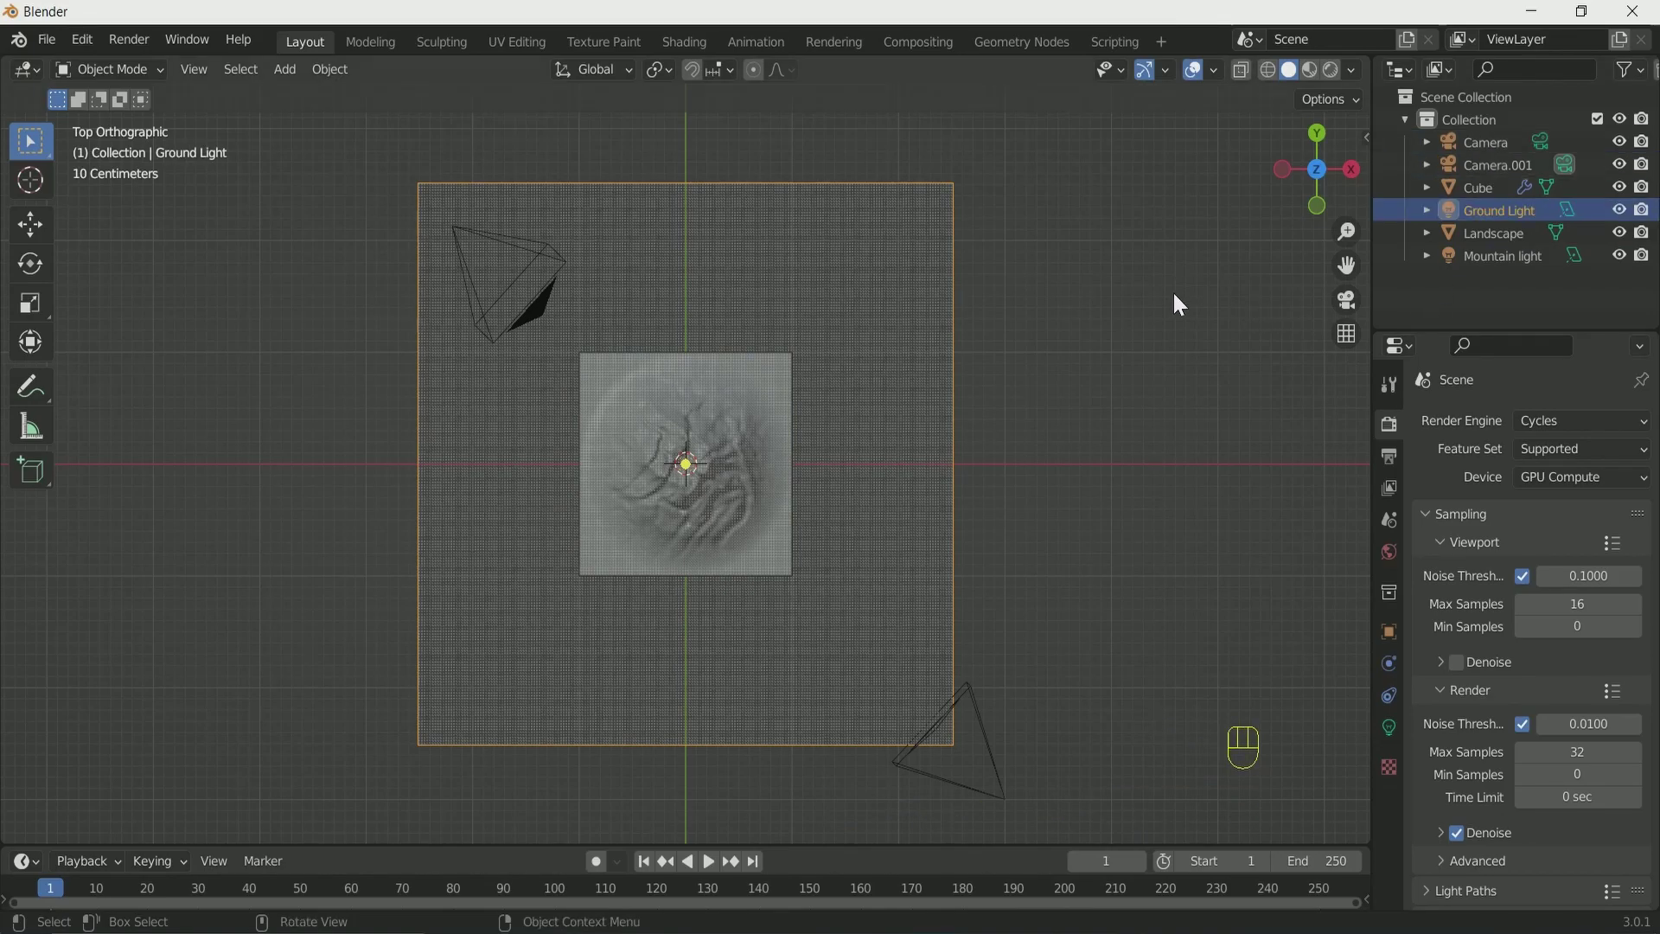
pyautogui.moveTo(1068, 467); pyautogui.dragTo(987, 343)
pyautogui.middleClick(975, 333)
pyautogui.moveTo(1003, 476); pyautogui.dragTo(1071, 418)
pyautogui.middleClick(1071, 418)
pyautogui.click(1336, 80)
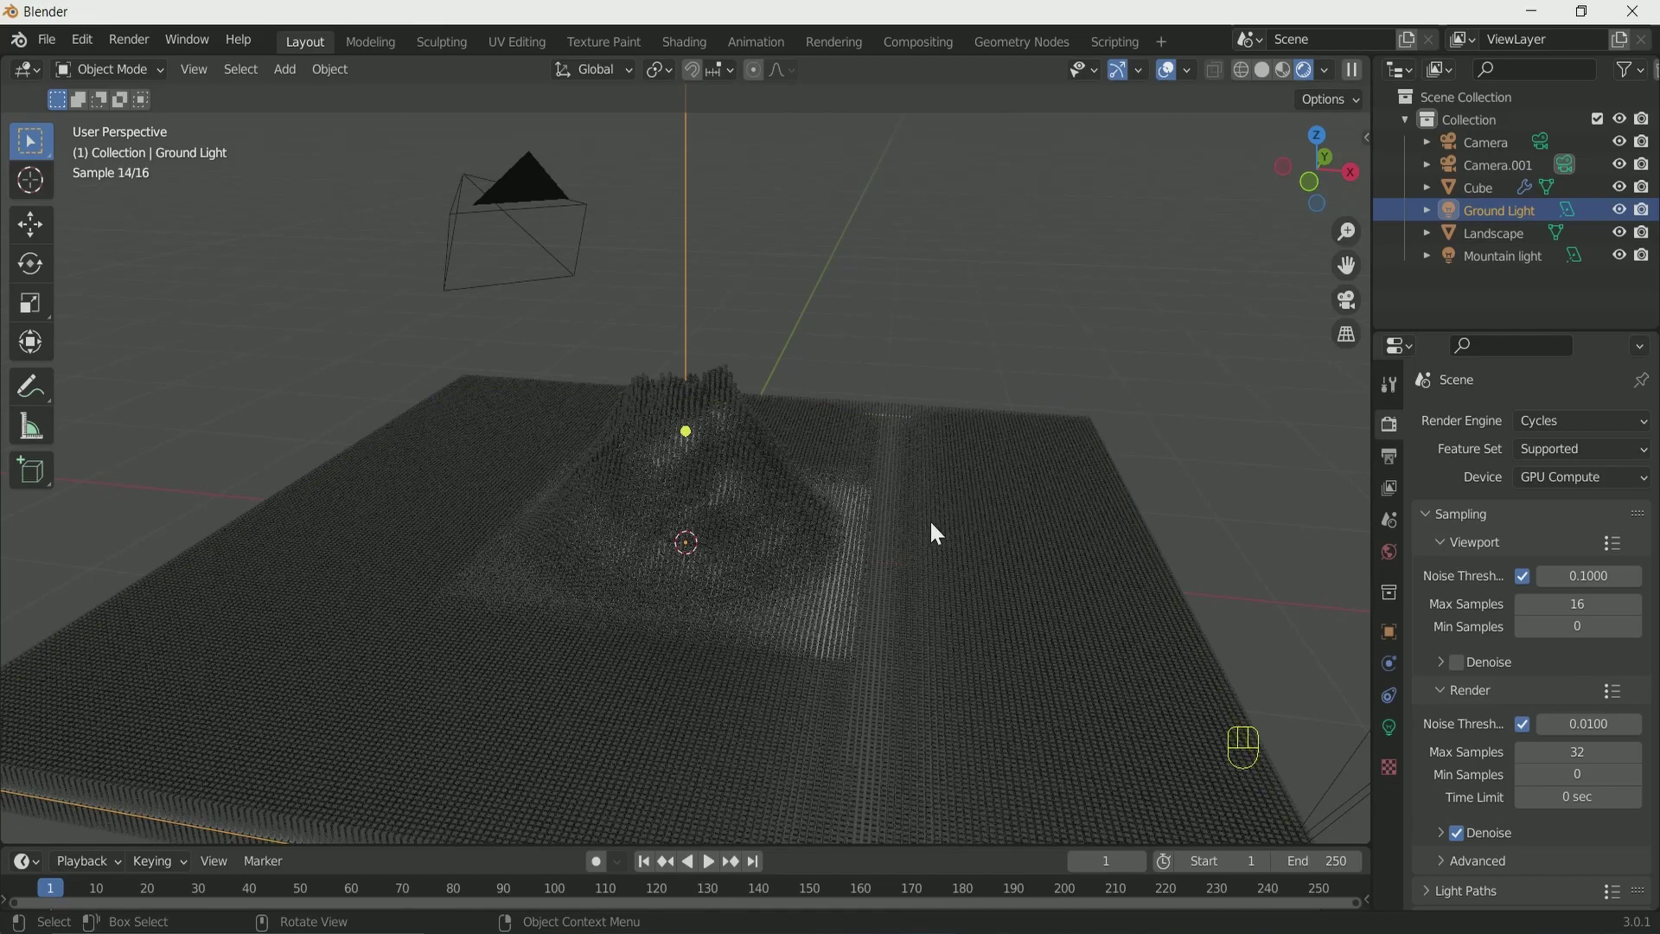
# Name the lights Mountain light and Ground Light, set the Ground Light yellow-green at 150 W and adjust its height.
pyautogui.click(1515, 273)
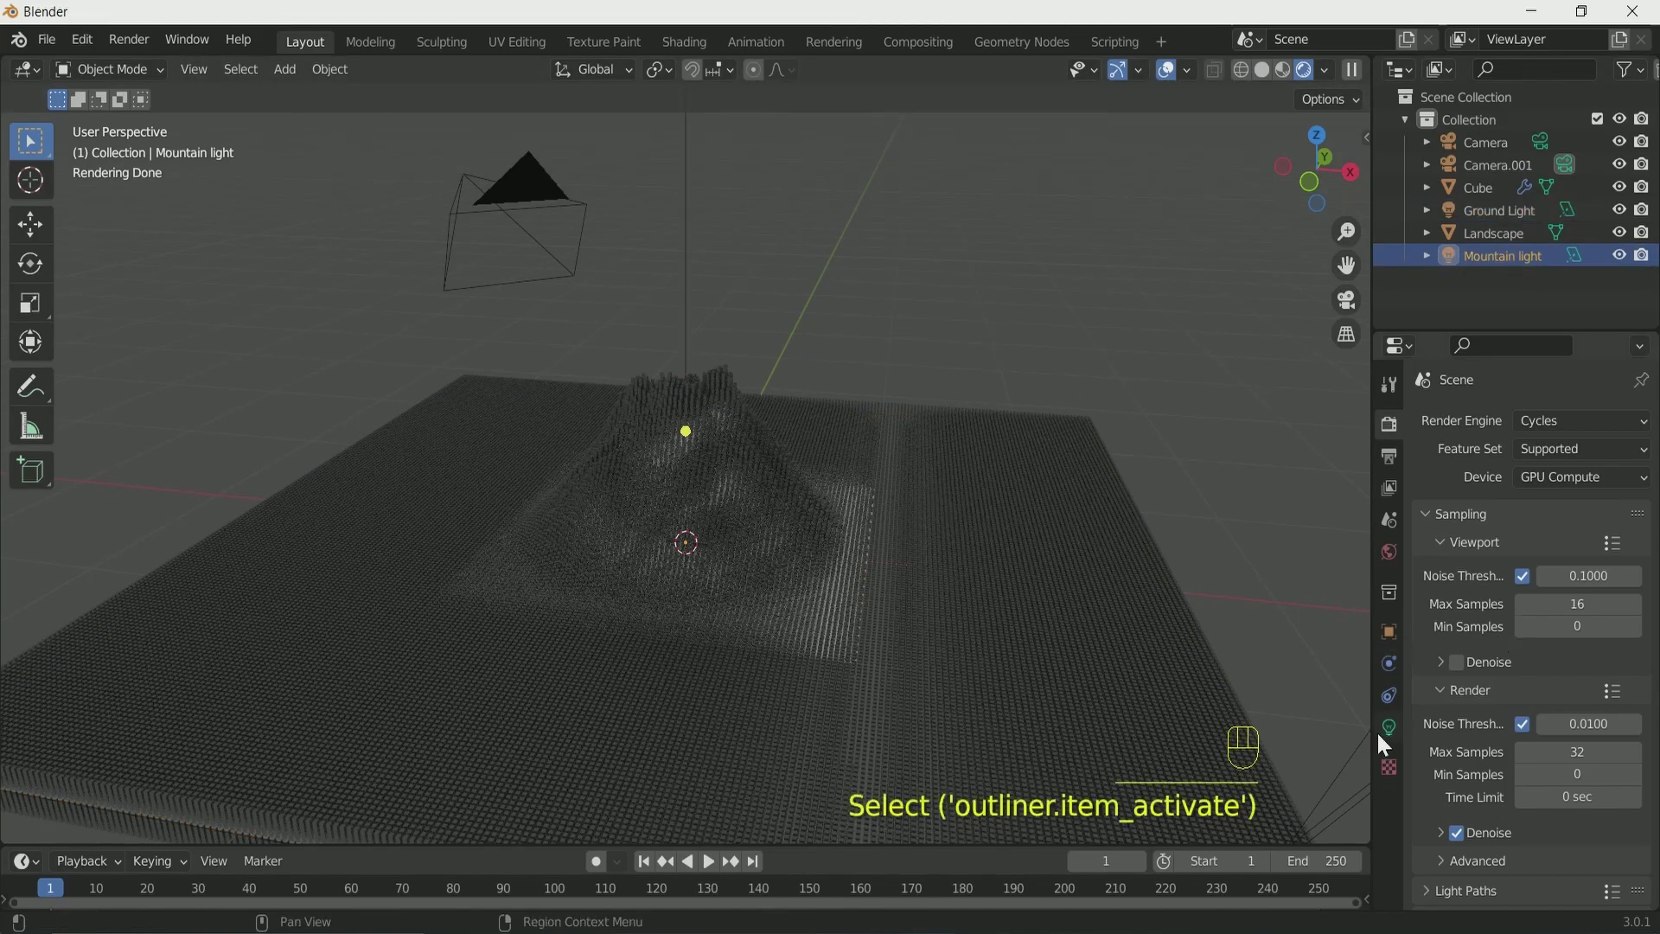
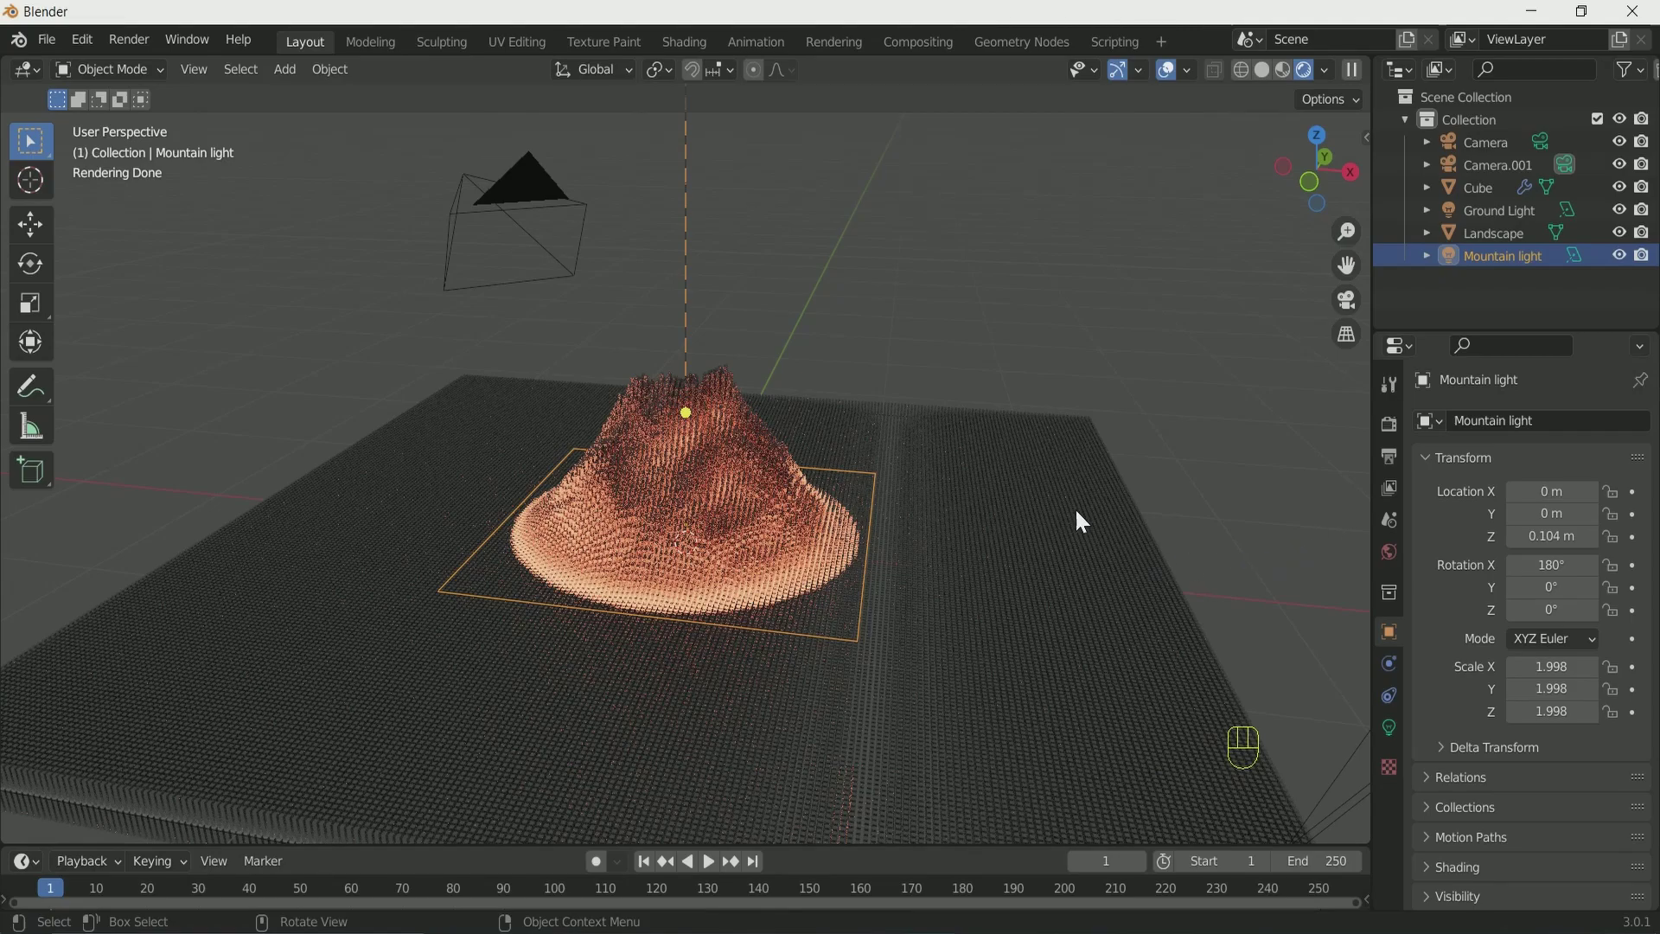
pyautogui.click(1509, 215)
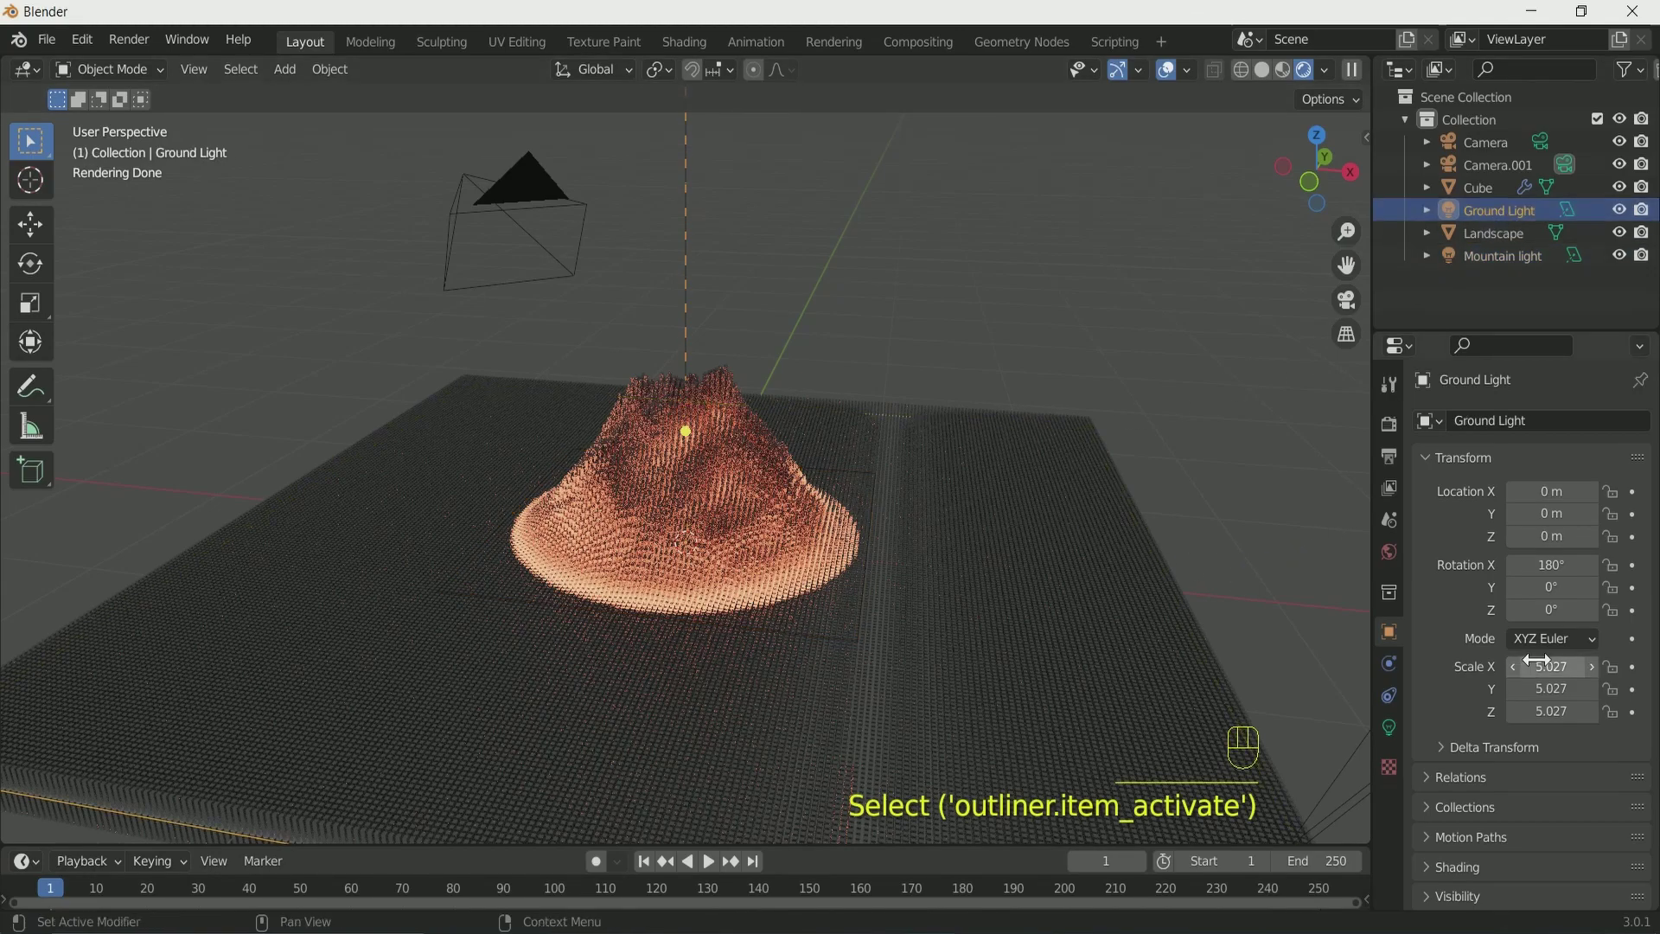
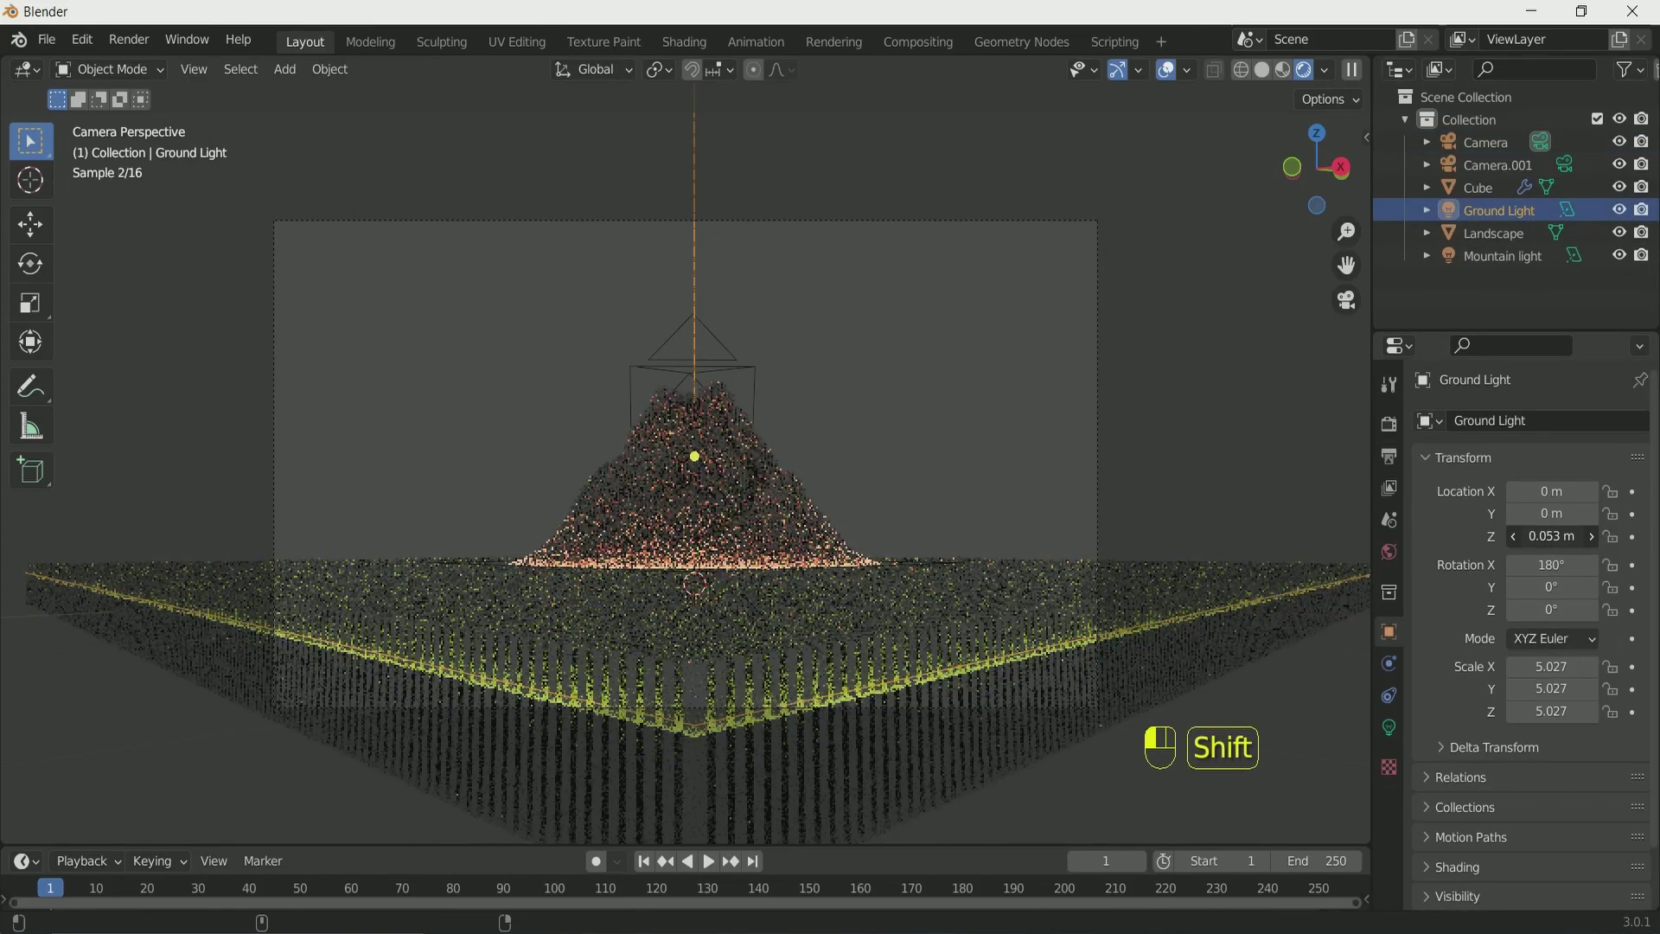
pyautogui.moveTo(996, 620); pyautogui.dragTo(979, 634)
# Duplicate the Ground Light to about -0.07 m Z below the landscape and return to Solid shading.
pyautogui.middleClick(979, 632)
pyautogui.press('KP_1')
pyautogui.press('shift+d')
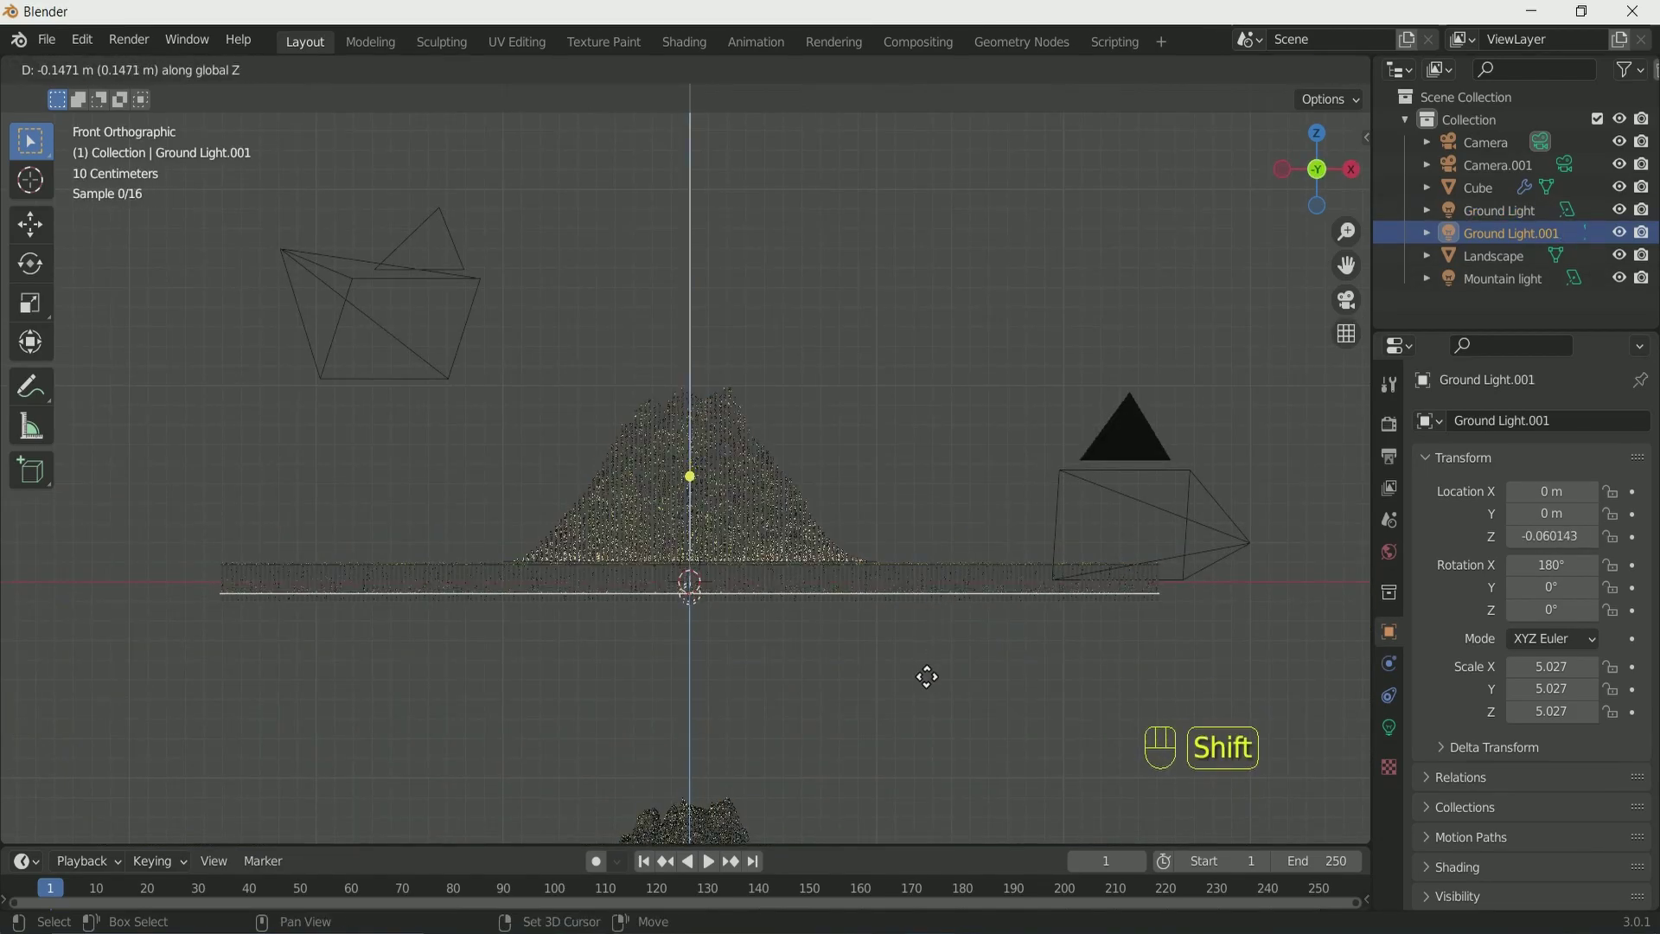
pyautogui.moveTo(1252, 654); pyautogui.dragTo(1093, 665)
pyautogui.moveTo(1075, 654); pyautogui.dragTo(1048, 640)
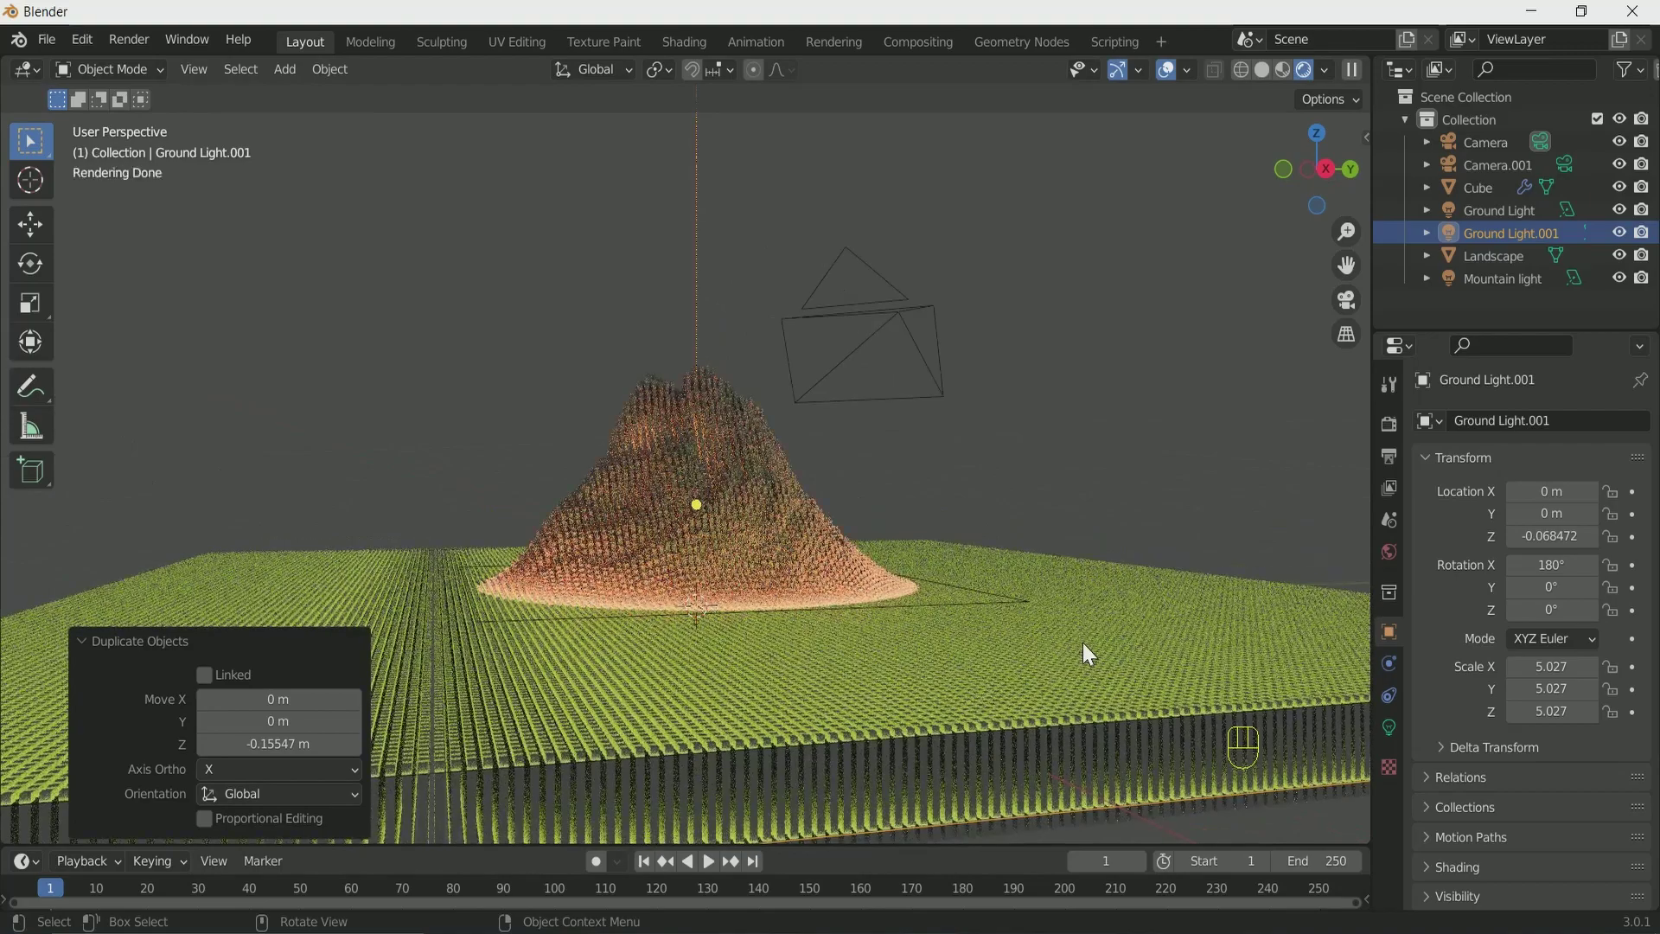
pyautogui.moveTo(1157, 405); pyautogui.dragTo(1232, 433)
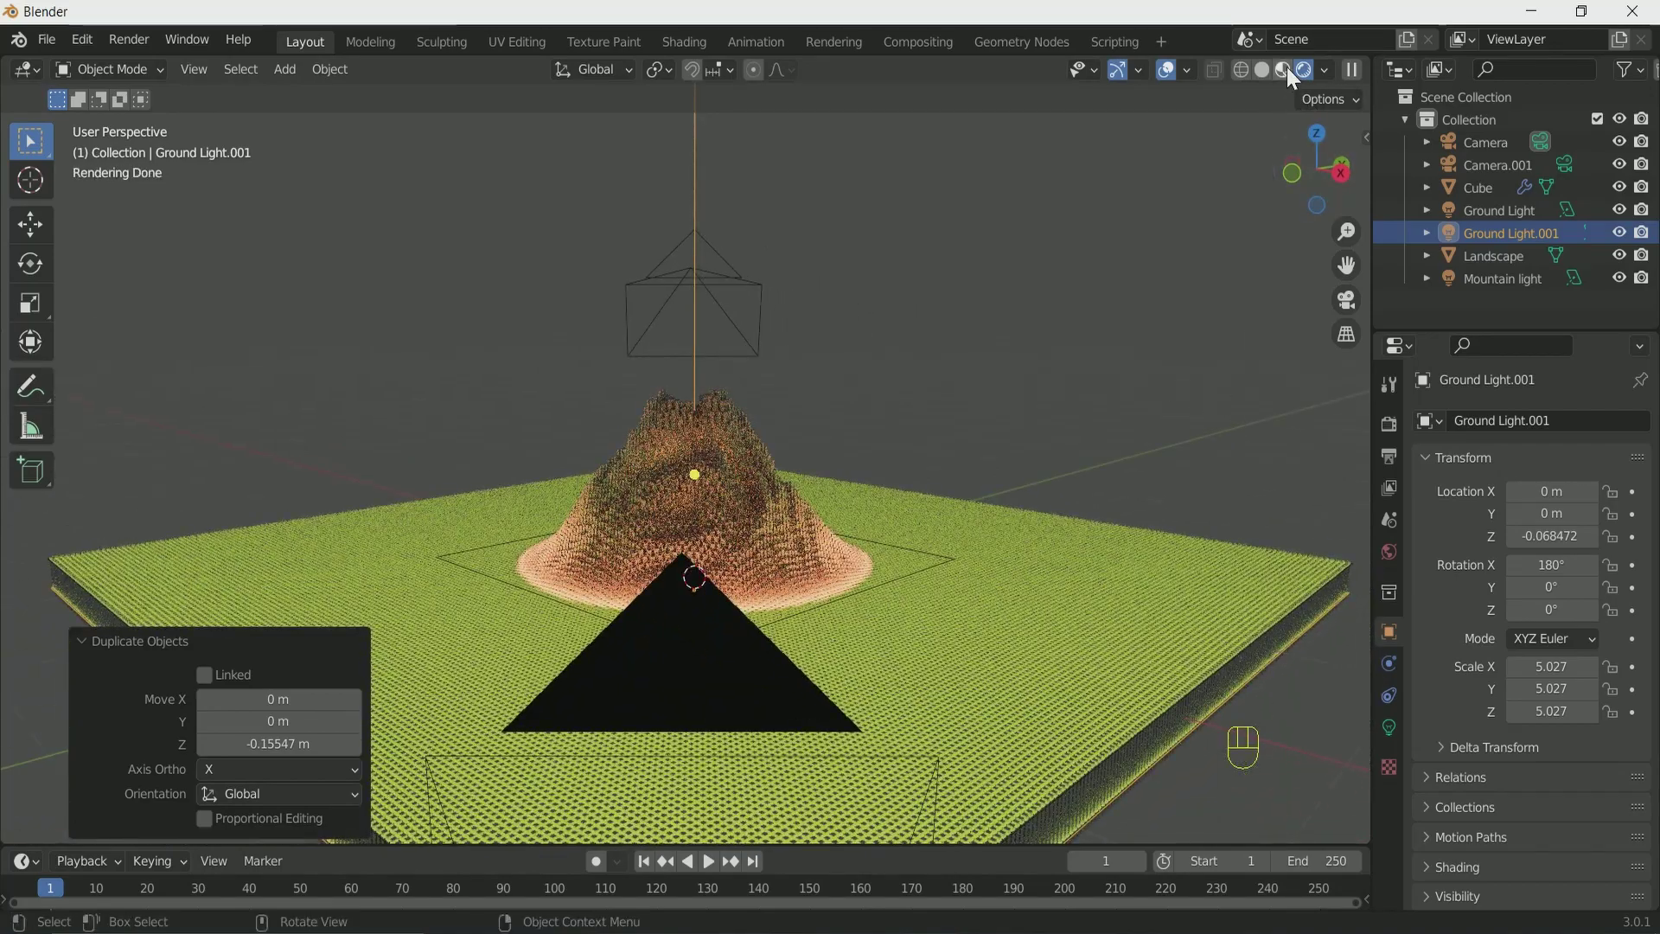
pyautogui.click(1292, 75)
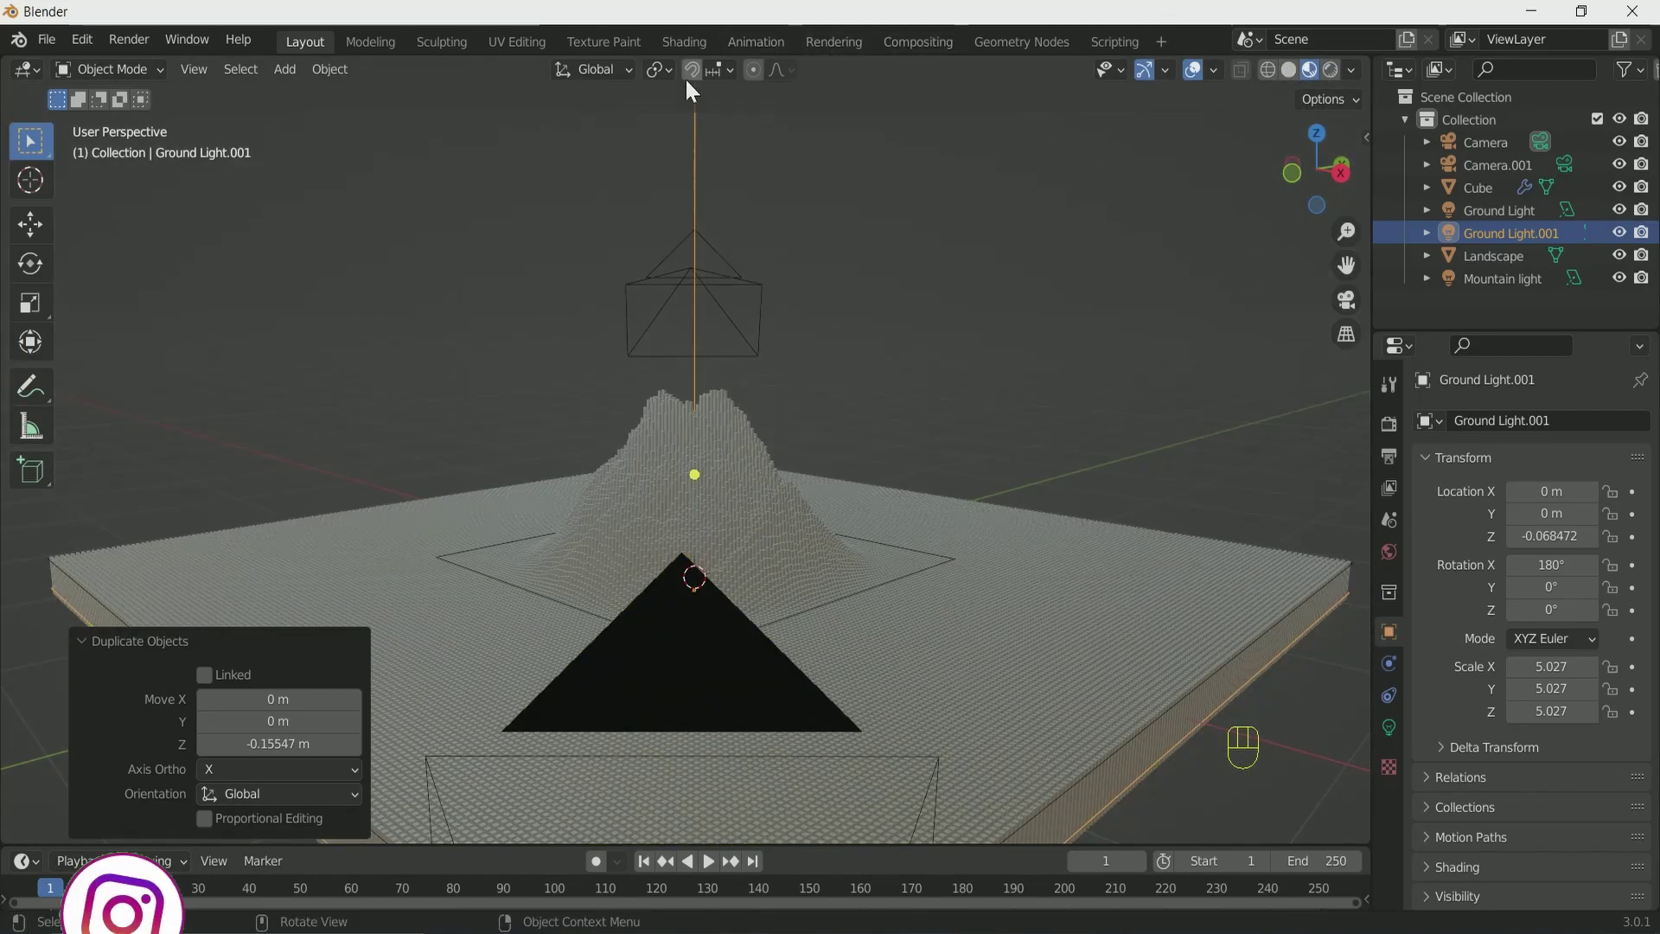
# In the Shading workspace enable world nodes and preview the glowing mountain through the camera.
pyautogui.click(696, 43)
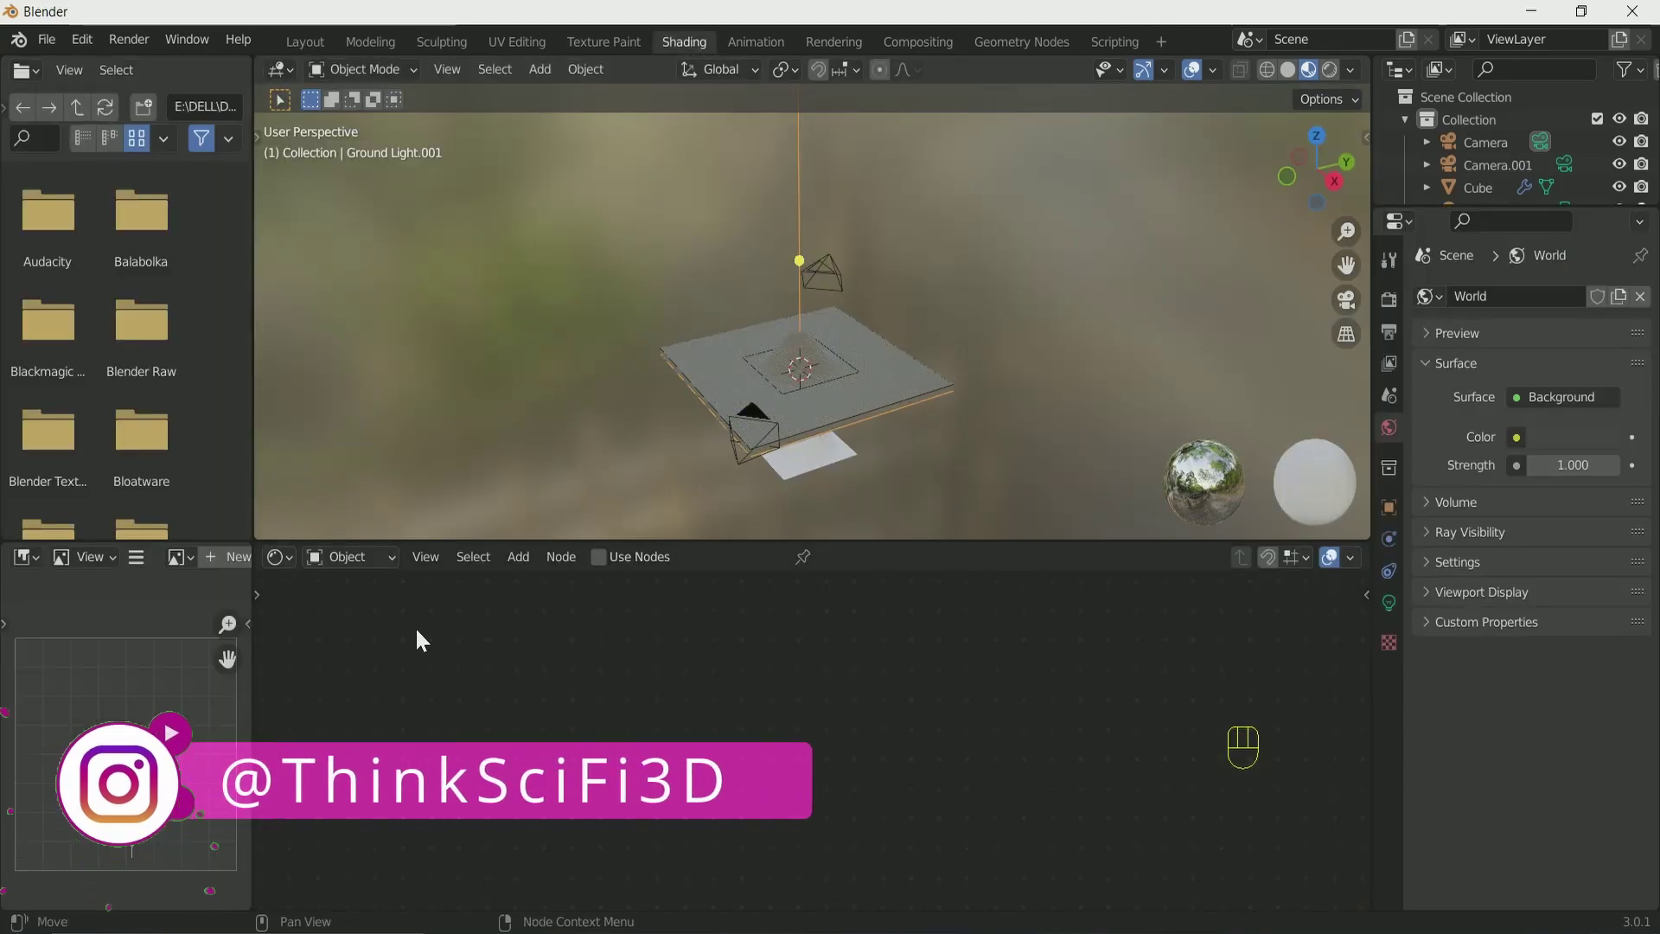
pyautogui.moveTo(361, 565); pyautogui.dragTo(381, 617)
pyautogui.click(812, 733)
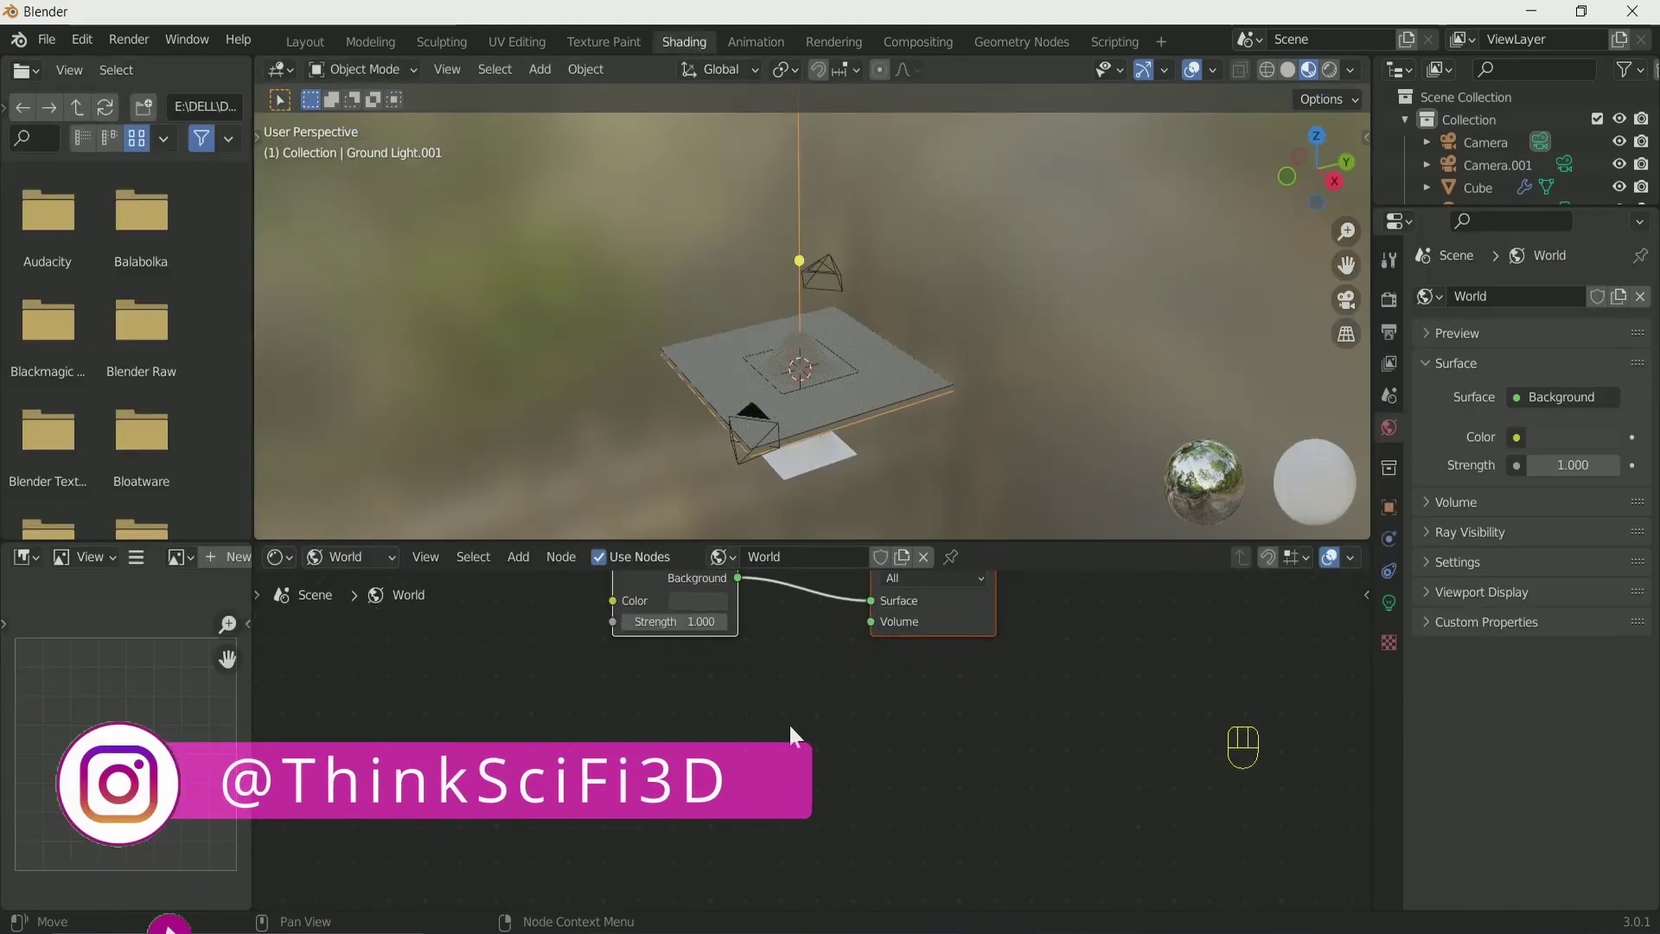
pyautogui.press('KP_0')
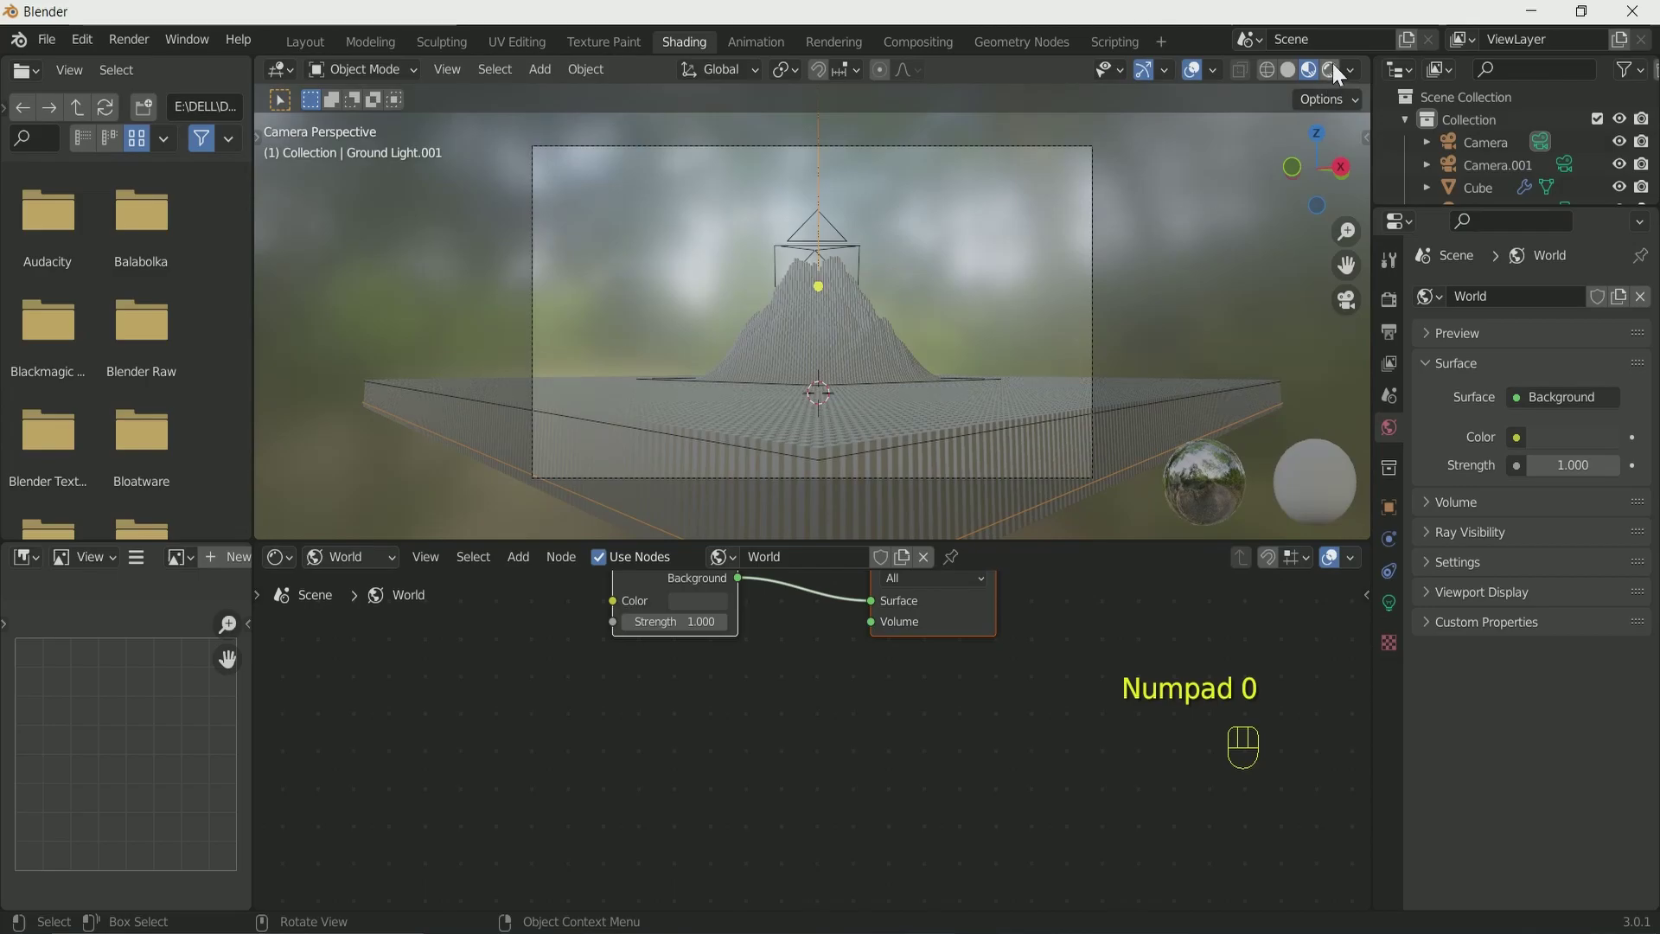
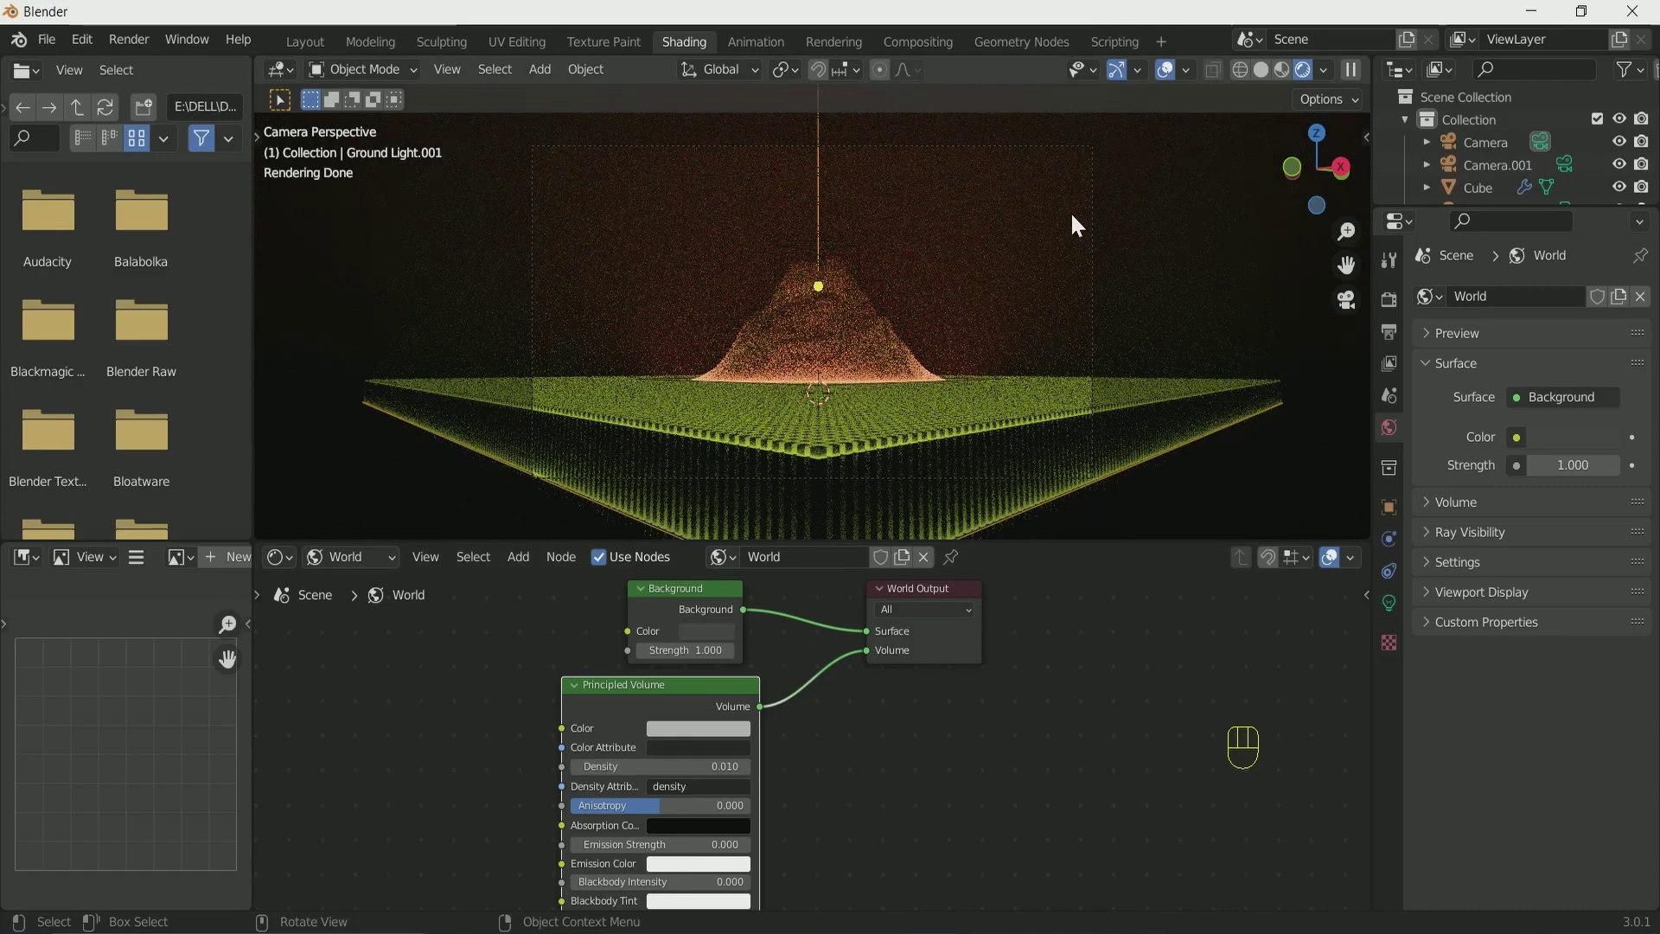
# Stop the rendered preview and orbit around the mountain.
pyautogui.click(314, 46)
pyautogui.moveTo(1014, 368); pyautogui.dragTo(814, 367)
pyautogui.moveTo(813, 367); pyautogui.dragTo(792, 366)
pyautogui.middleClick(792, 366)
# Key the Landscape's Z location at frame 40, then at frame 90 with Z -1 m so the mountain emerges.
pyautogui.click(782, 369)
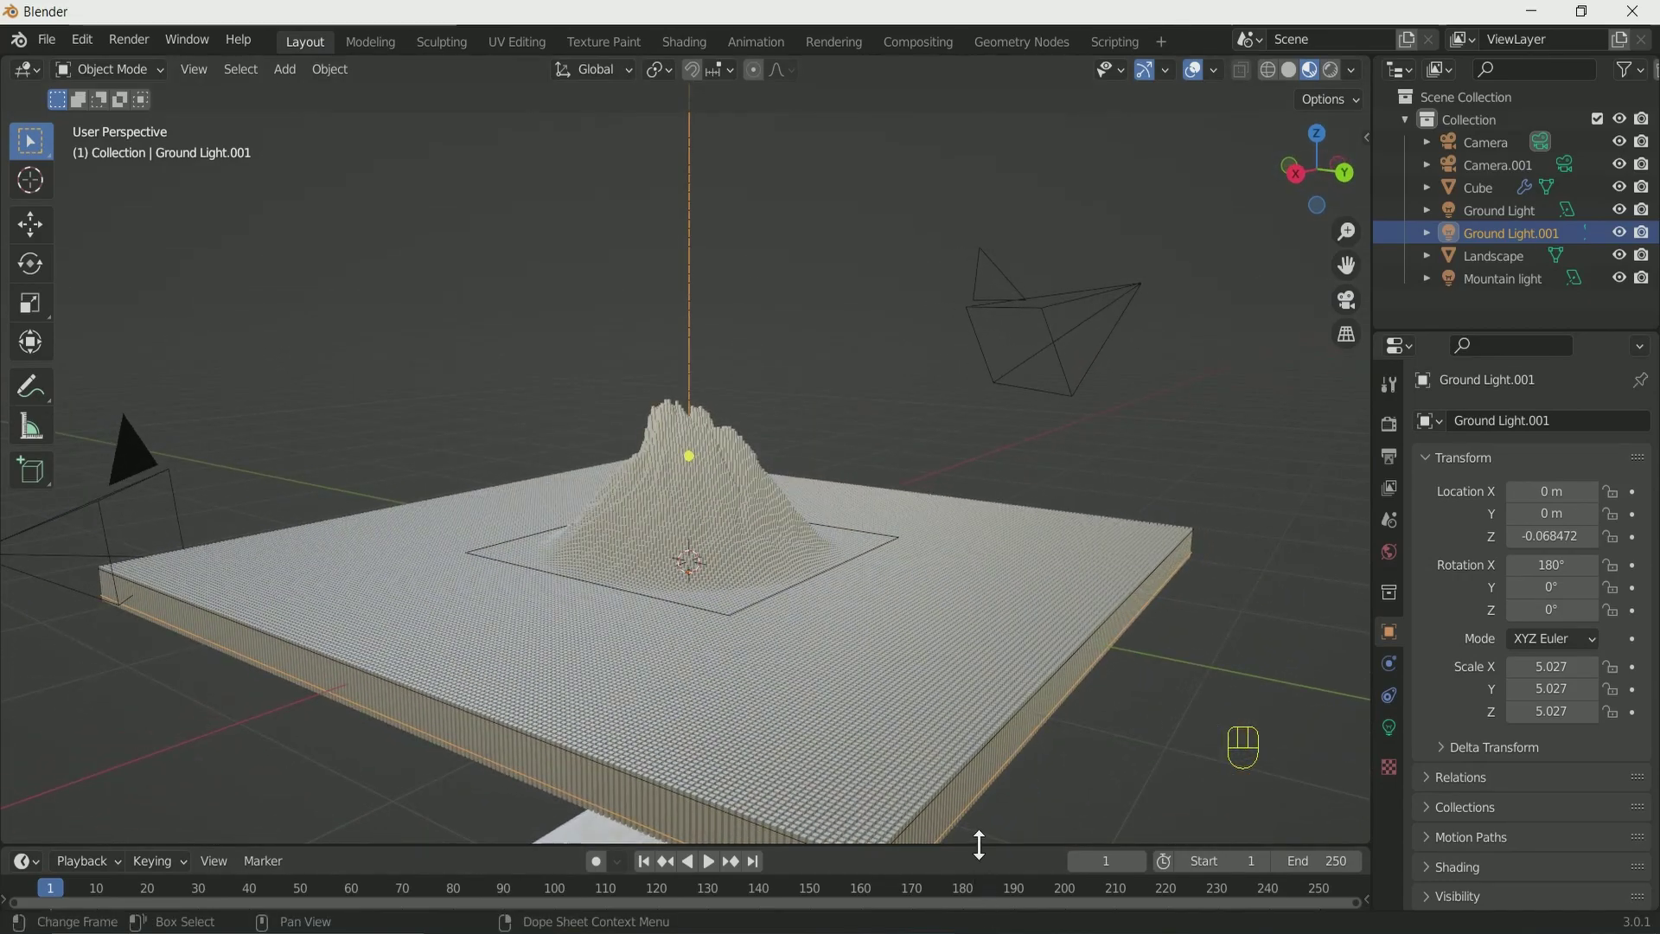
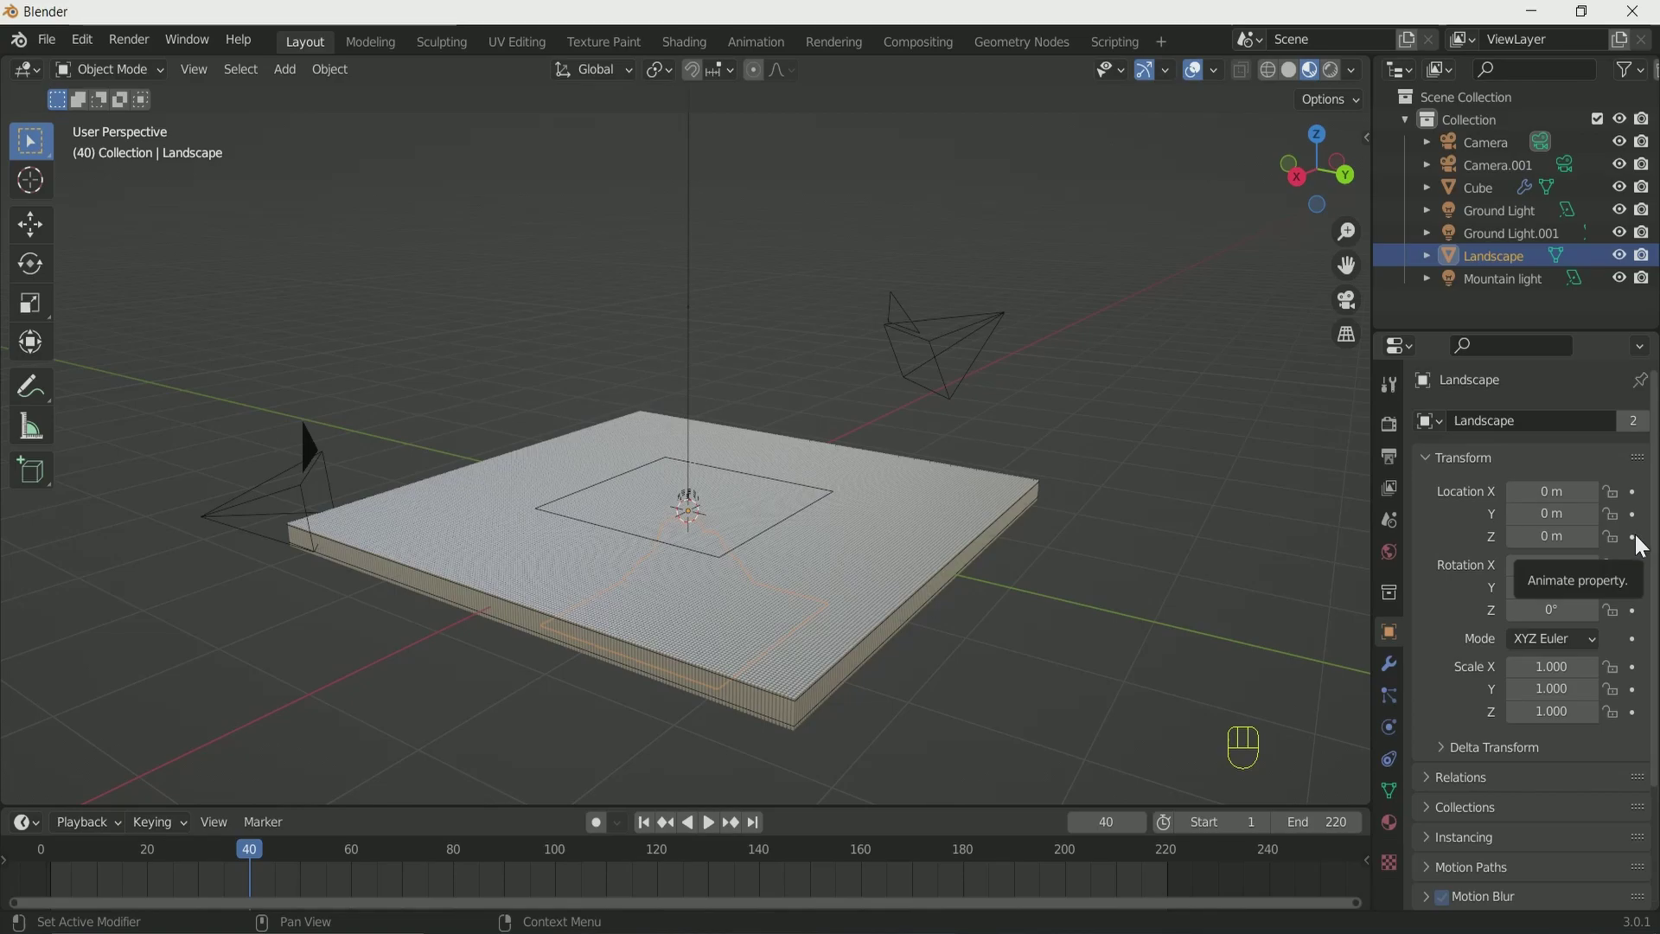
pyautogui.click(1638, 546)
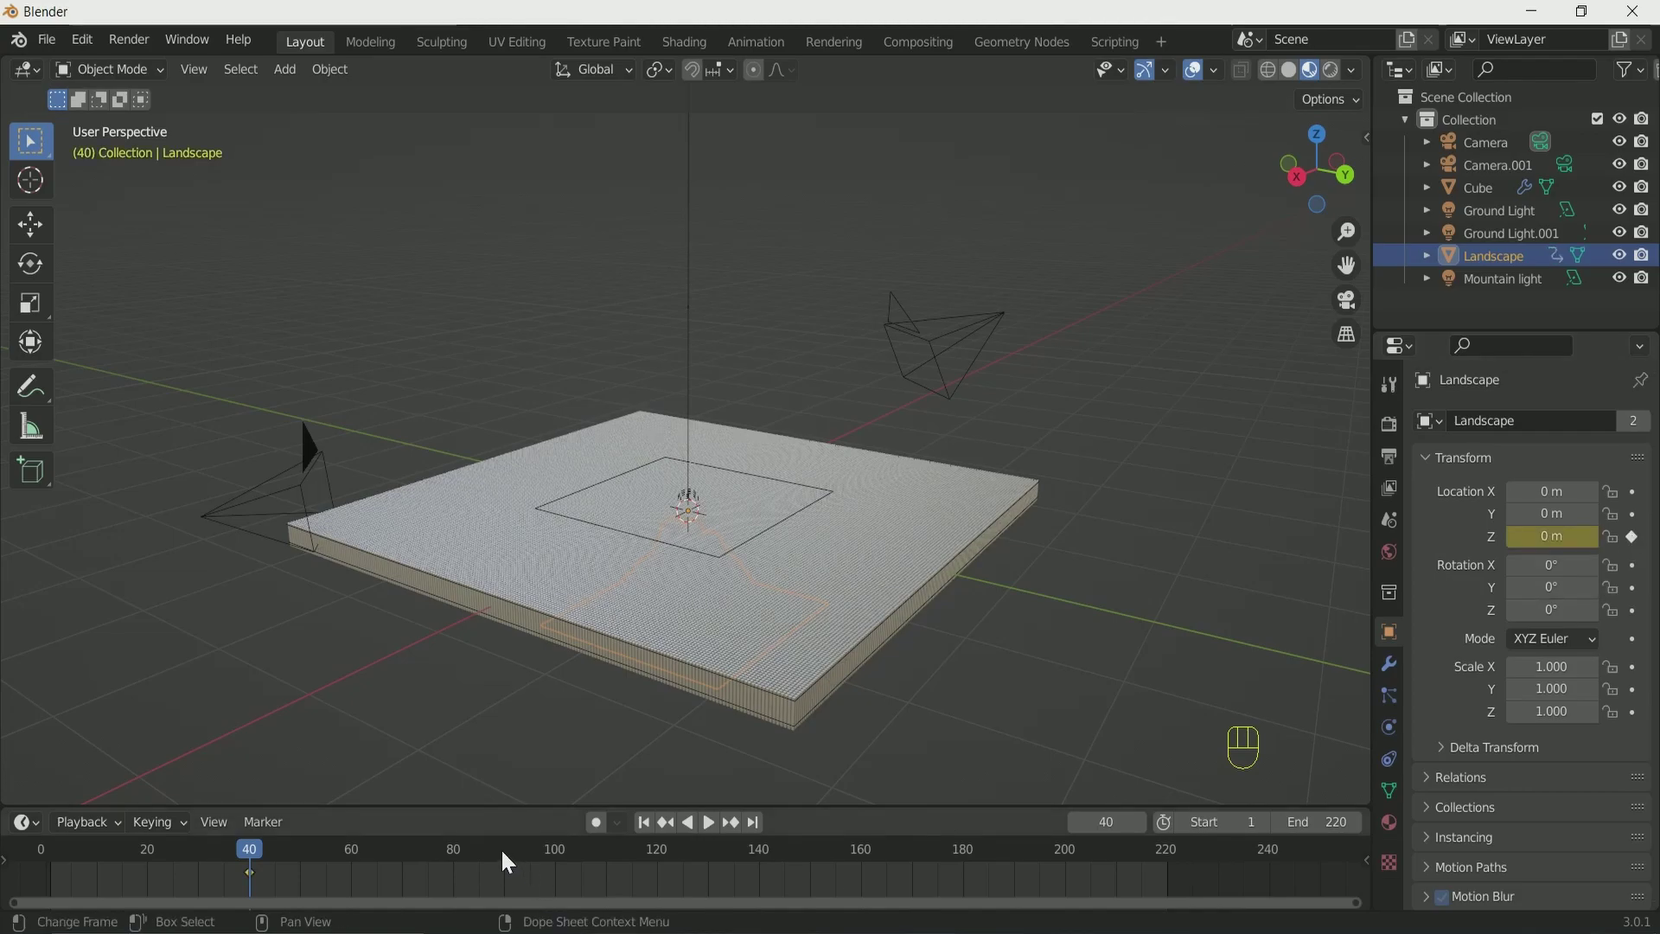
pyautogui.click(507, 861)
pyautogui.click(510, 862)
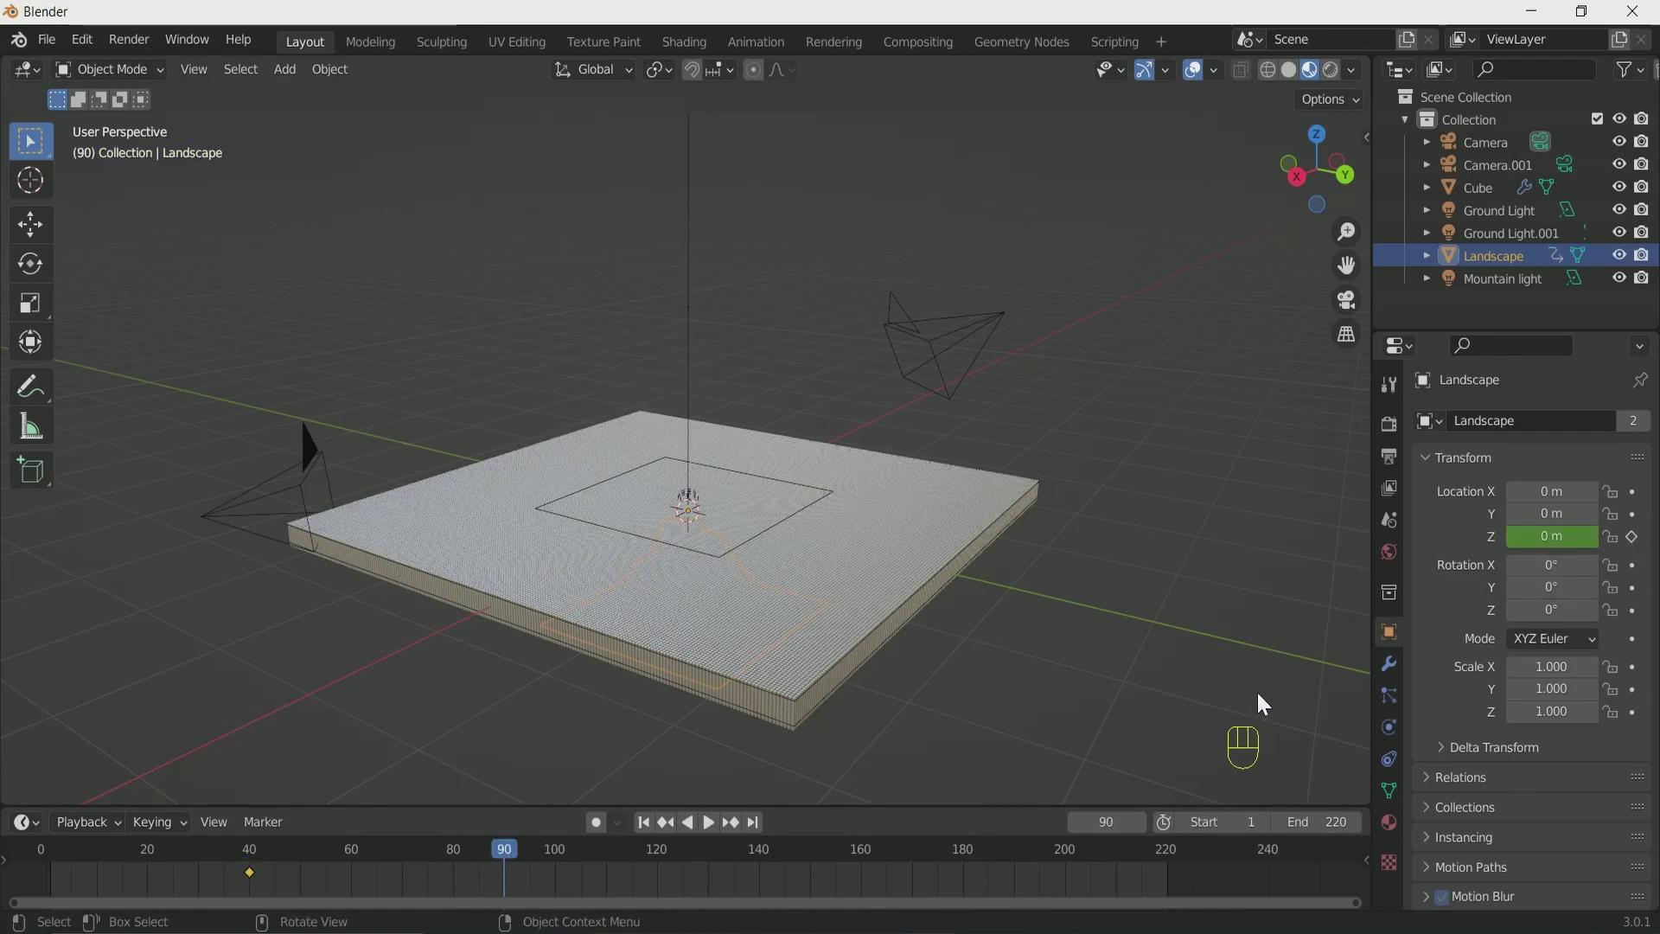
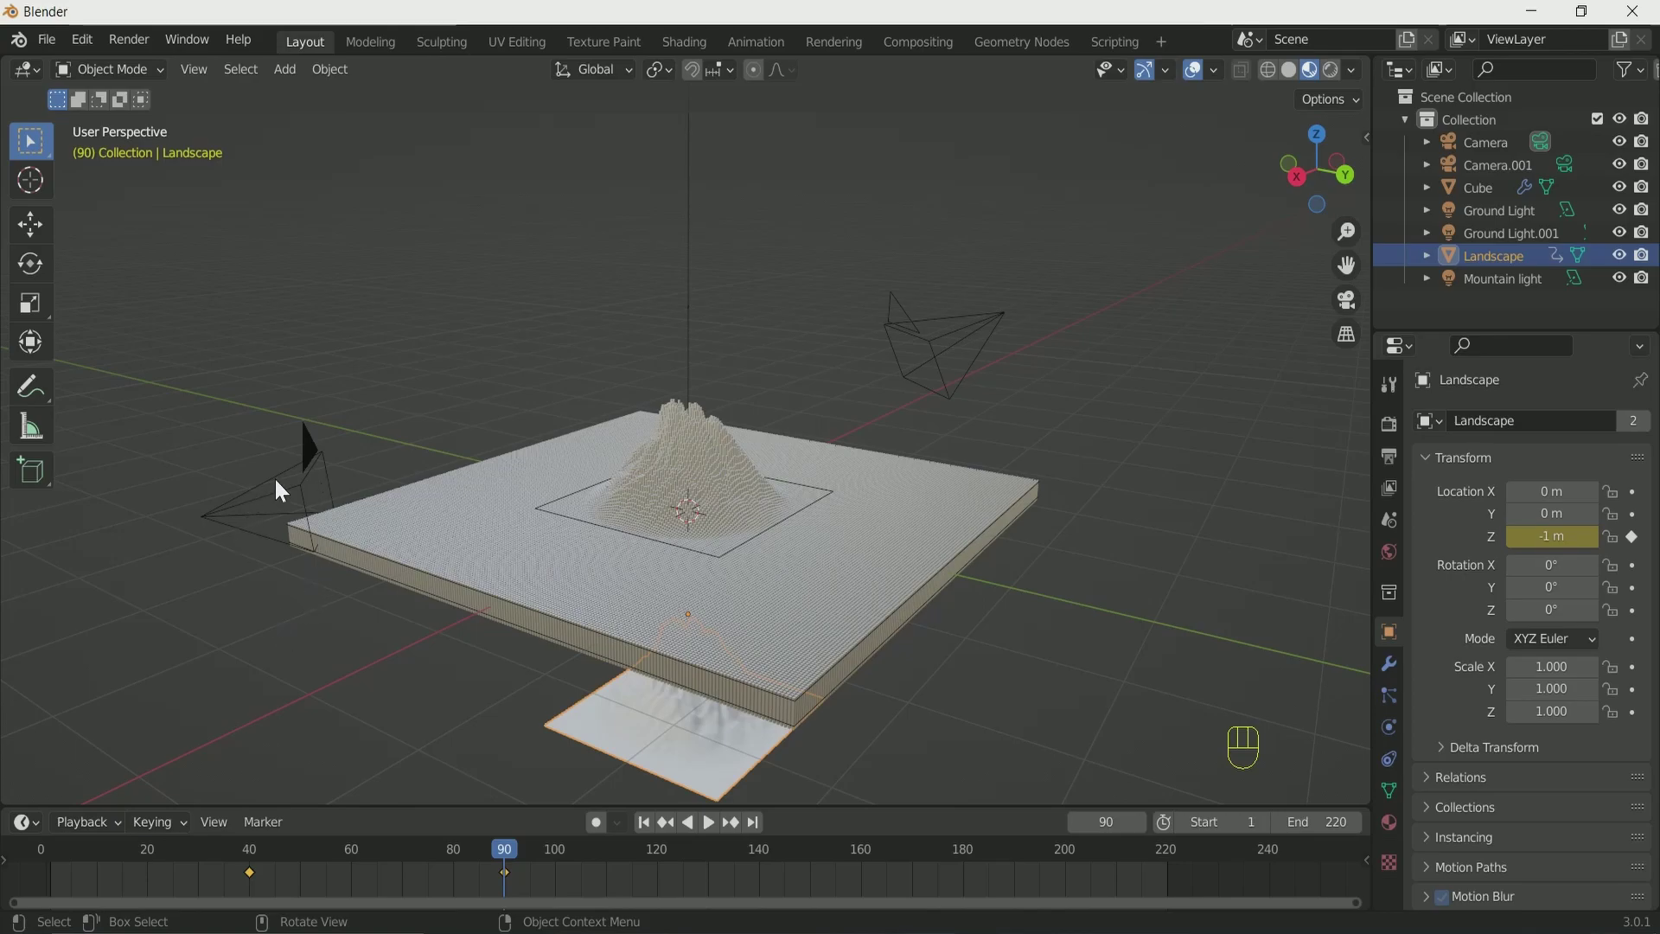
# Look through the Camera and keyframe its location at frame 1.
pyautogui.press('KP_0')
pyautogui.click(1298, 74)
pyautogui.click(56, 867)
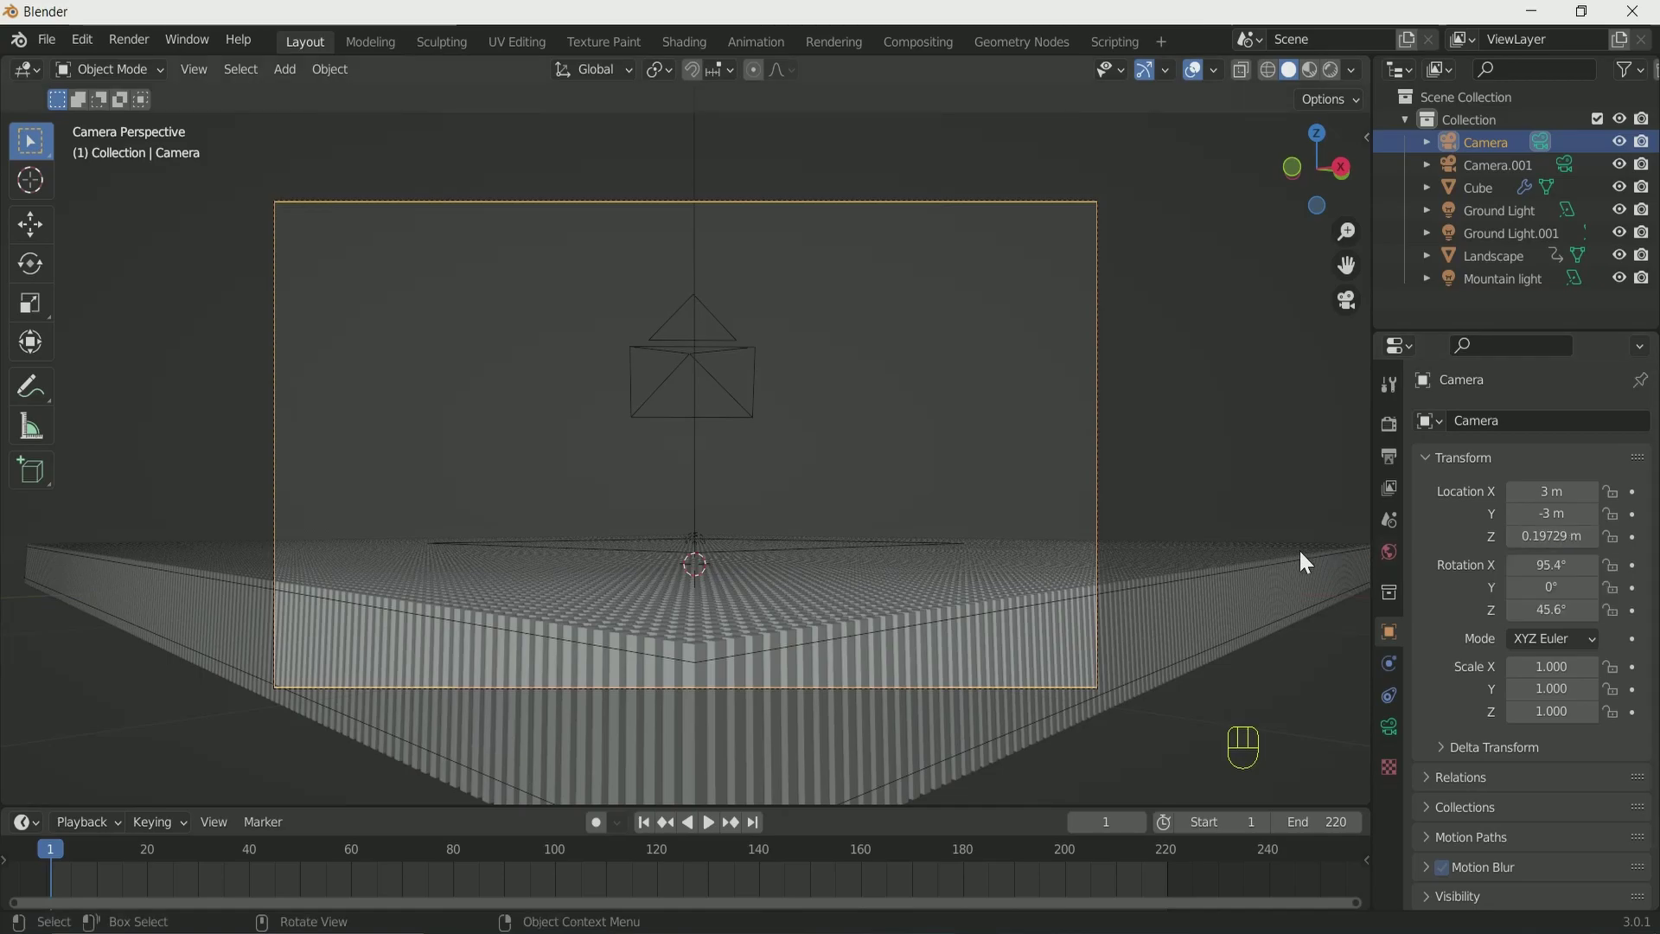
pyautogui.press('g')
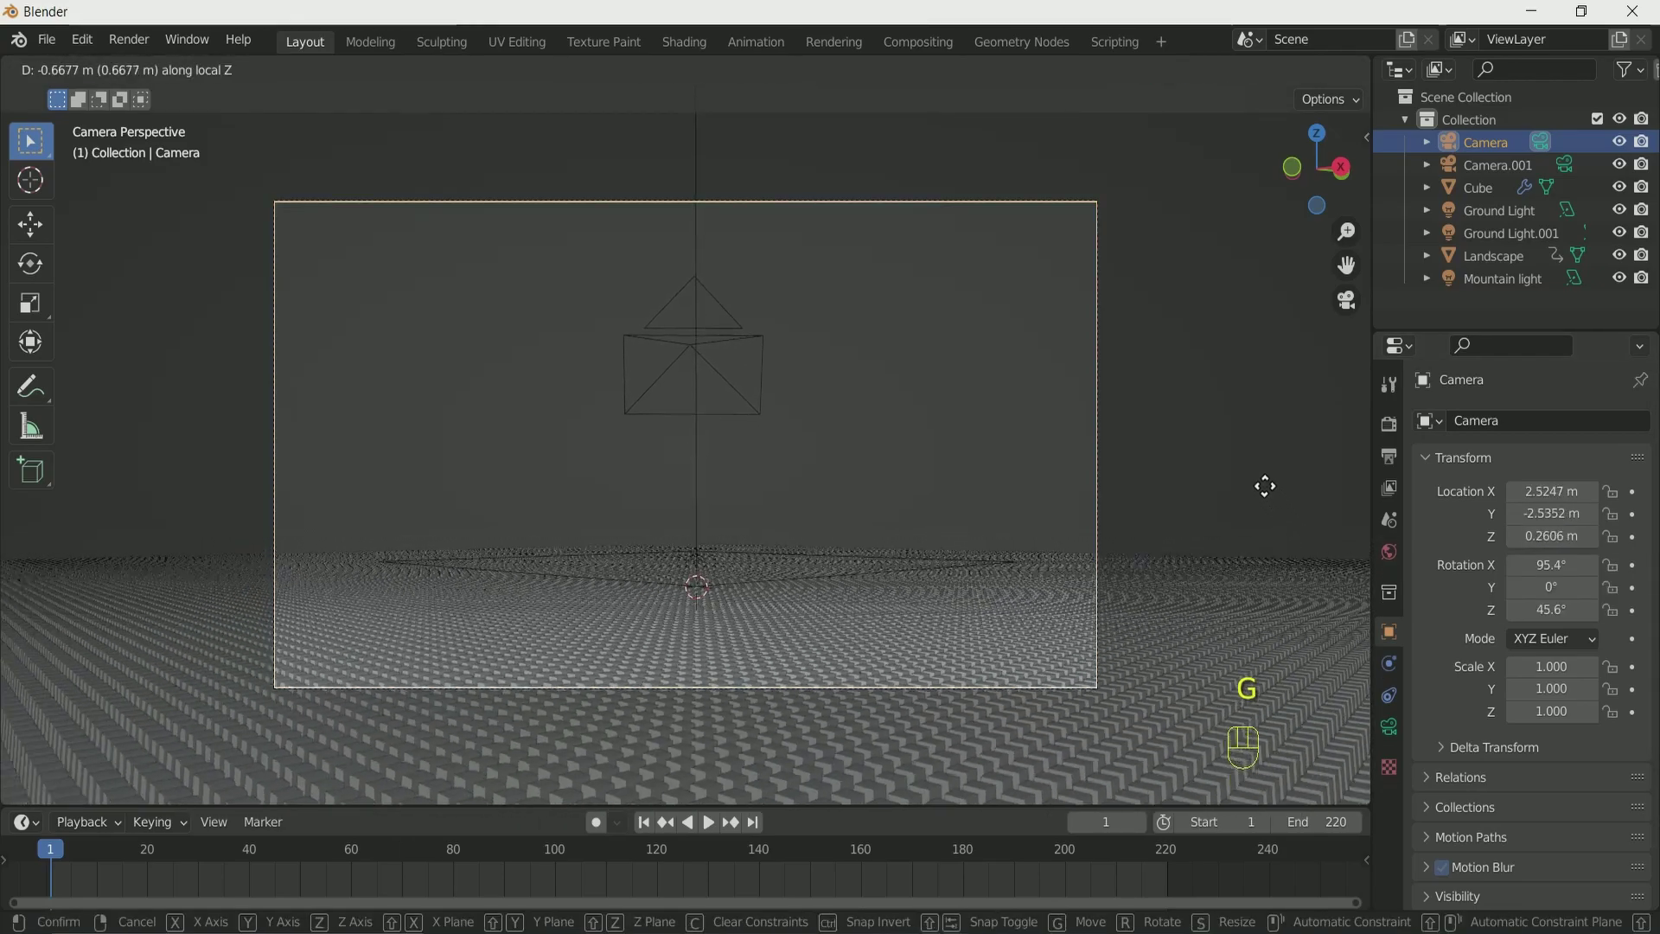
pyautogui.press('ctrl+z')
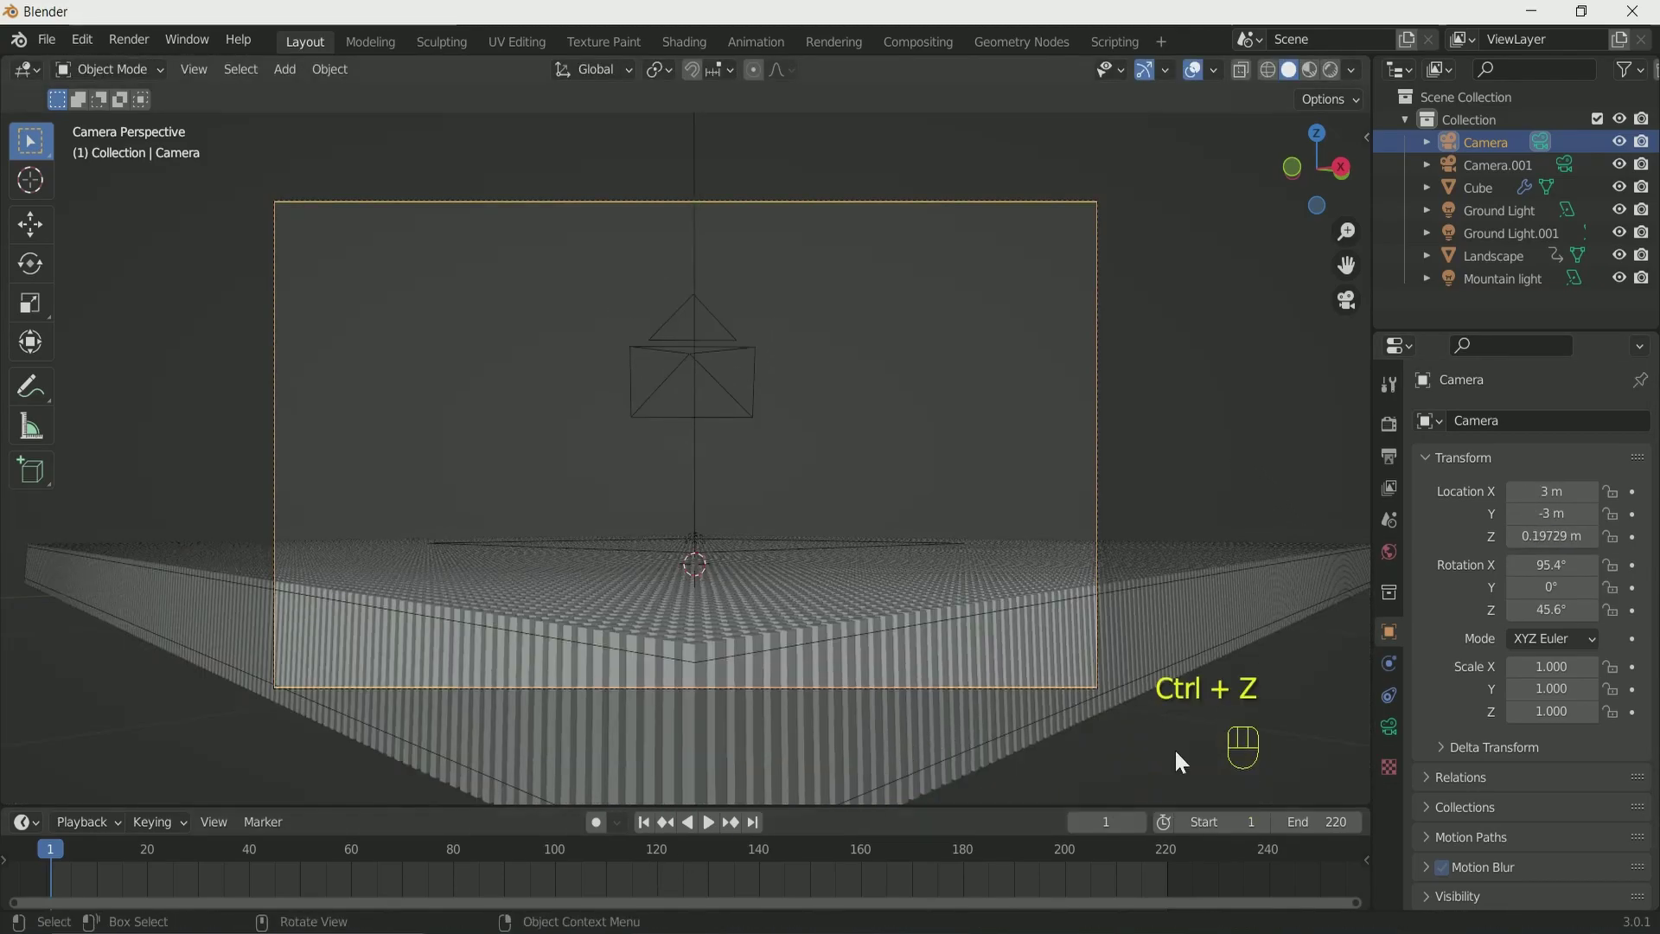
pyautogui.press('i')
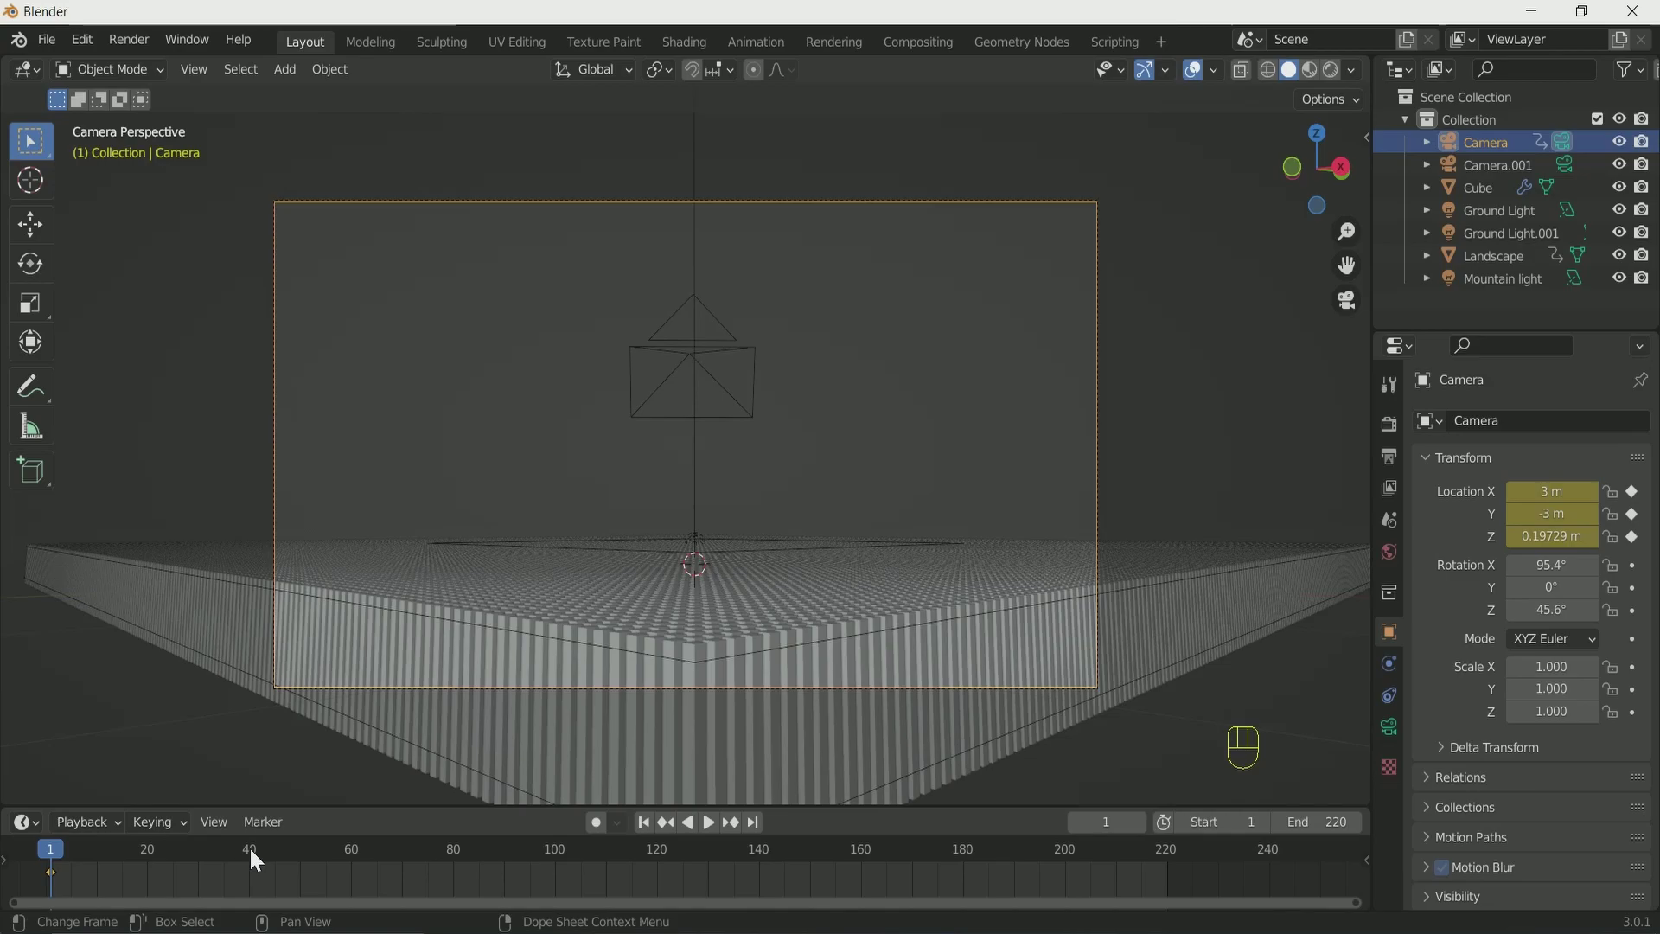
# At frame 50 move the Camera in toward the mountain to roughly 1.9, -1.92, 0.34 m and key it.
pyautogui.click(284, 856)
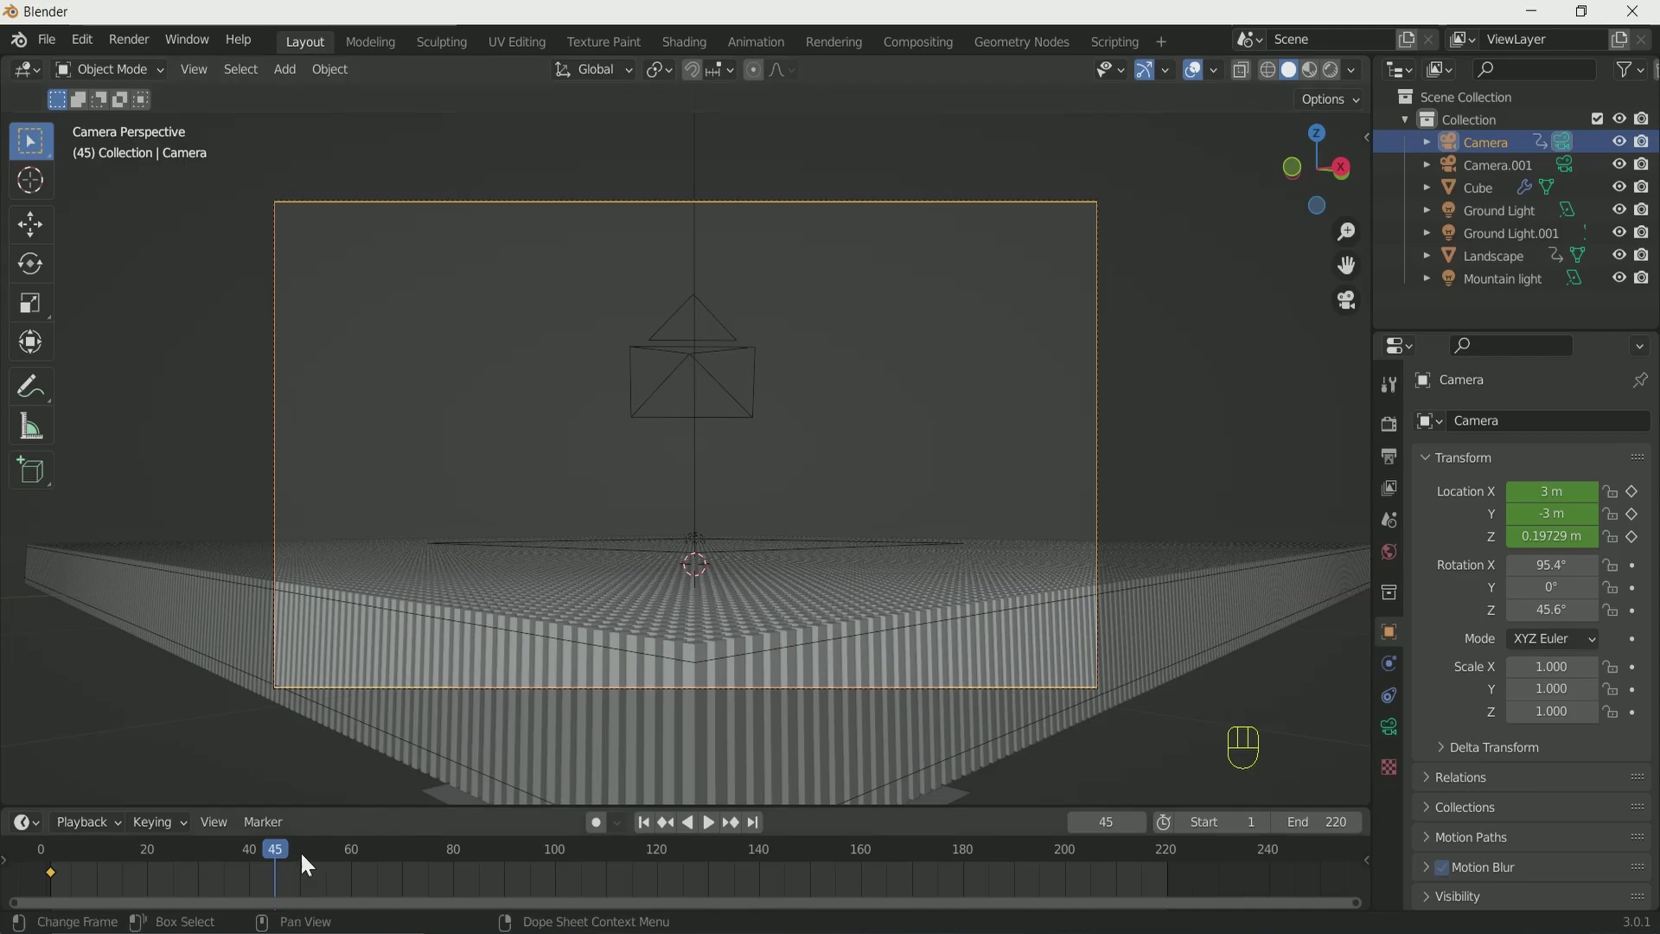
pyautogui.moveTo(307, 859); pyautogui.dragTo(364, 871)
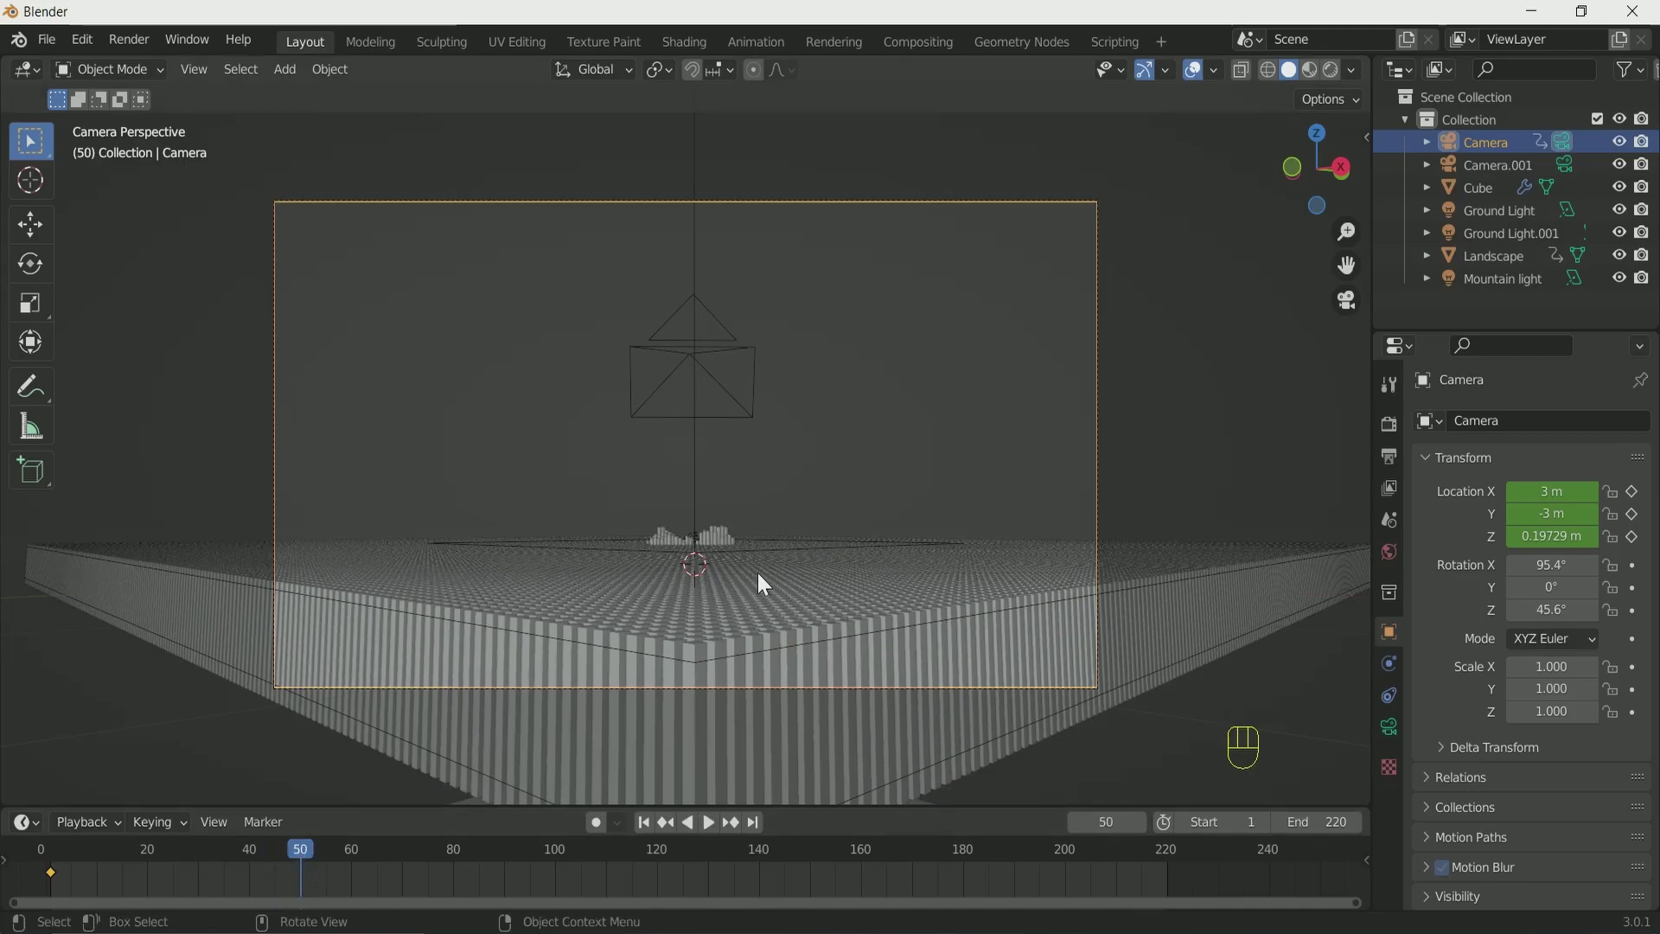
pyautogui.press('g')
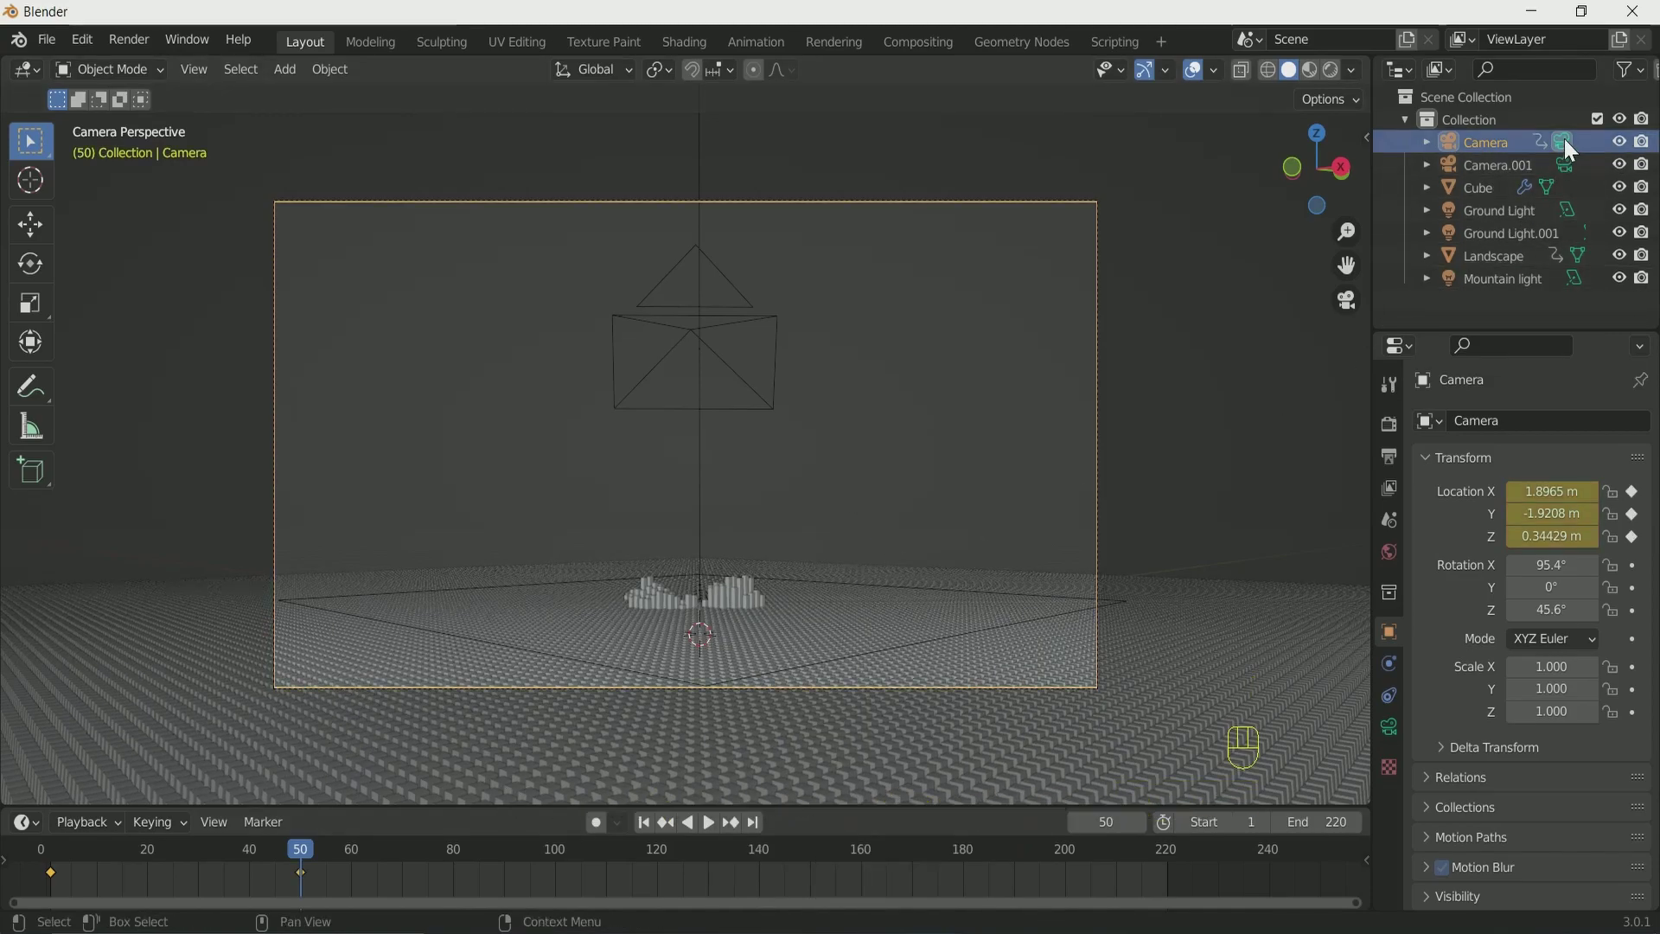
# Enlarge the timeline and make Camera.001 the active view camera.
pyautogui.click(57, 860)
pyautogui.press('m')
pyautogui.moveTo(256, 829); pyautogui.dragTo(326, 643)
pyautogui.click(345, 649)
pyautogui.click(292, 859)
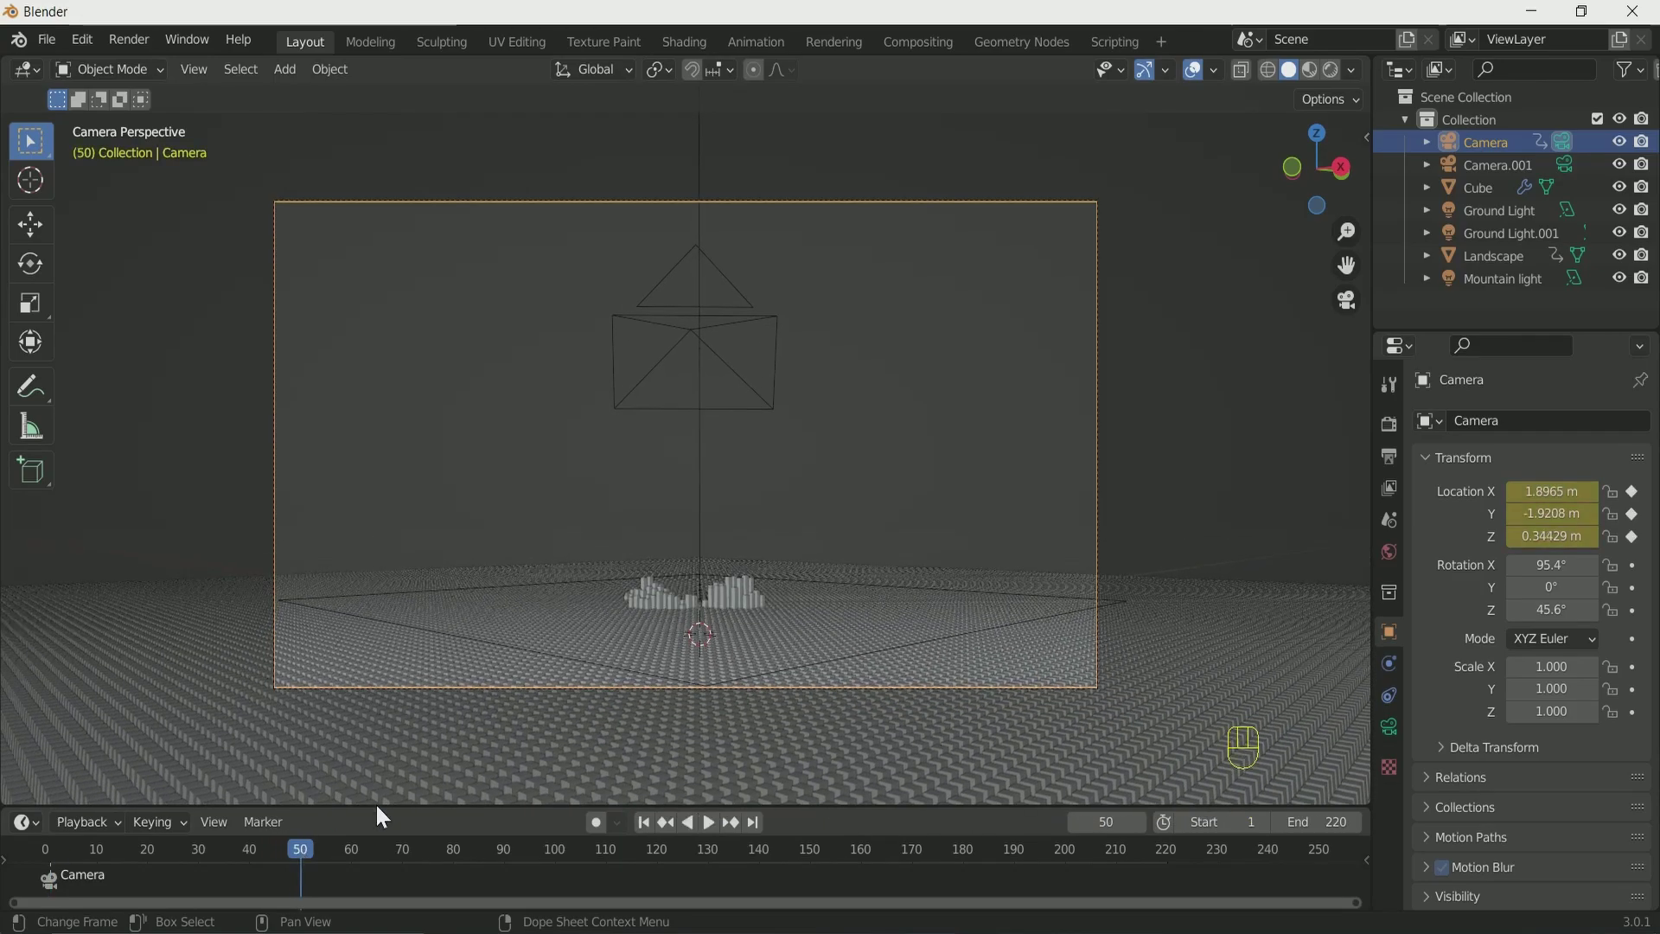
pyautogui.click(1573, 173)
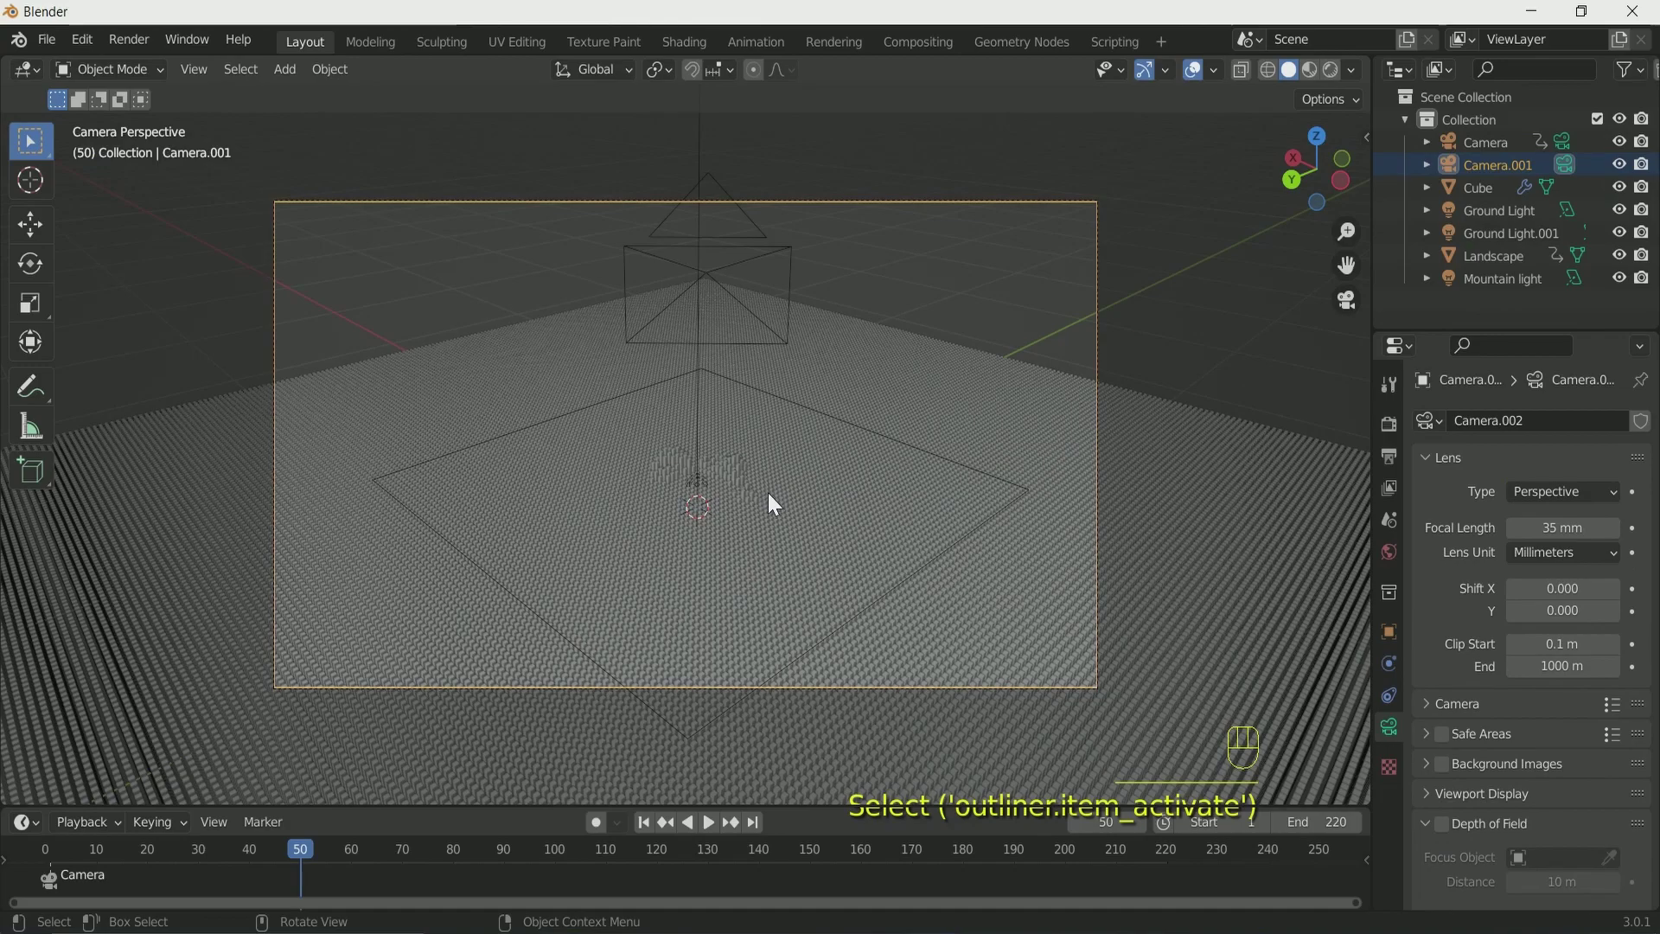
pyautogui.press('m')
# Play the animation to watch the mountain rise, then stop at frame 90.
pyautogui.moveTo(252, 828); pyautogui.dragTo(667, 648)
pyautogui.click(645, 825)
pyautogui.press('space')
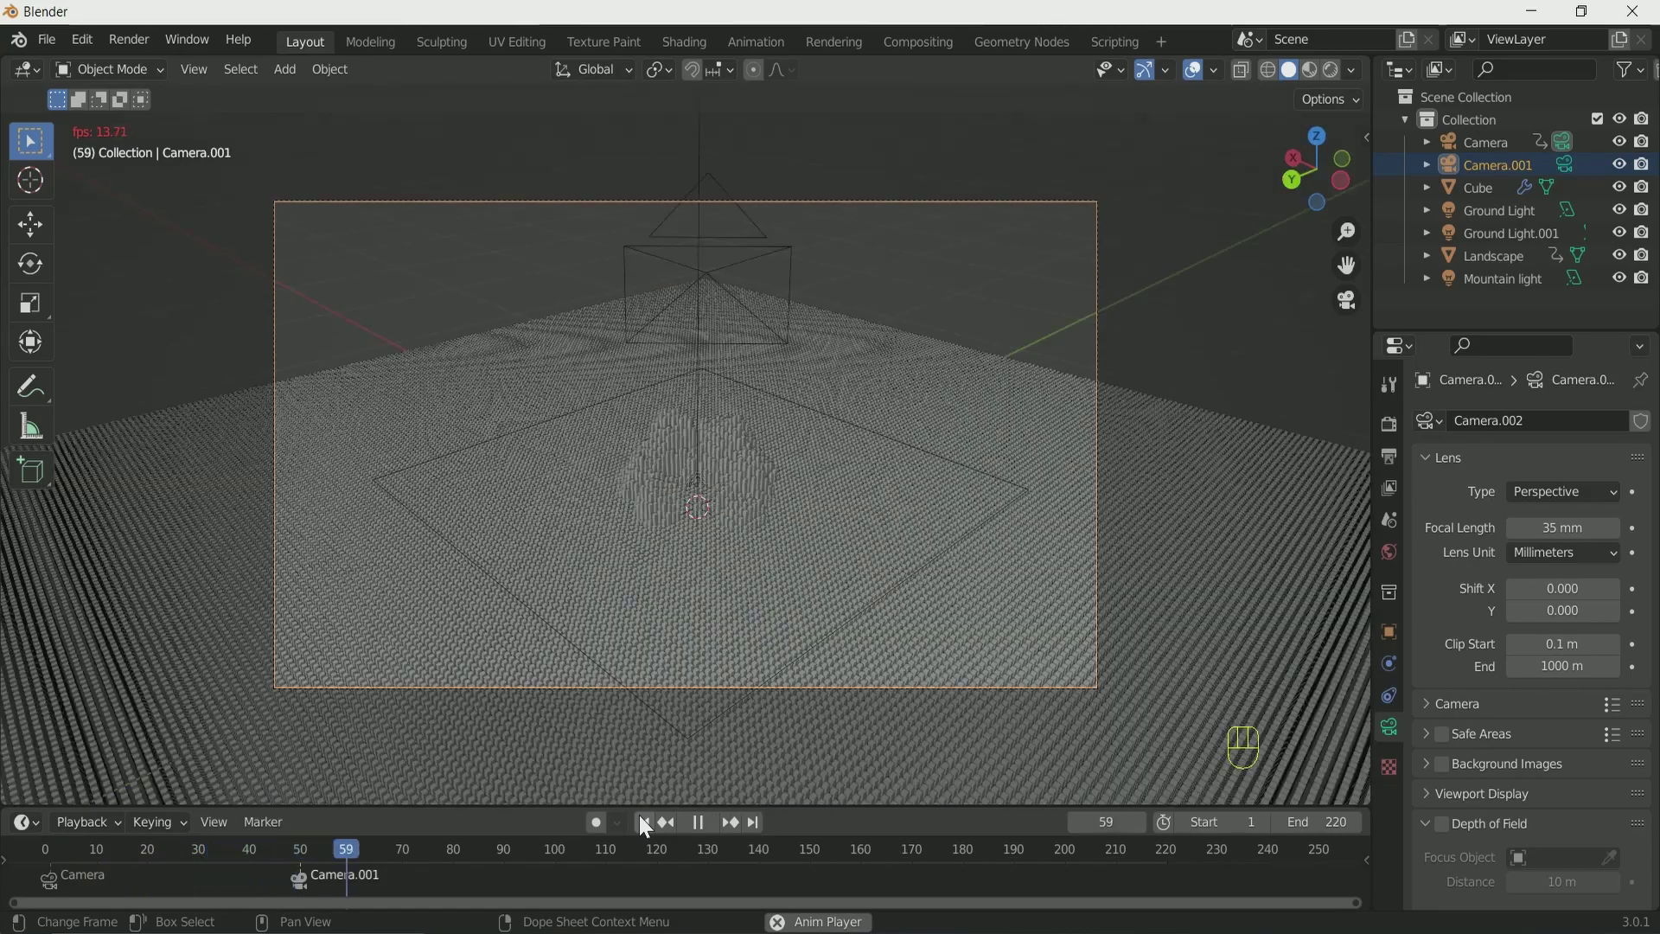
pyautogui.press('space')
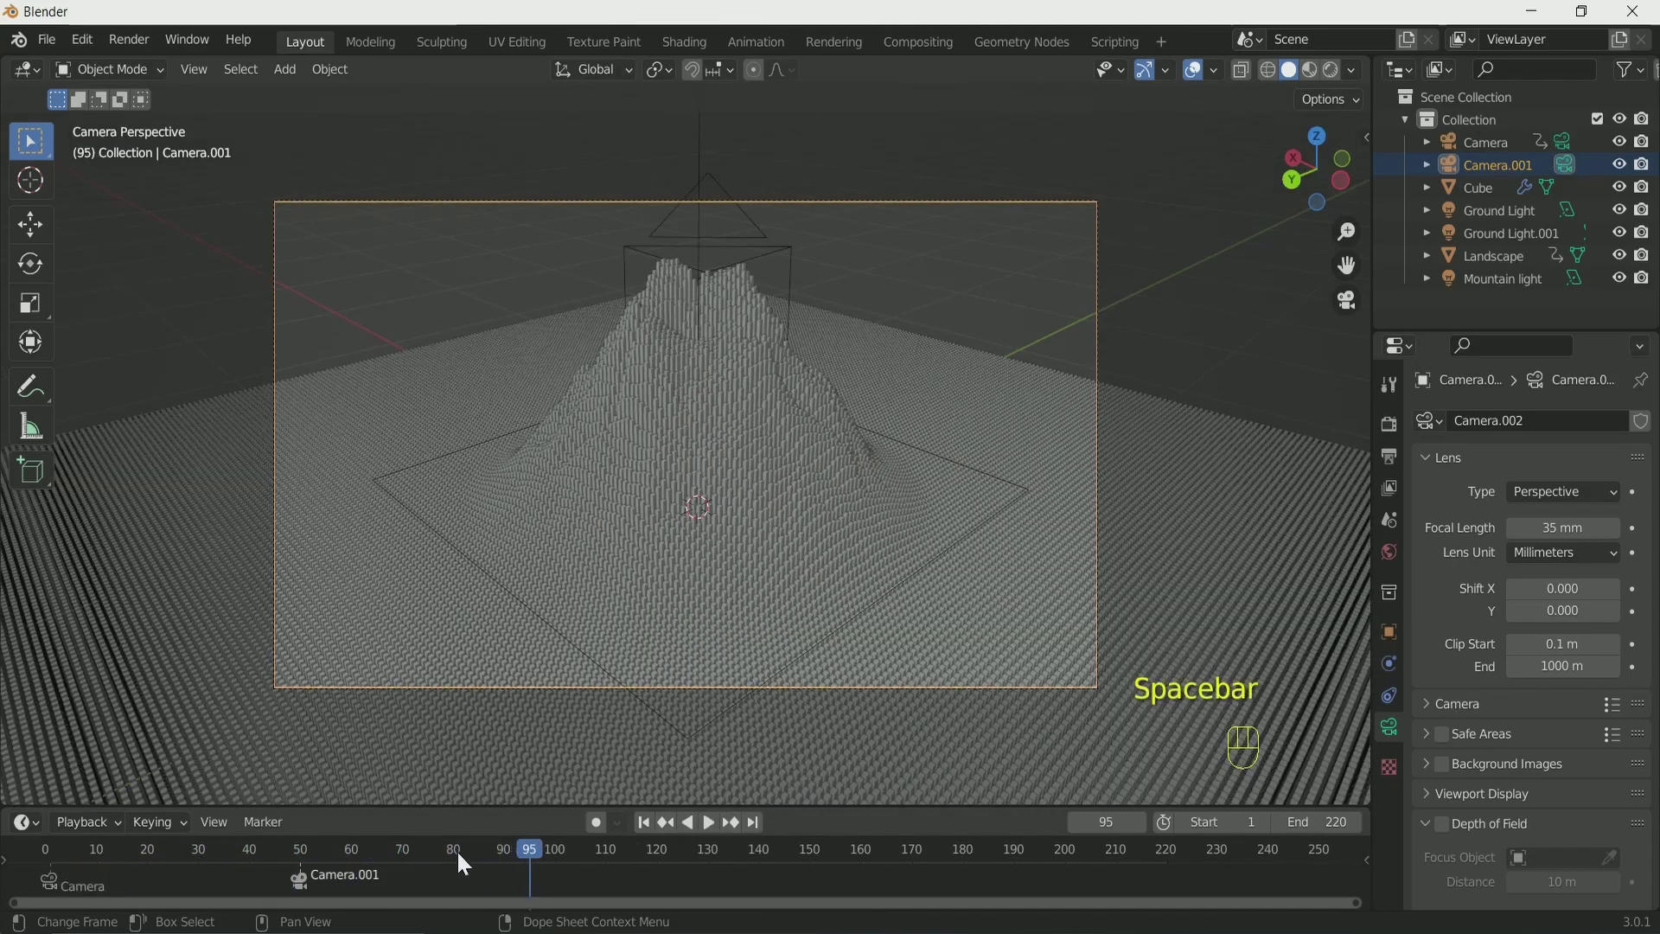
pyautogui.moveTo(478, 856); pyautogui.dragTo(511, 864)
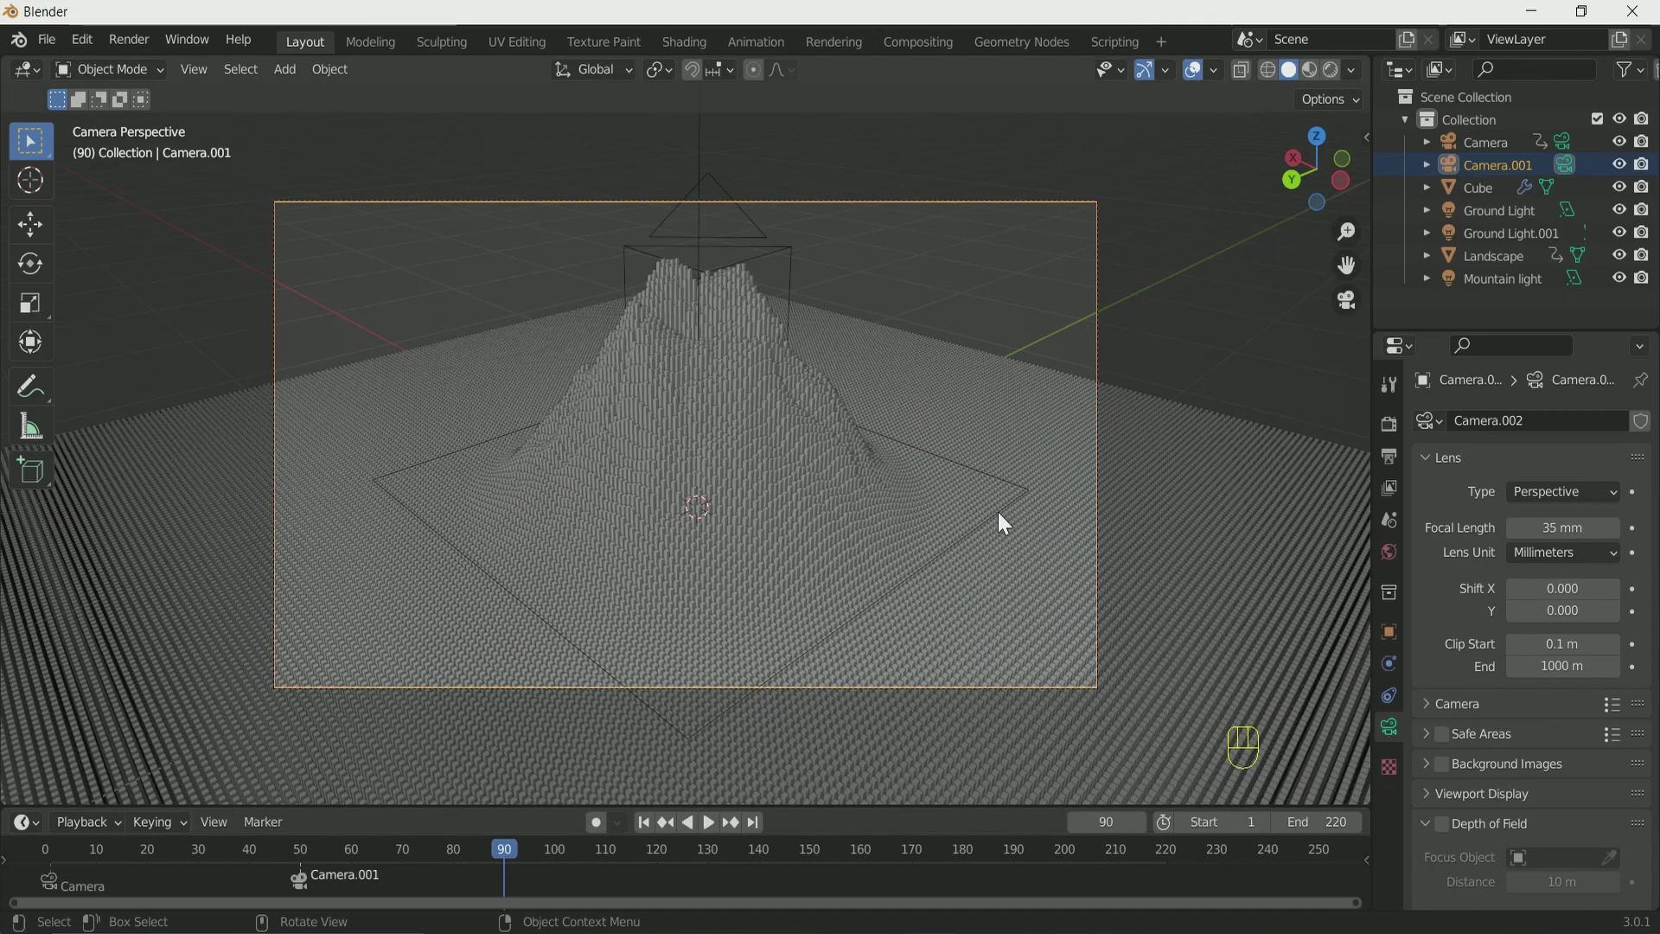
# Keyframe the Cube's Z rotation at frames 90 and 220, then select the Ground Light.
pyautogui.click(1022, 547)
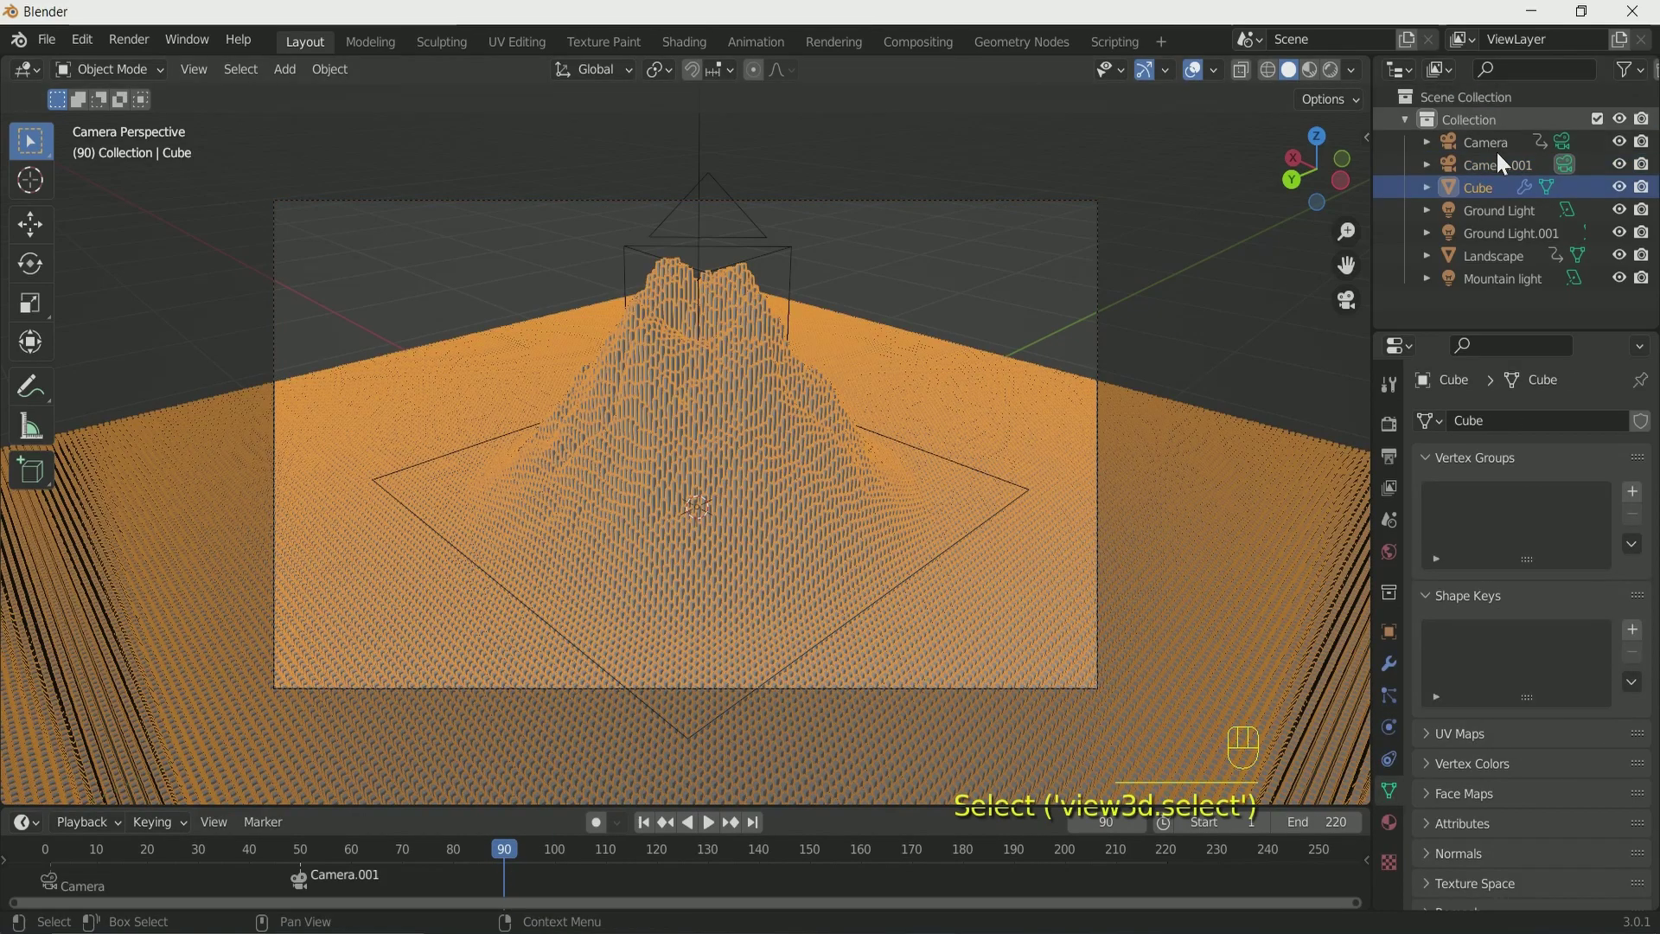
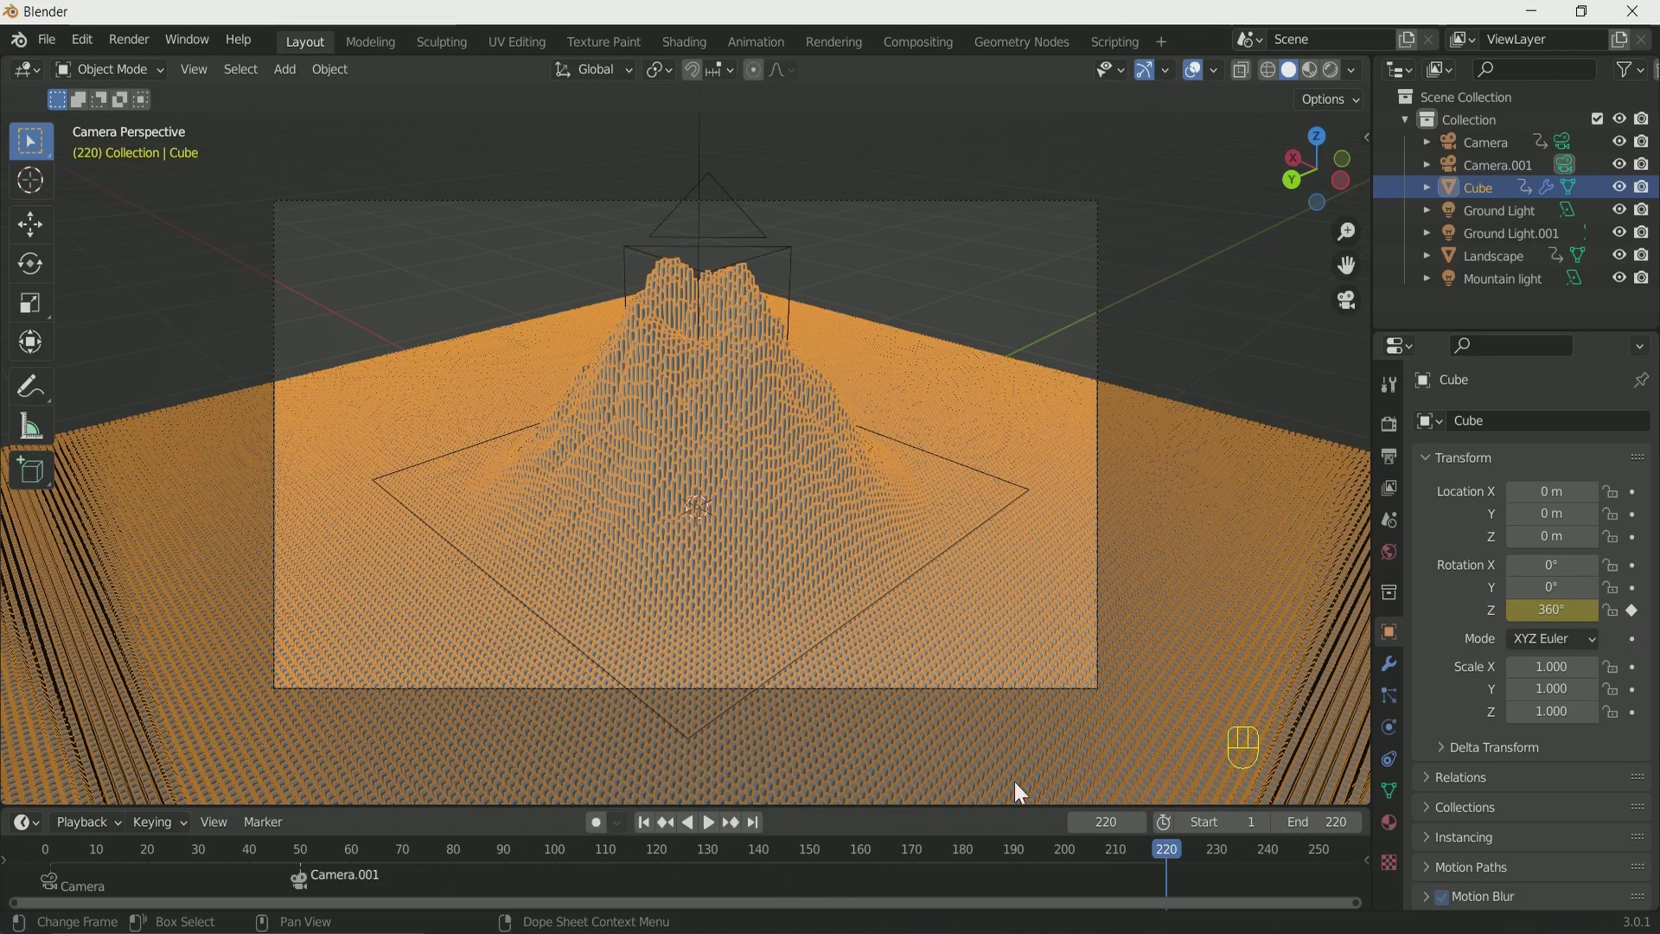
pyautogui.click(1496, 208)
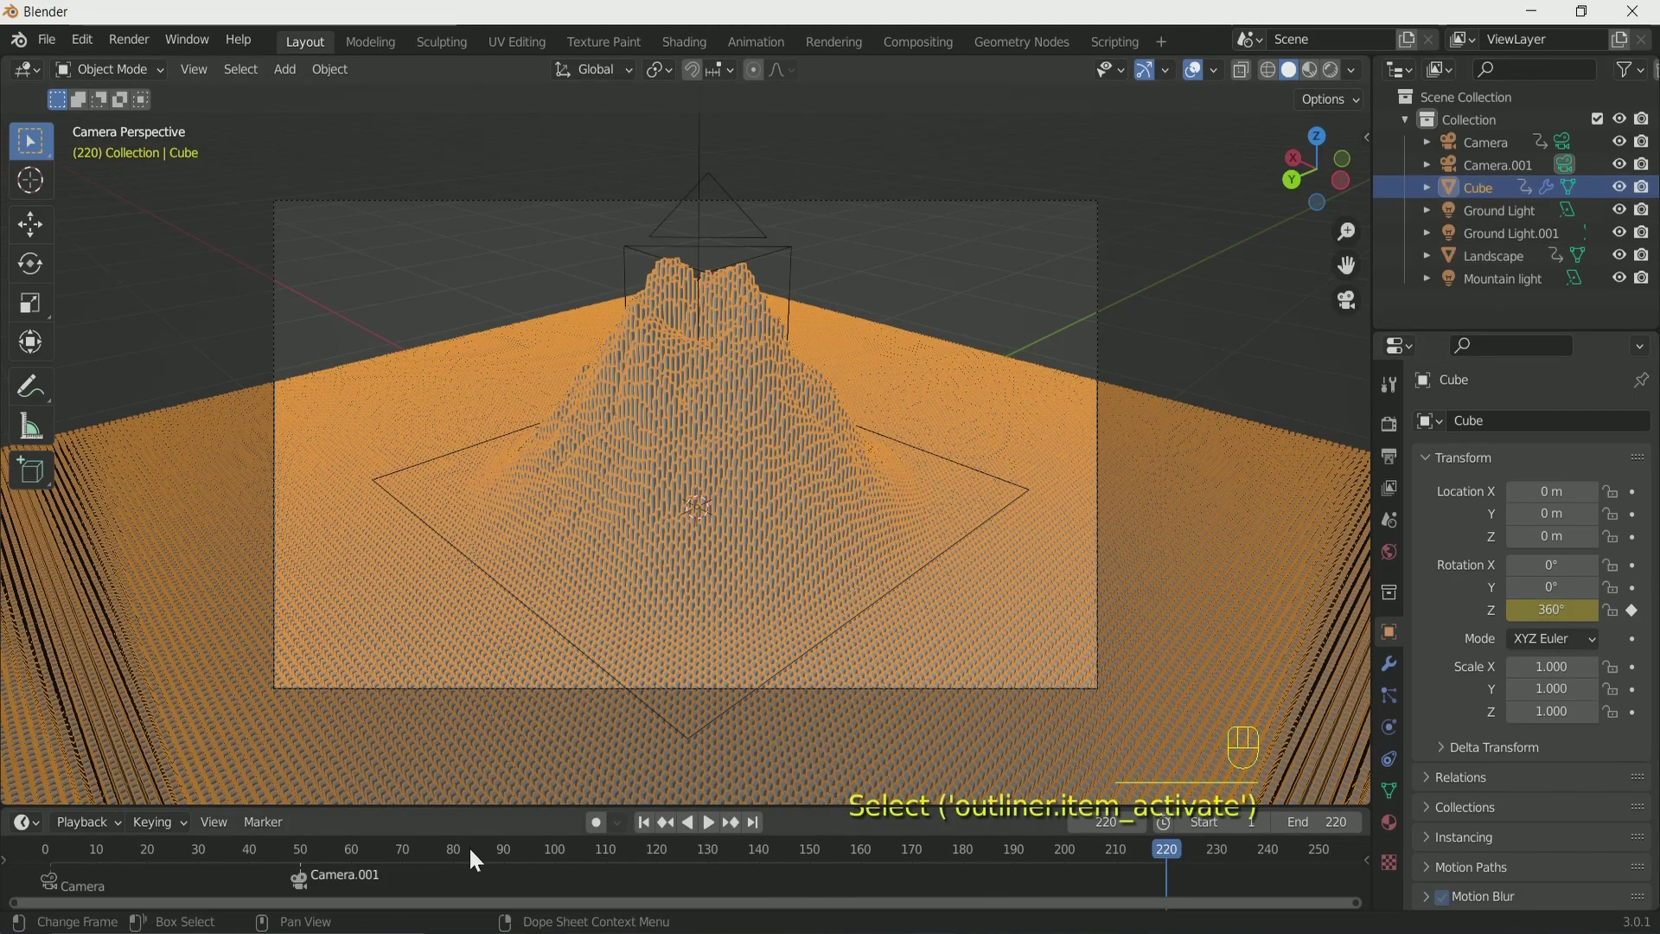
pyautogui.click(508, 860)
pyautogui.press('space')
pyautogui.press('space')
pyautogui.click(497, 858)
pyautogui.press('space')
pyautogui.press('space')
pyautogui.click(1525, 228)
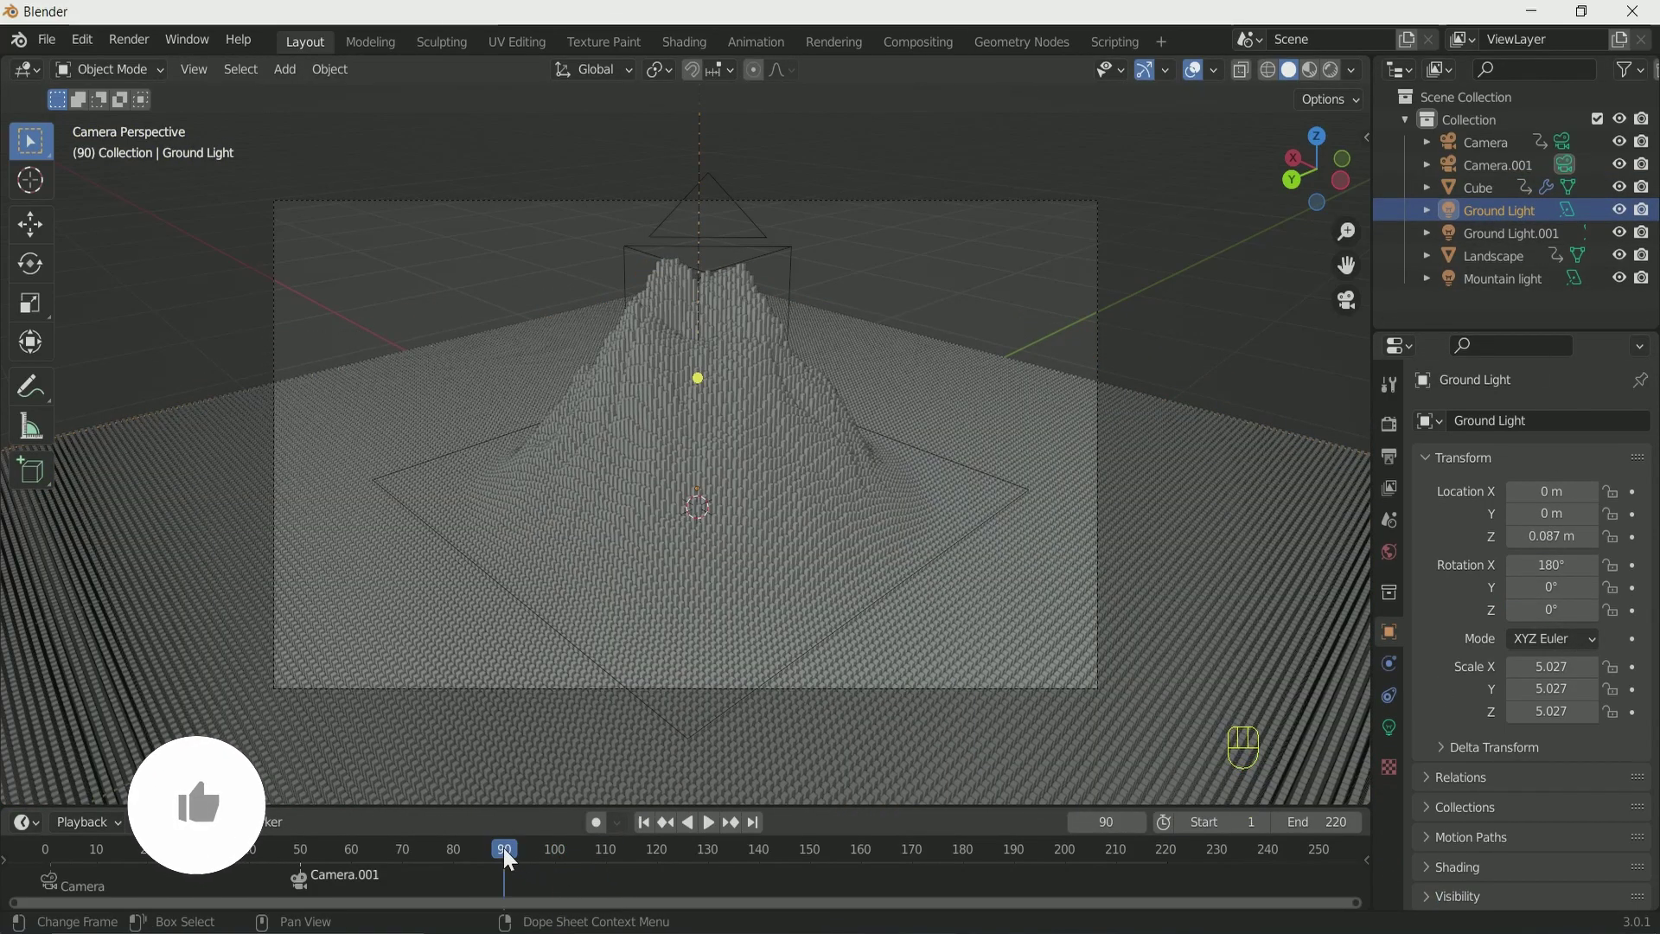
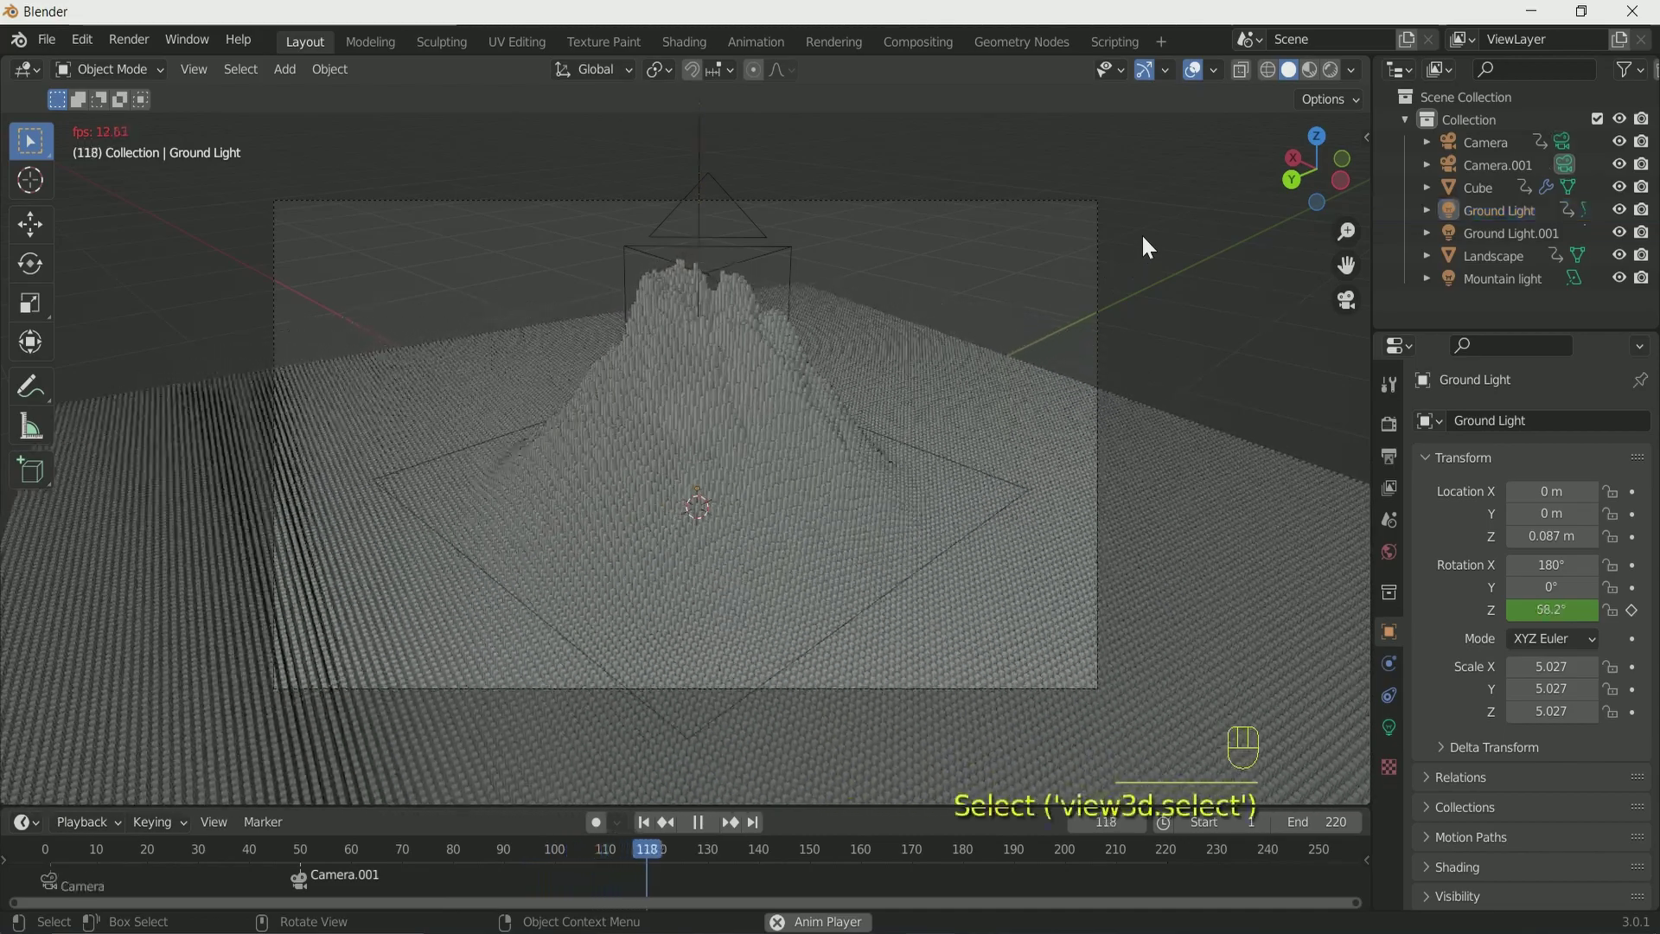
# Stop playback and orbit the view to frame the whole landscape.
pyautogui.press('space')
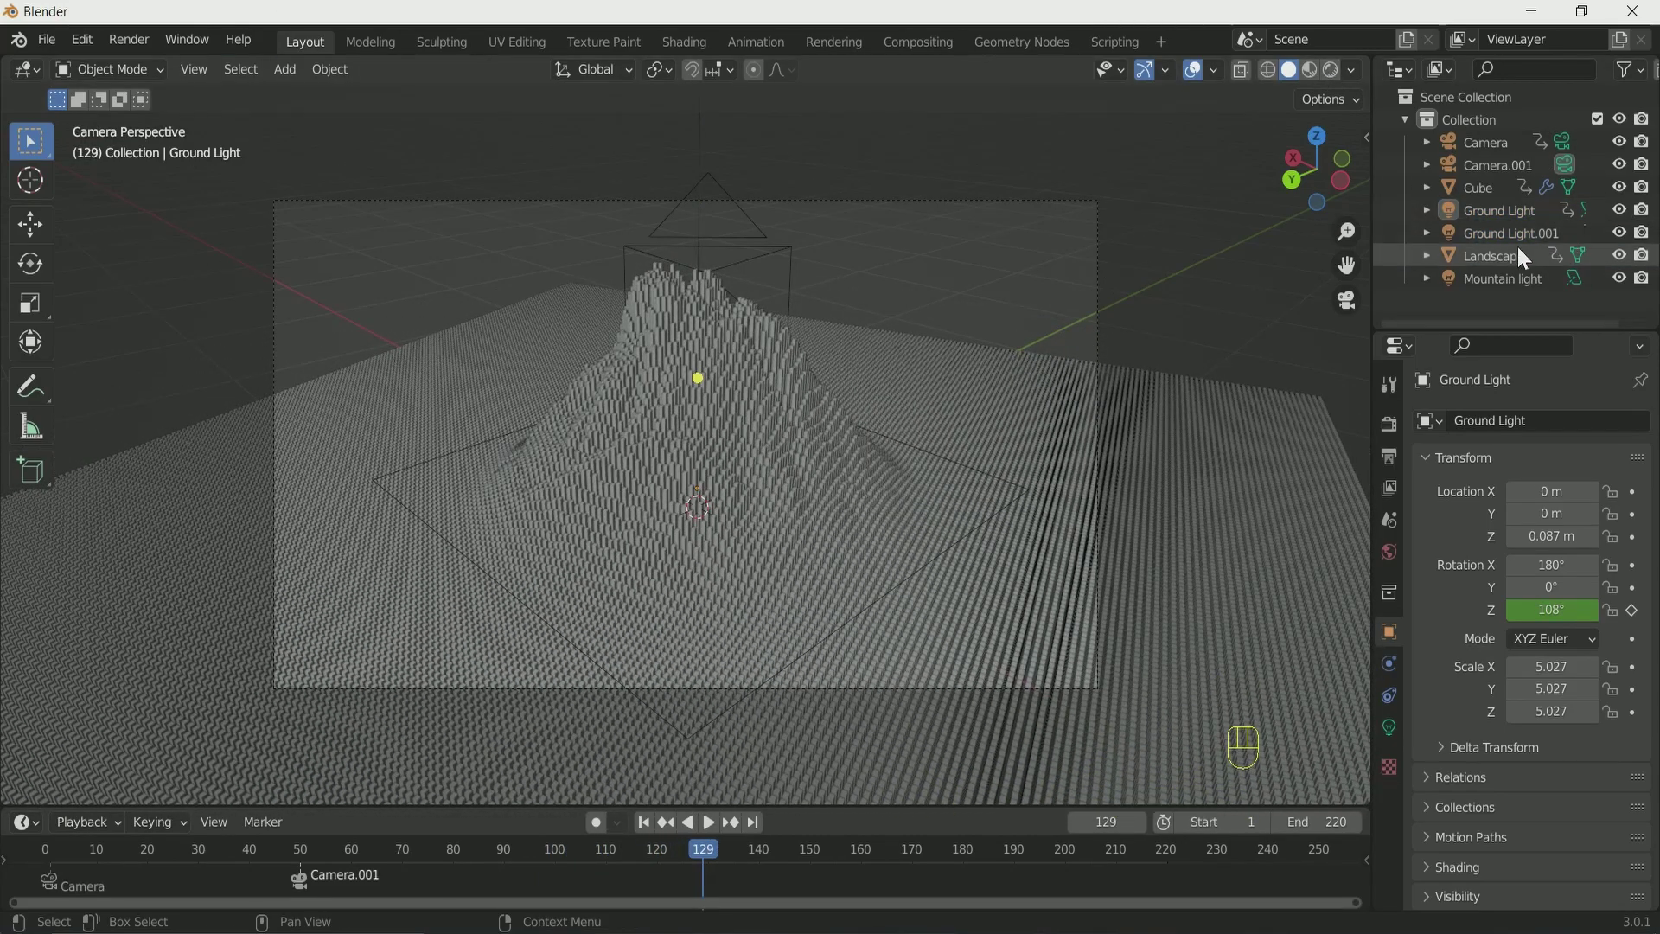
pyautogui.click(1646, 266)
pyautogui.middleClick(857, 638)
pyautogui.moveTo(834, 612); pyautogui.dragTo(793, 546)
pyautogui.moveTo(974, 639); pyautogui.dragTo(1001, 672)
# Return to frame 1 and render the frame showing the red glow over the cubes.
pyautogui.click(180, 860)
pyautogui.click(180, 861)
pyautogui.click(655, 830)
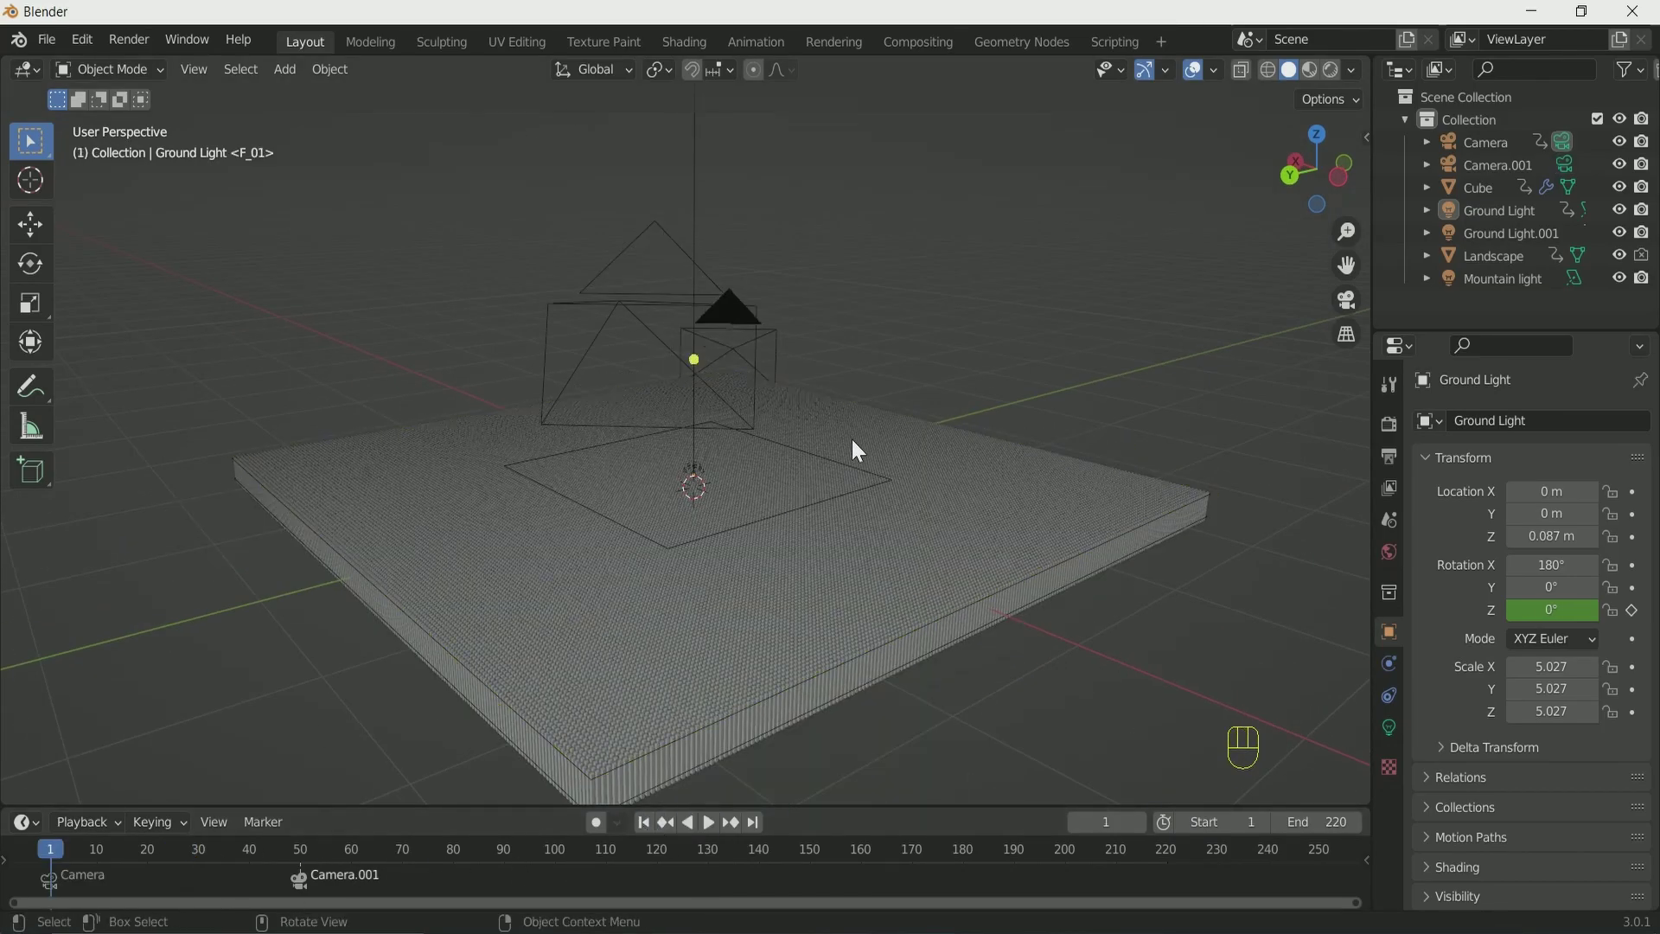